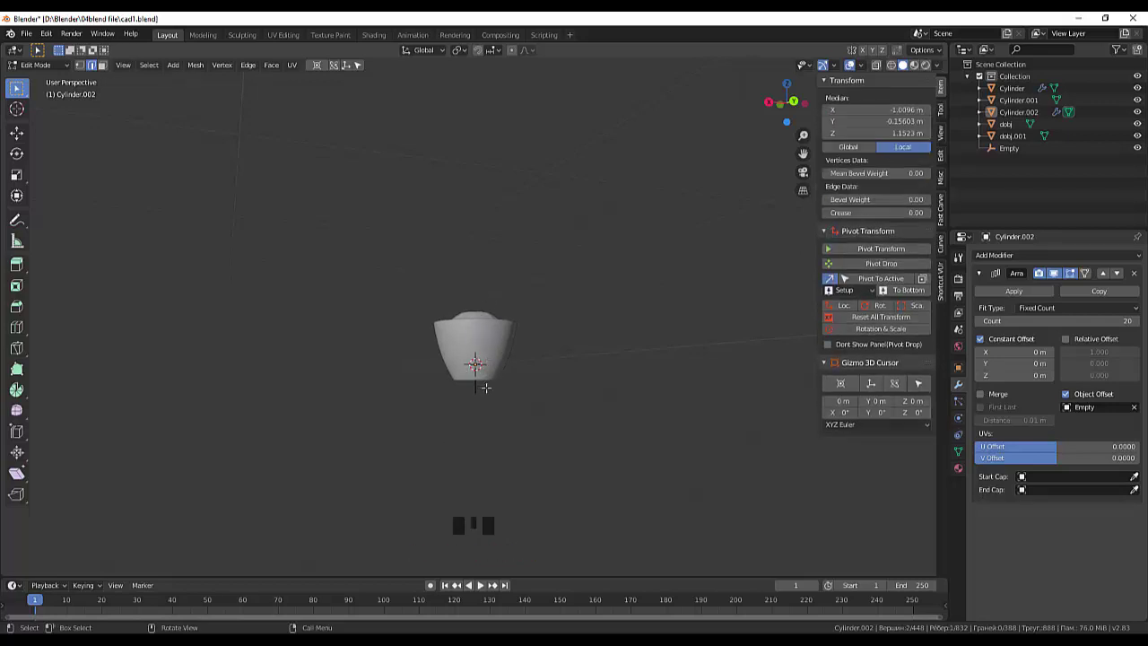
Switch to front orthographic view and zoom in on the cup.
key("KP_1")
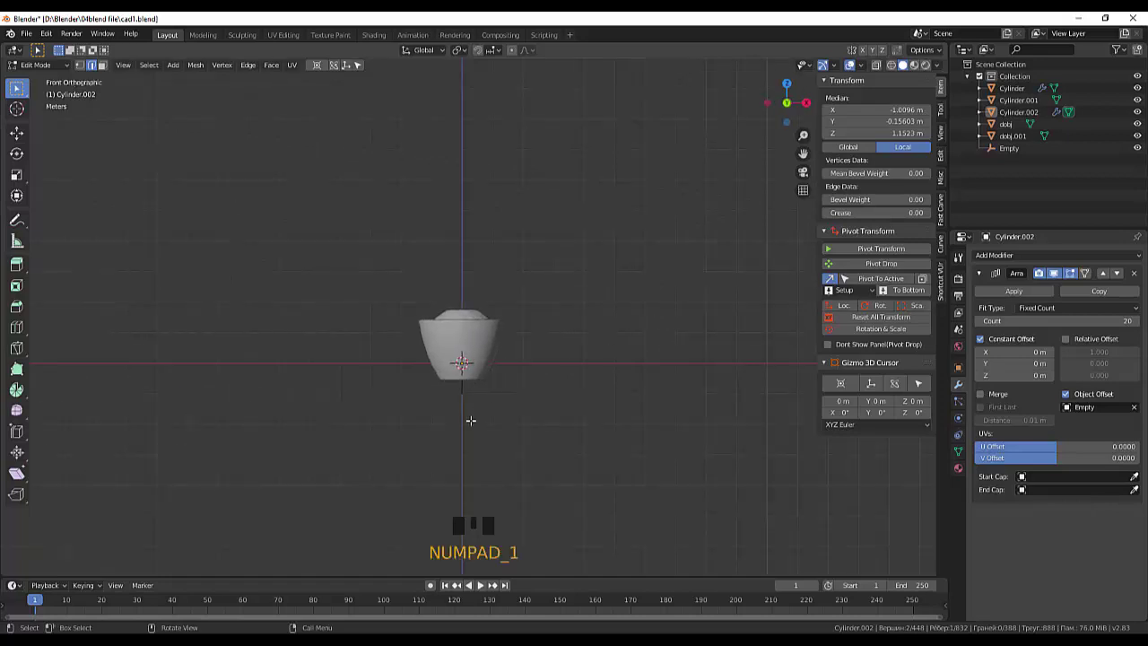
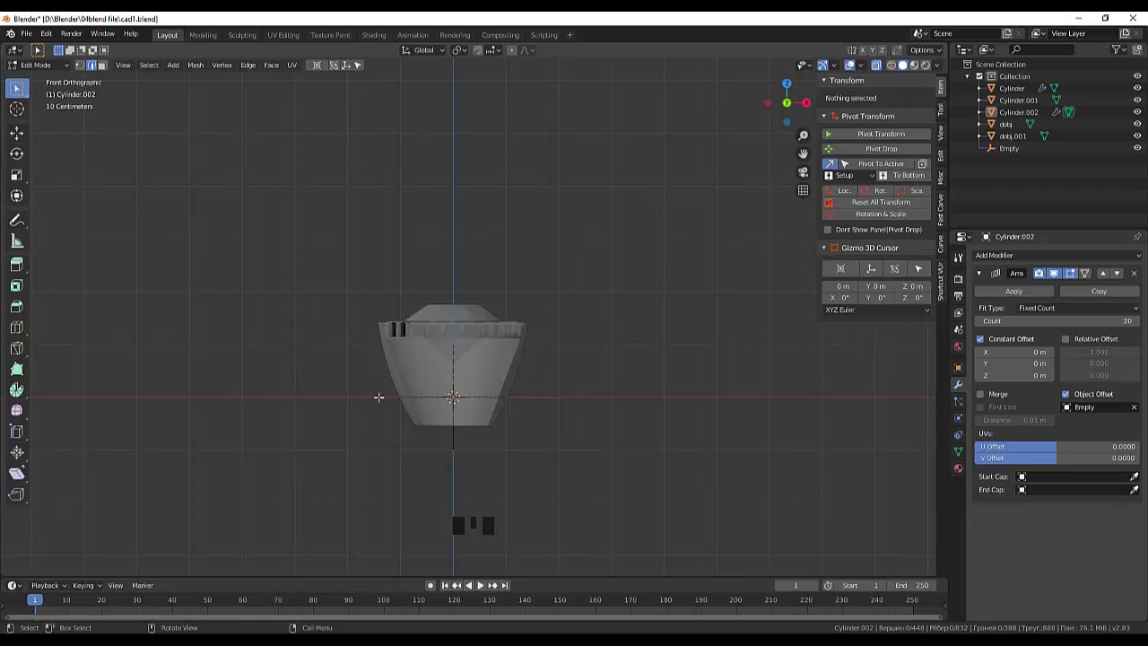
left_click(898, 70)
scroll("up", 3)
left_click_drag(501, 439, 483, 464)
Enable see-through display so the gem inside the cup is visible, with nothing selected.
key("KP_1")
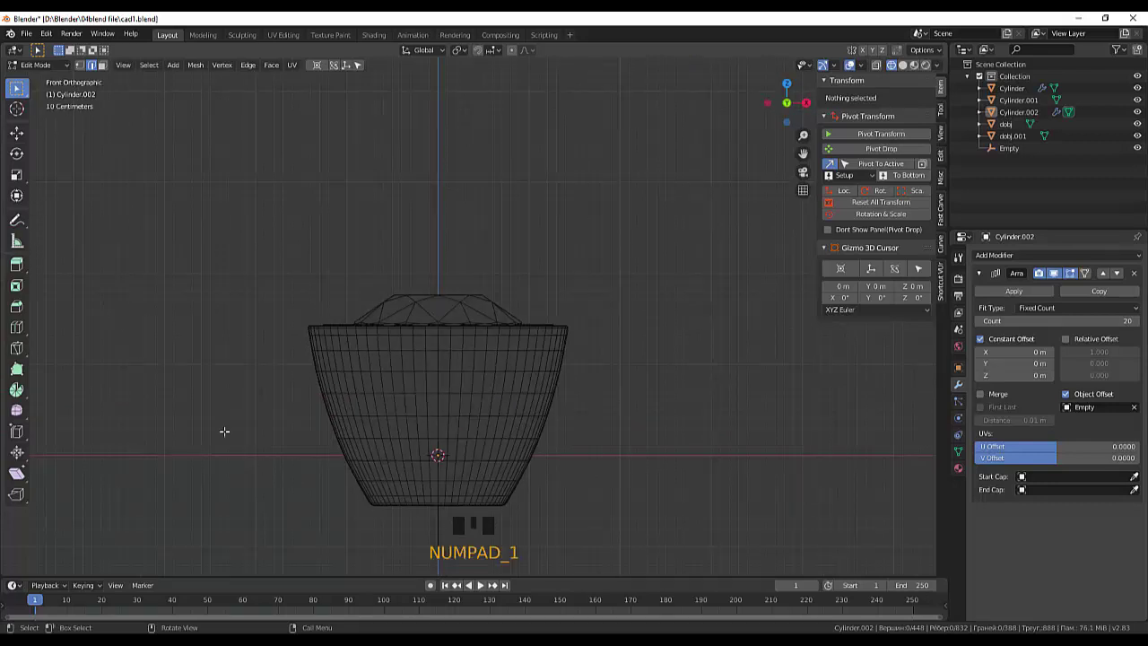
key("b")
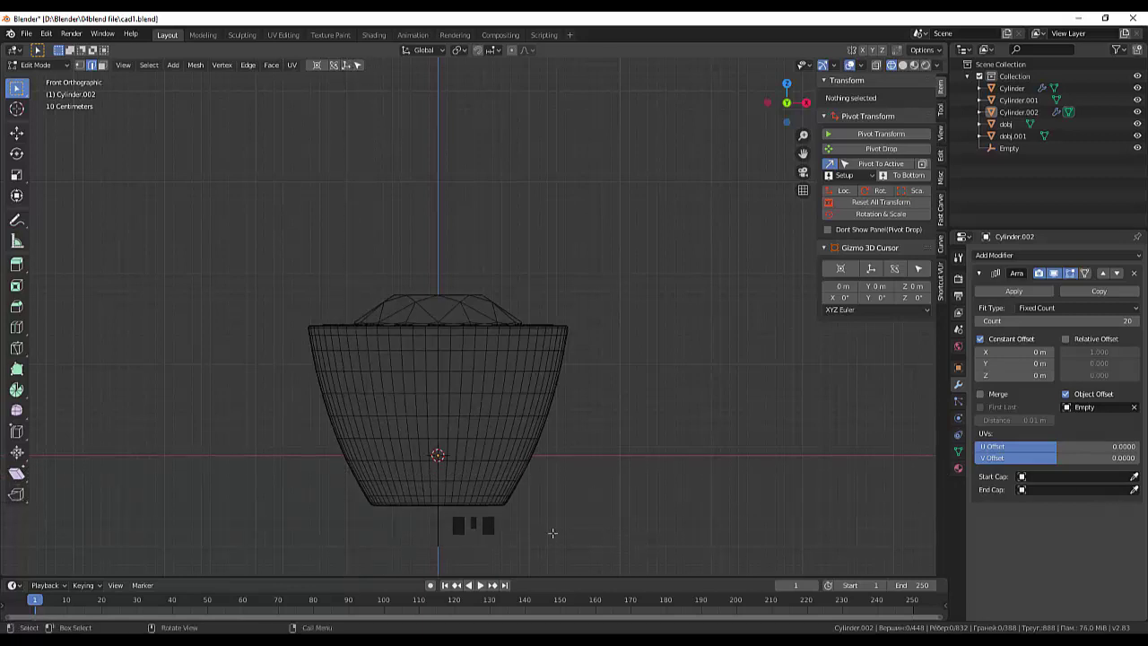
left_click(483, 496)
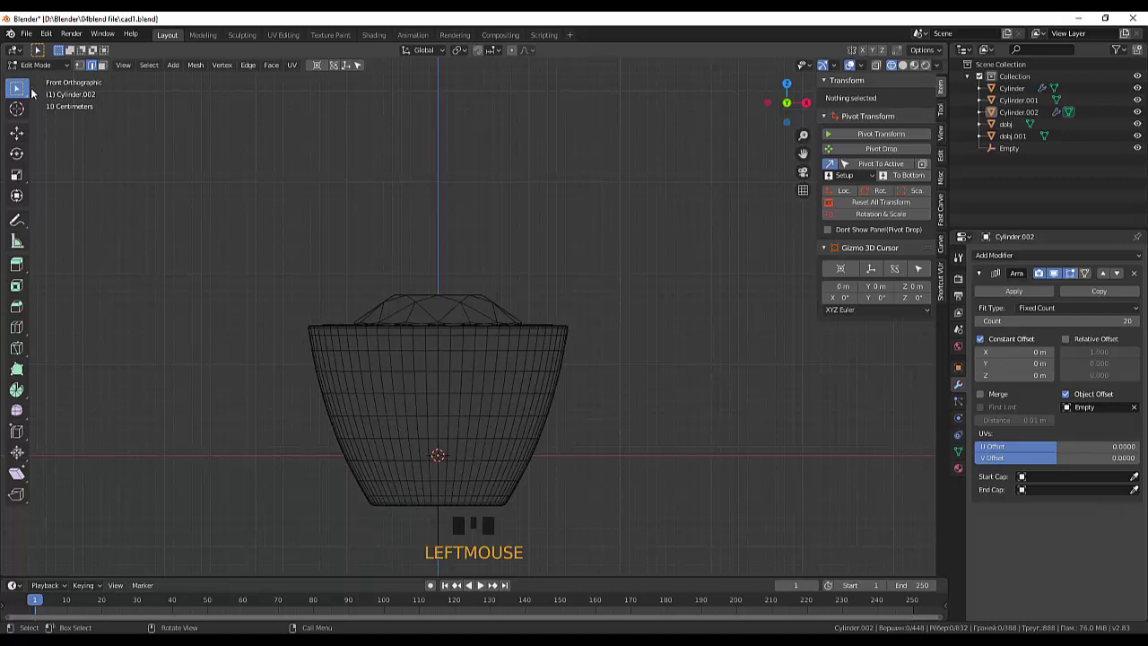
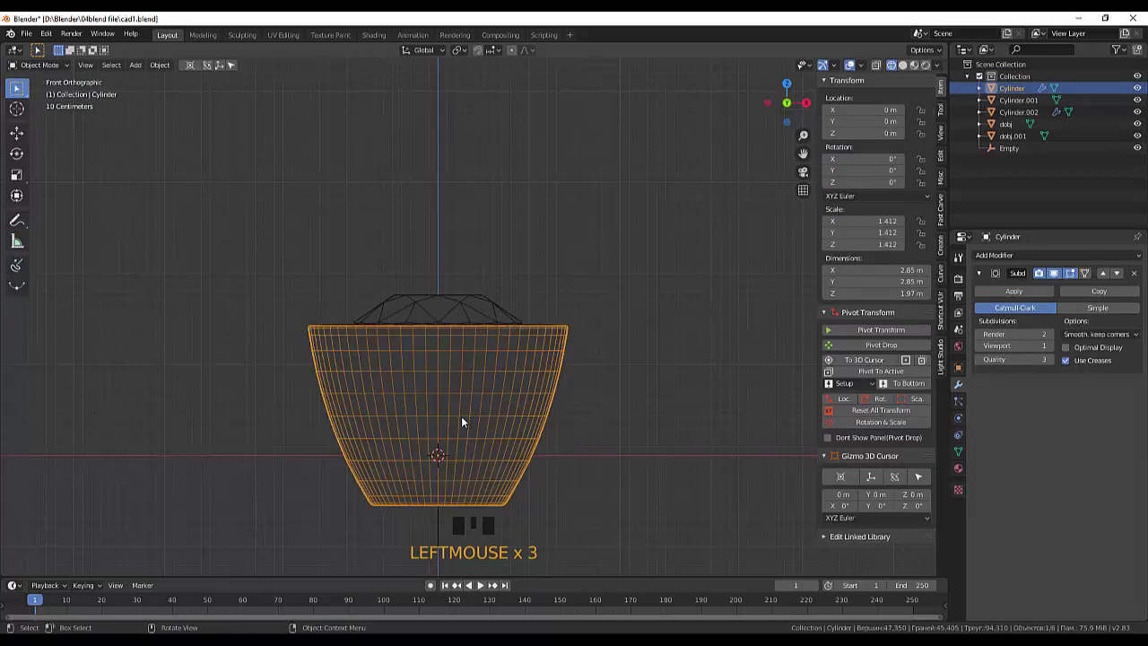
Select edge loops on the outer cup wall and bring up the delete options to dissolve them.
left_click_drag(38, 68, 428, 518)
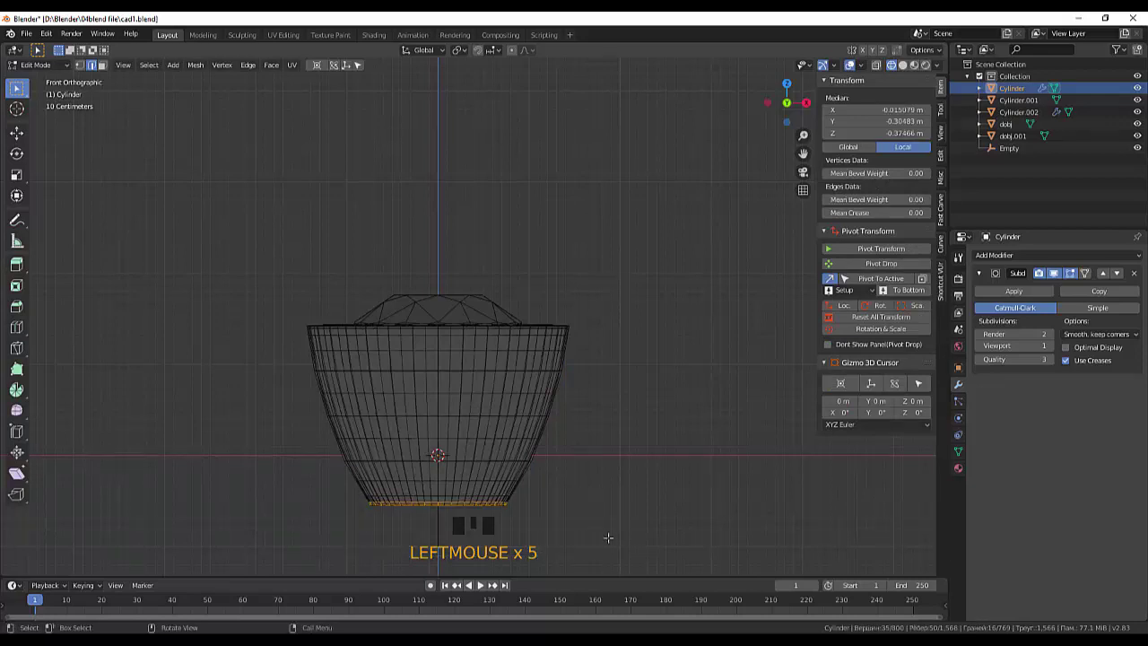
left_click(346, 466)
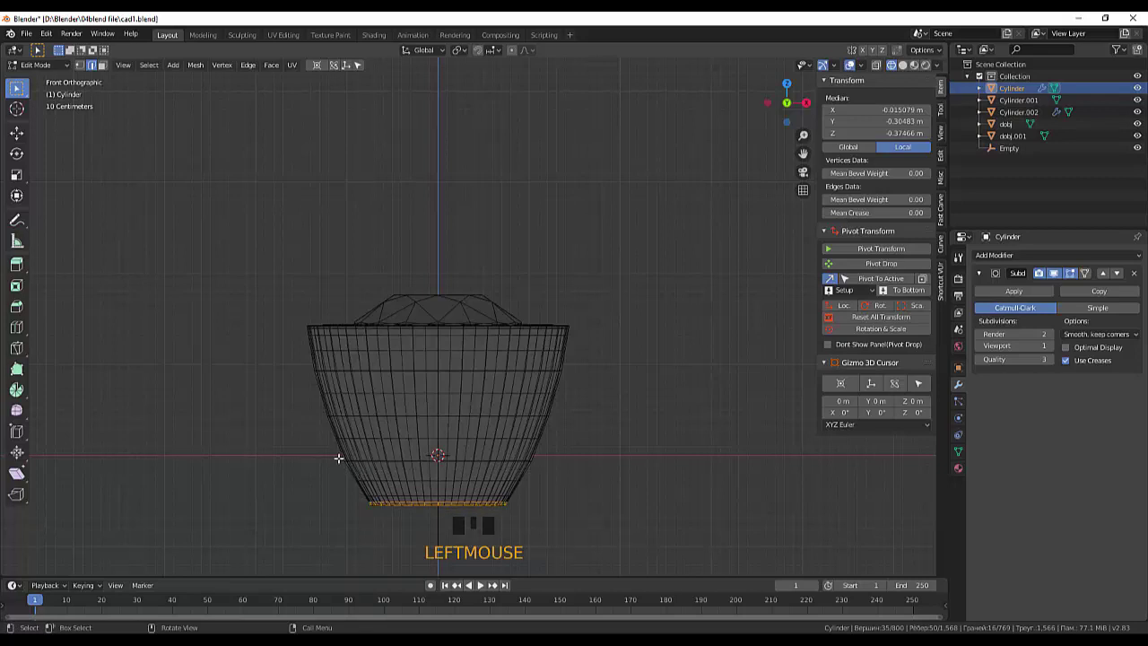
left_click(339, 455)
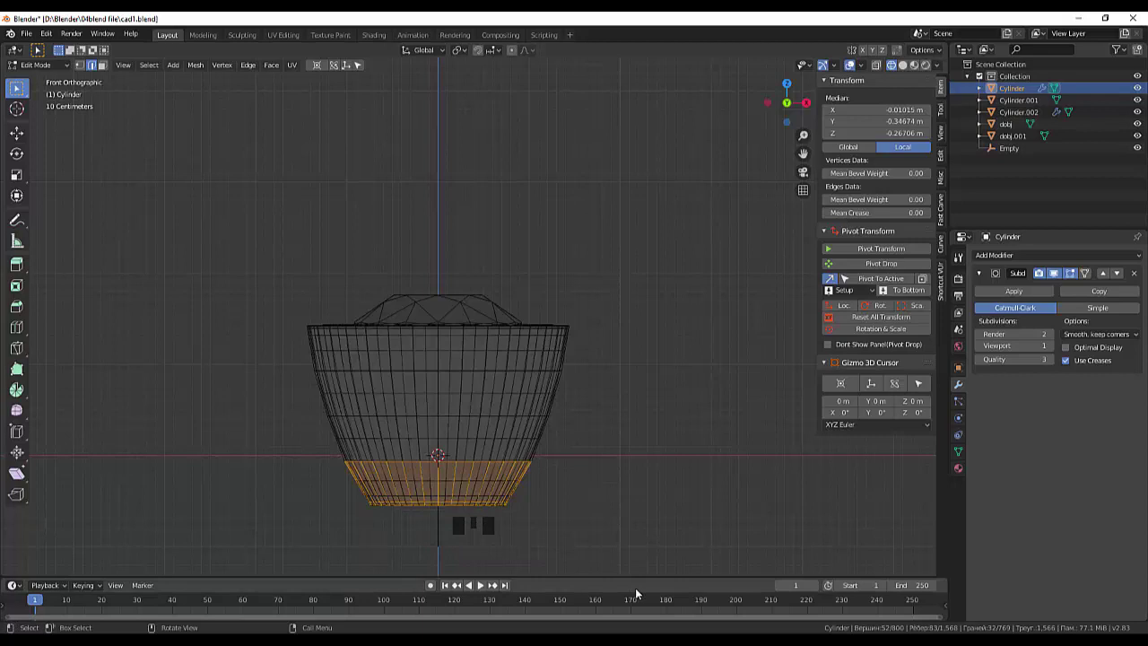
key("Delete")
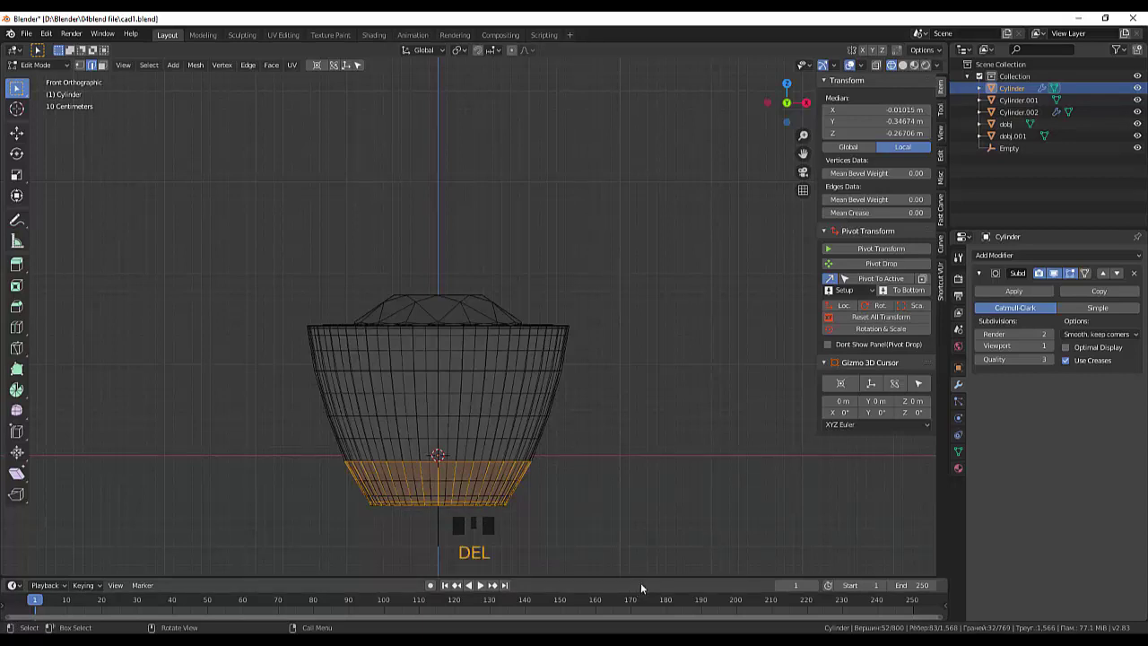
key("Delete")
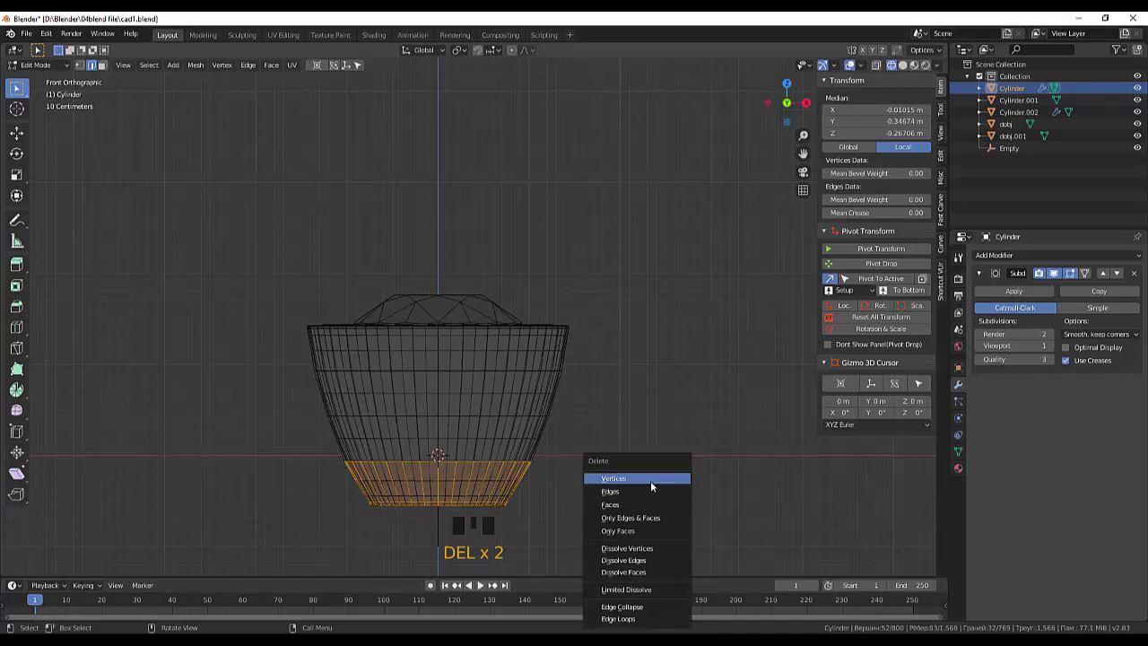
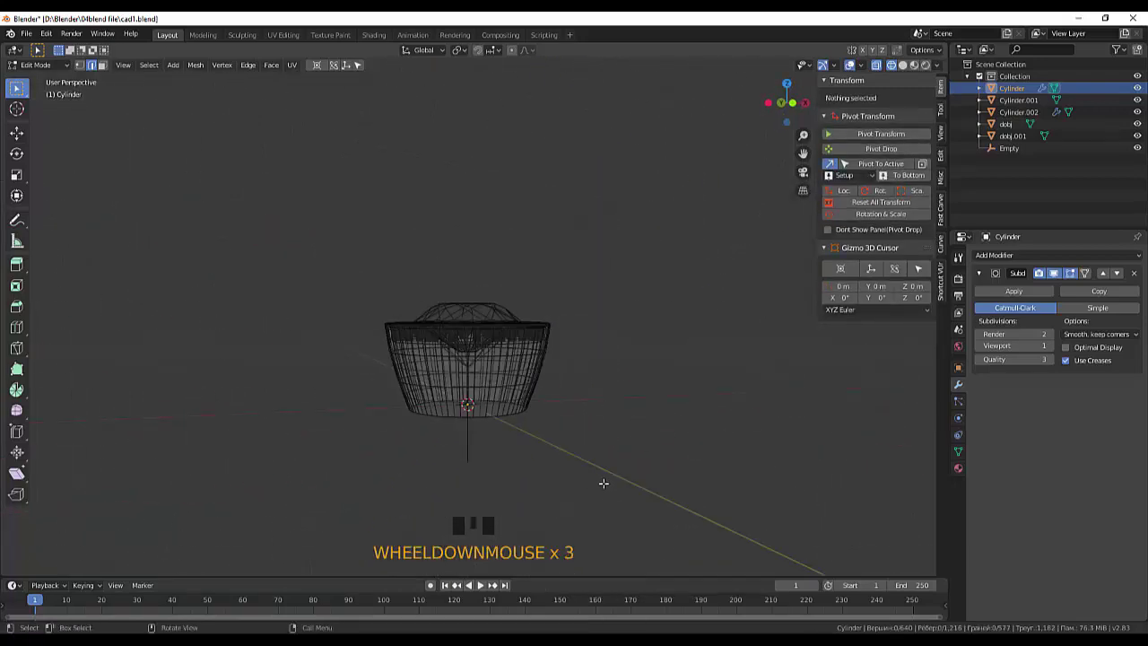
From the side view, move the cup's bottom 32-vertex loop lower and scale it smaller to taper the base.
key("Delete")
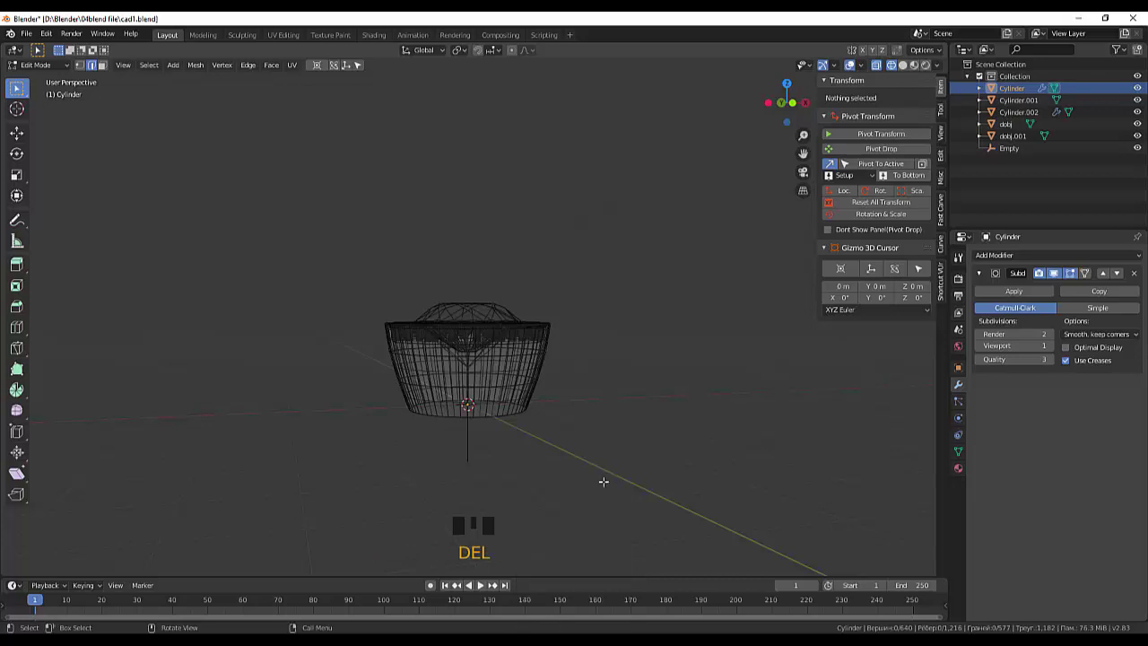
key("KP_3")
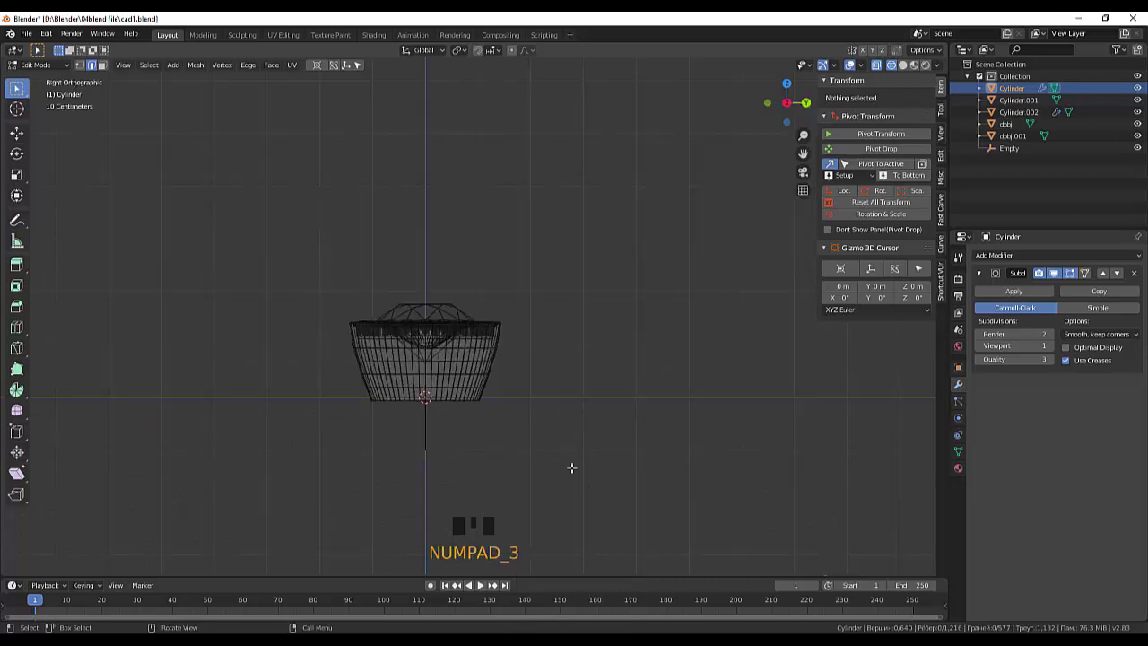
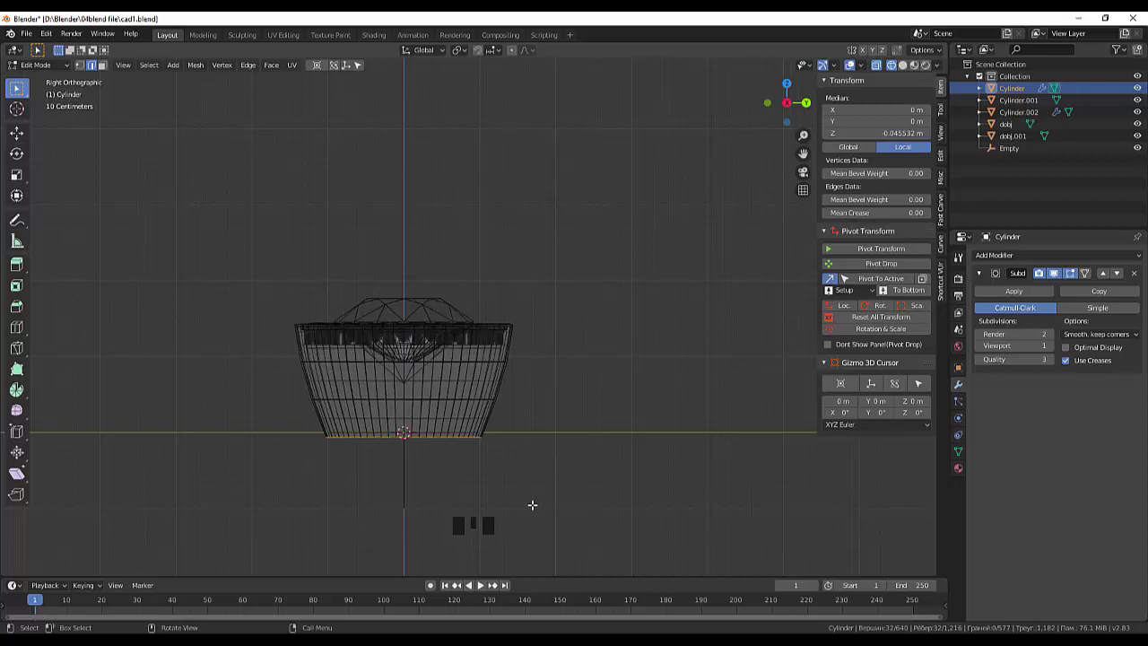
key("g")
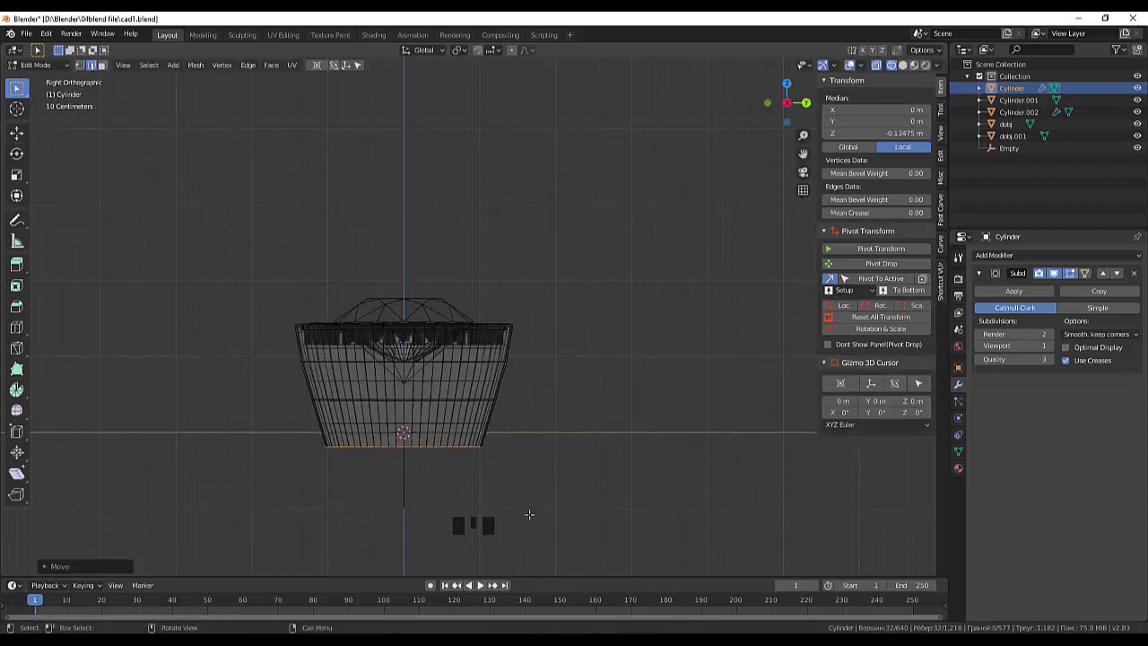
key("s")
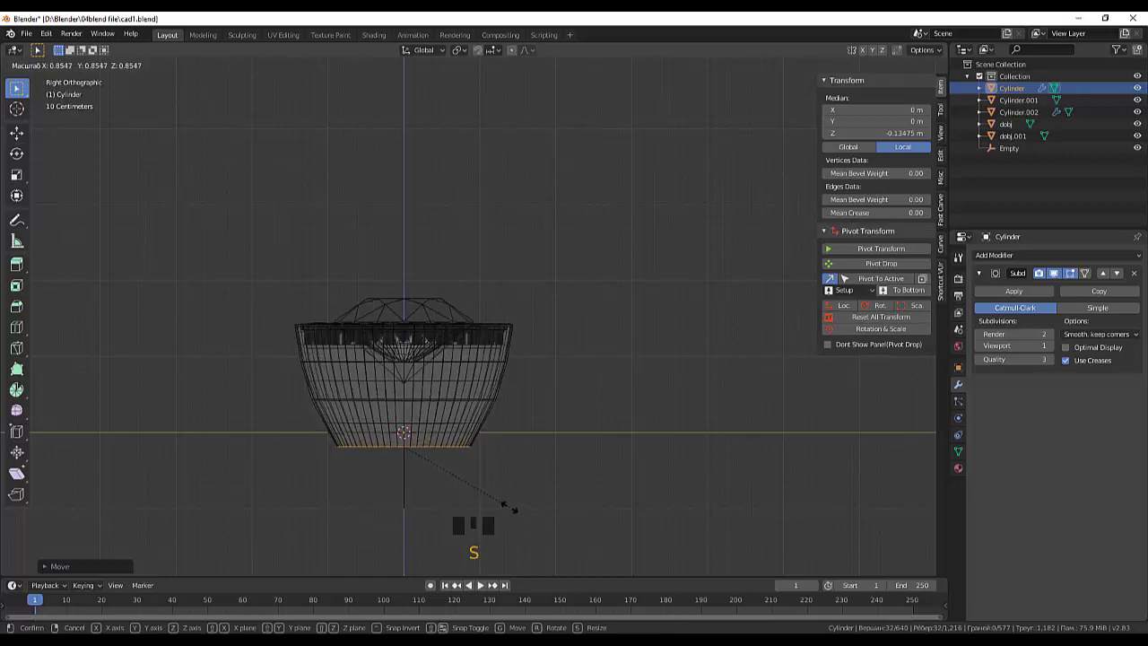
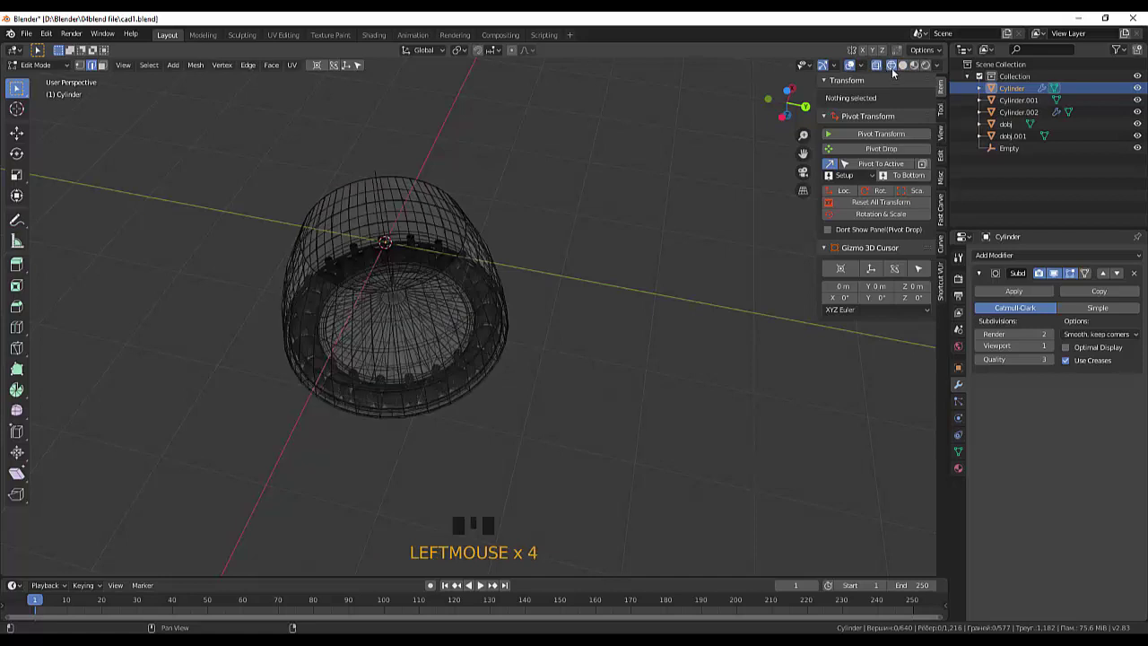
With solid shading and X-ray off, extrude the cup's top rim loop into an inward ledge.
left_click(898, 68)
left_click(883, 68)
left_click(909, 75)
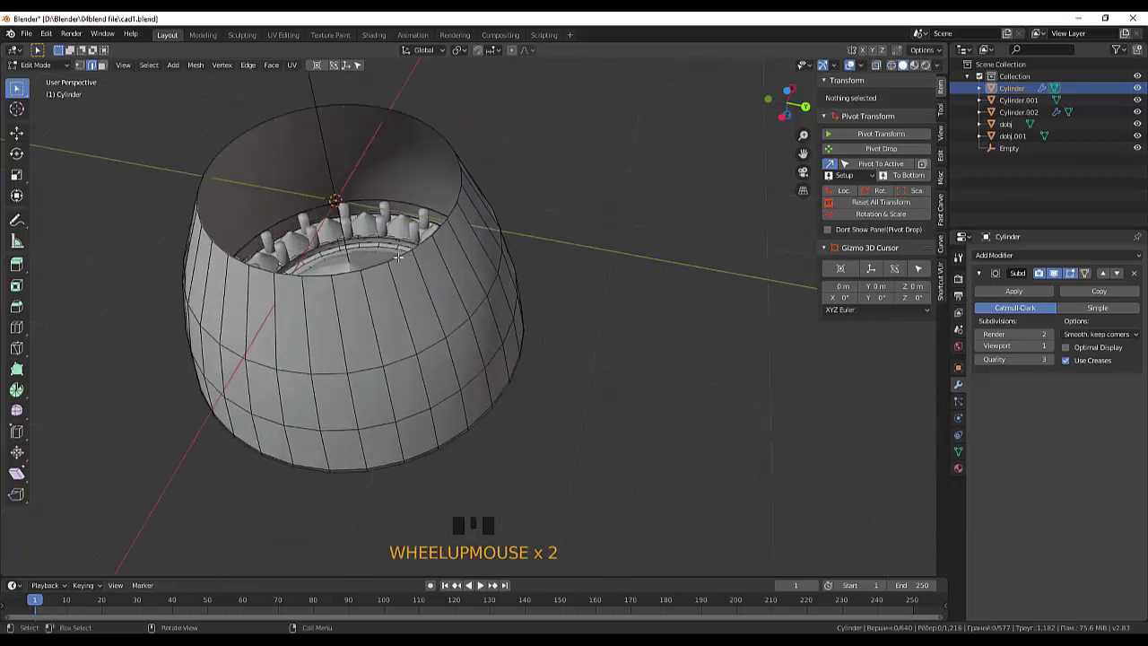
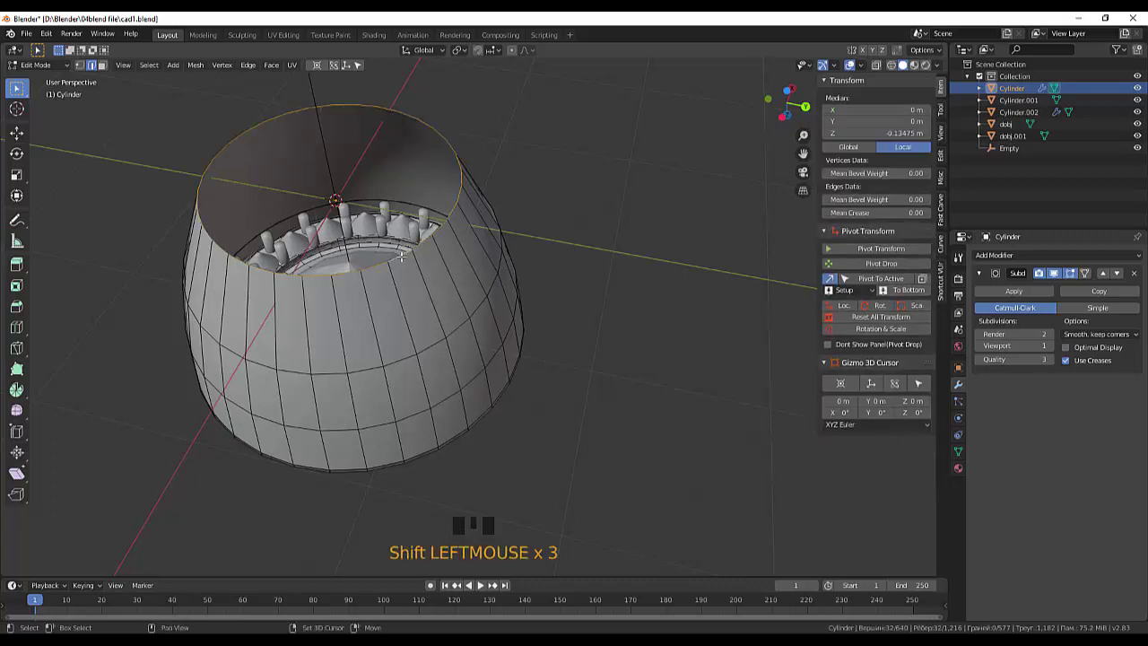
key("e")
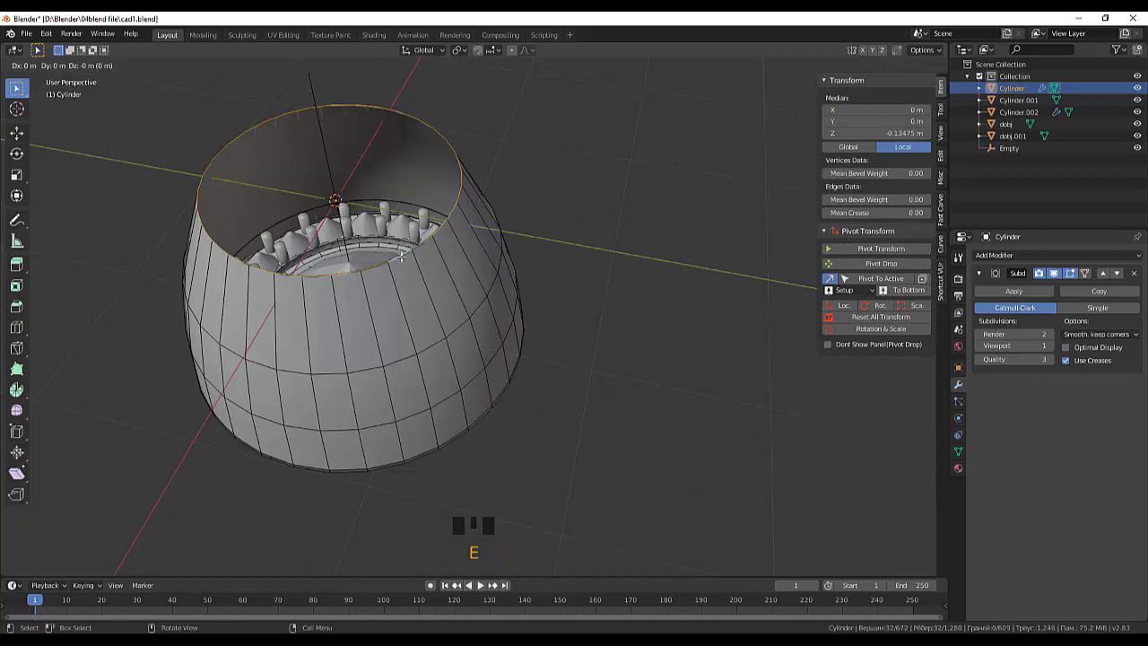
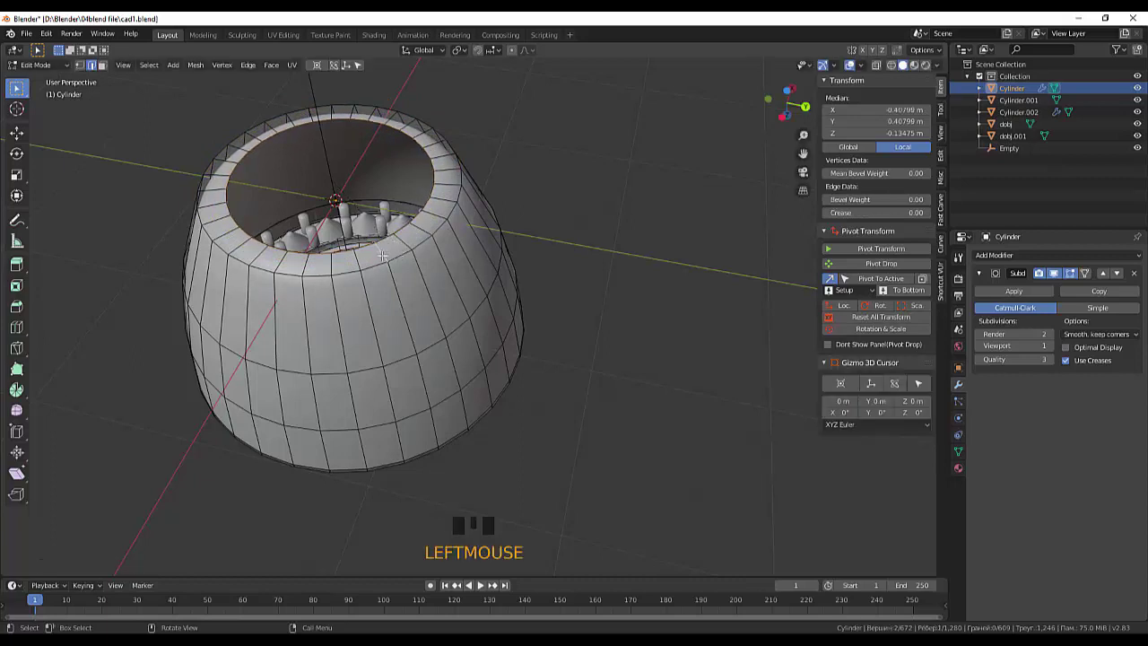
Add a loop cut on the top ledge, slide it toward the inner edge and raise the inner rim loop.
key("ctrl+r")
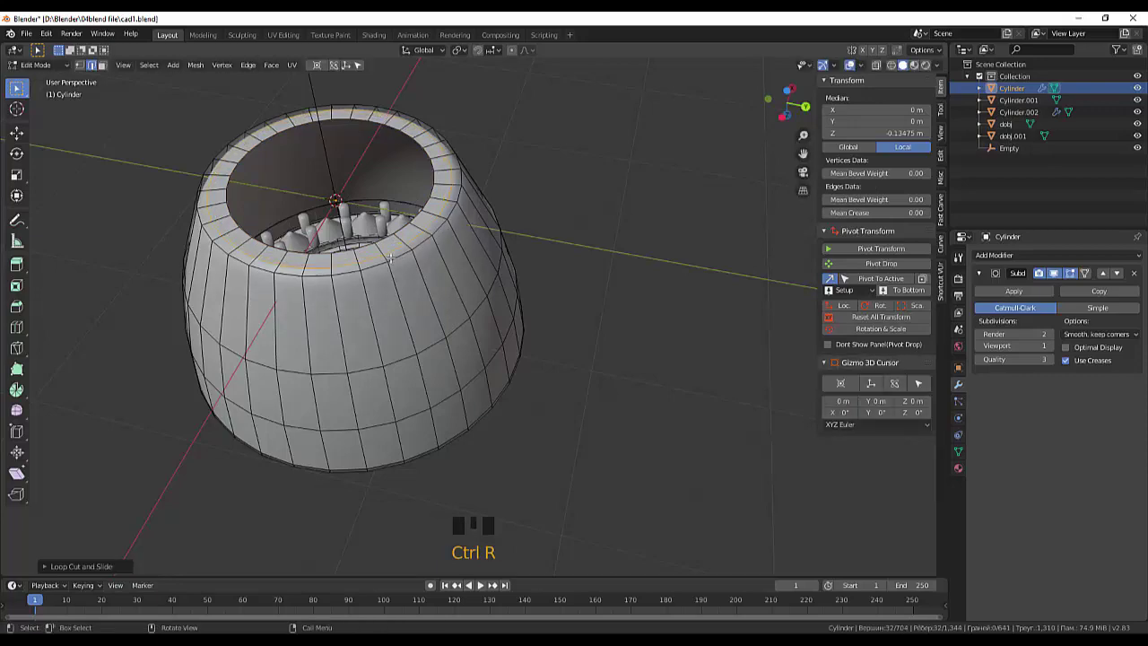
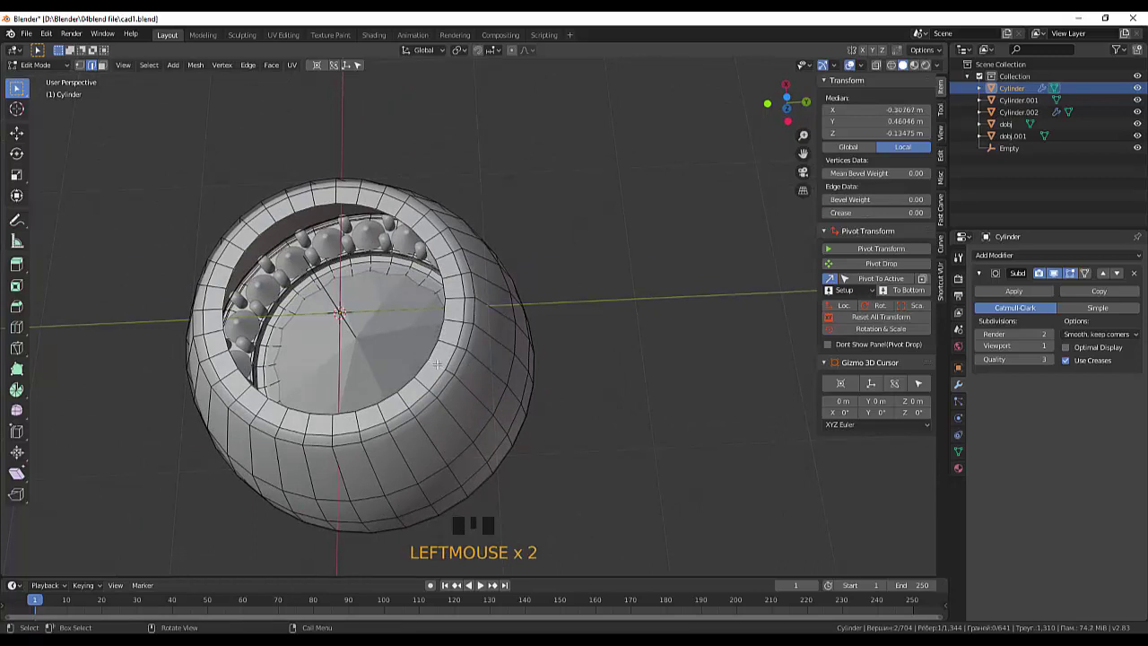
key("ctrl+r")
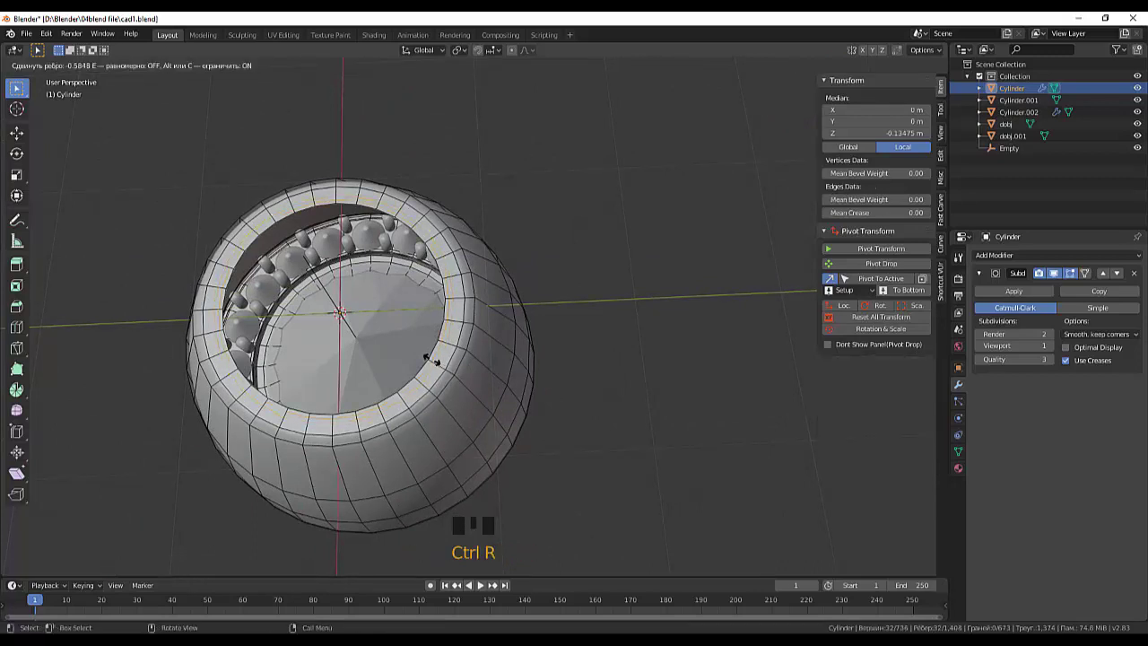
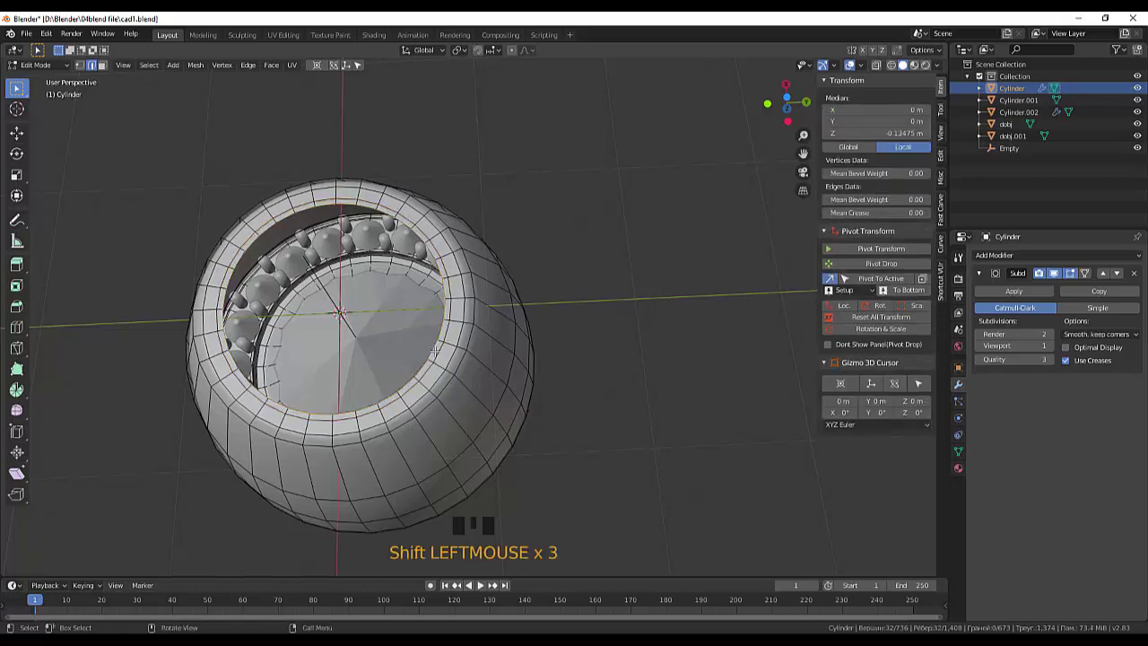
key("e")
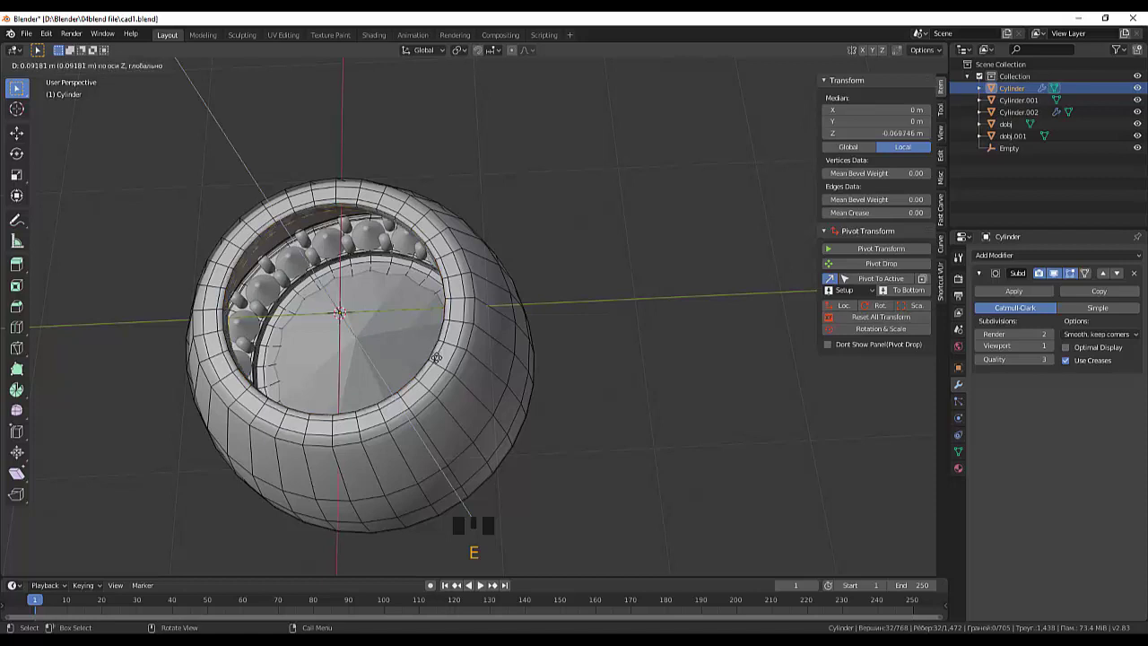
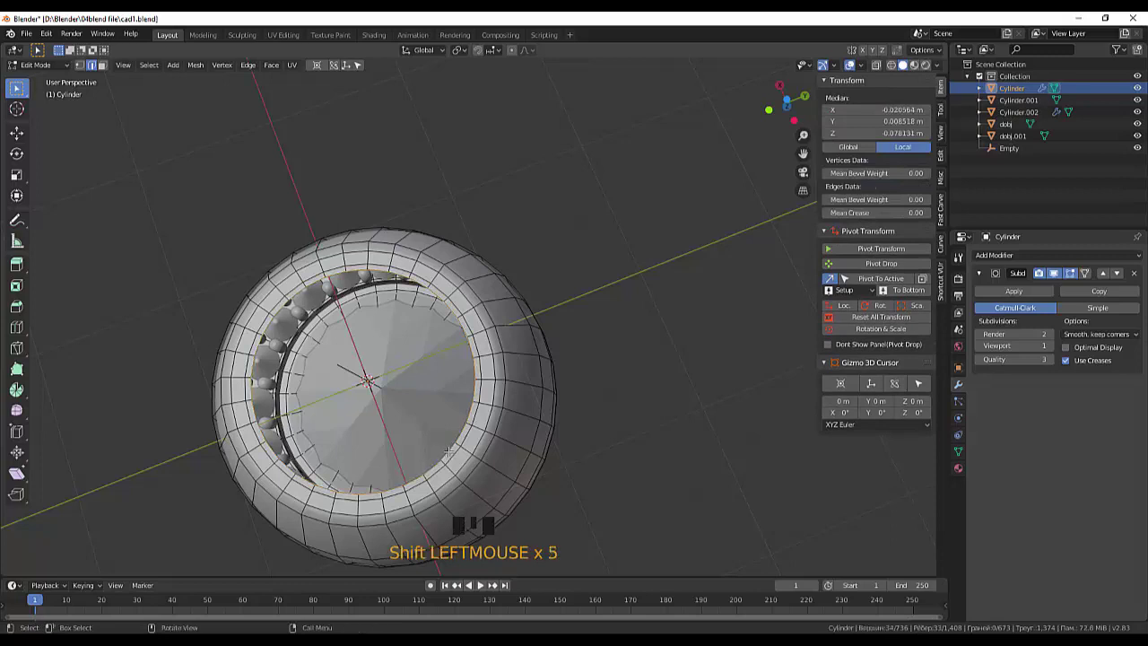
Extrude the inner rim loop, scale it outward, then slide the bottom loop to shape the tapered cup.
key("e")
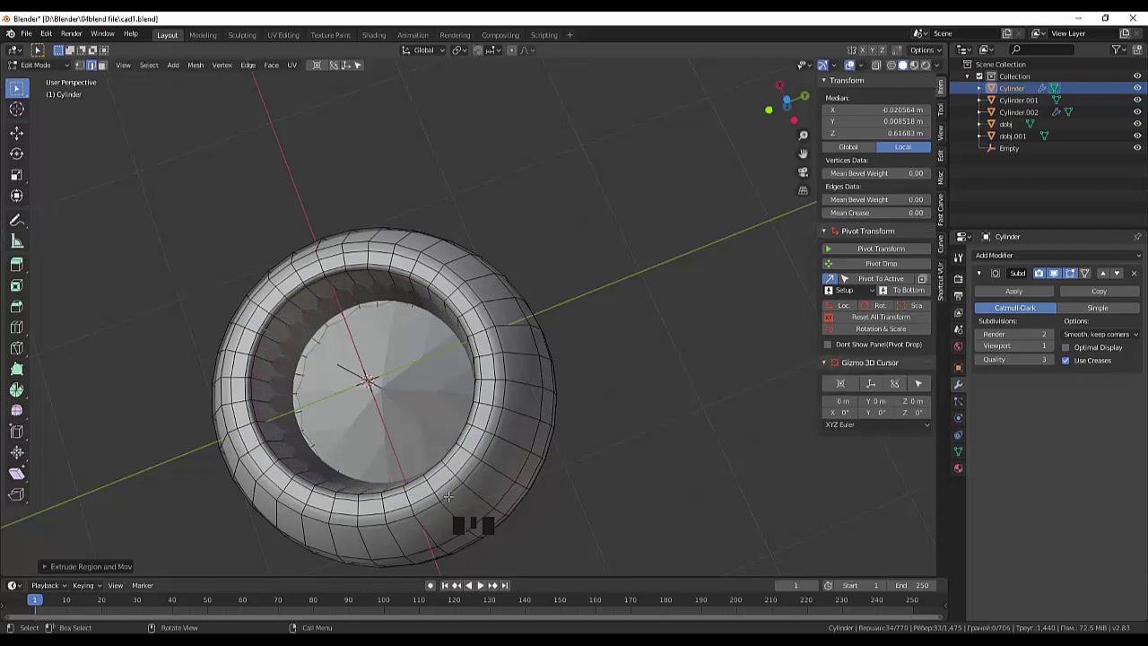
key("s")
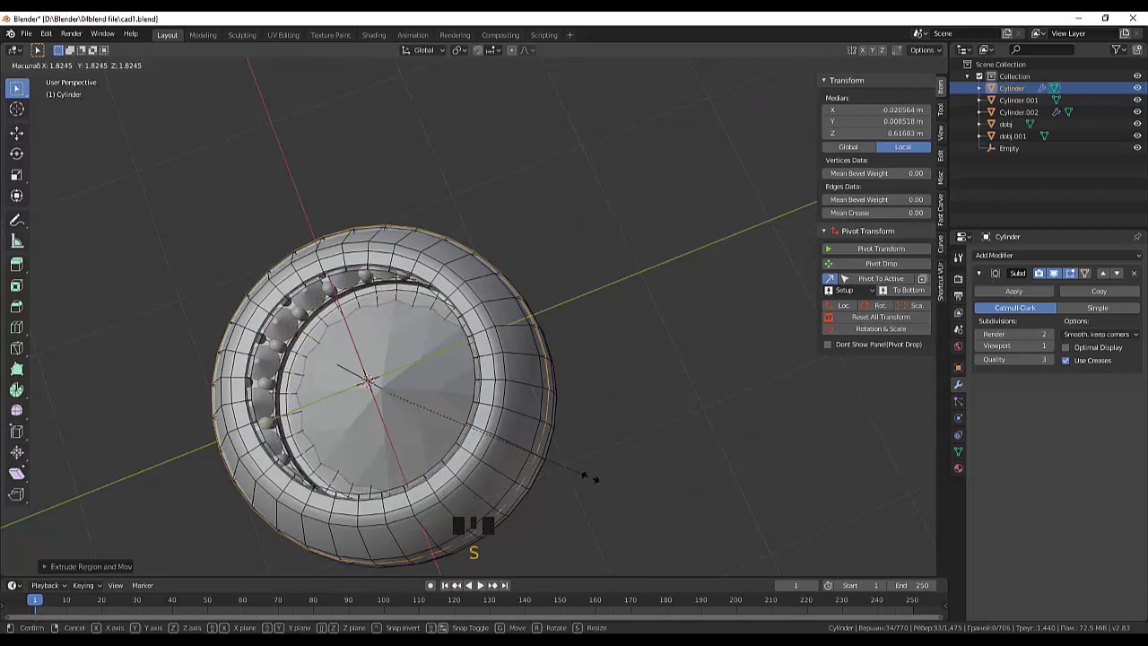
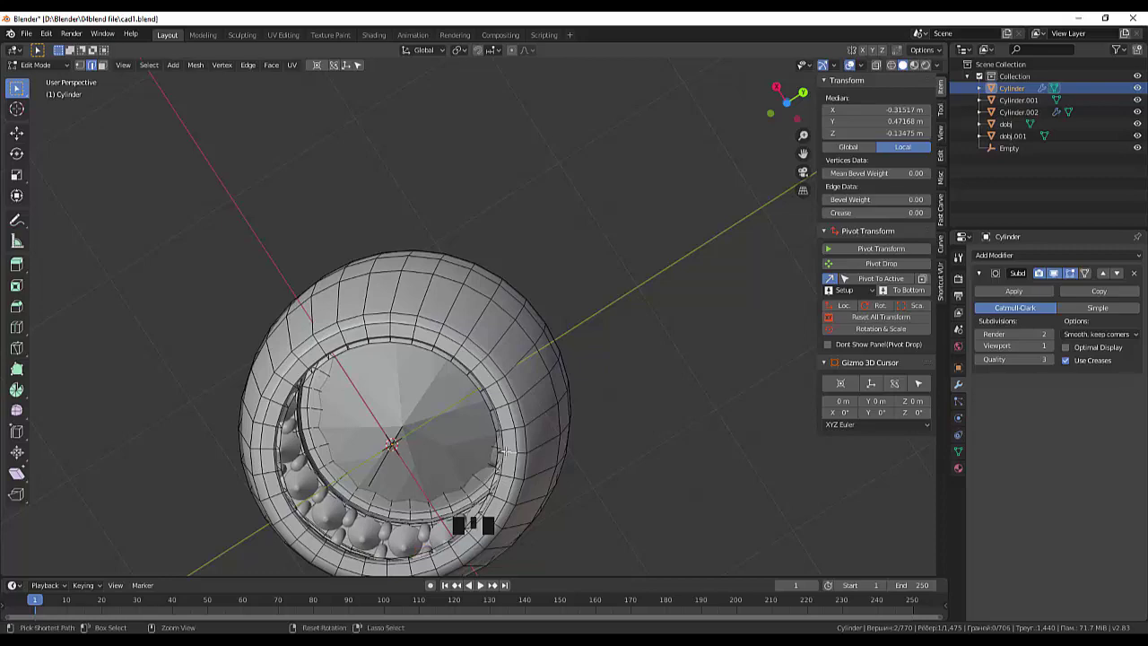
key("ctrl+r")
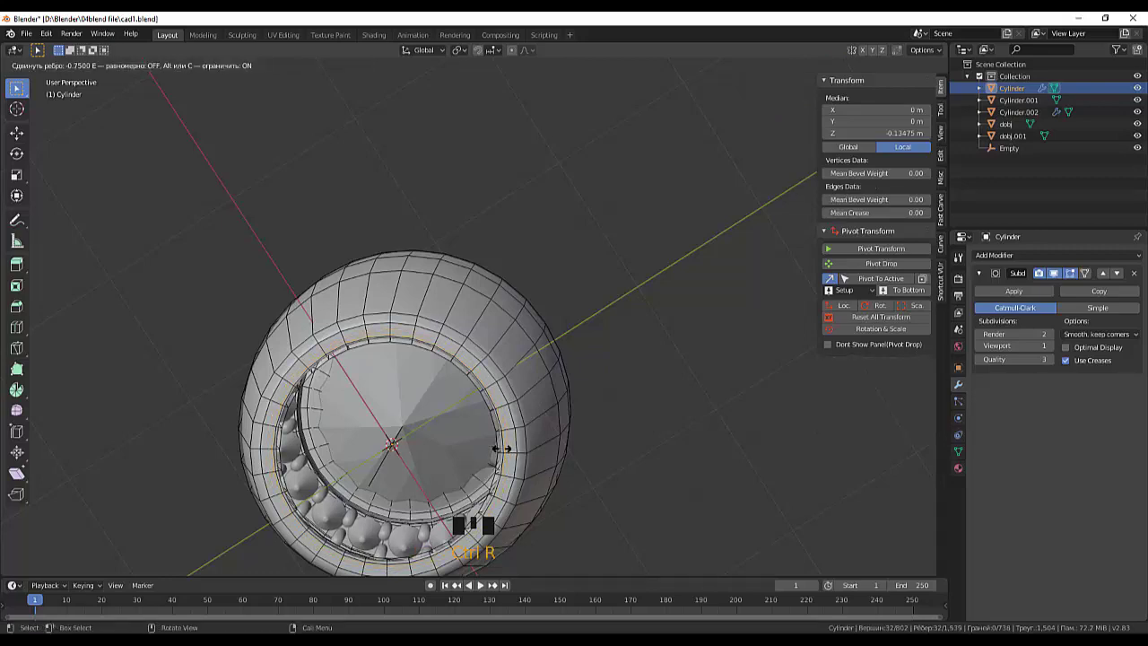
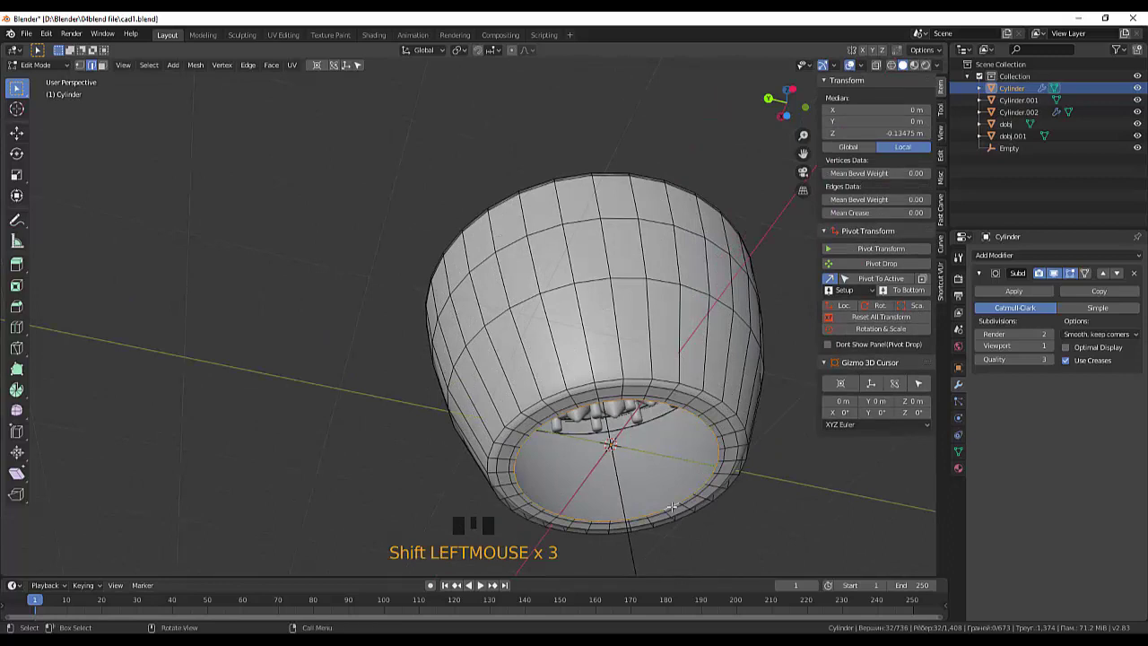
Extrude the cup's bottom 32-vertex loop and move it vertically to set the cup depth.
key("e")
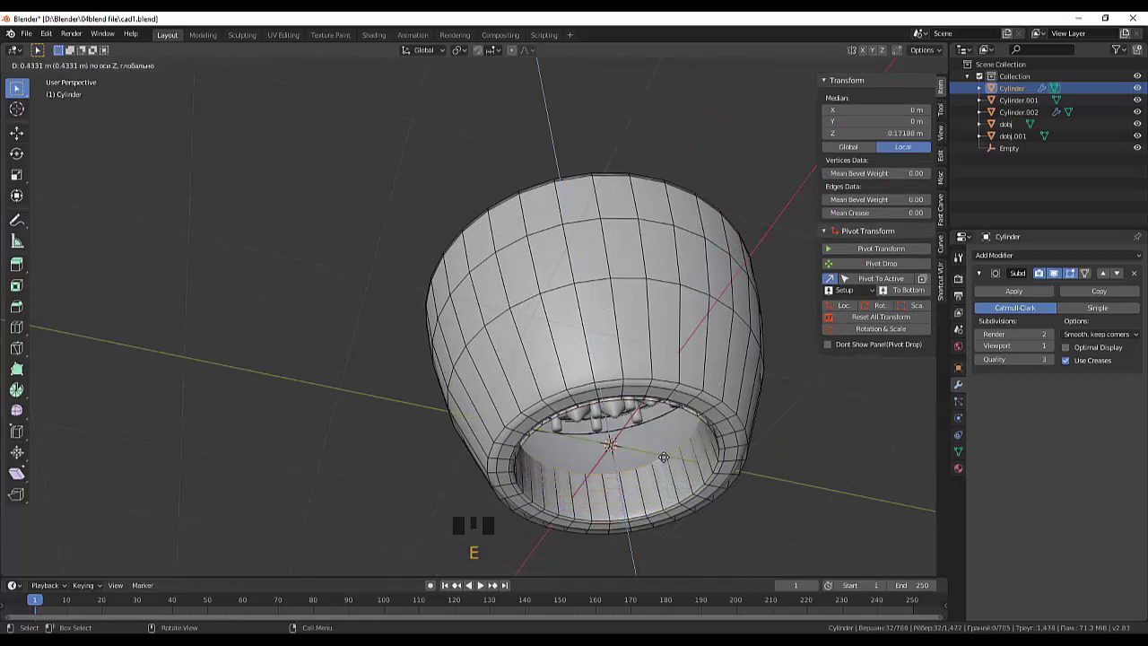
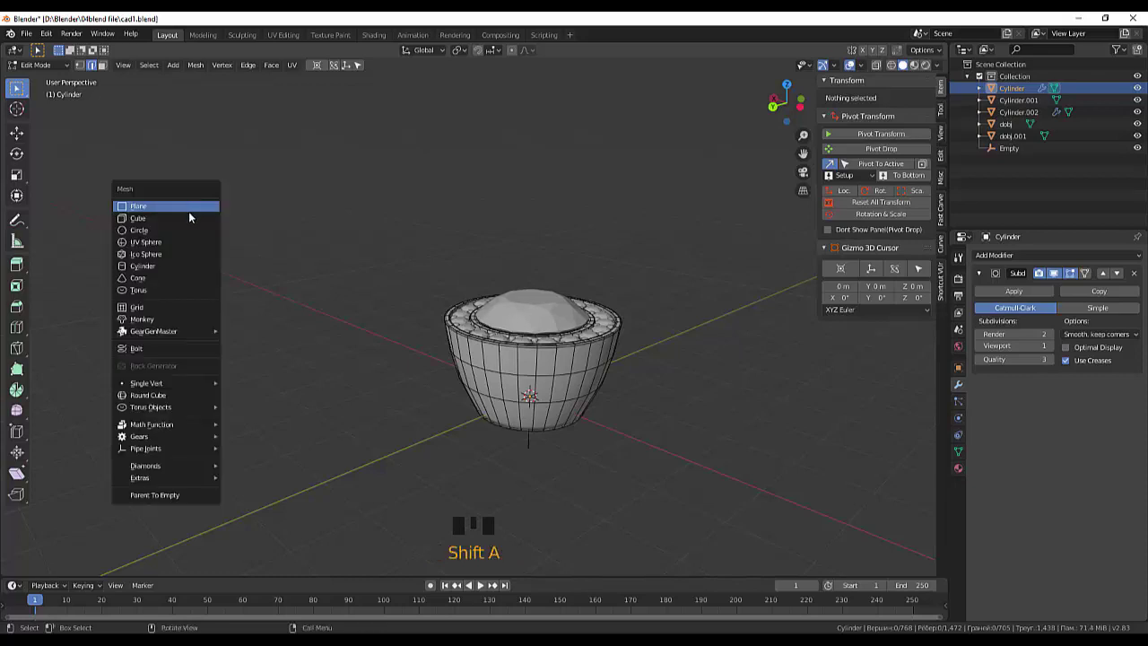
Add a Bezier circle at the origin and rotate it 90° about Y to stand upright, viewed from the side.
left_click_drag(21, 66, 219, 196)
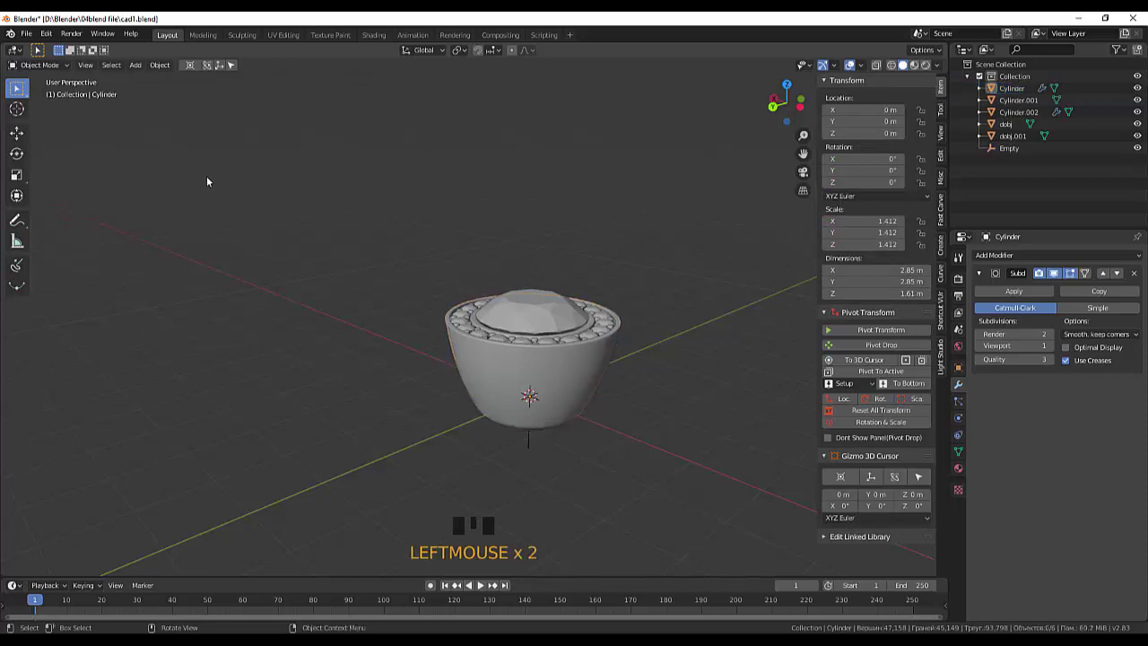
key("shift+a")
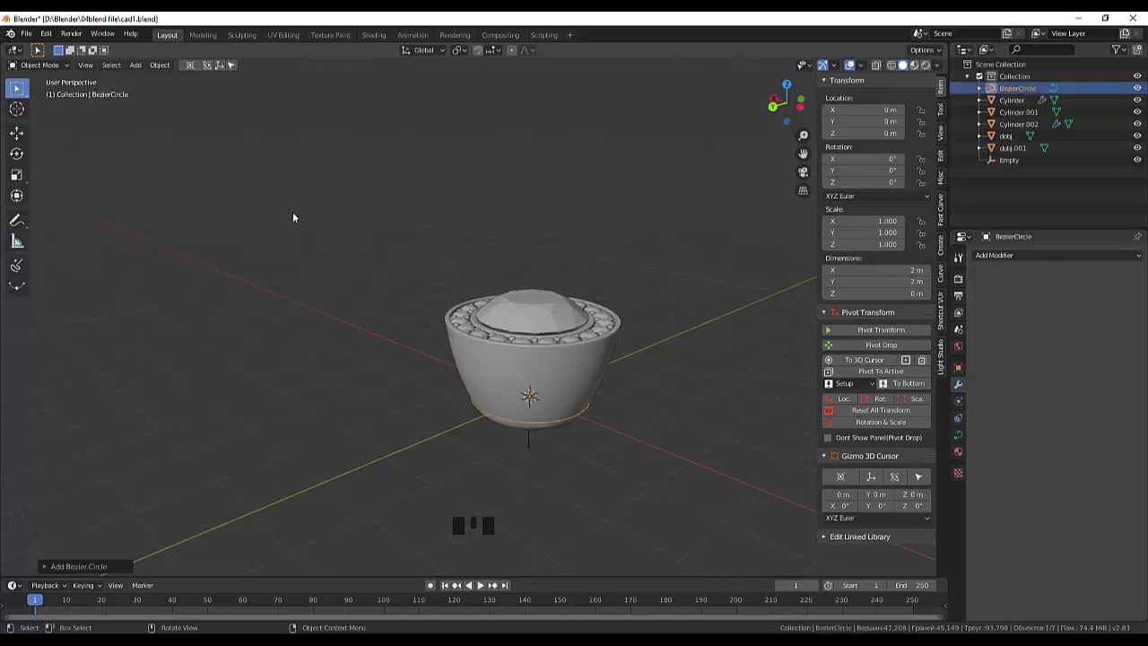
left_click_drag(738, 371, 737, 334)
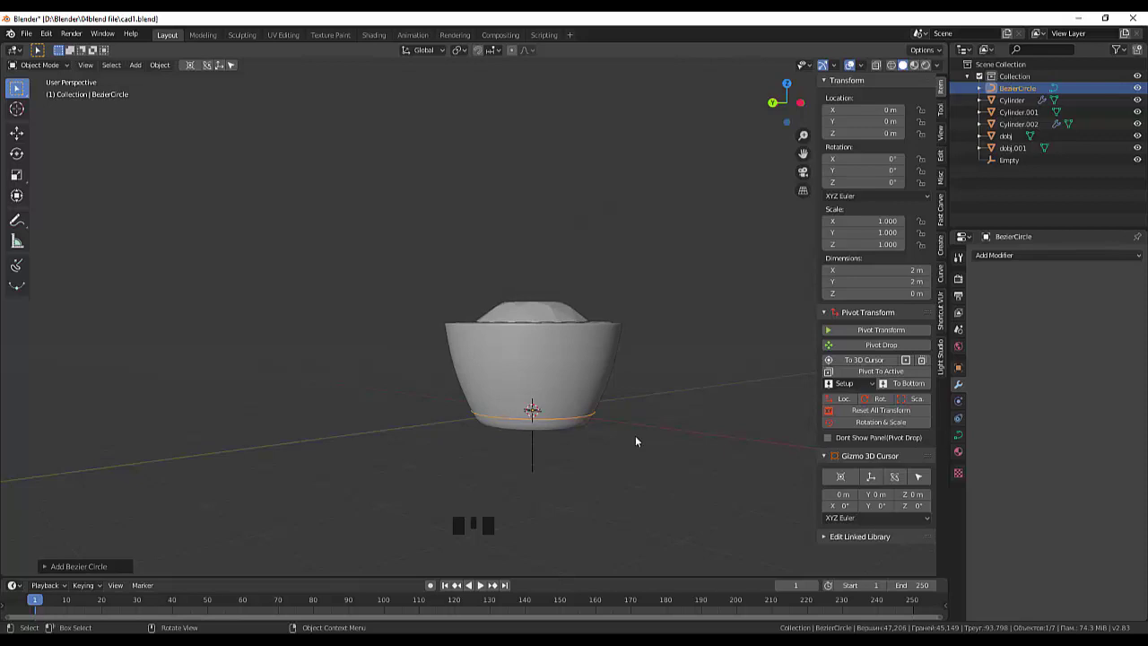
key("r")
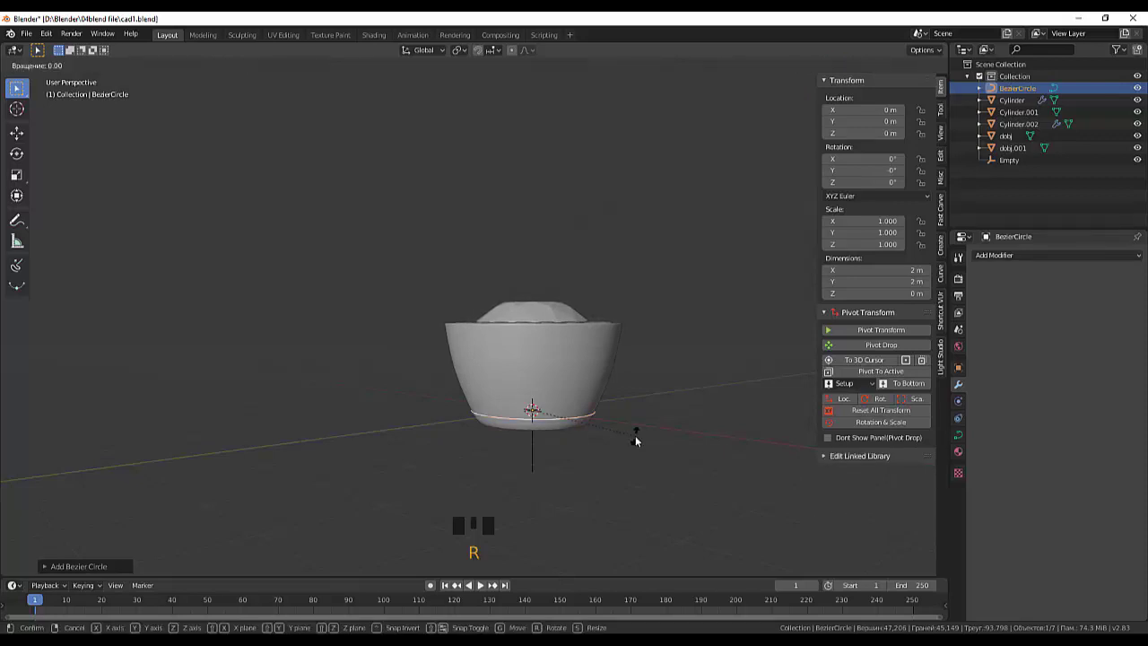
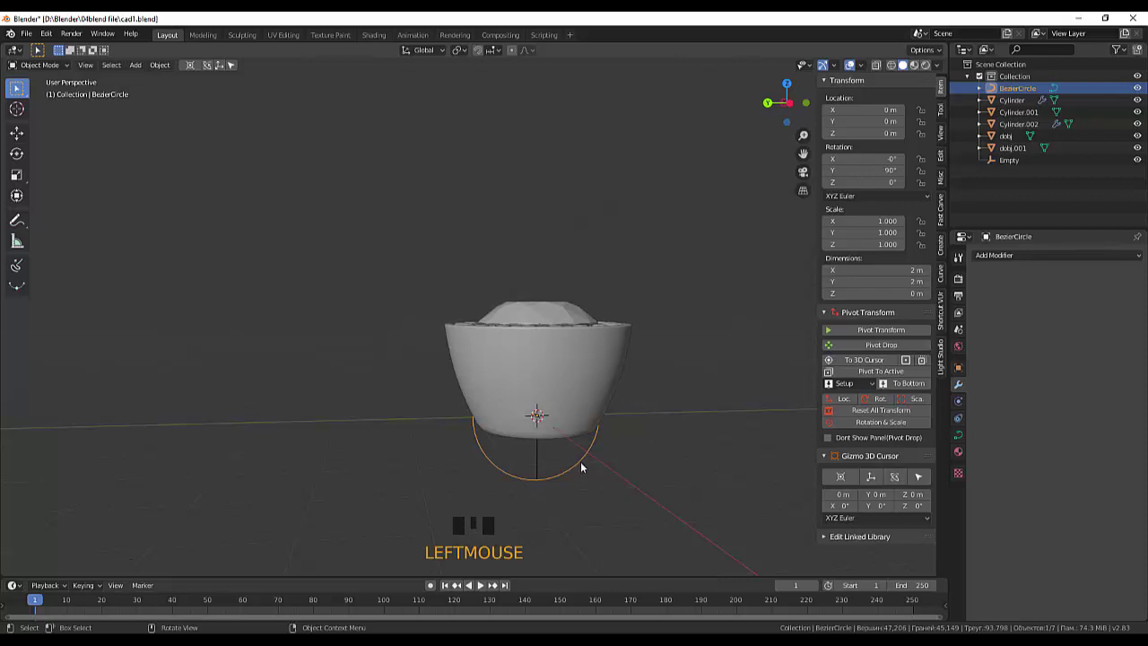
key("KP_3")
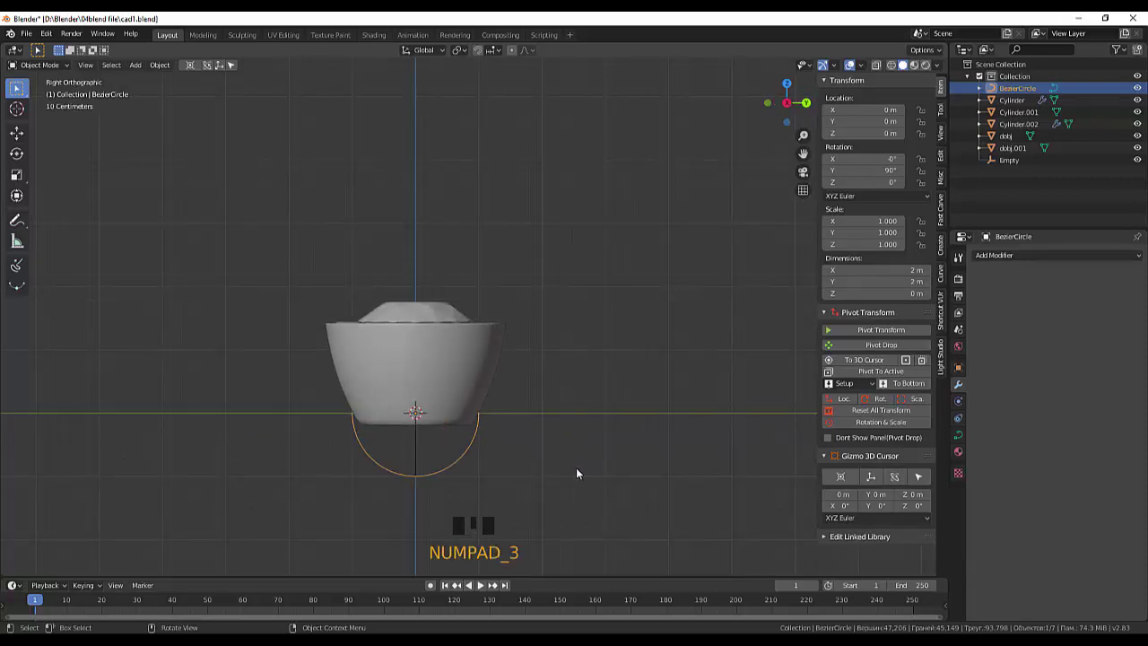
Scale the circle to about 2.75 and lower it beneath the cup as the band's path.
key("s")
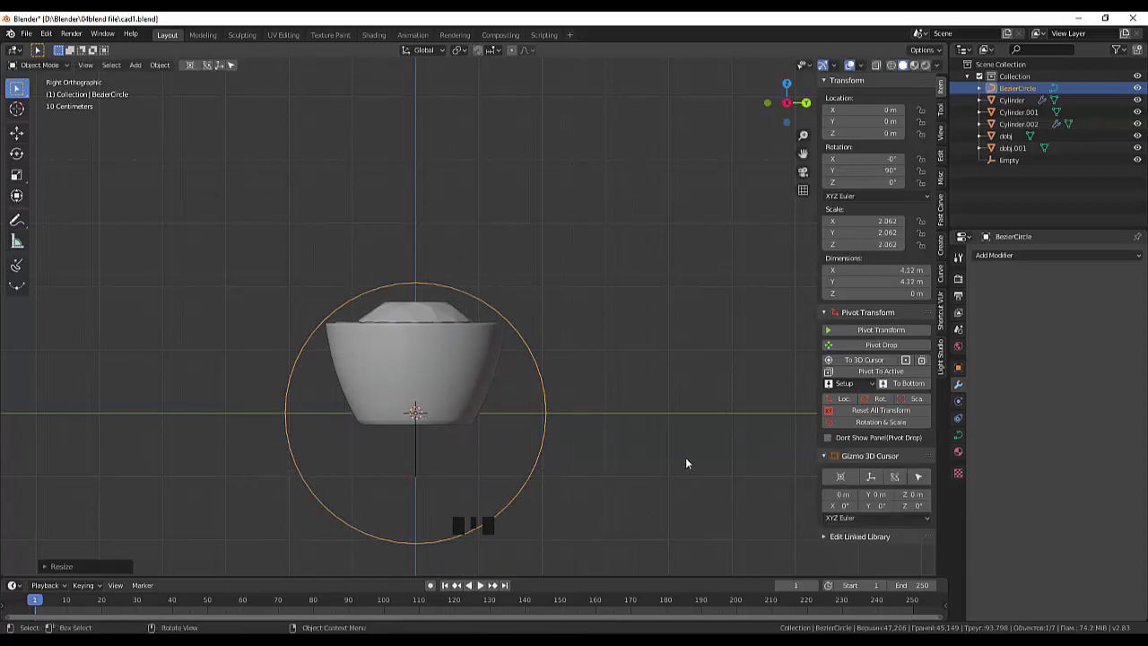
scroll("down", 3)
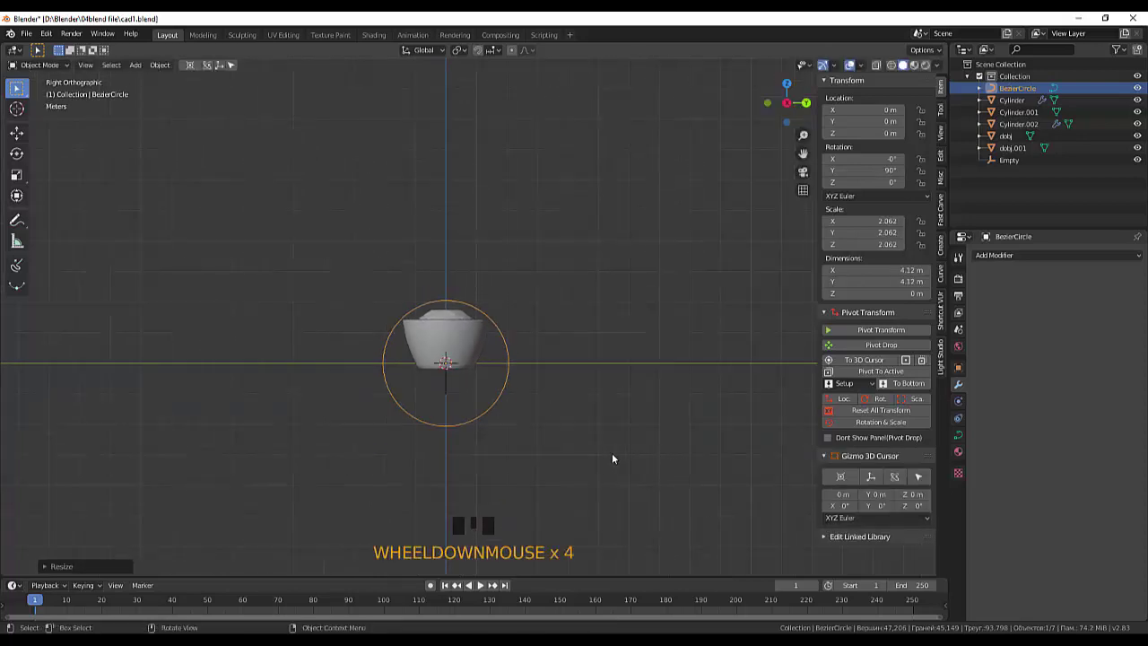
key("g")
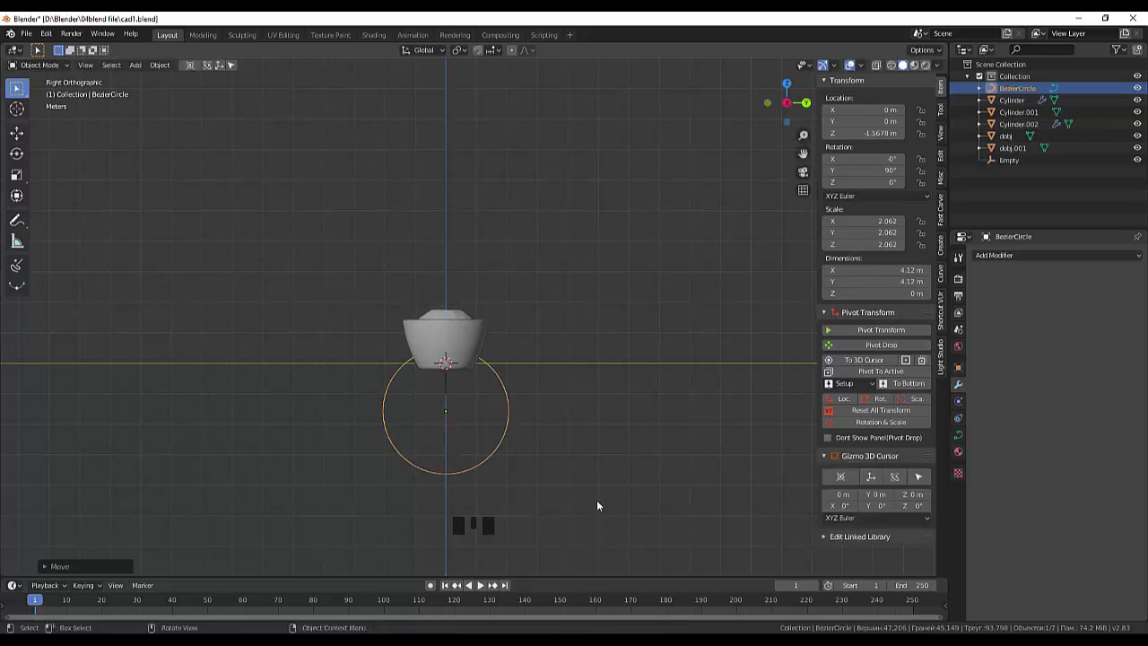
key("s")
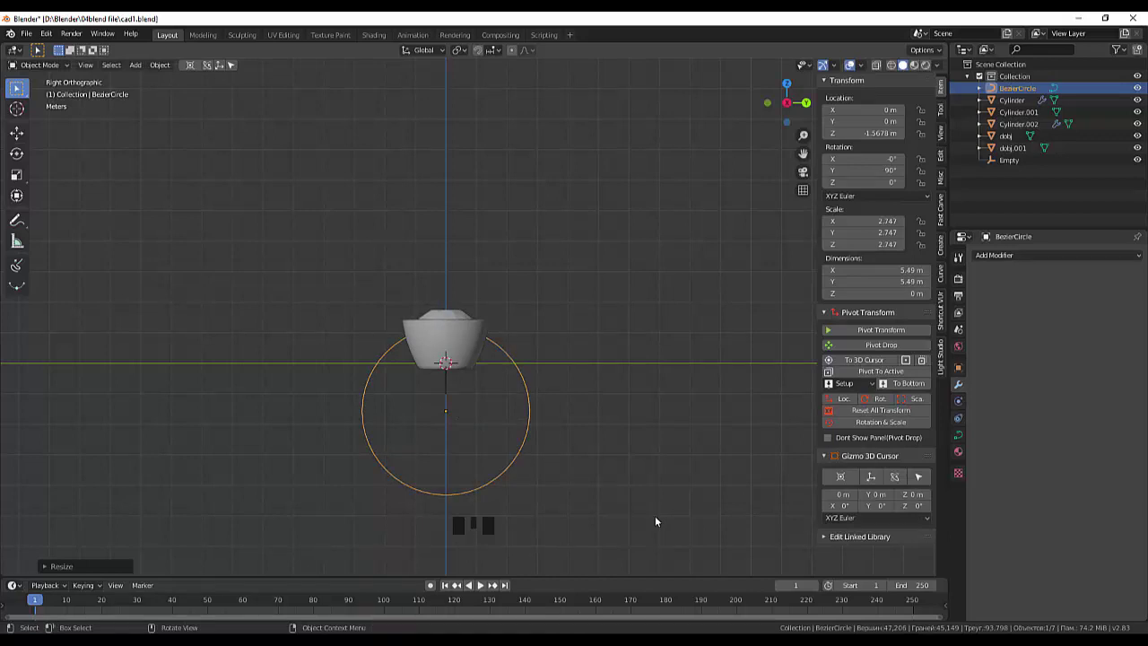
key("g")
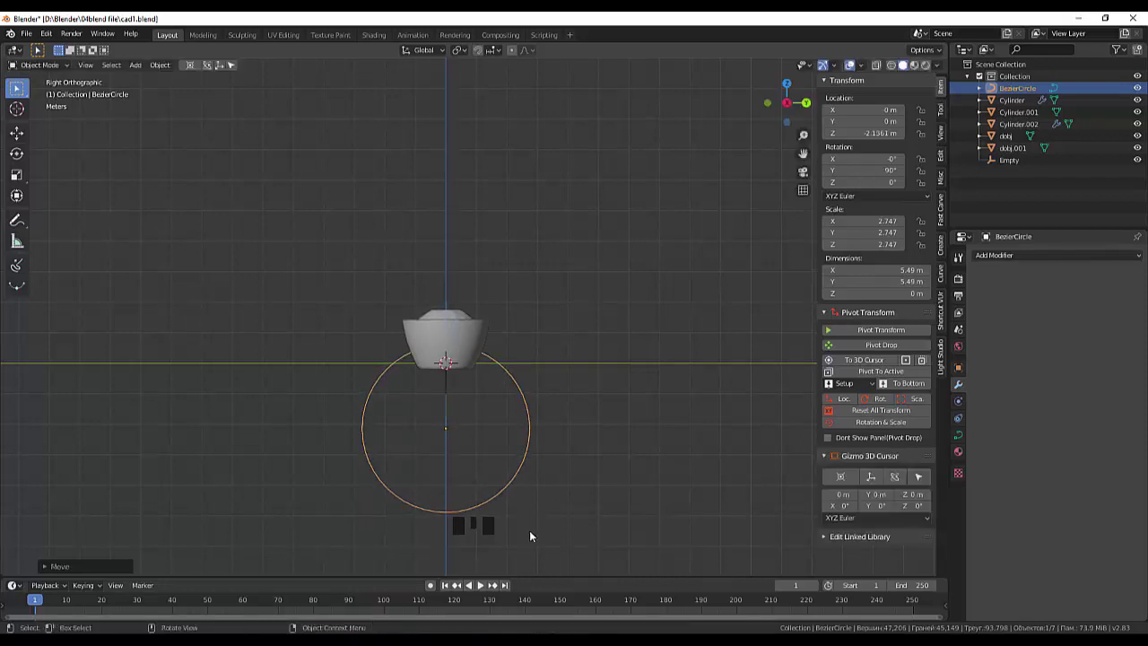
left_click_drag(616, 523, 583, 520)
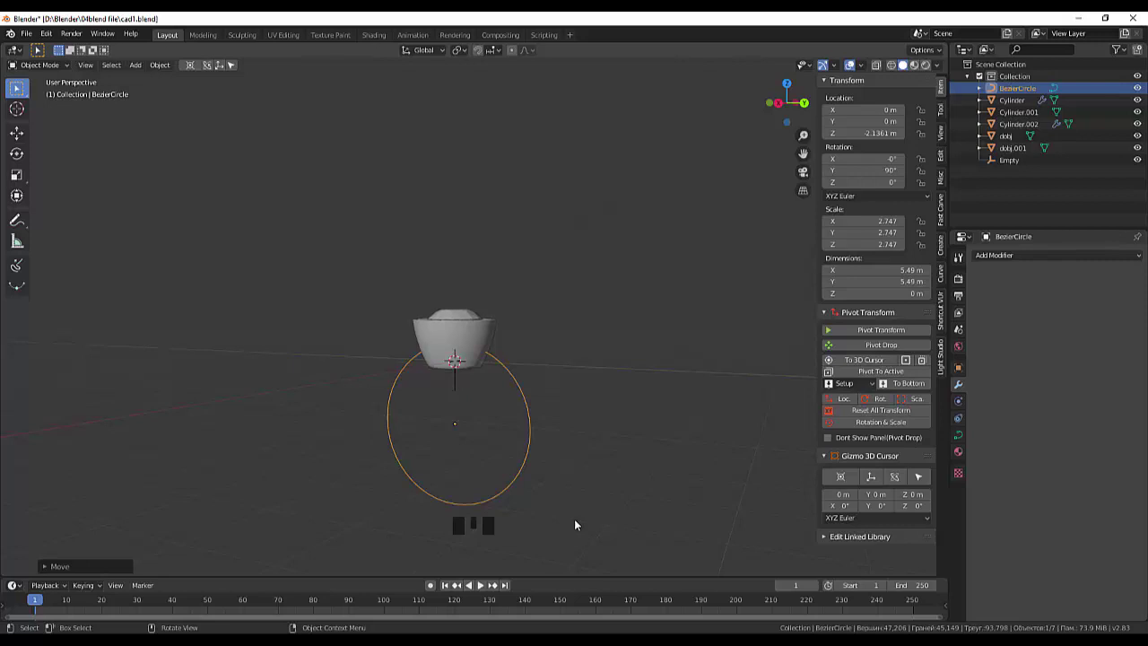
left_click(965, 388)
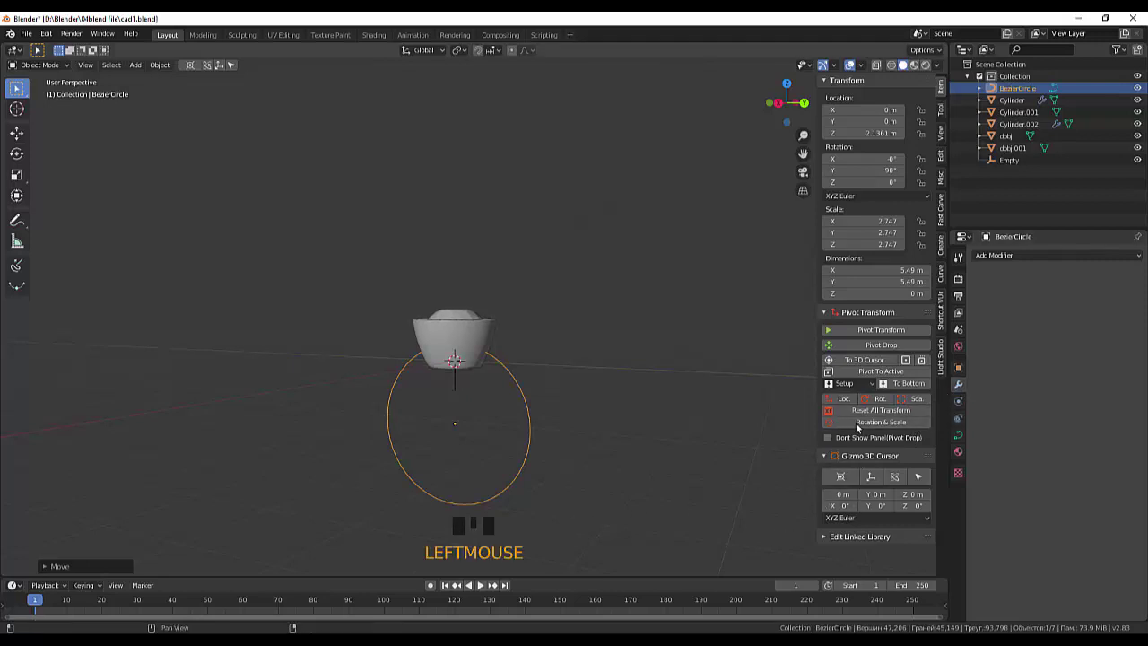
left_click(530, 454)
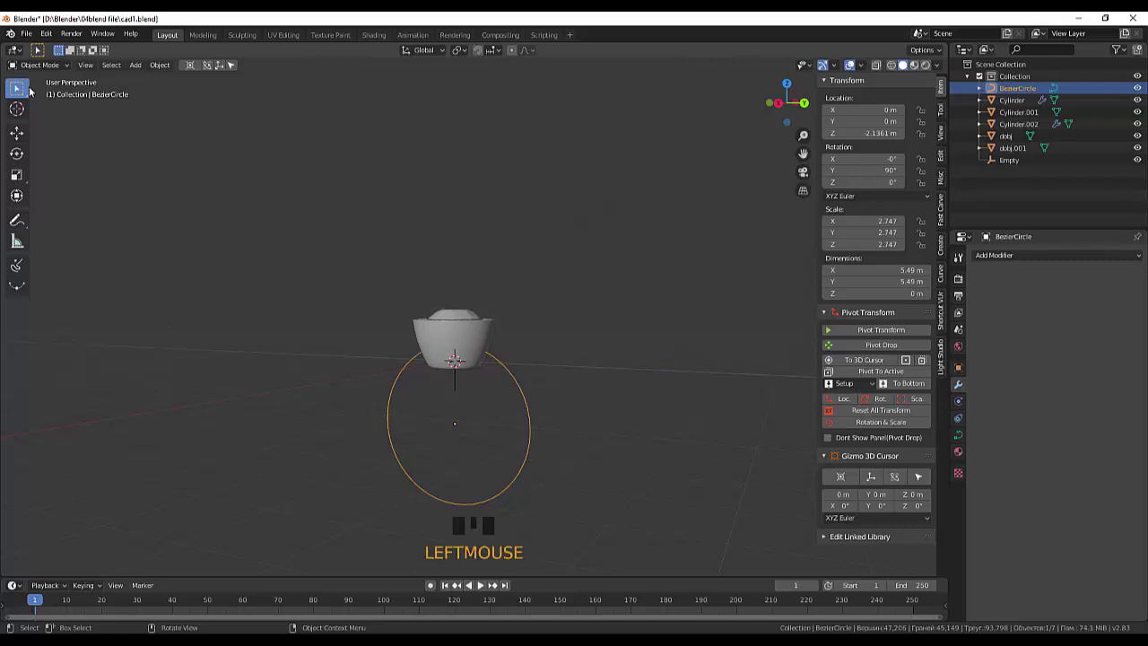
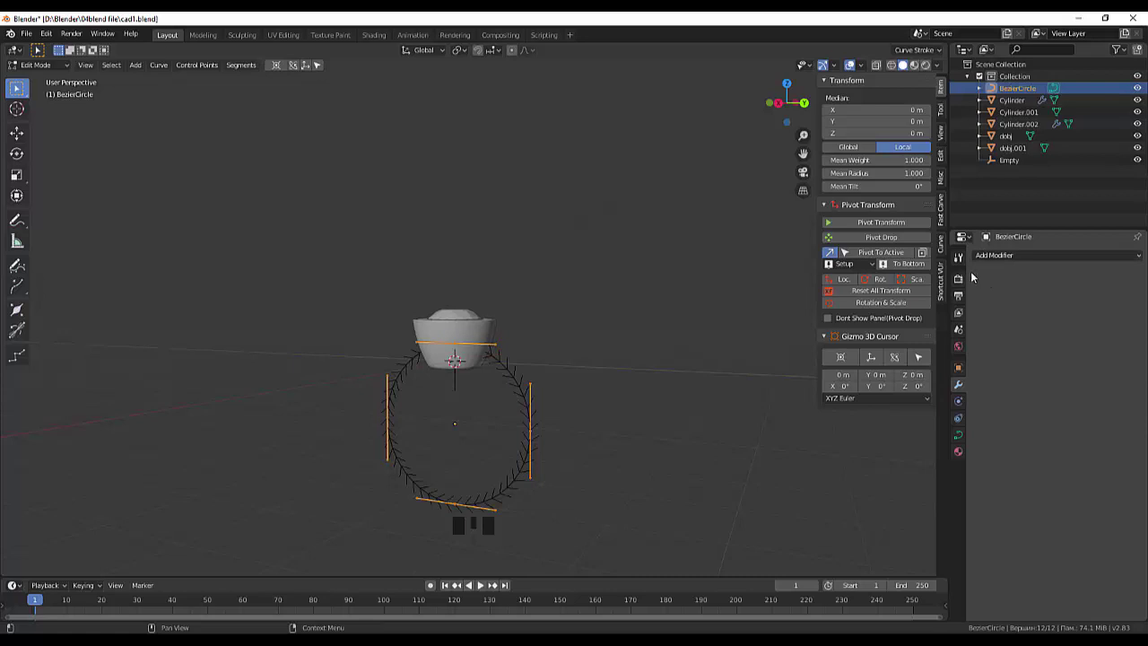
Try a Curve modifier on the Bezier circle, then remove it again.
left_click_drag(993, 258, 1019, 309)
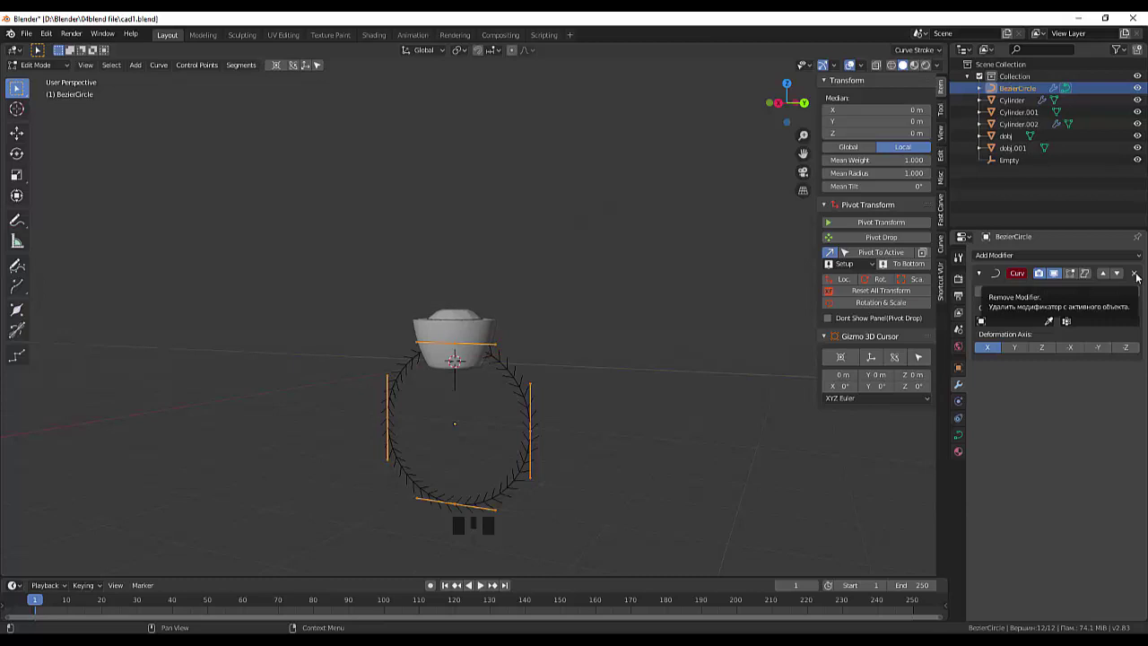
left_click(1142, 278)
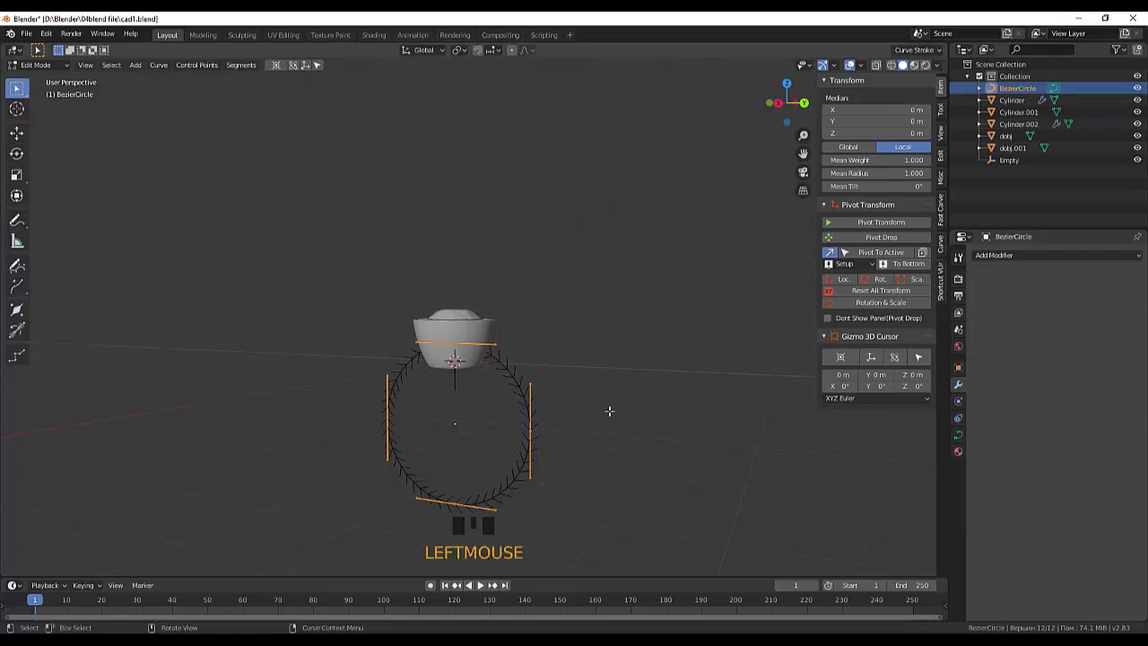
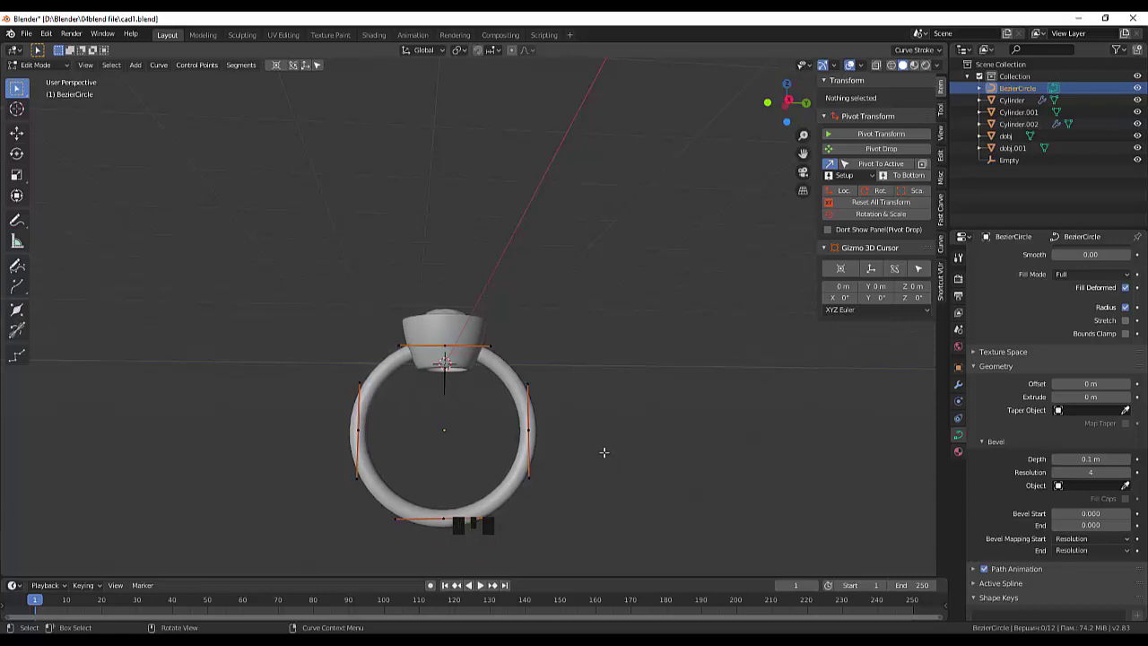
Give the circle a 0.1 m bevel depth to form the tubular band, collapse the panels and show wireframe.
scroll("up", 3)
left_click(966, 436)
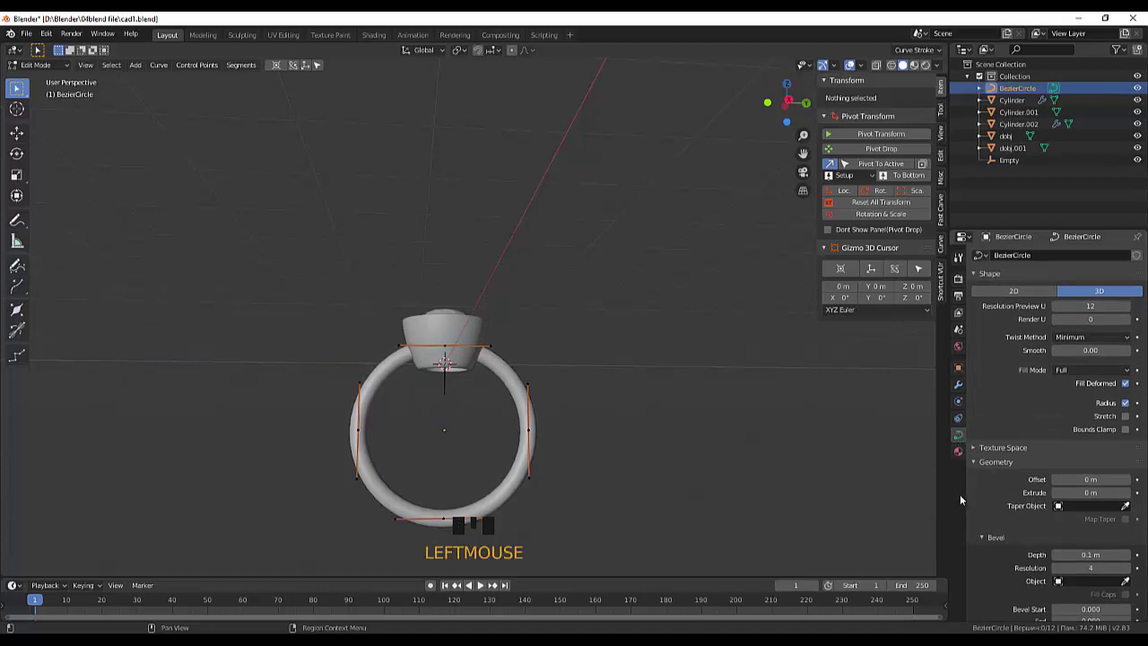
left_click(979, 461)
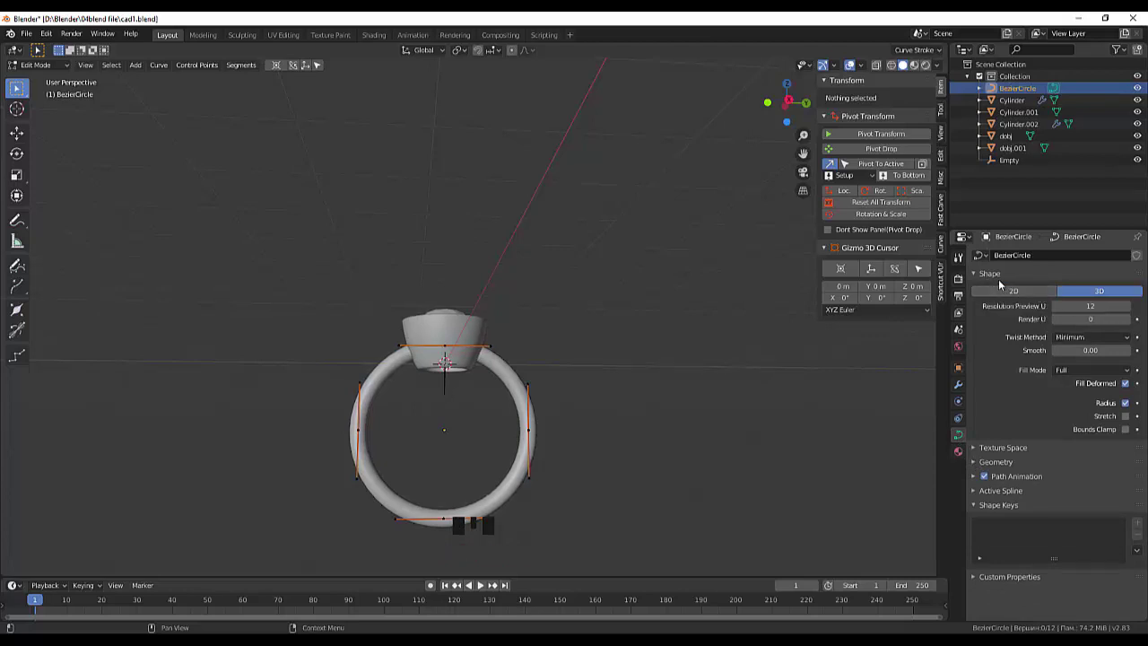
left_click_drag(978, 273, 1013, 507)
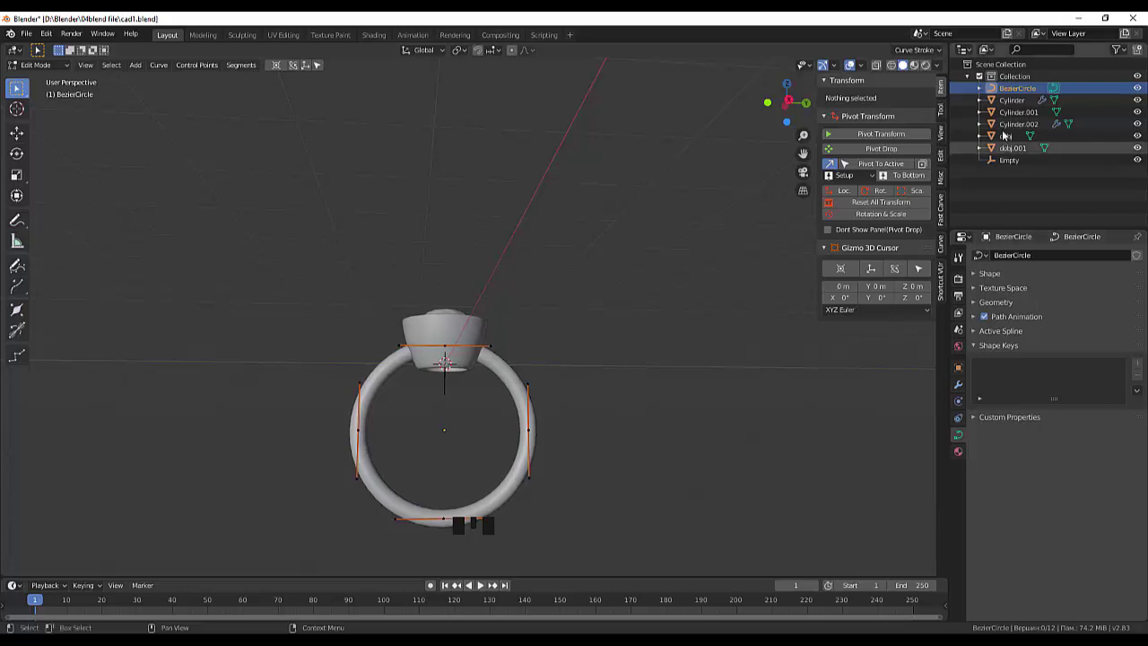
left_click(1005, 96)
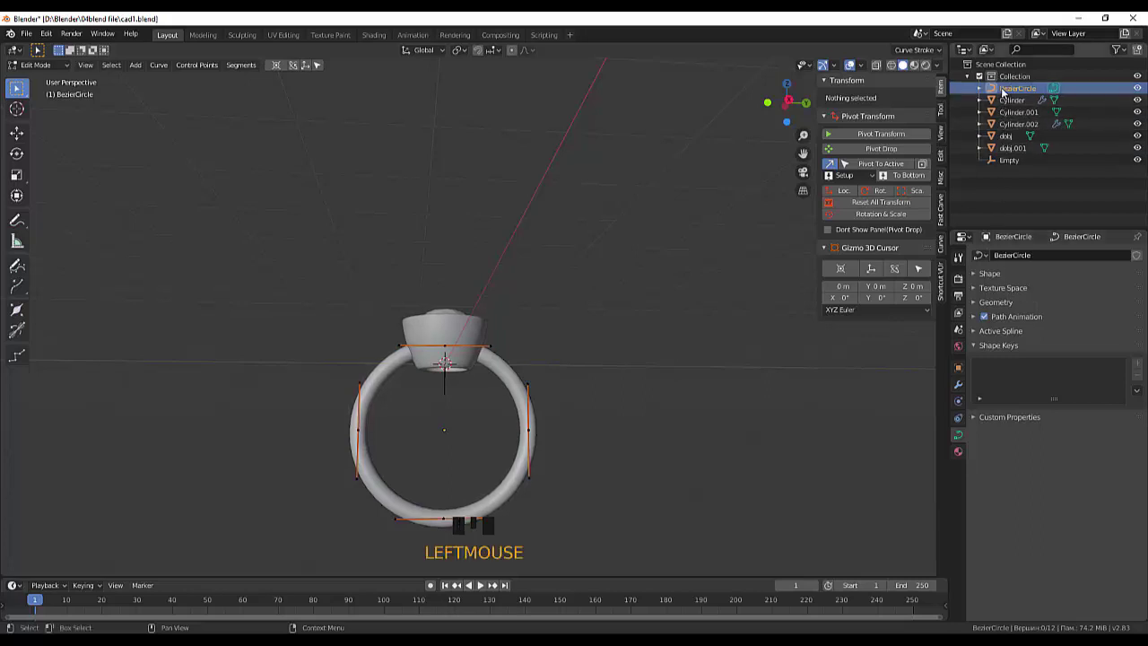
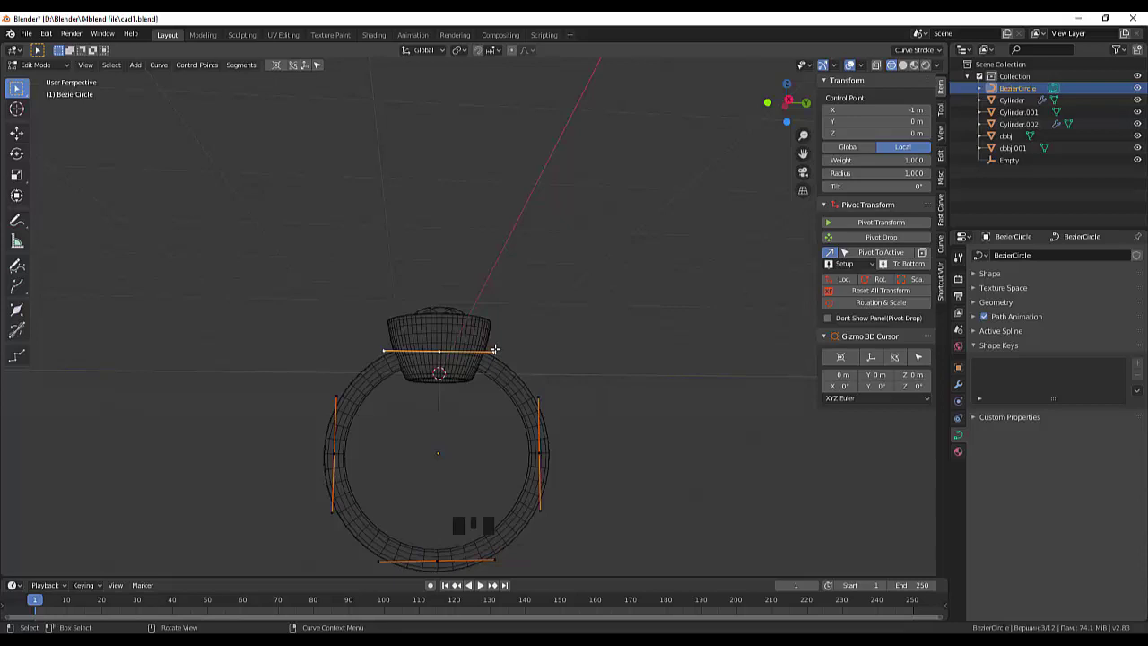
key("g")
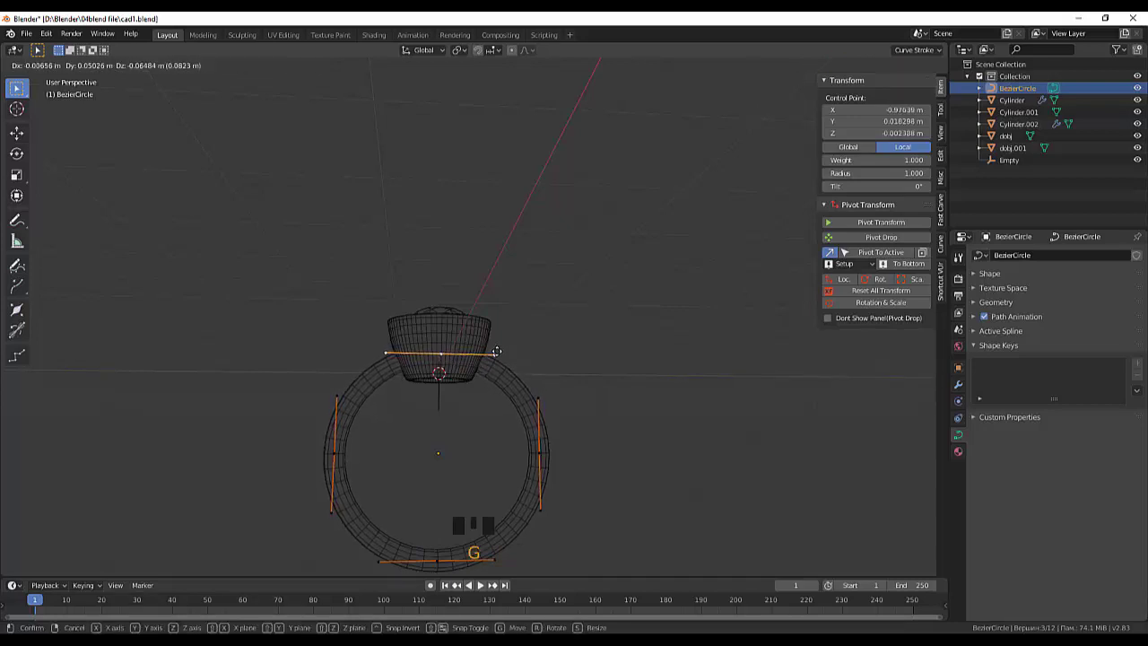
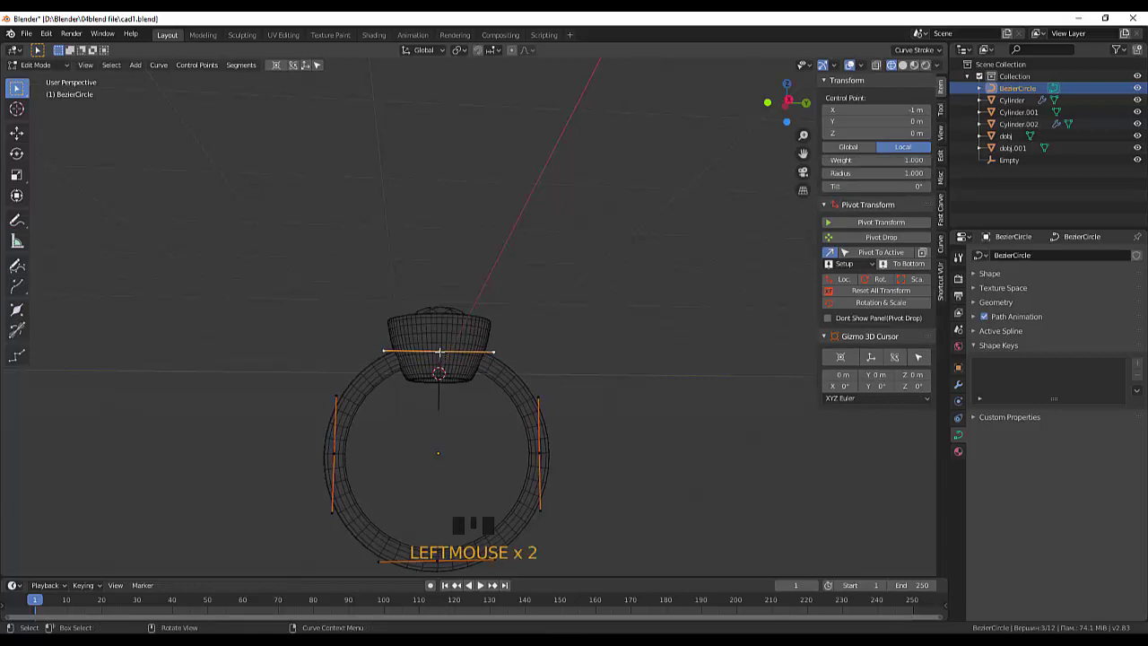
key("g")
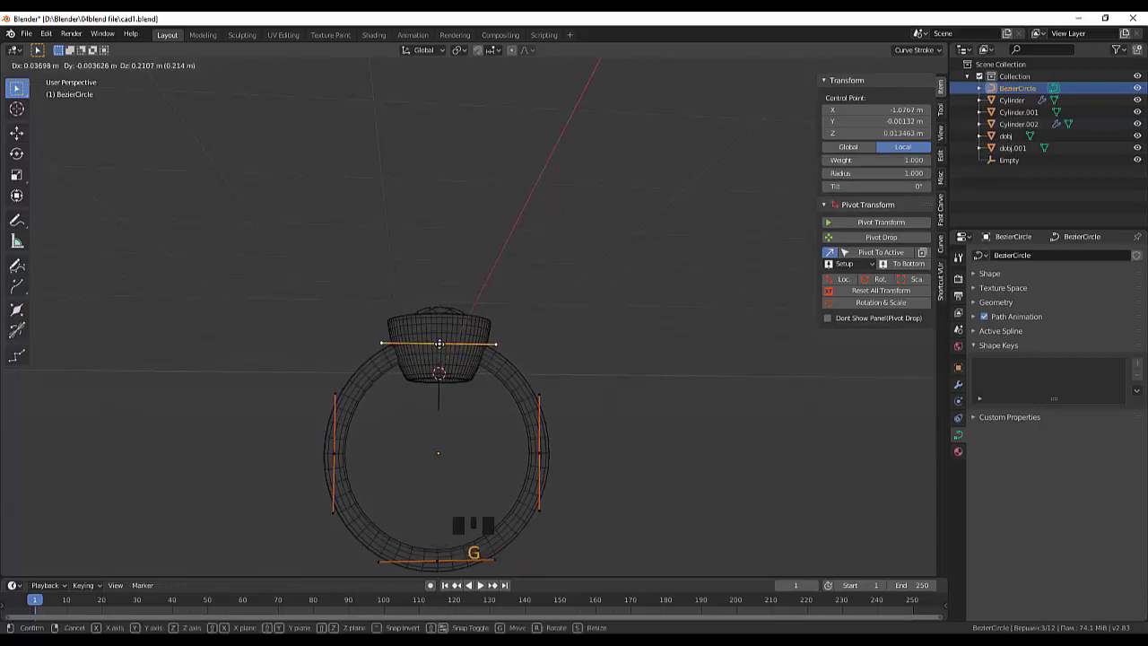
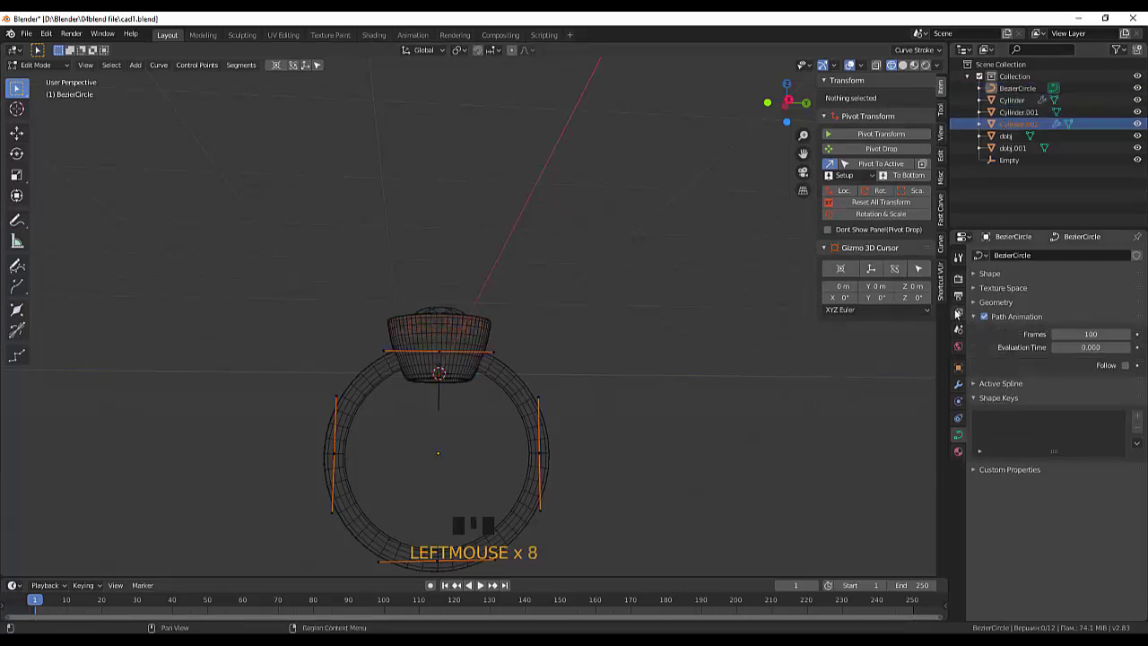
left_click(973, 320)
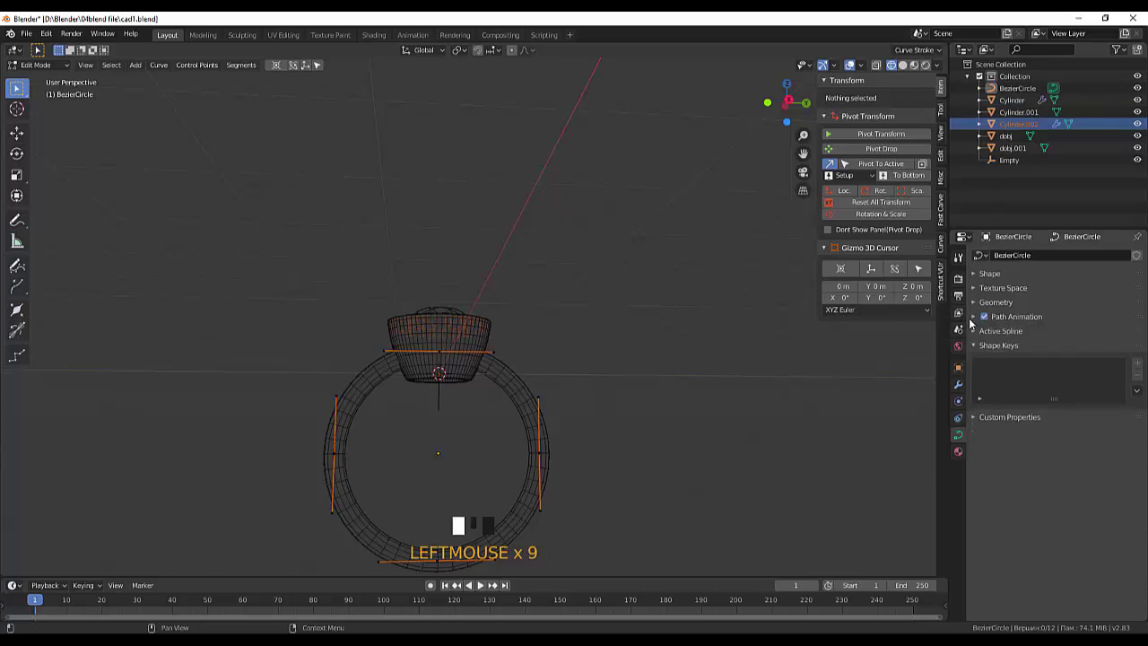
left_click(748, 388)
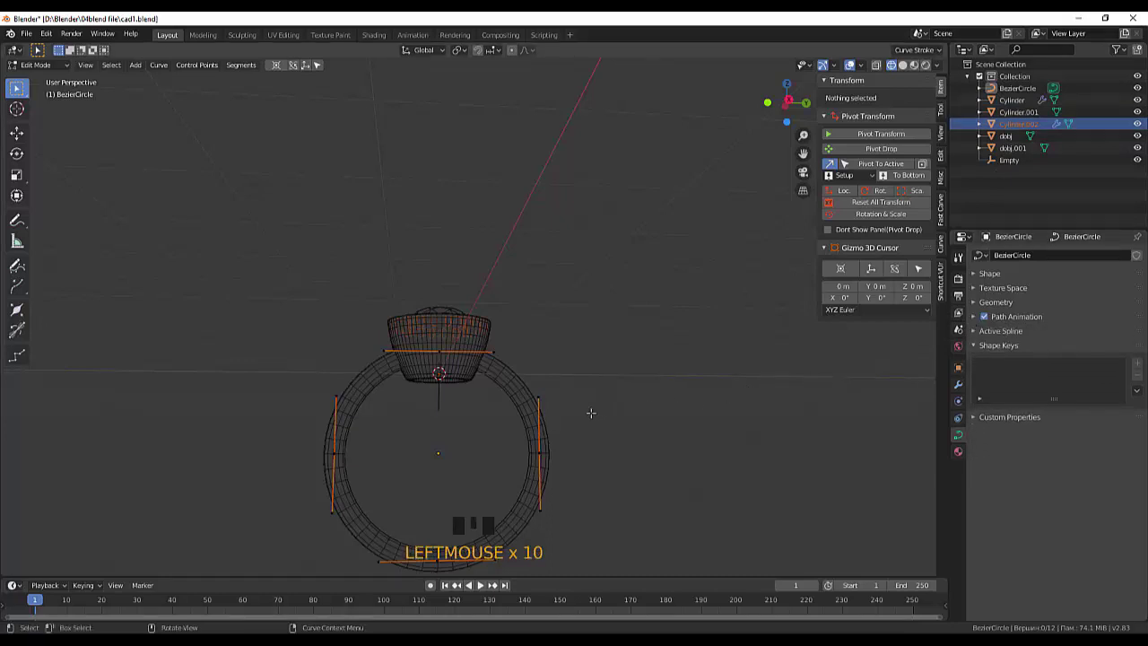
scroll("up", 3)
scroll("down", 3)
scroll("down", 3)
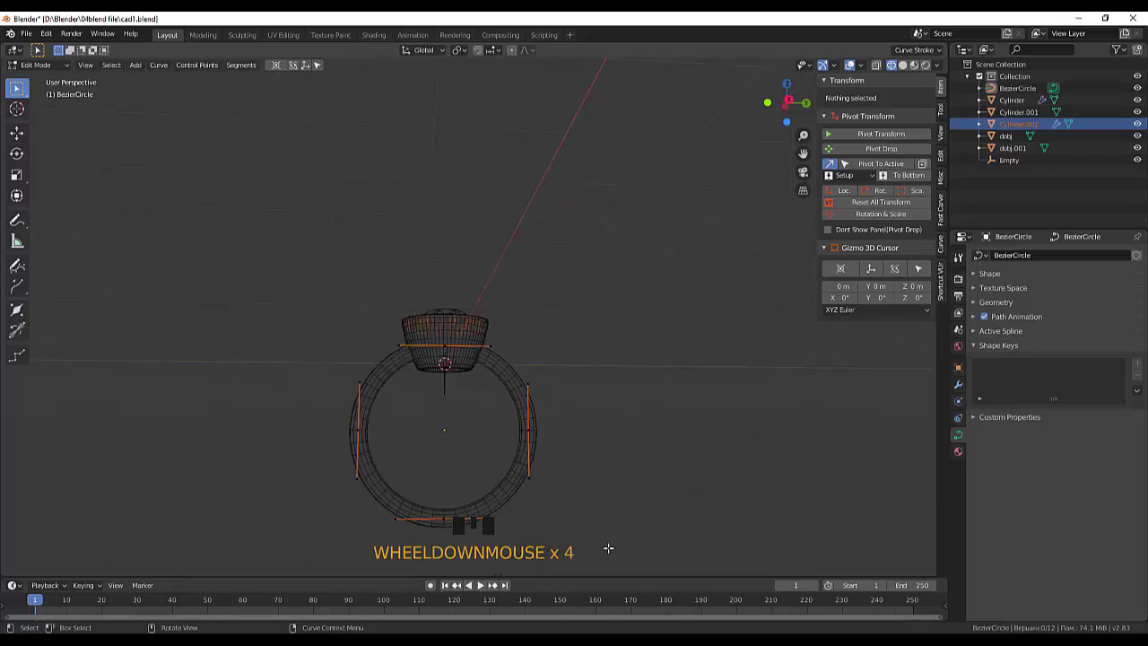
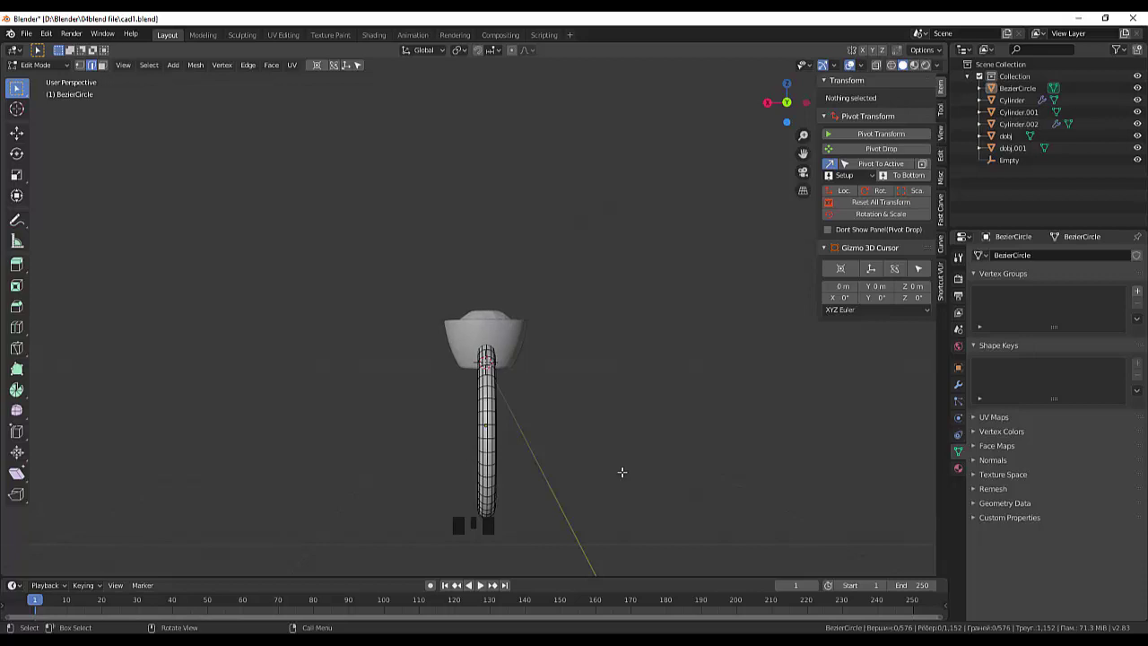
In front orthographic view, box-select half the band's vertices and delete them.
key("KP_3")
key("KP_1")
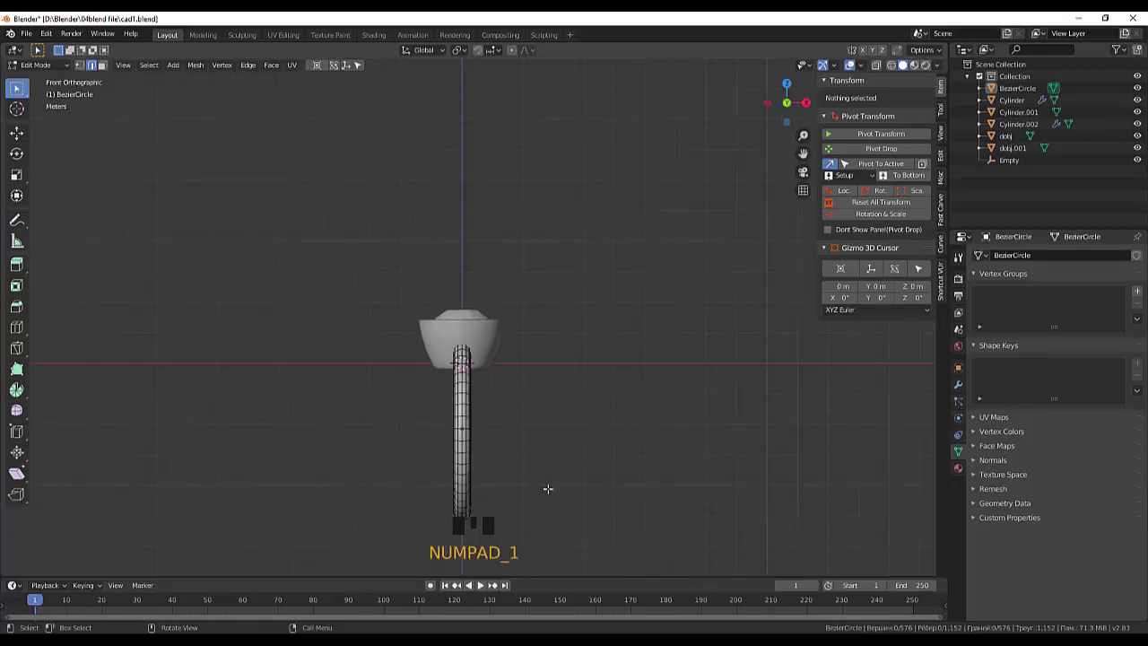
scroll("up", 3)
scroll("down", 3)
left_click(83, 65)
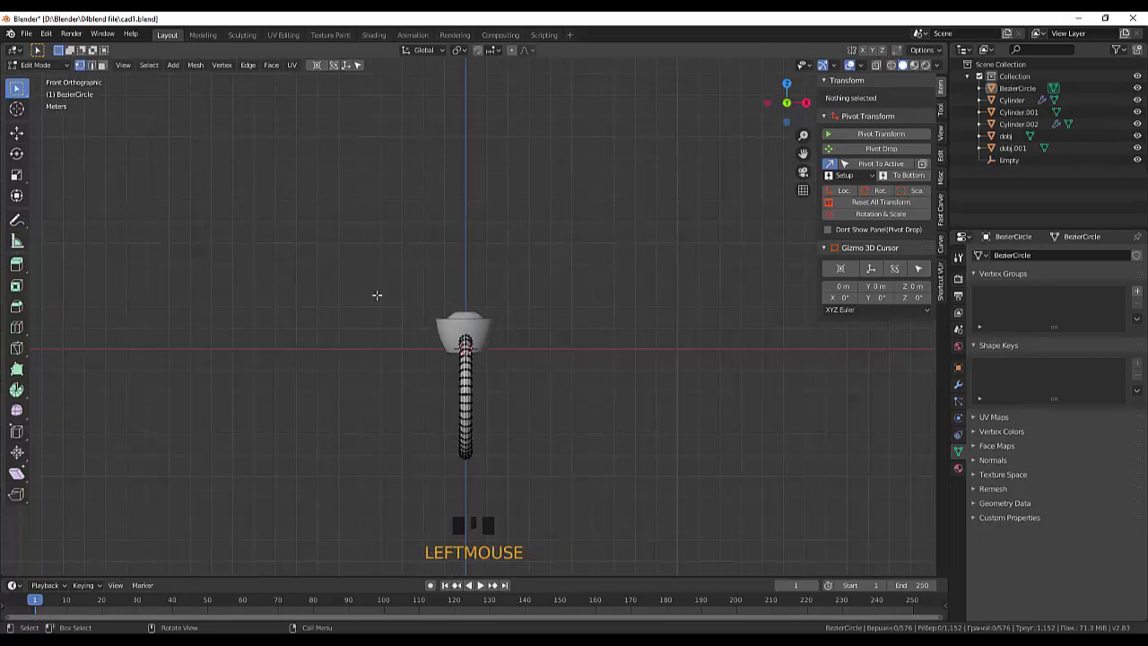
key("b")
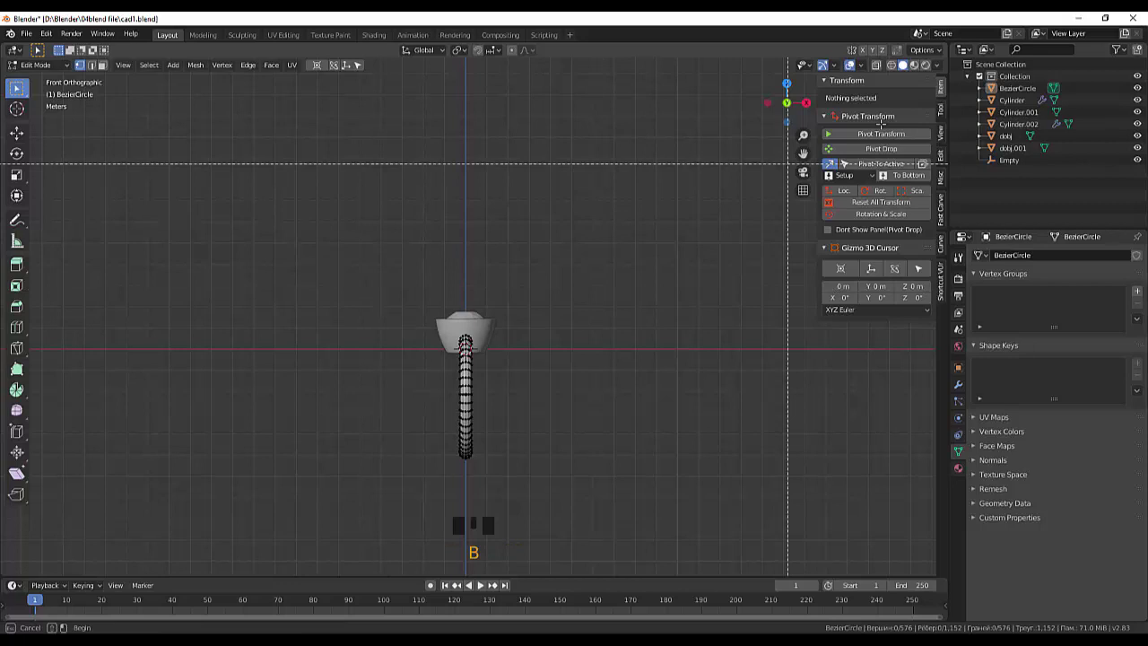
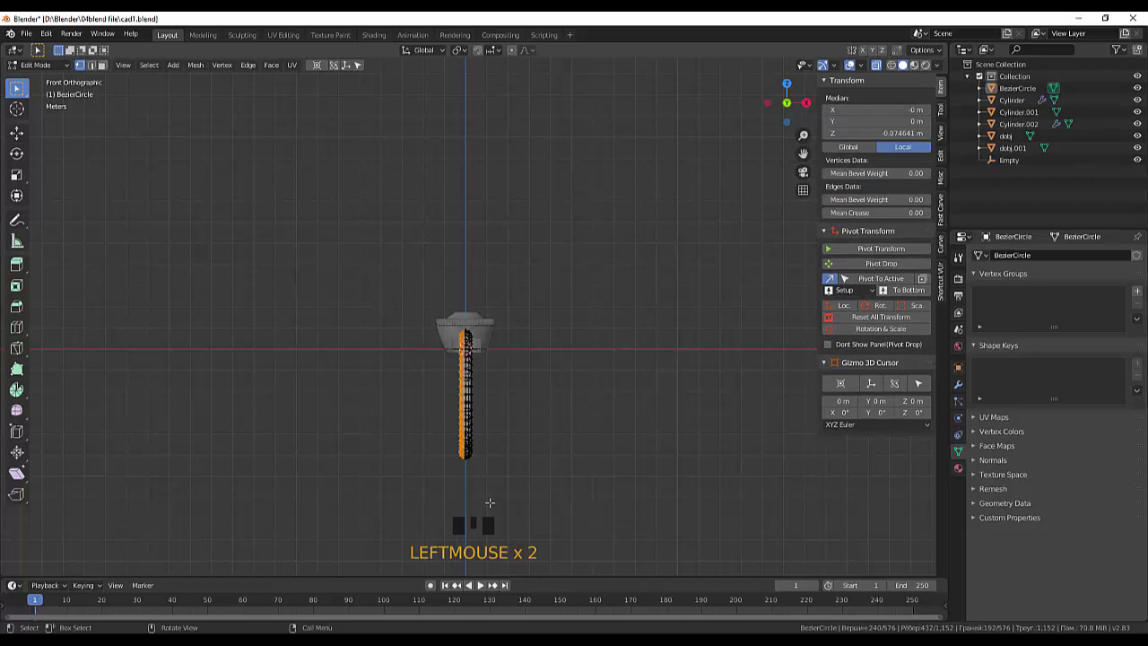
scroll("up", 3)
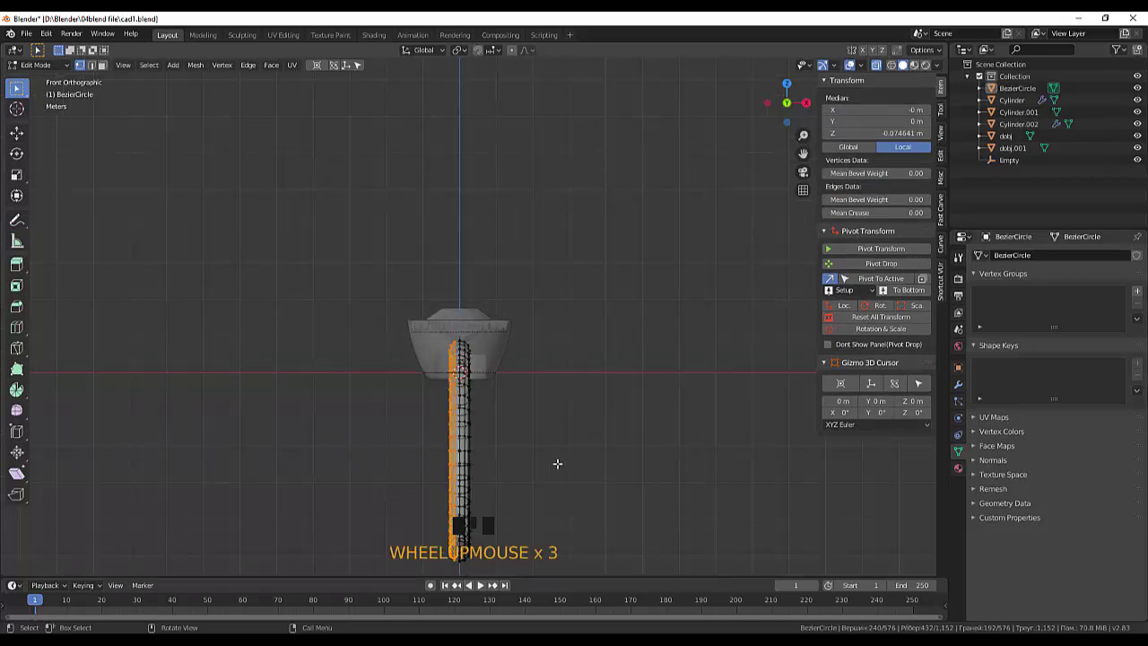
key("d")
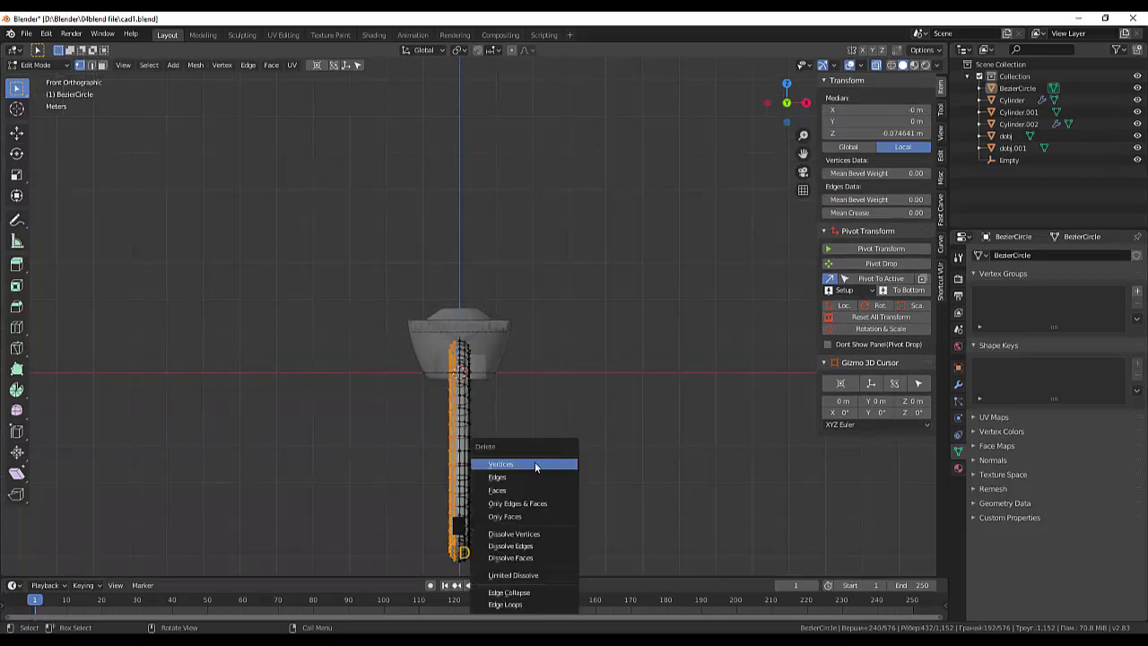
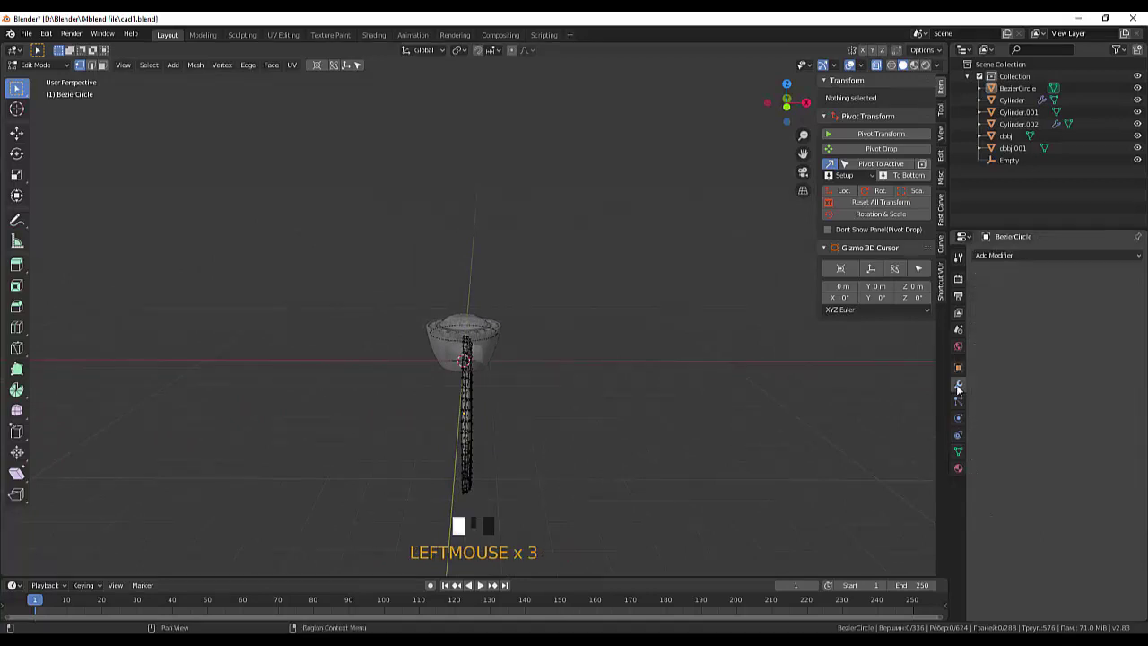
Add a Mirror modifier to the band set to Z axis only, then enable proportional editing.
left_click(963, 392)
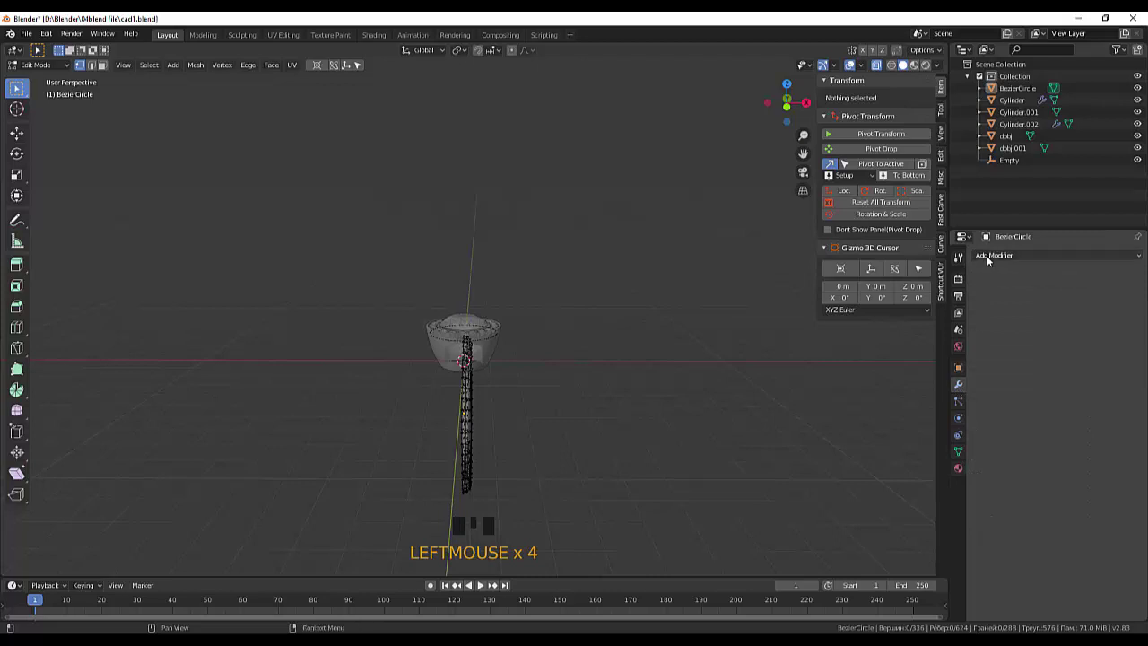
left_click_drag(993, 262, 911, 366)
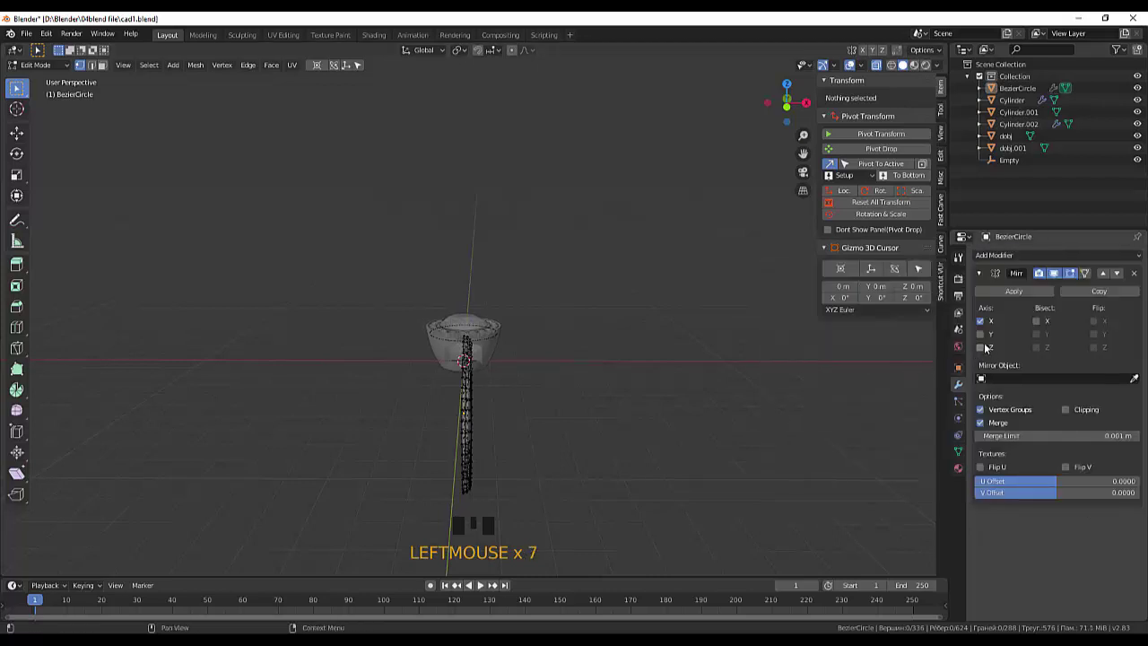
left_click(984, 338)
left_click(987, 352)
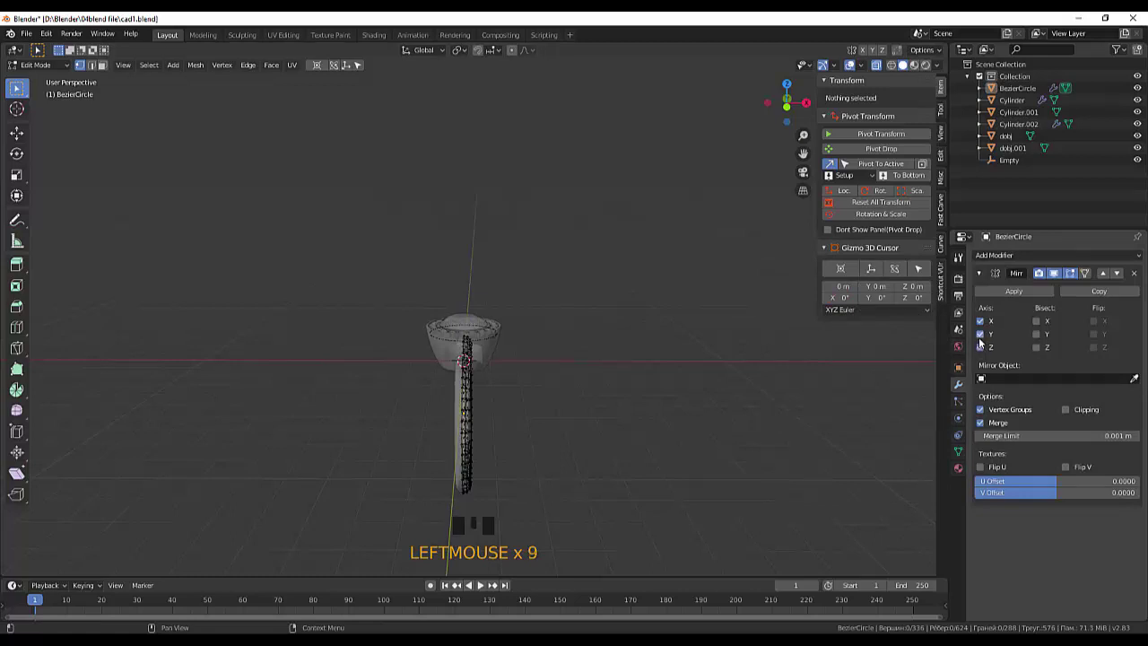
left_click(987, 343)
left_click(984, 323)
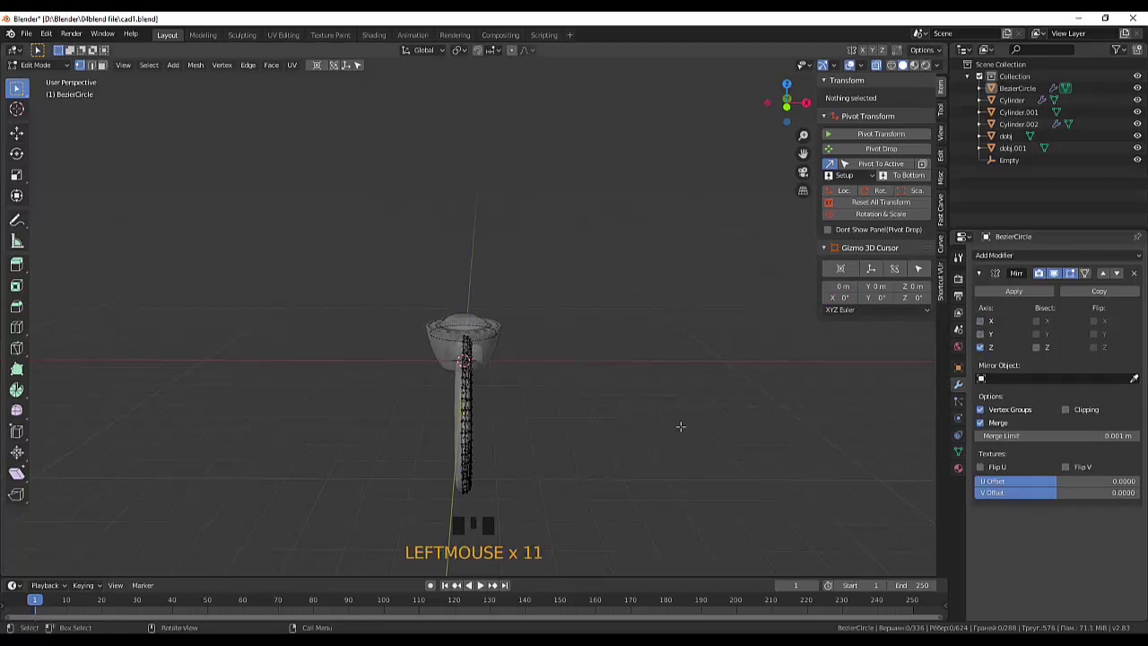
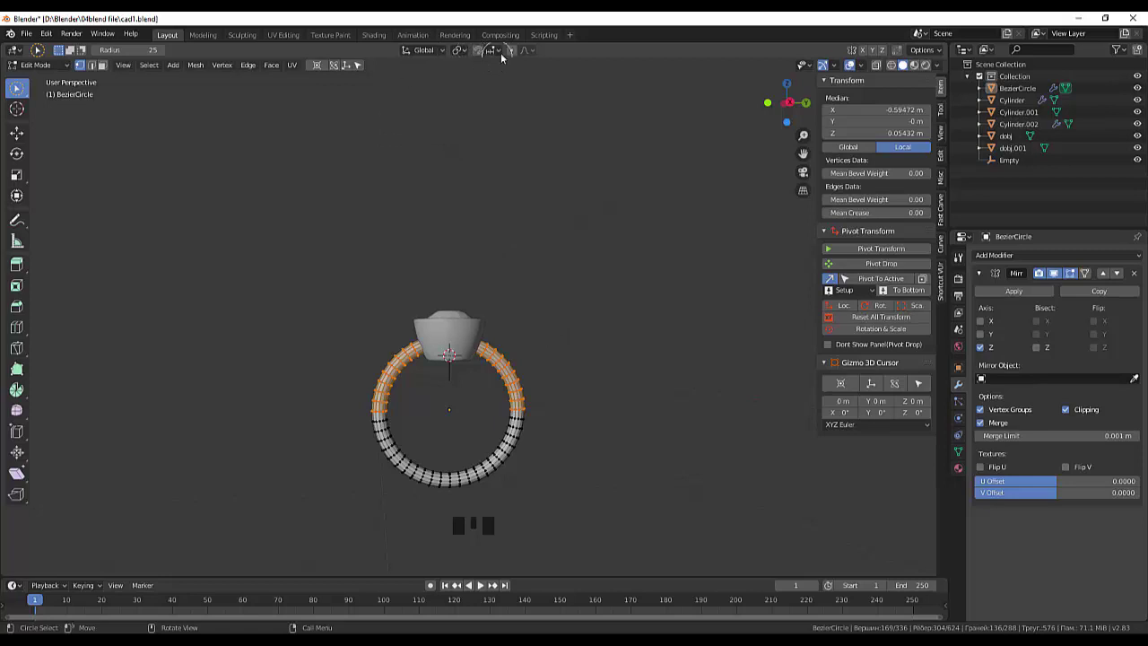
left_click(517, 56)
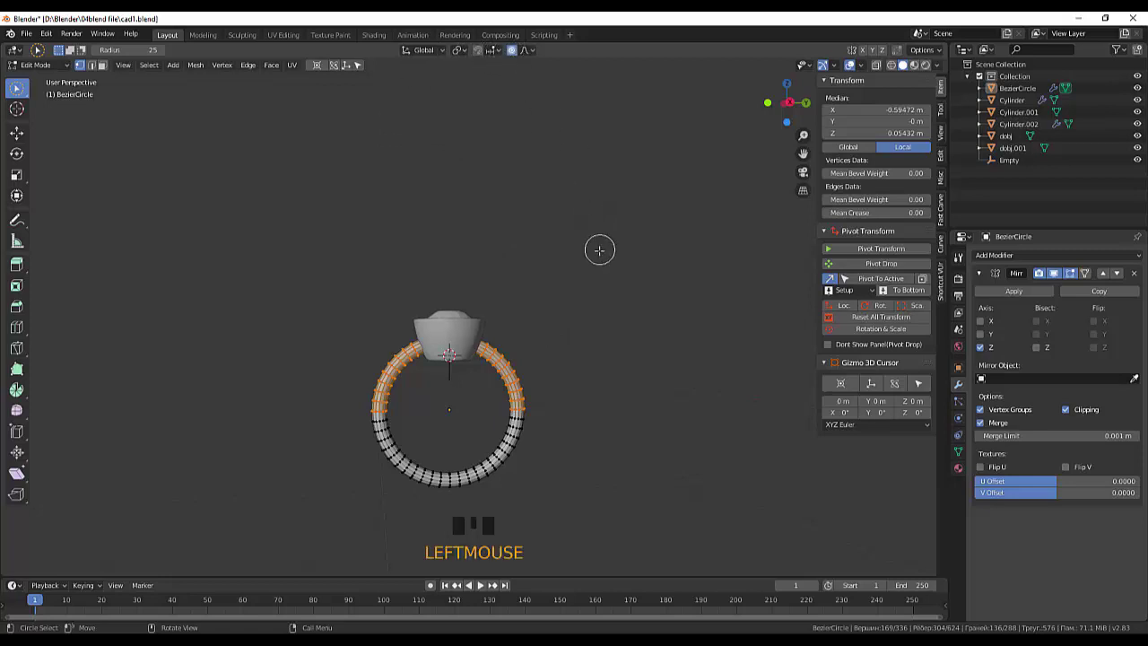
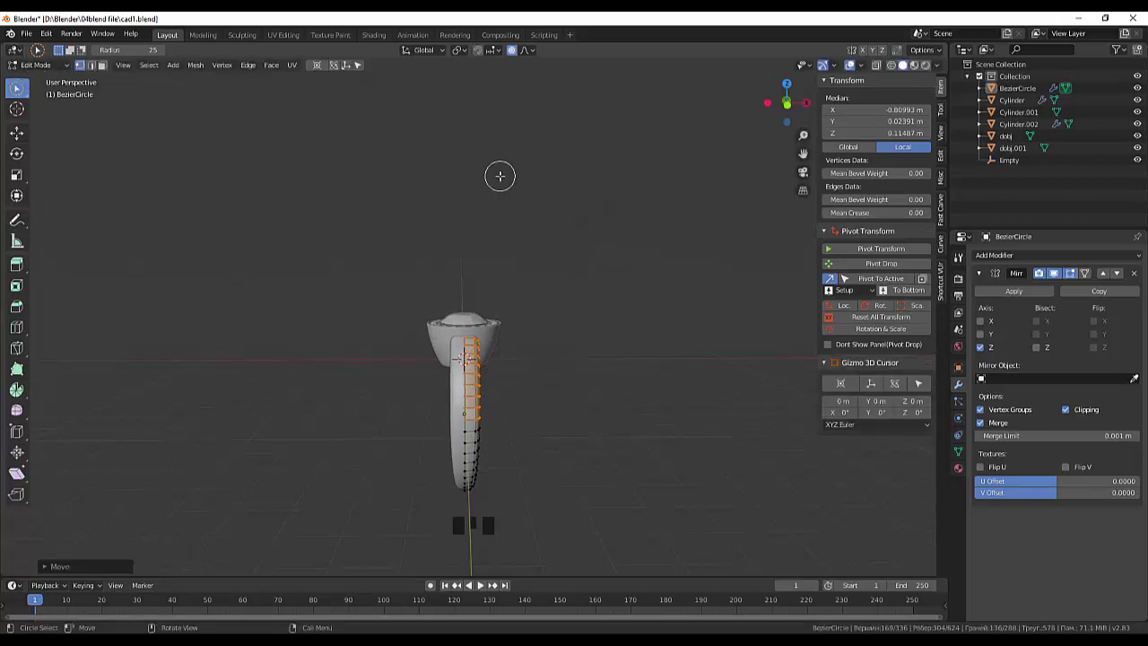
Undo the last band reshape and box-select band vertices for tapering the shank.
key("ctrl+z")
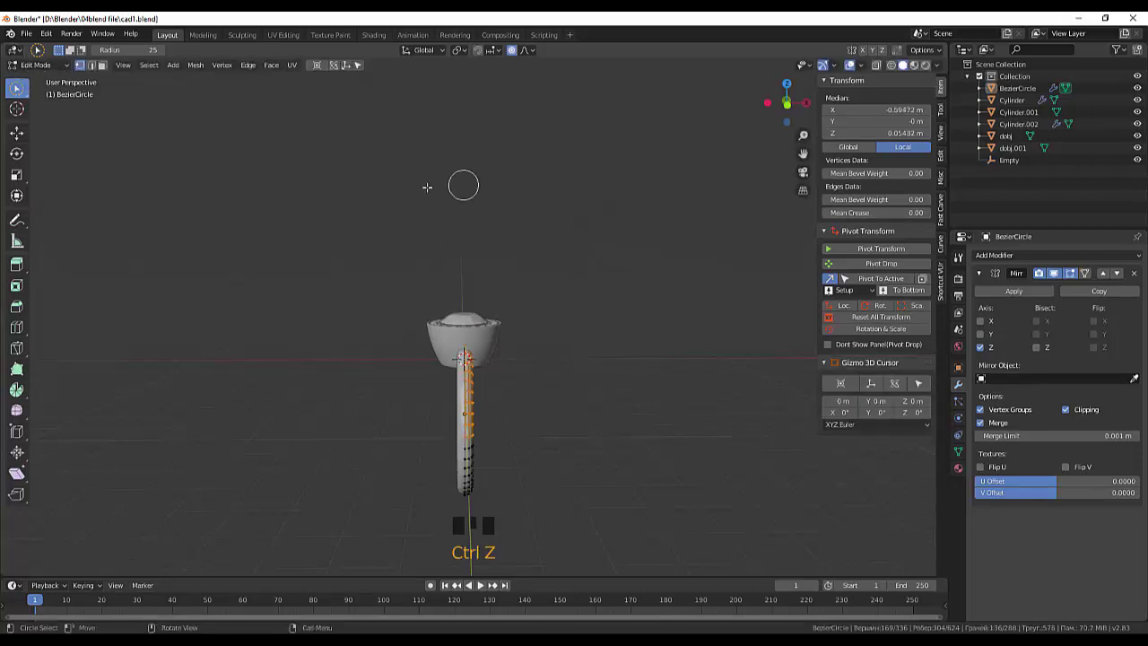
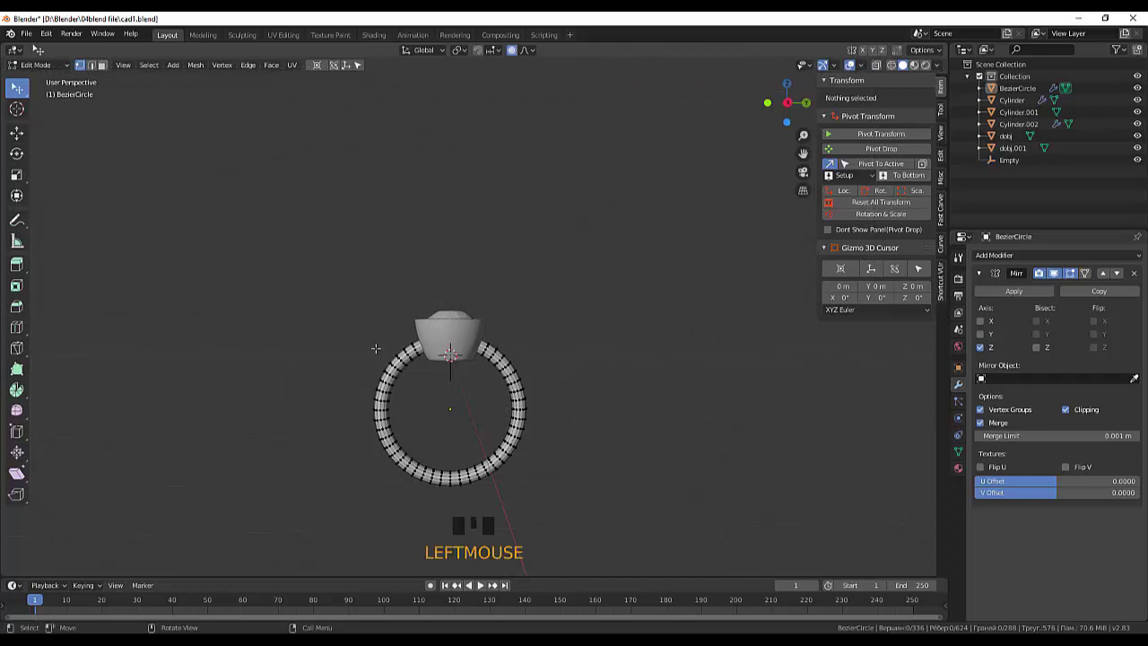
key("b")
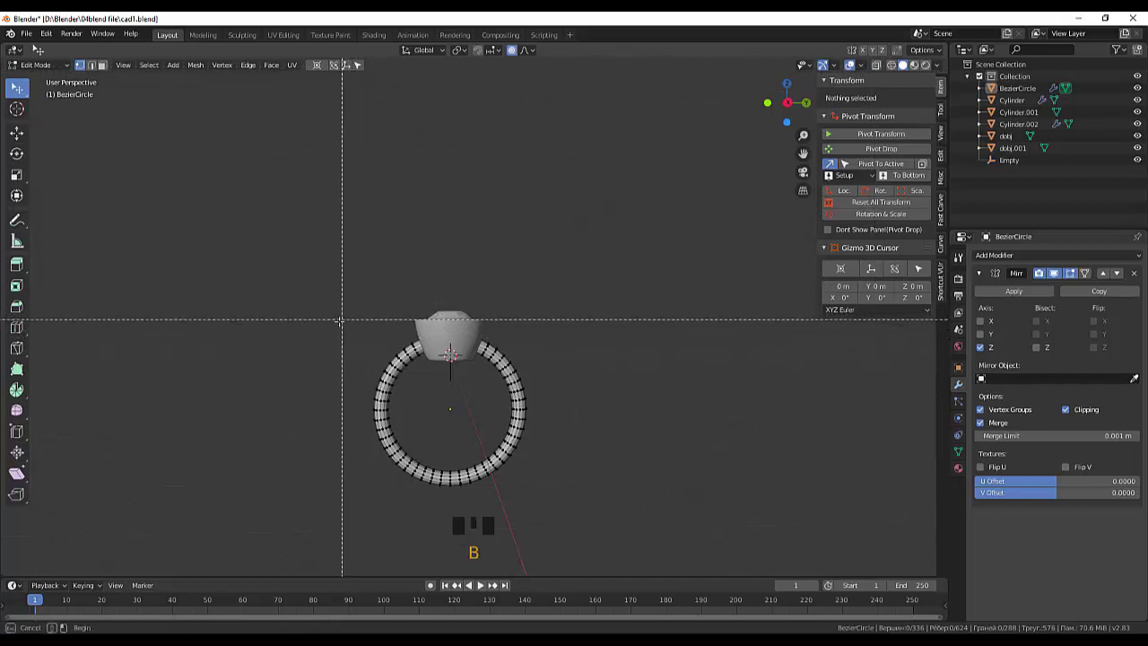
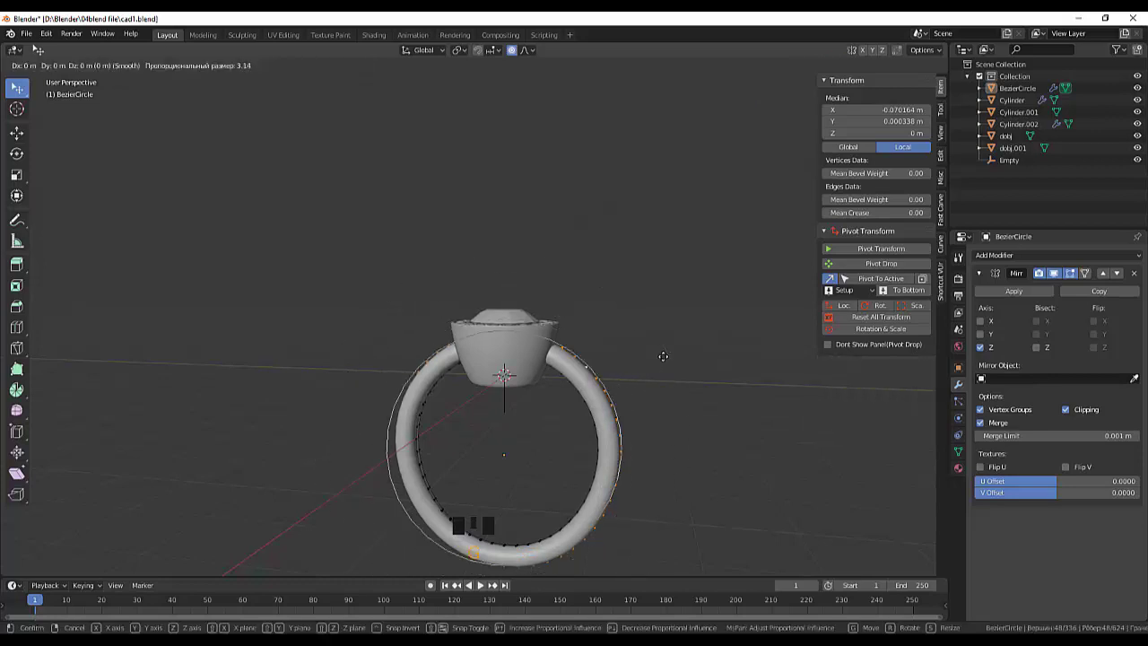
Move the selected band vertices with smooth falloff, adjusting the falloff size.
key("g")
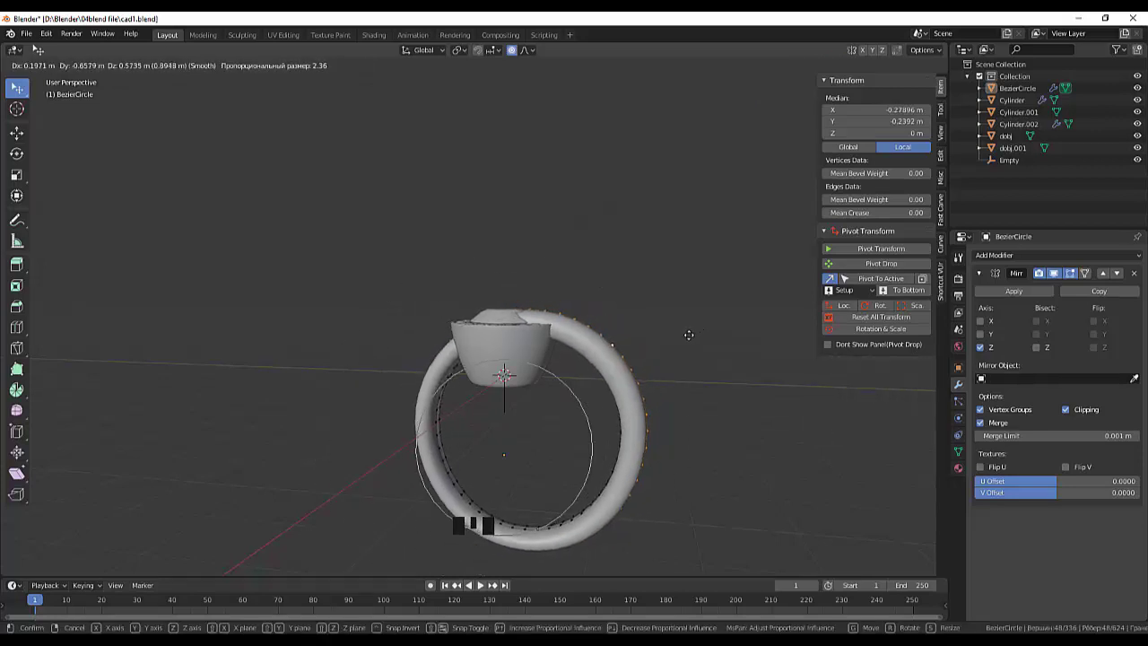
scroll("up", 3)
scroll("down", 3)
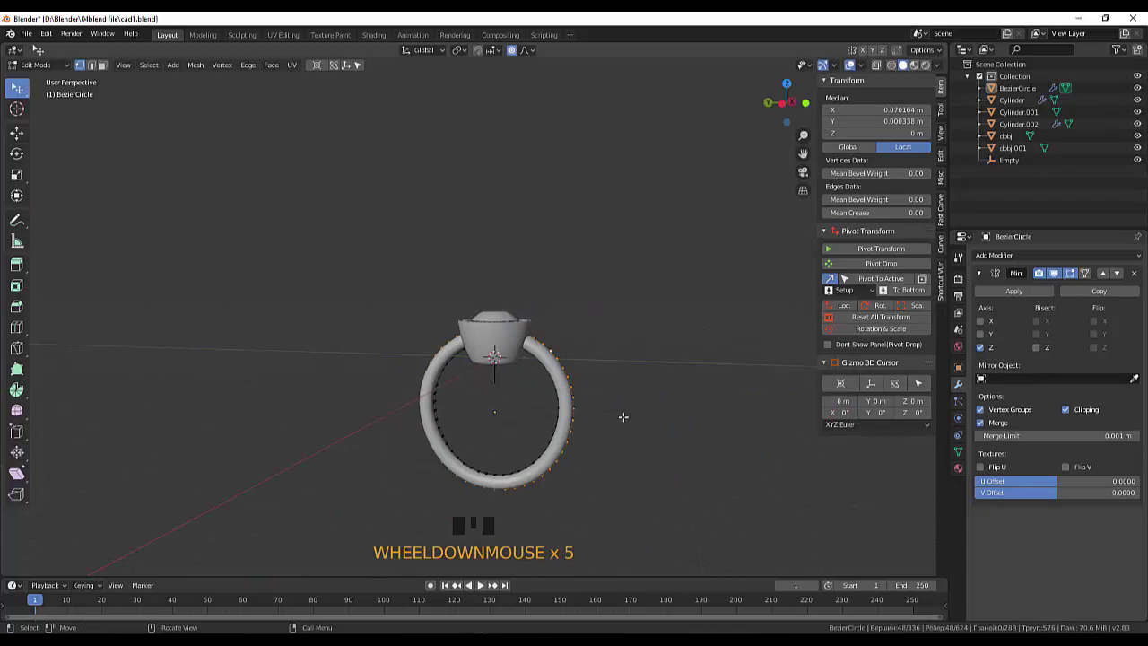
key("g")
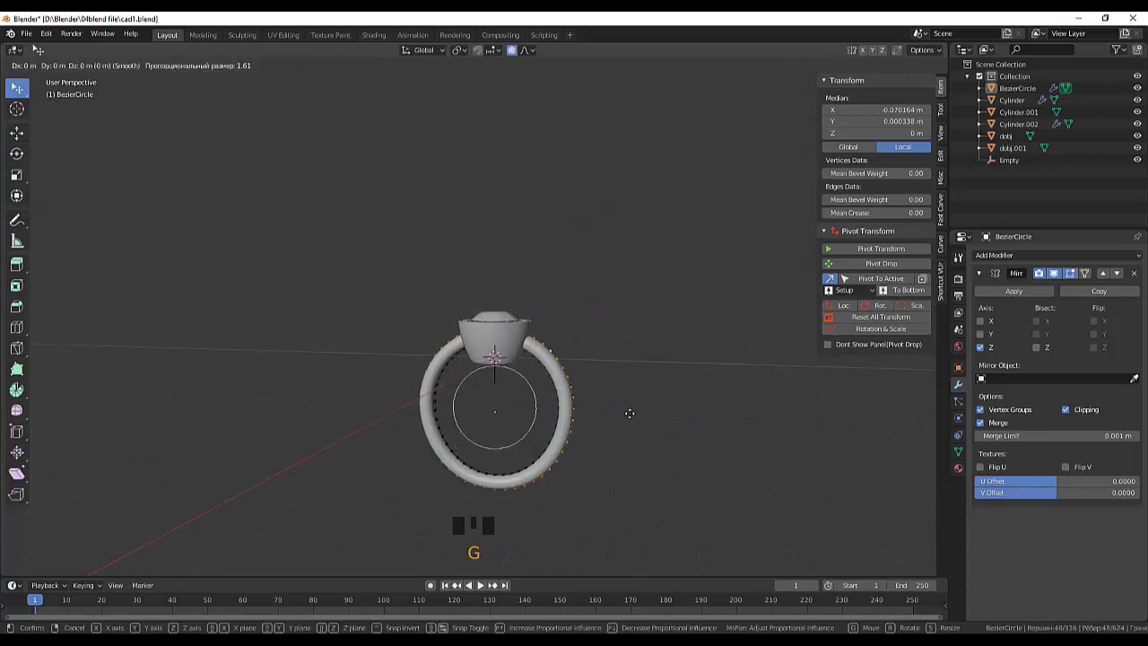
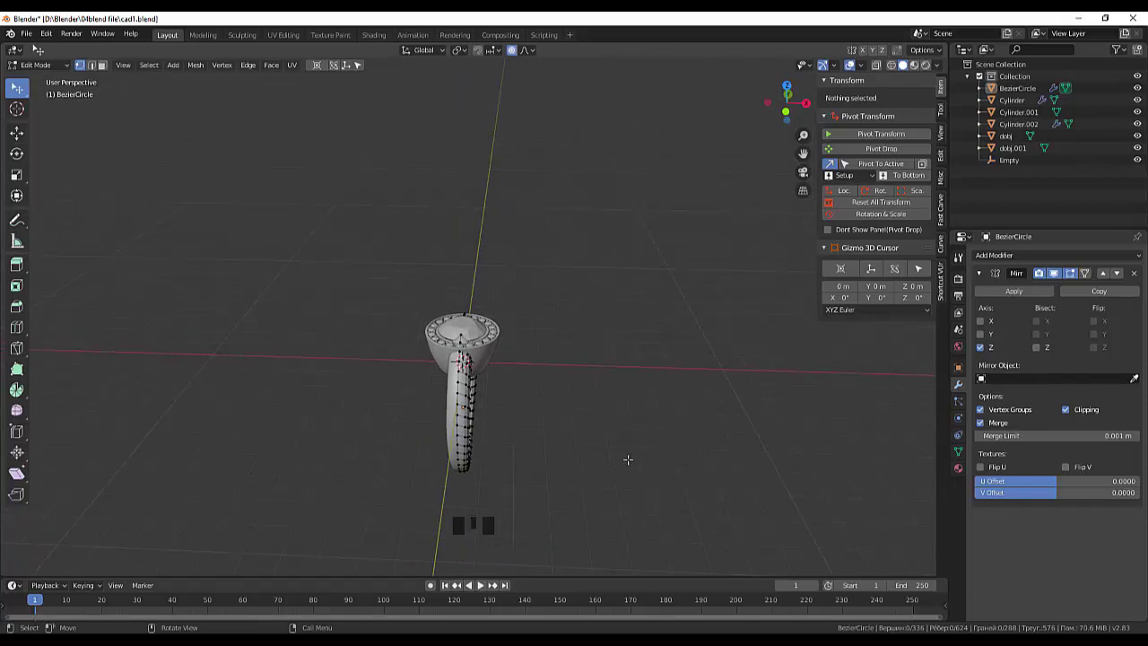
In object mode, scale the band along X then uniformly so it fits under the cup.
key("KP_3")
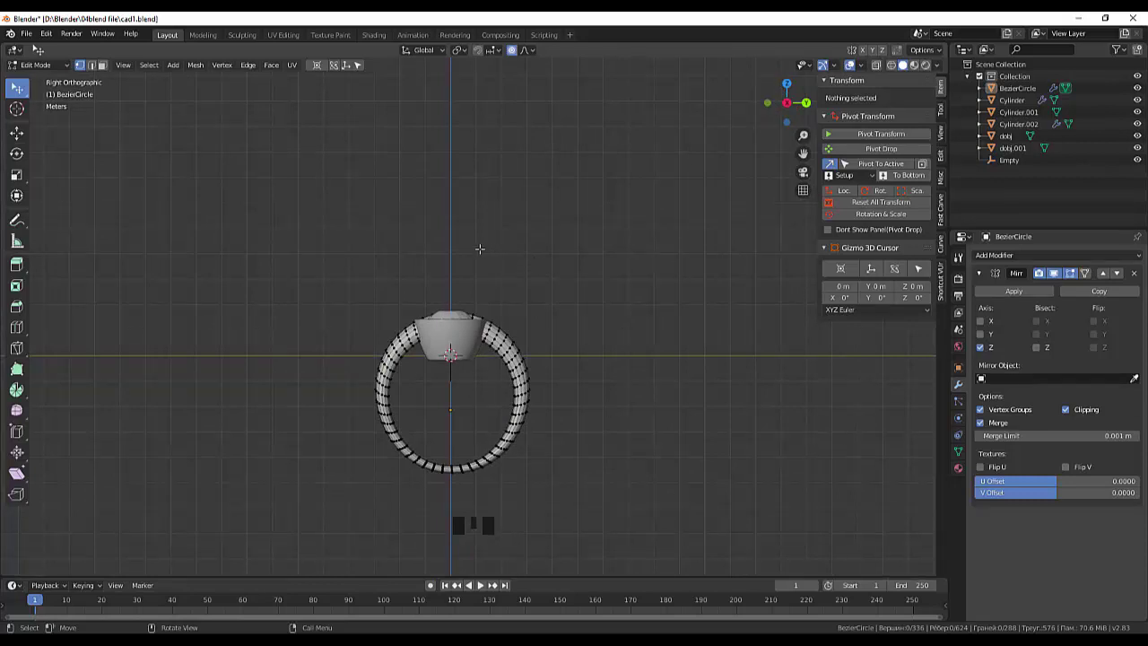
key("s")
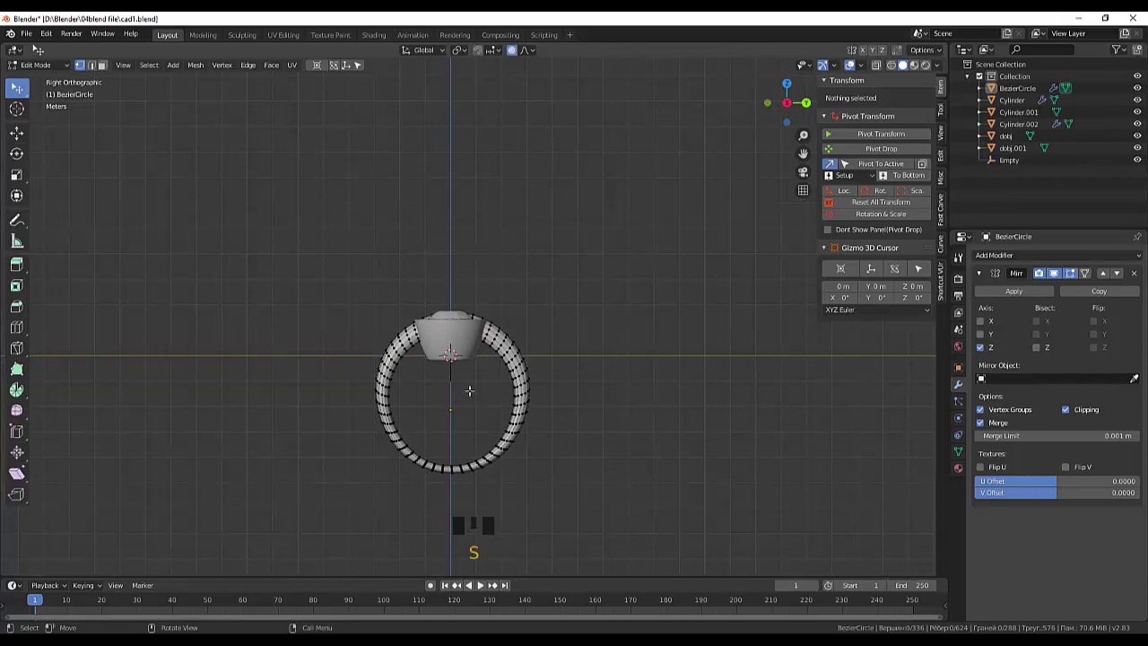
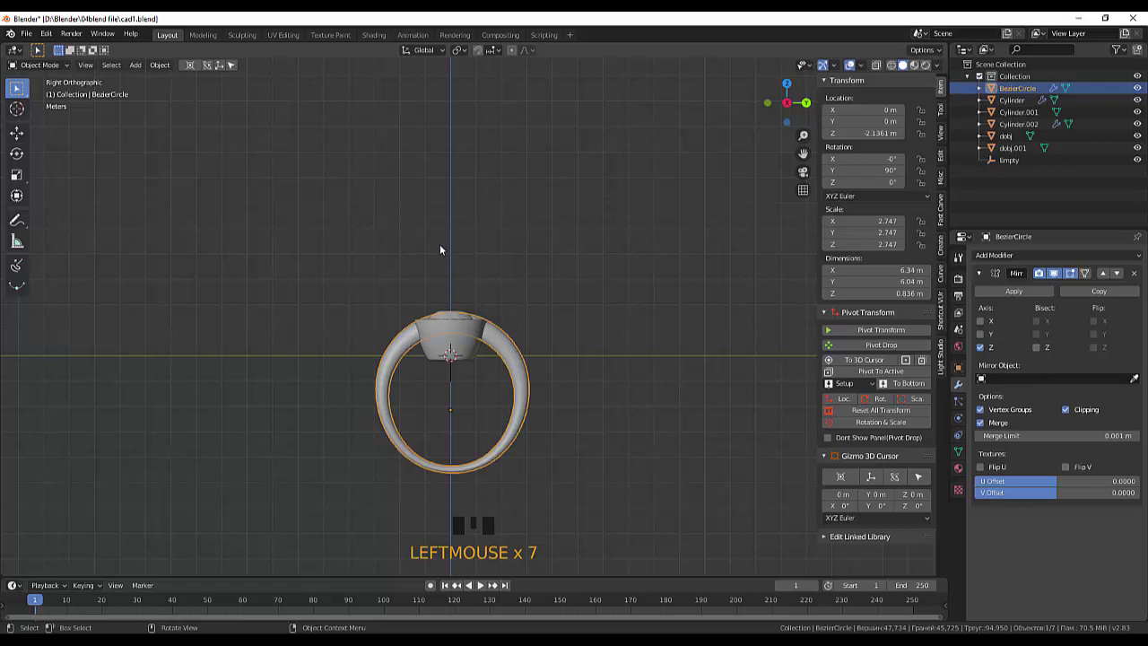
key("s")
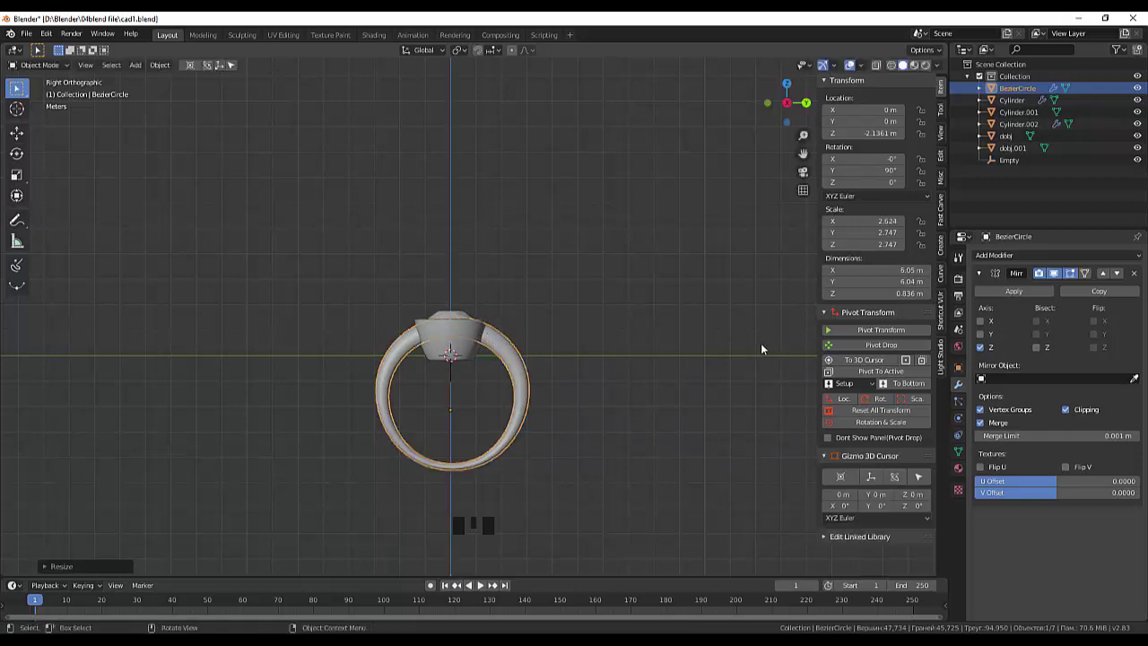
key("s")
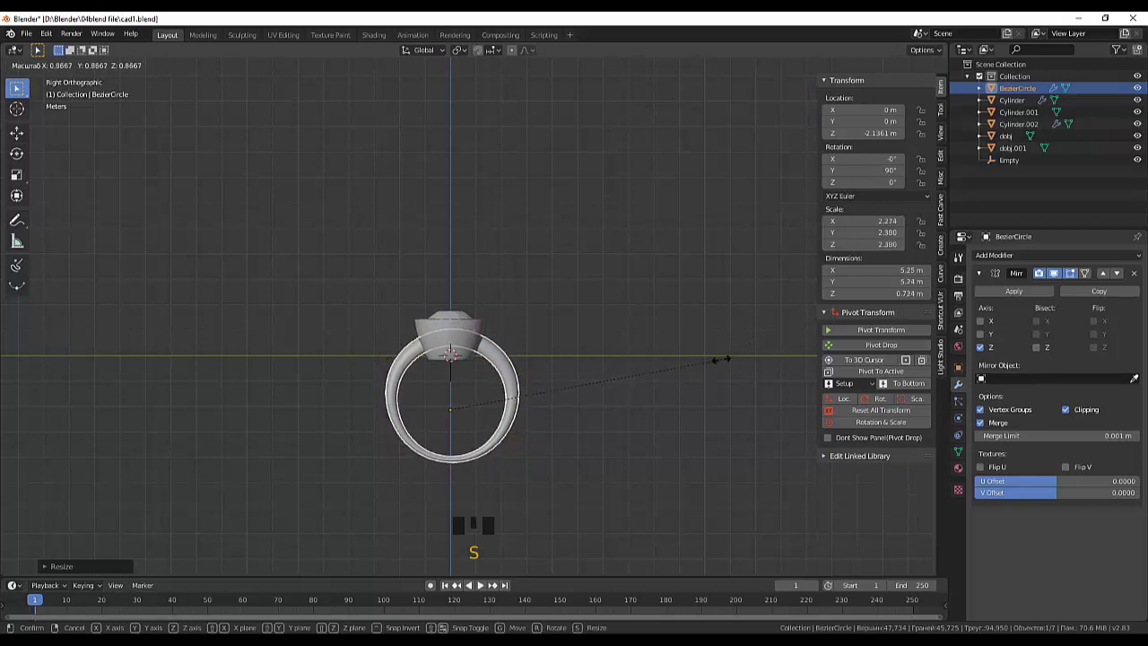
left_click(674, 428)
Orbit to check the band in perspective and return to edit mode on its mesh.
left_click_drag(674, 399, 561, 441)
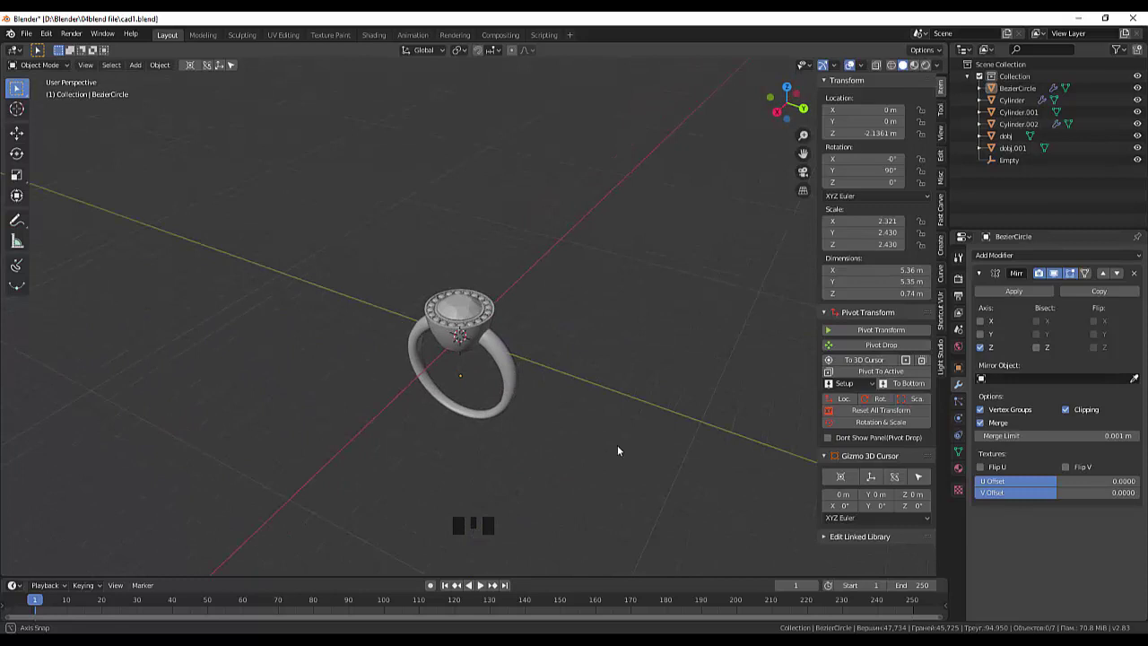
left_click(571, 485)
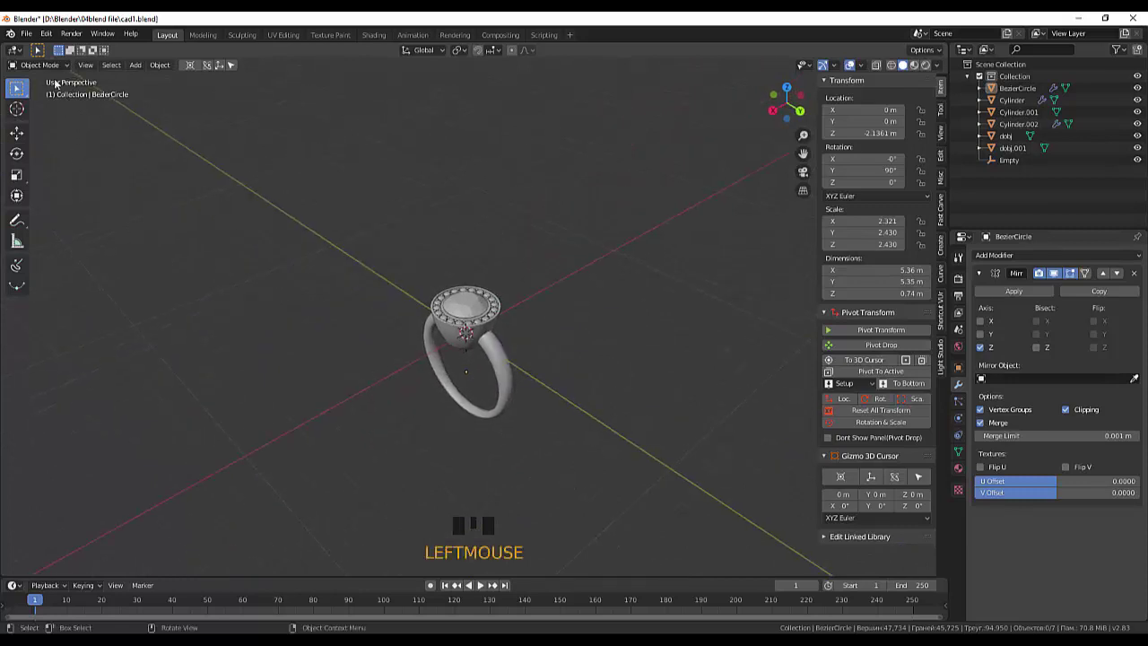
left_click_drag(44, 66, 106, 81)
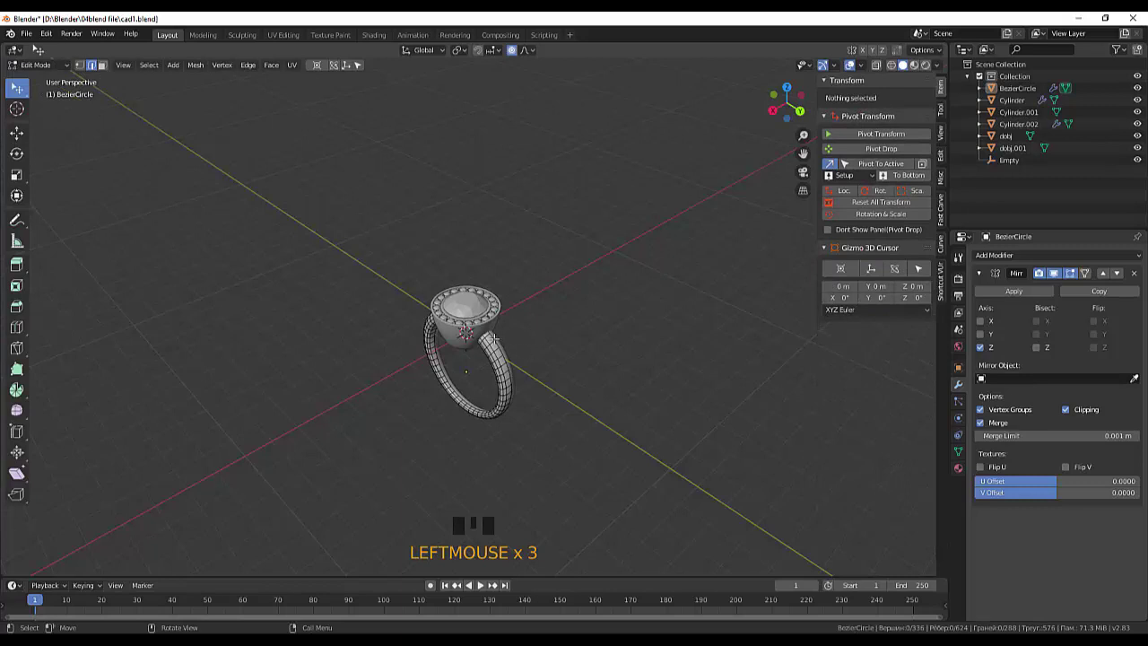
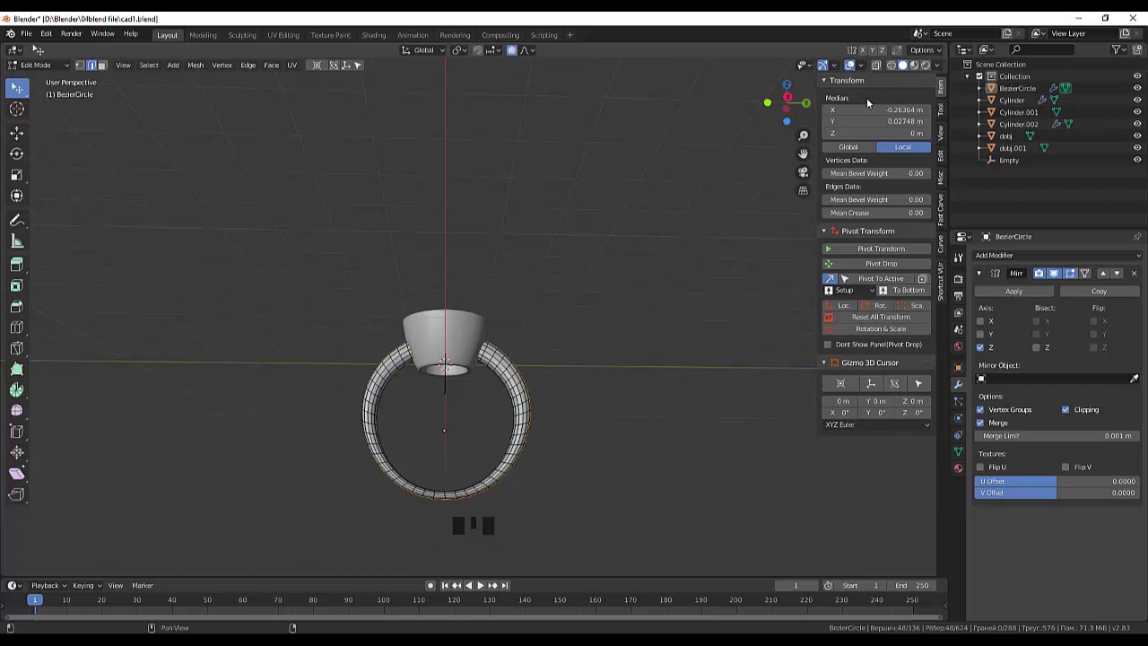
Extend the selection along the band's edge and box-select its vertices near the cup, undoing a wrong pick.
left_click(884, 71)
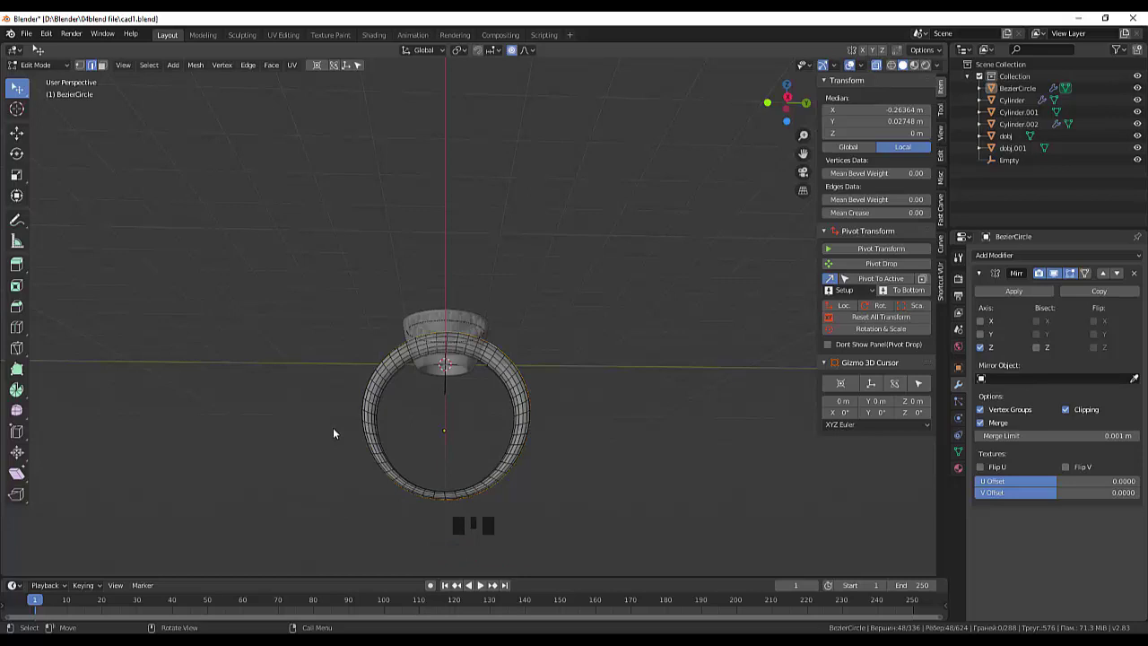
left_click(349, 424)
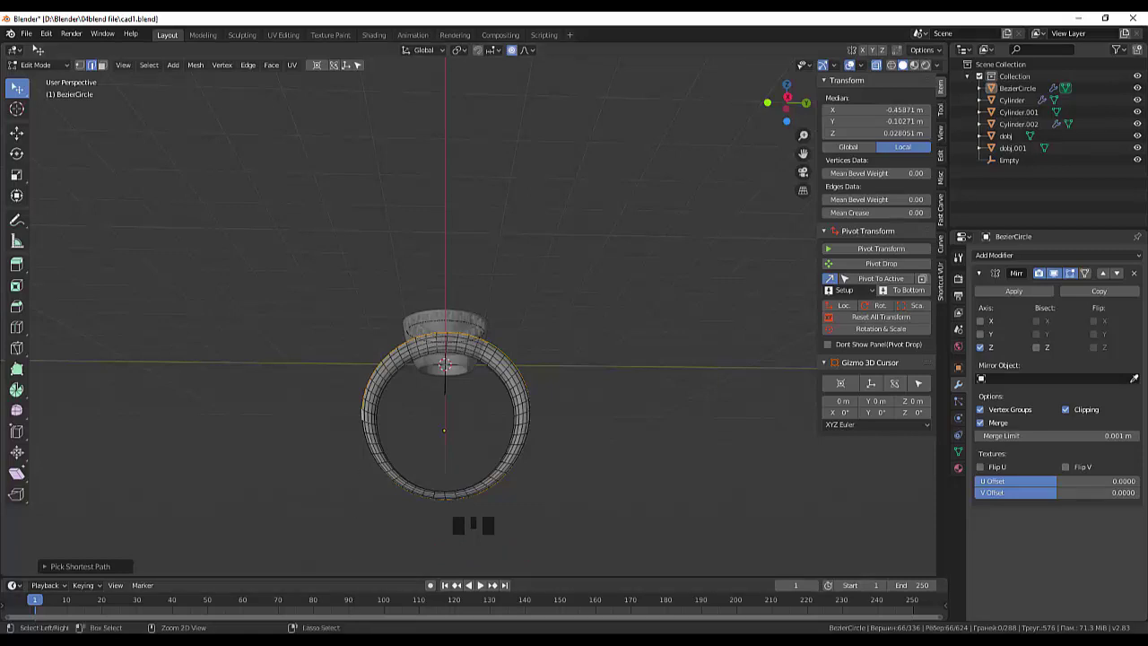
key("b")
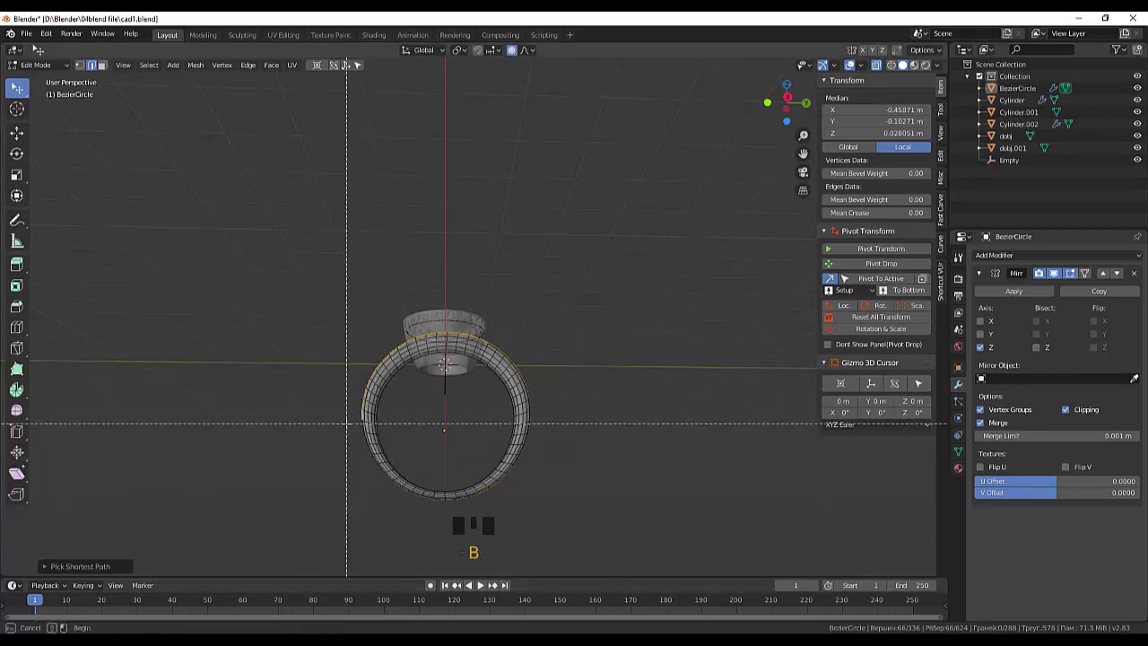
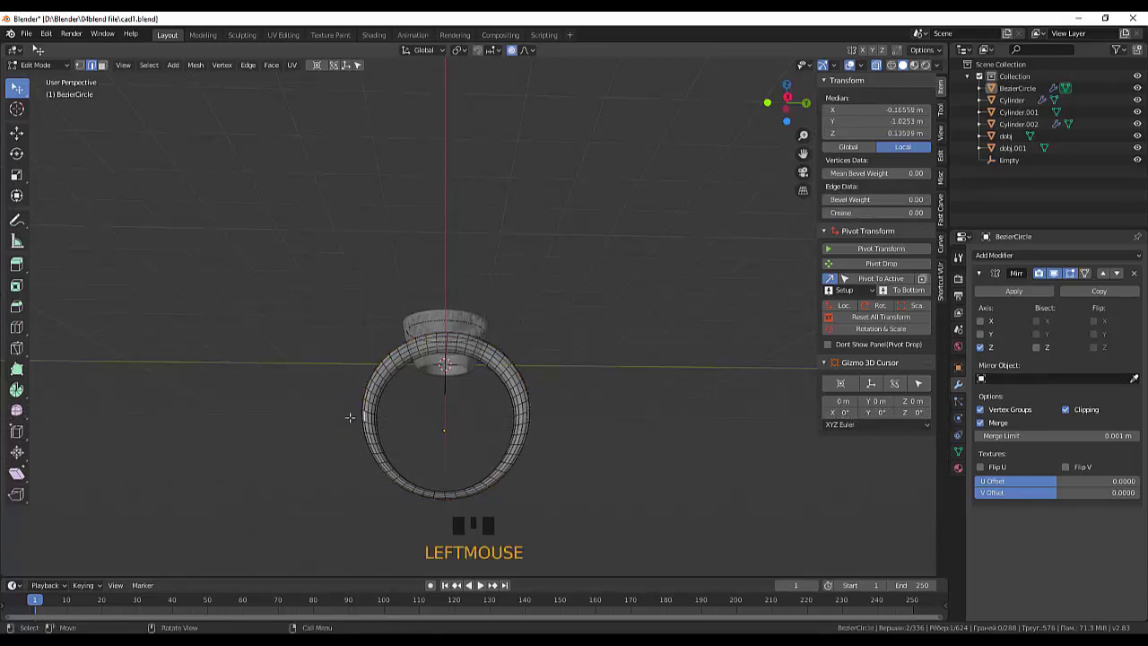
key("ctrl+z")
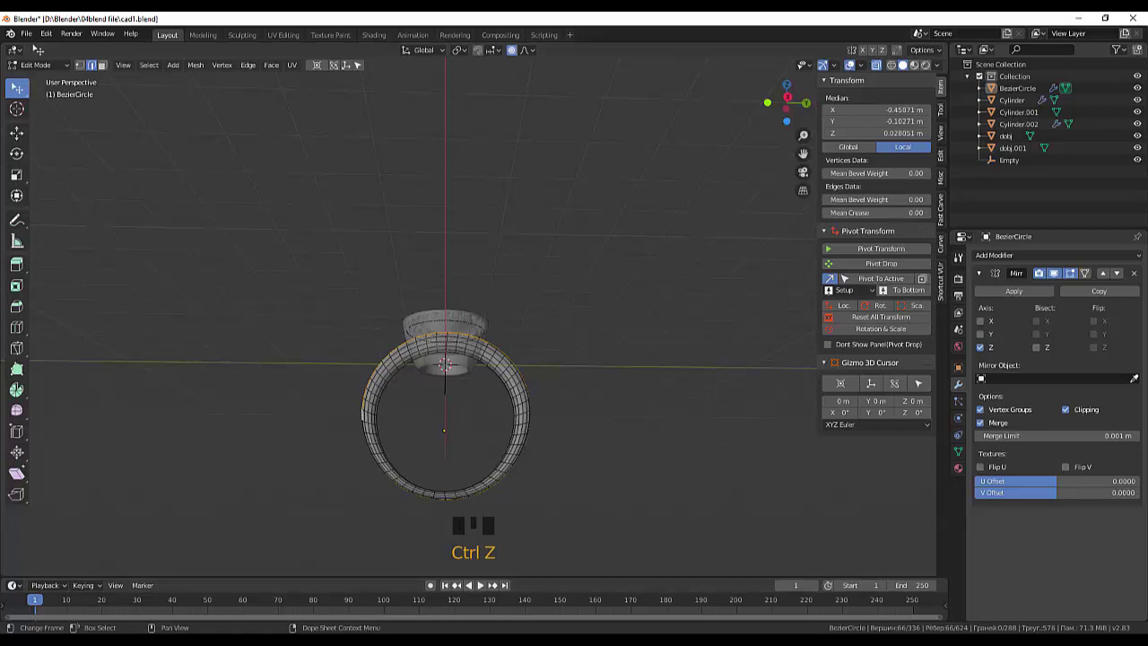
key("b")
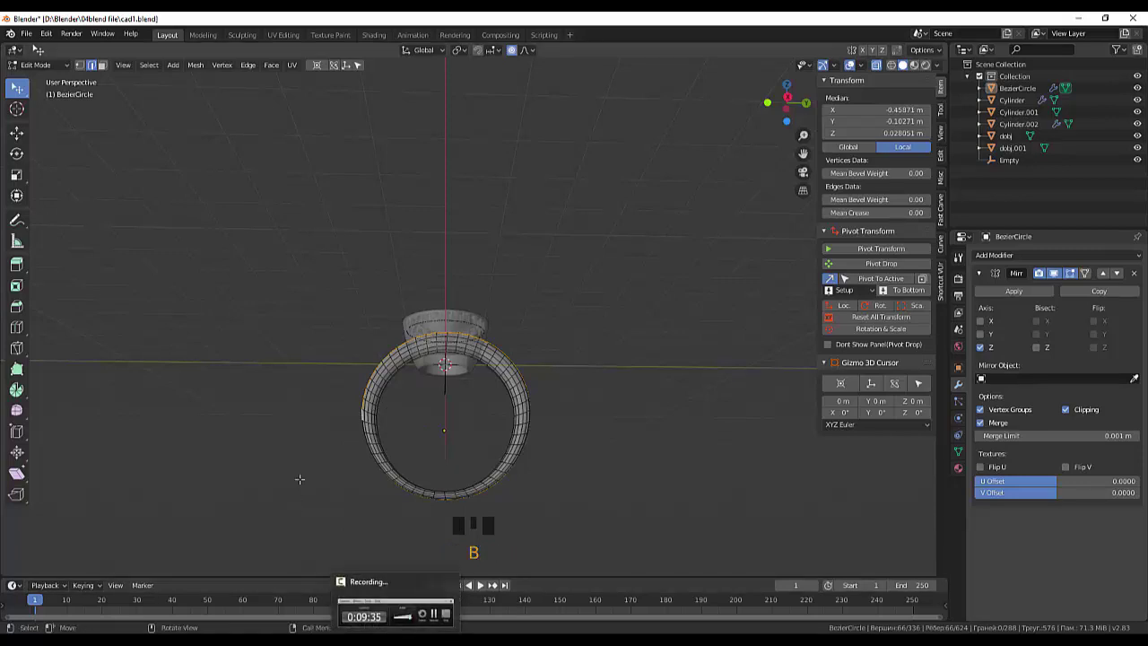
key("b")
key("b")
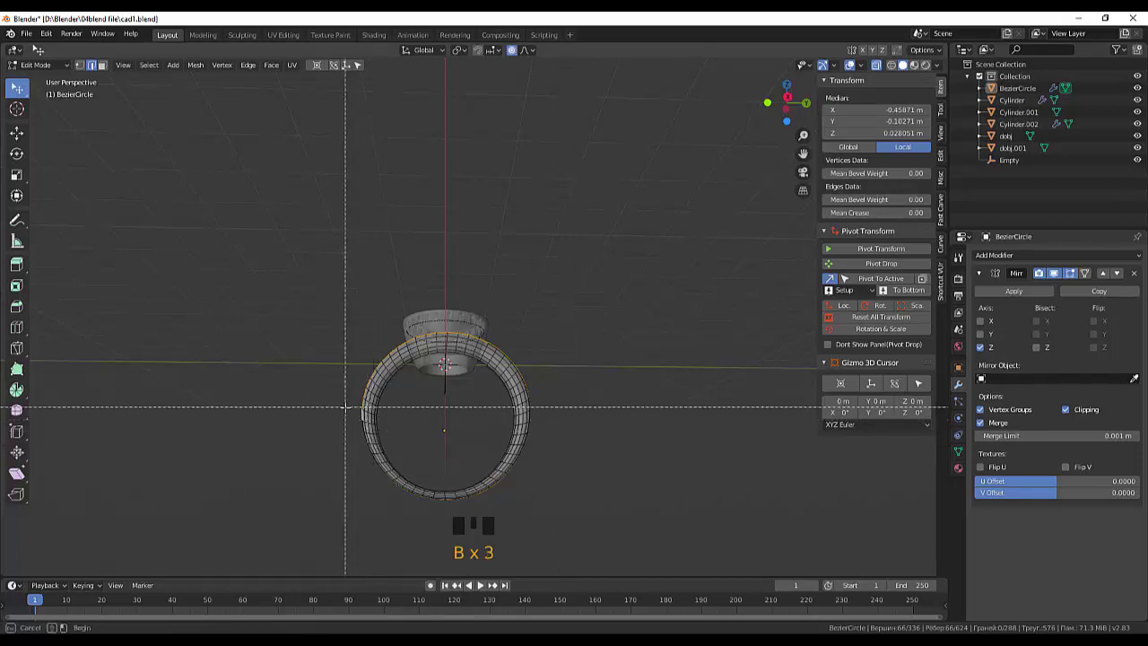
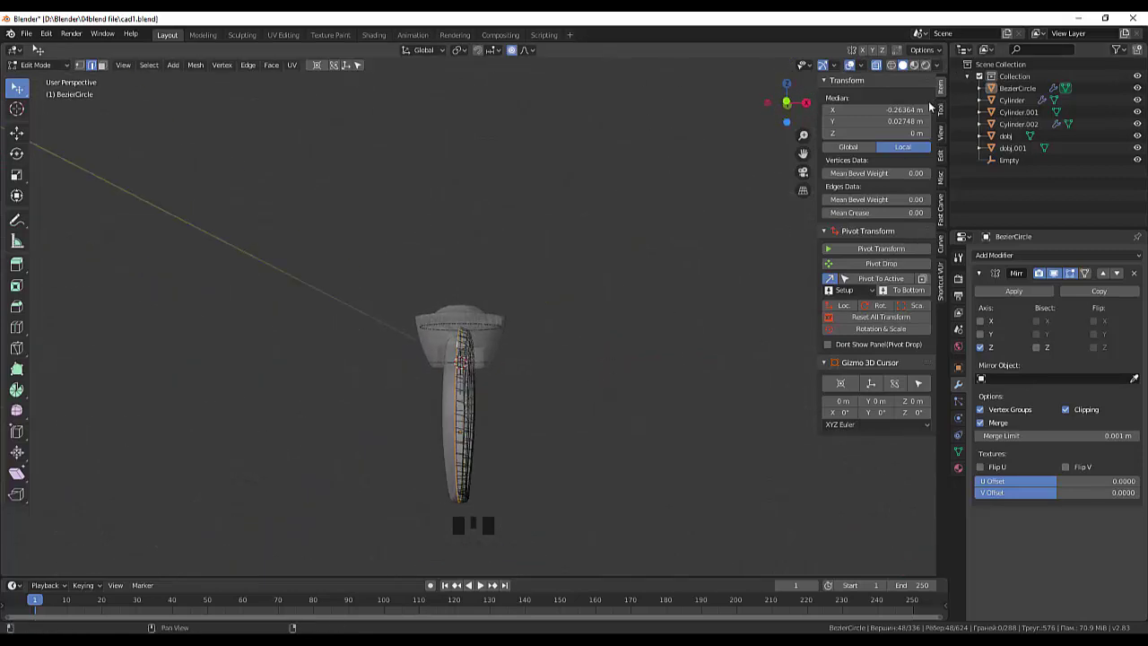
From the side view, raise the band's top vertices in Z with progressively wider smooth falloff.
key("KP_3")
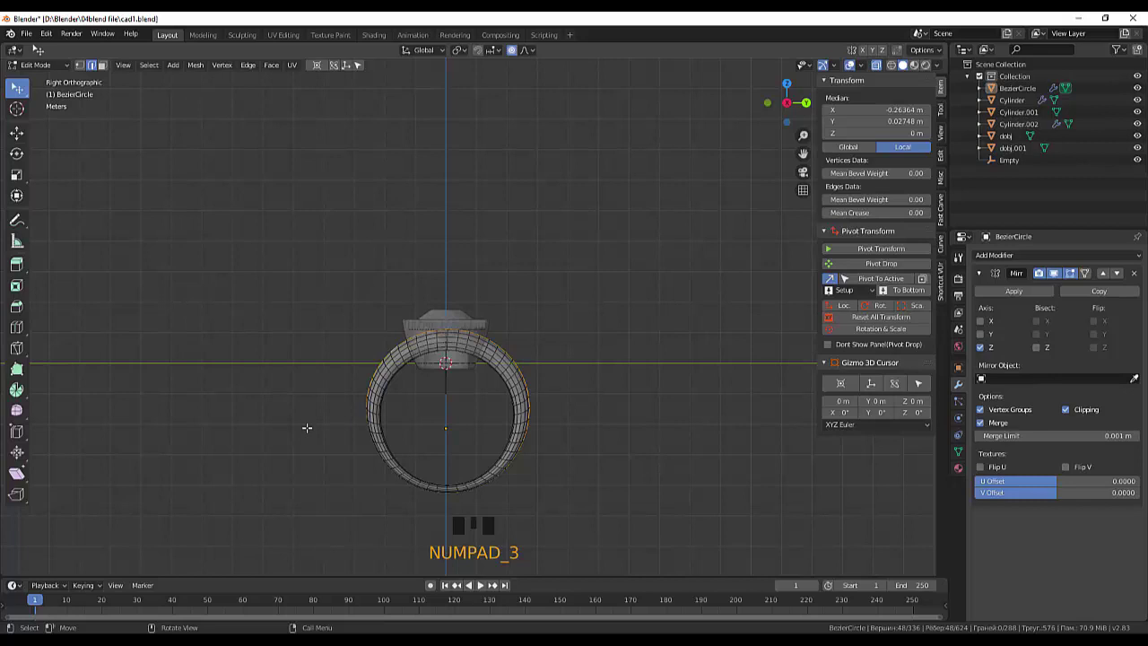
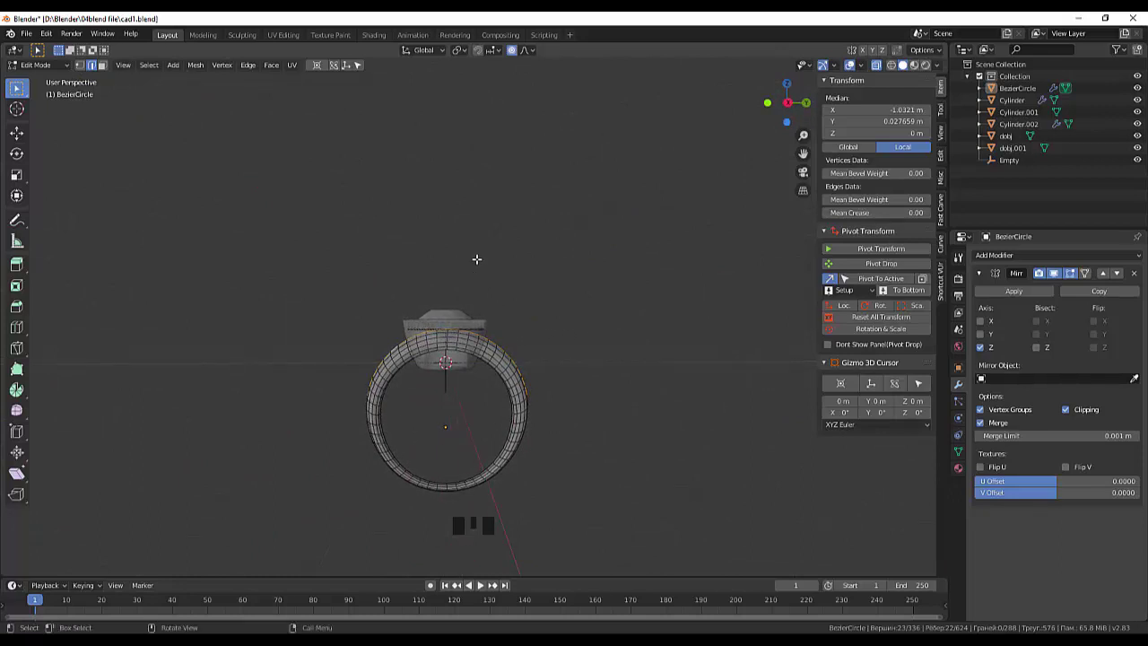
key("g")
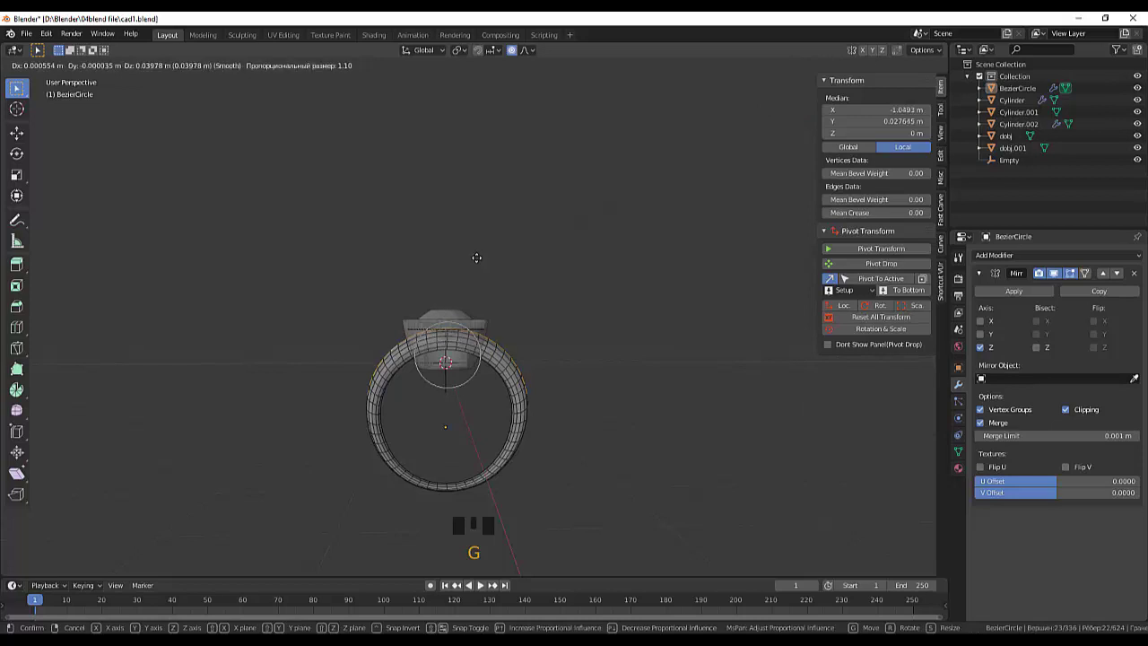
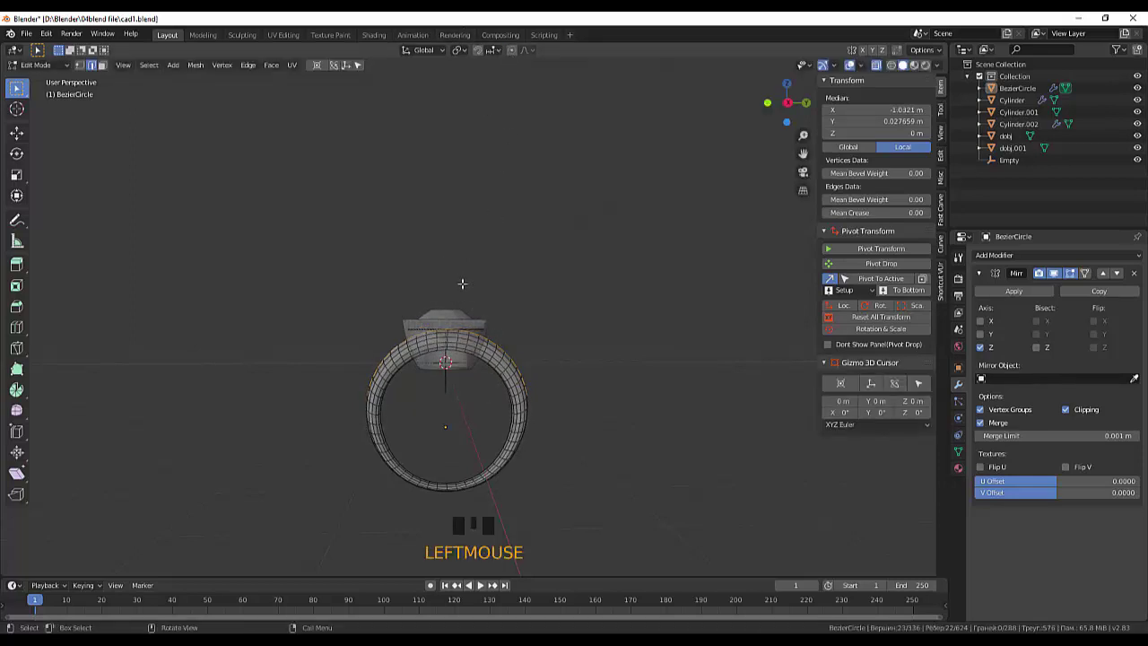
key("g")
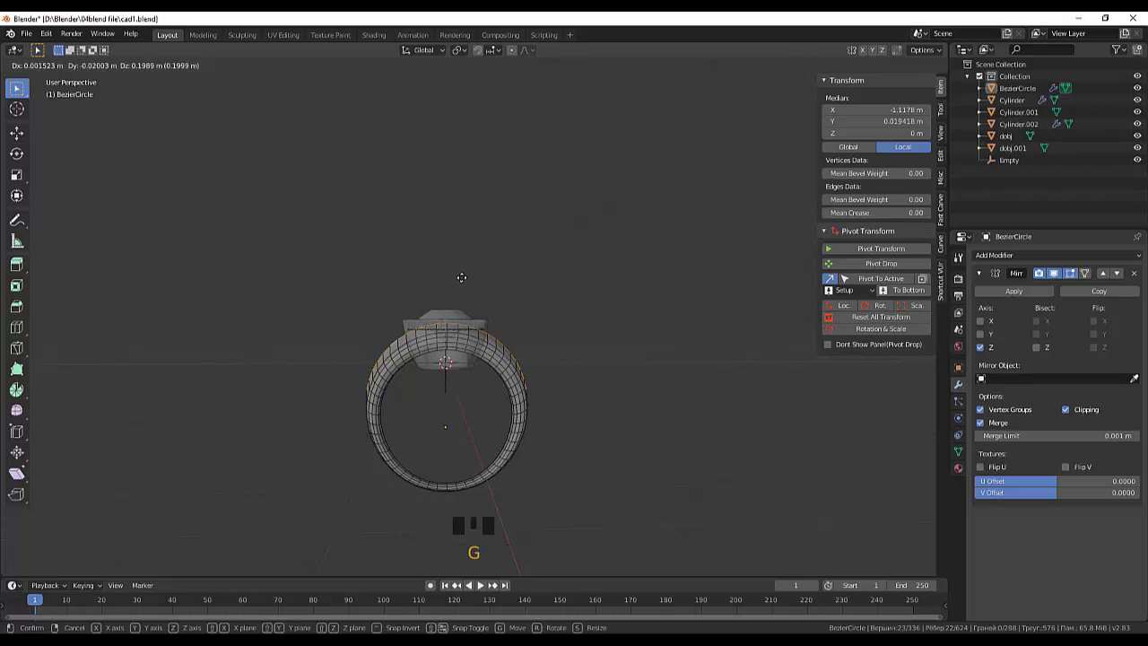
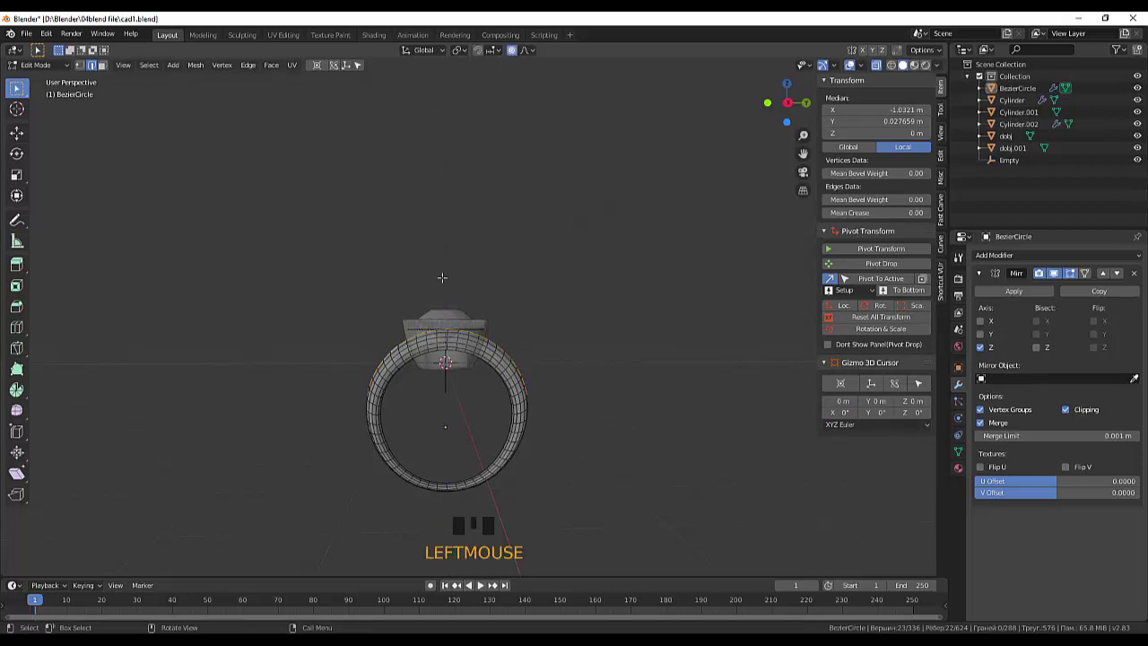
key("g")
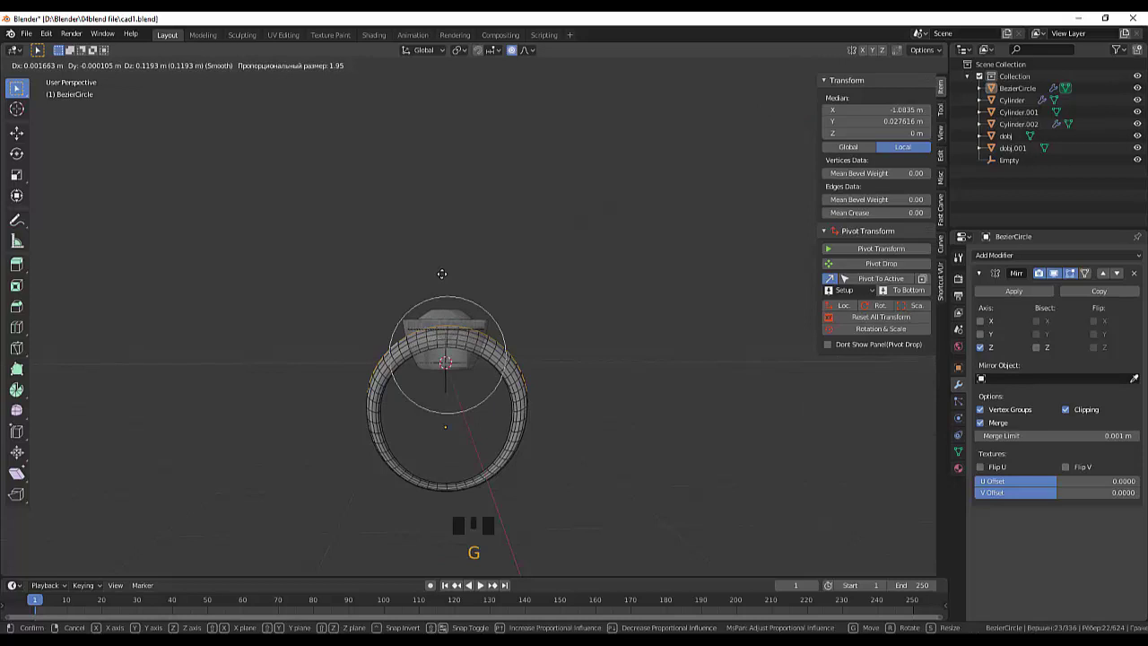
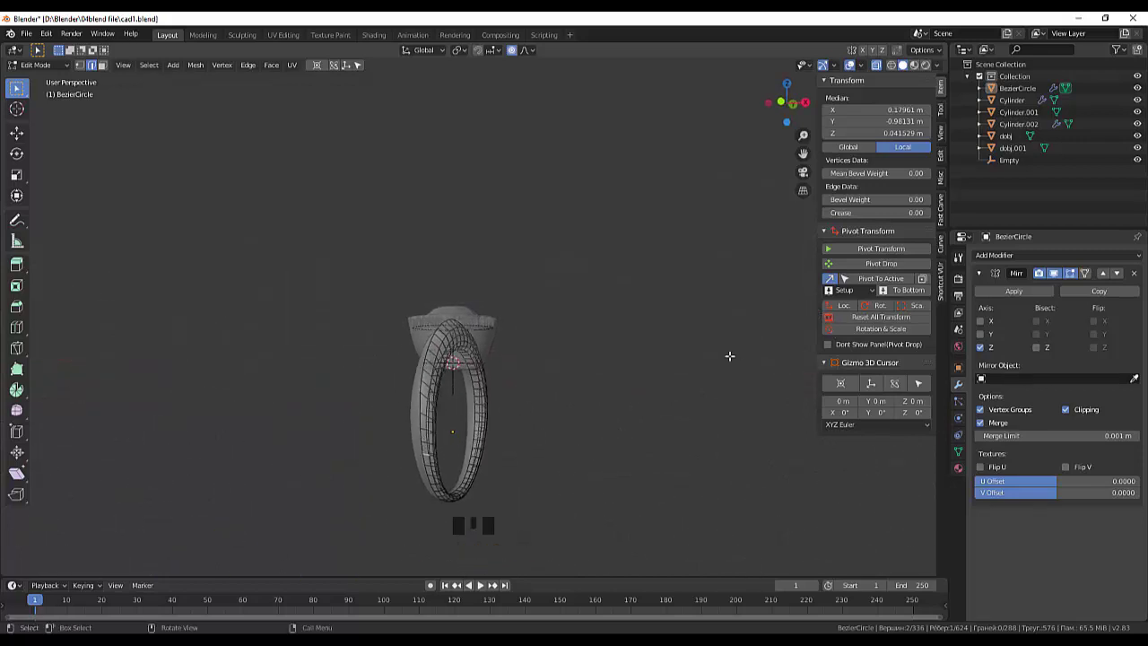
From the side view, delete the 36 band faces that pass through the cup setting.
key("KP_3")
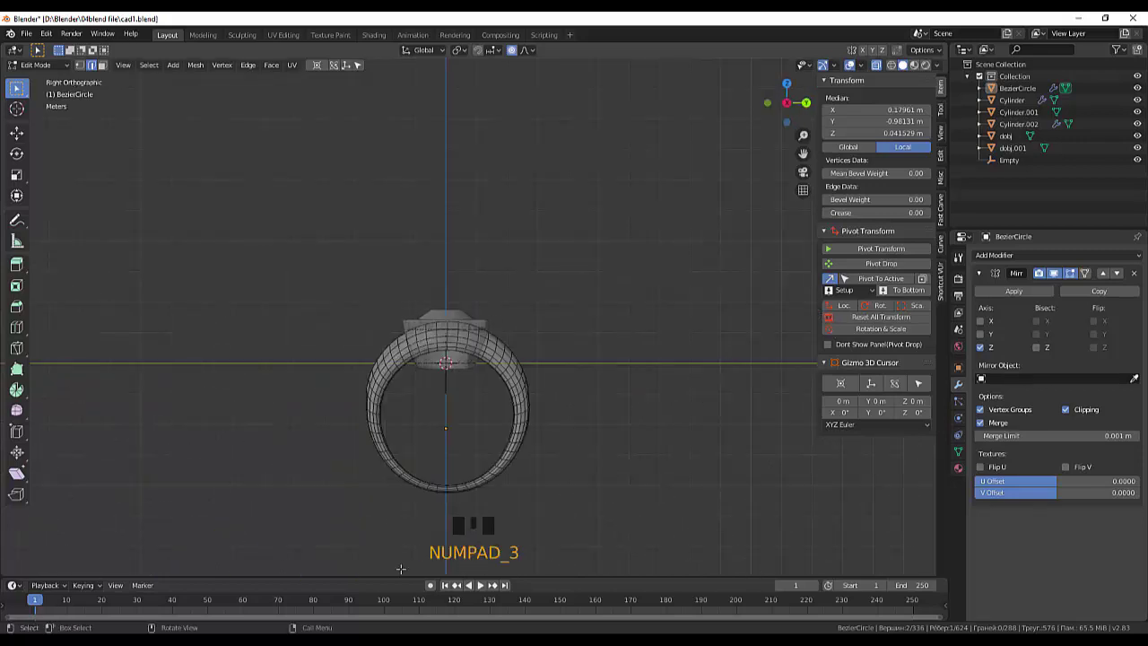
scroll("up", 3)
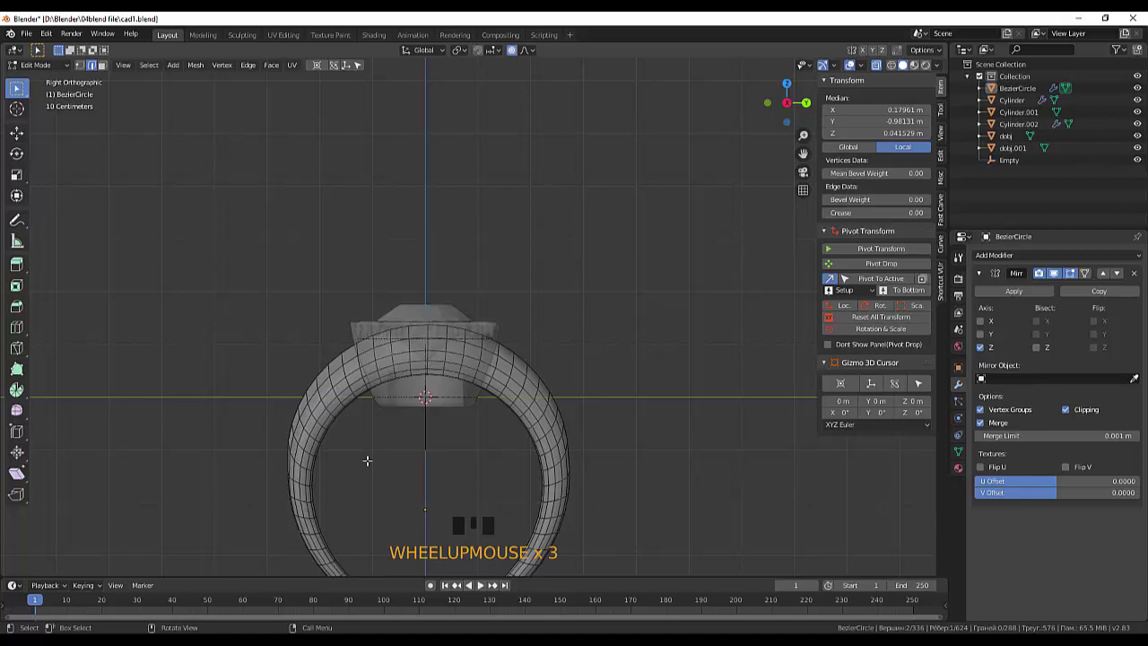
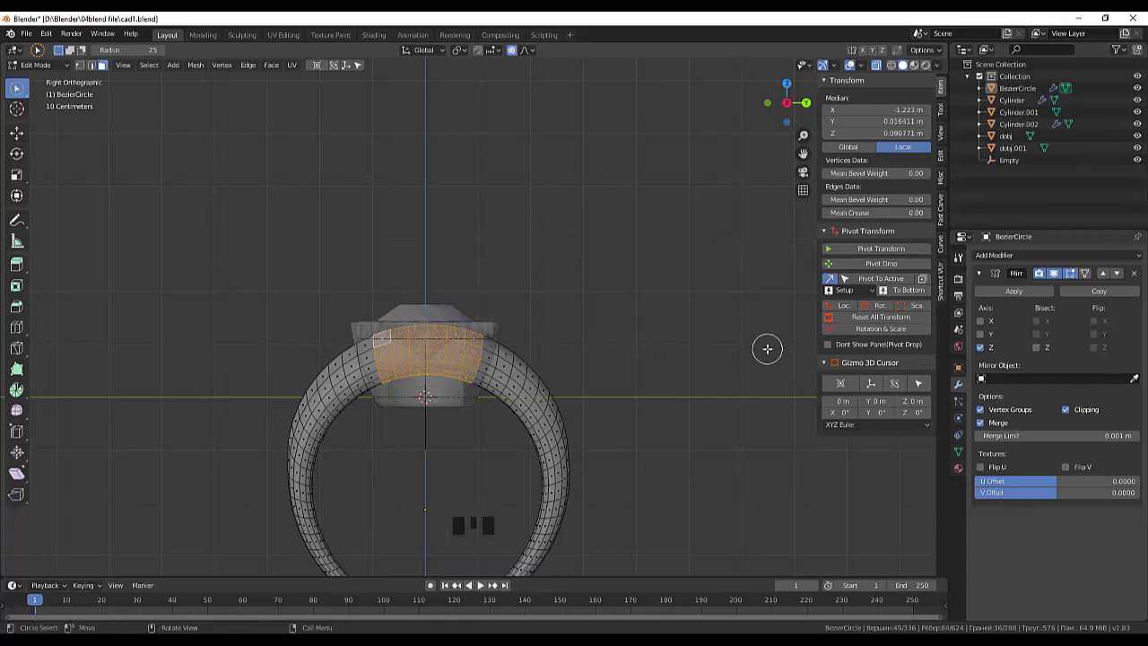
key("Delete")
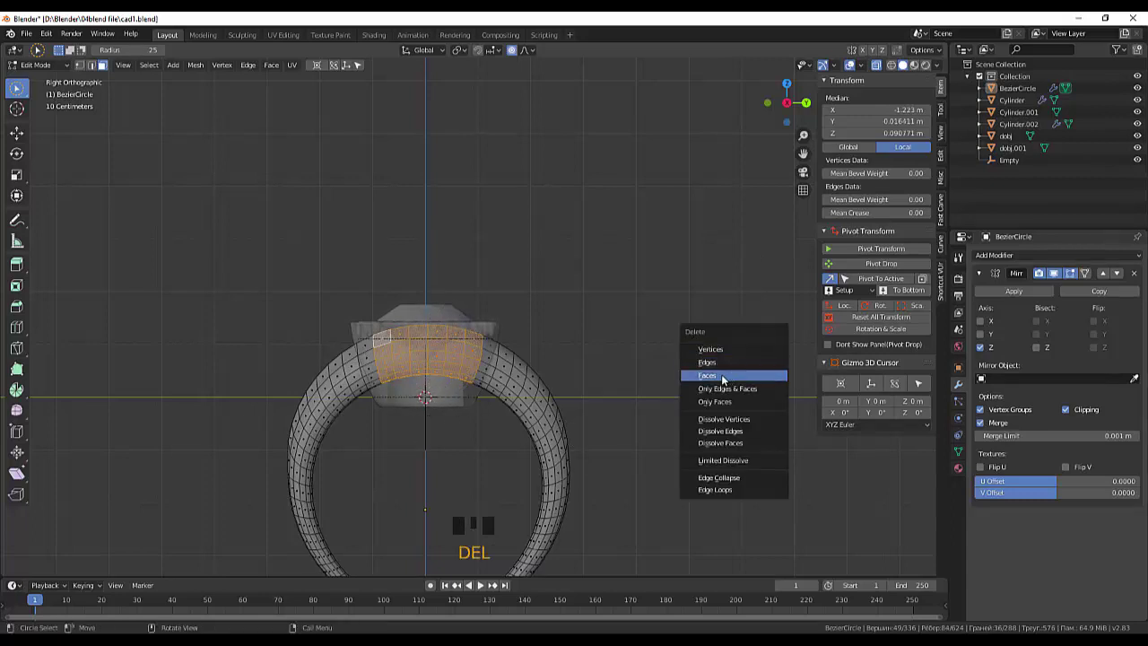
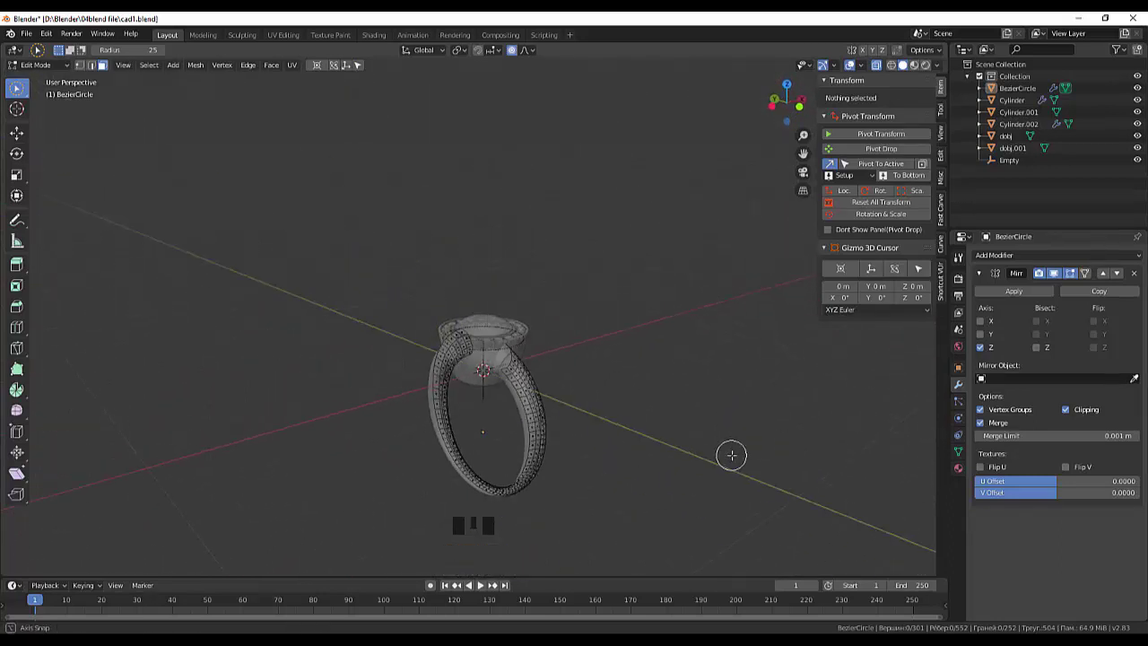
Pick a band vertex, select all linked geometry with L, then deselect everything.
scroll("up", 3)
left_click(1143, 115)
left_click(1142, 114)
left_click(1141, 96)
left_click(1141, 96)
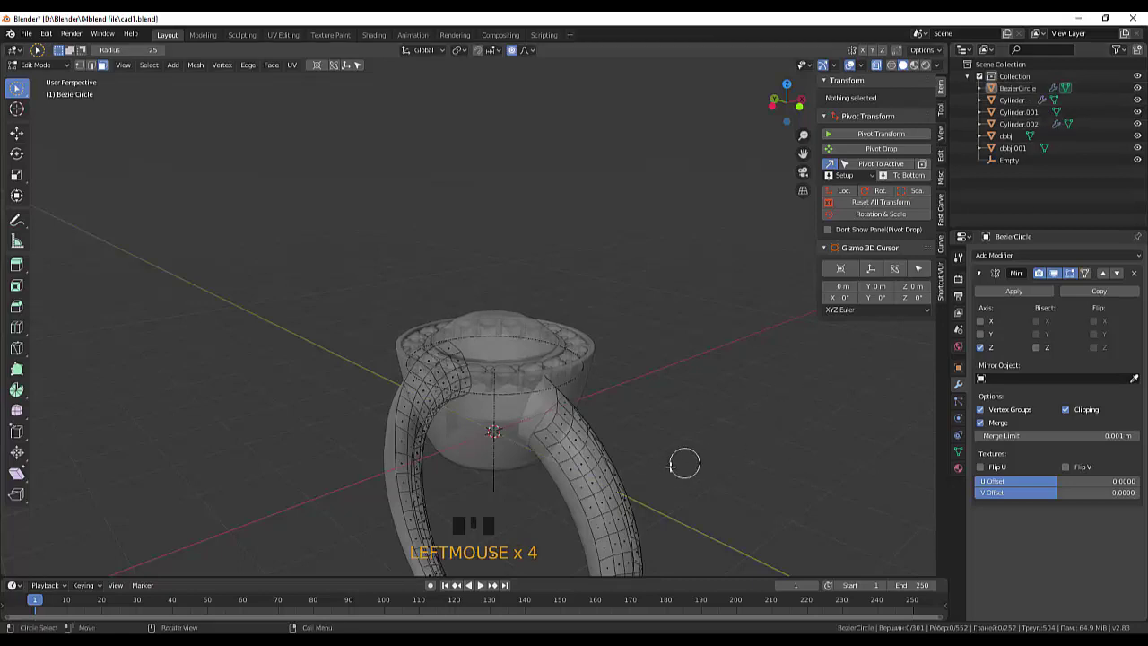
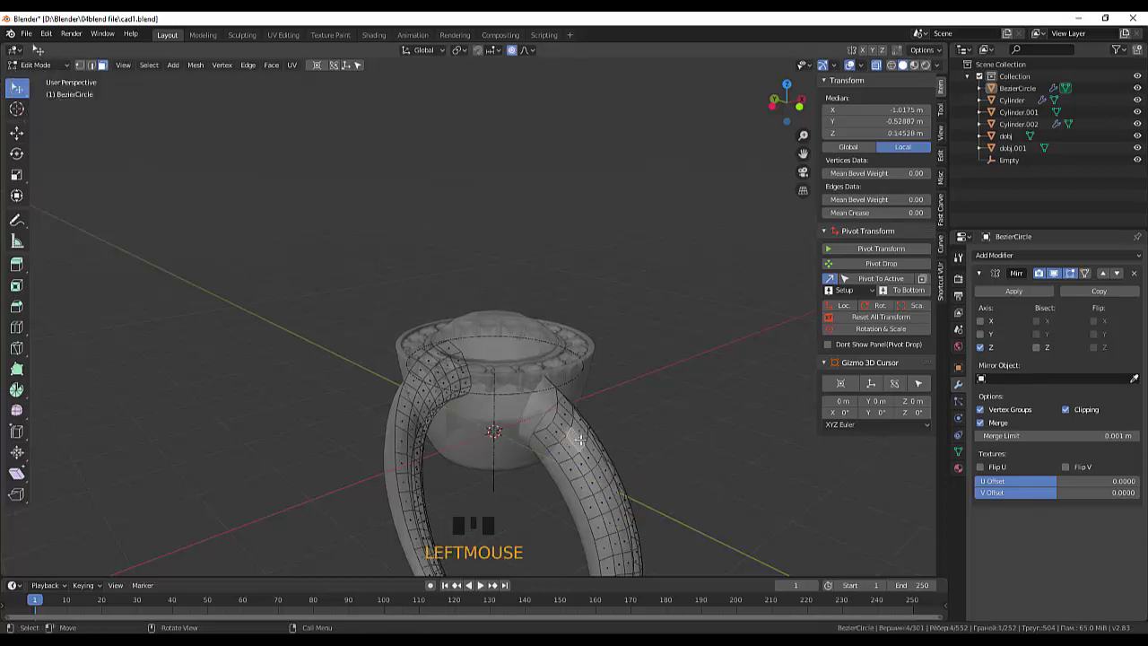
key("l")
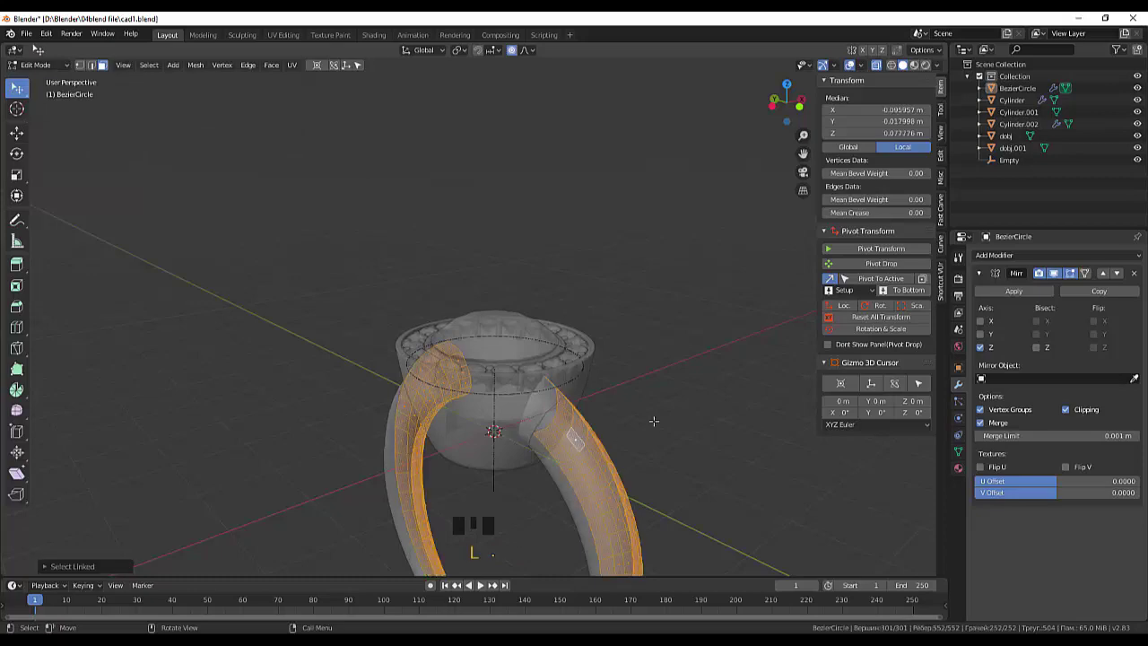
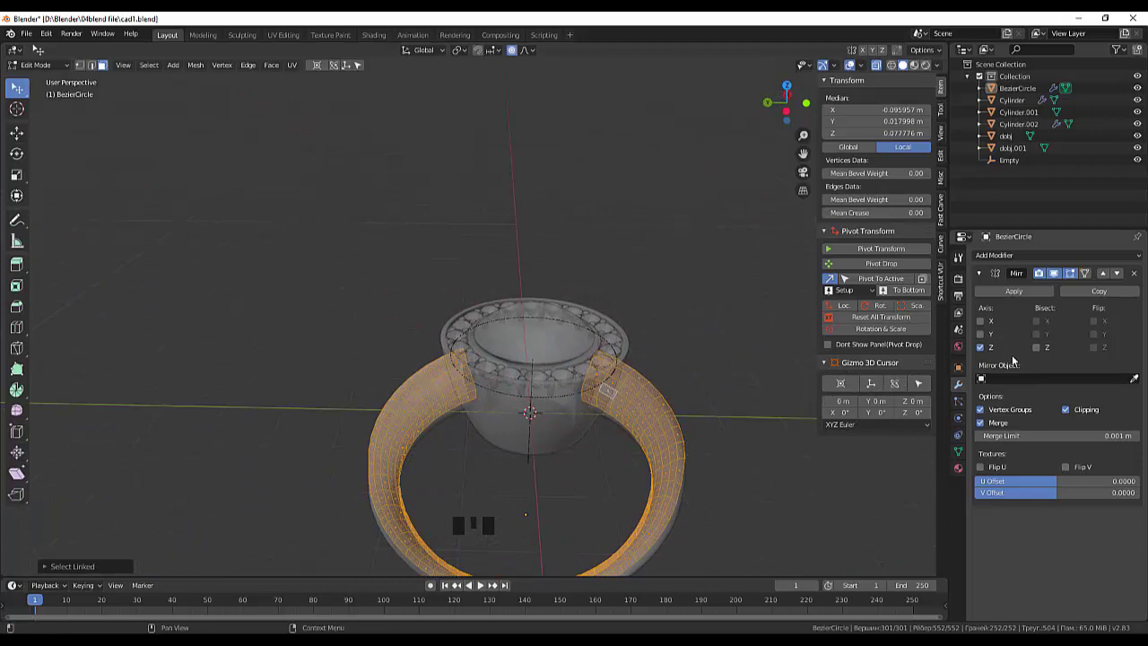
key("KP_Divide")
Isolate the band in local view and orbit to inspect its two open tube ends.
left_click(778, 386)
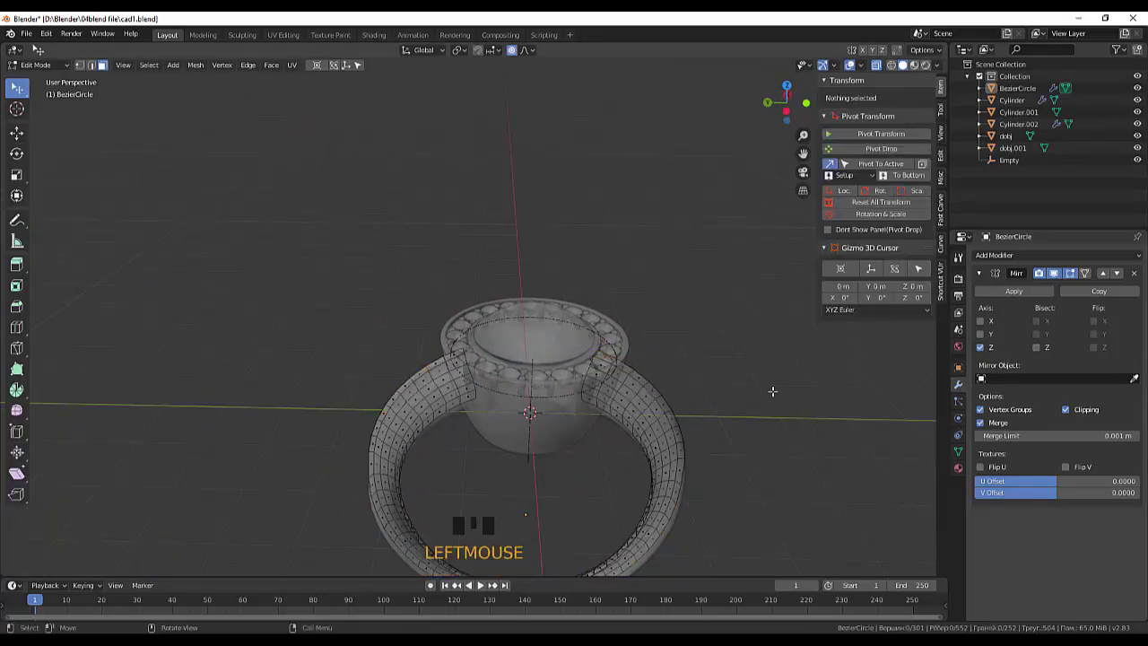
left_click_drag(46, 64, 666, 433)
key("KP_Divide")
left_click_drag(660, 333, 713, 262)
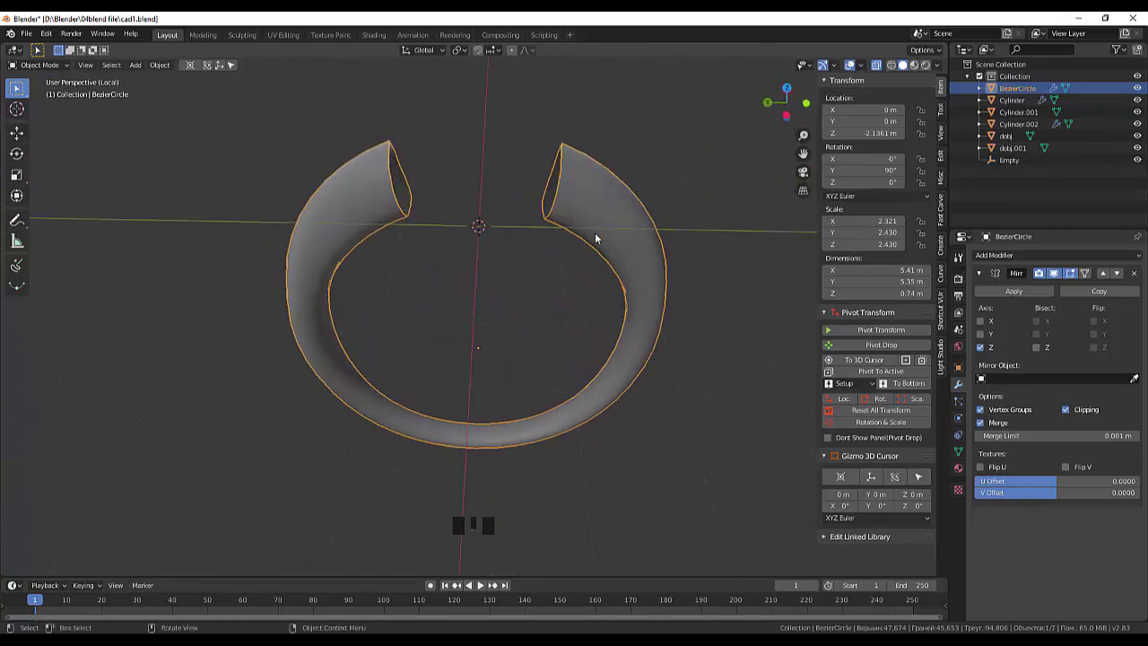
scroll("up", 3)
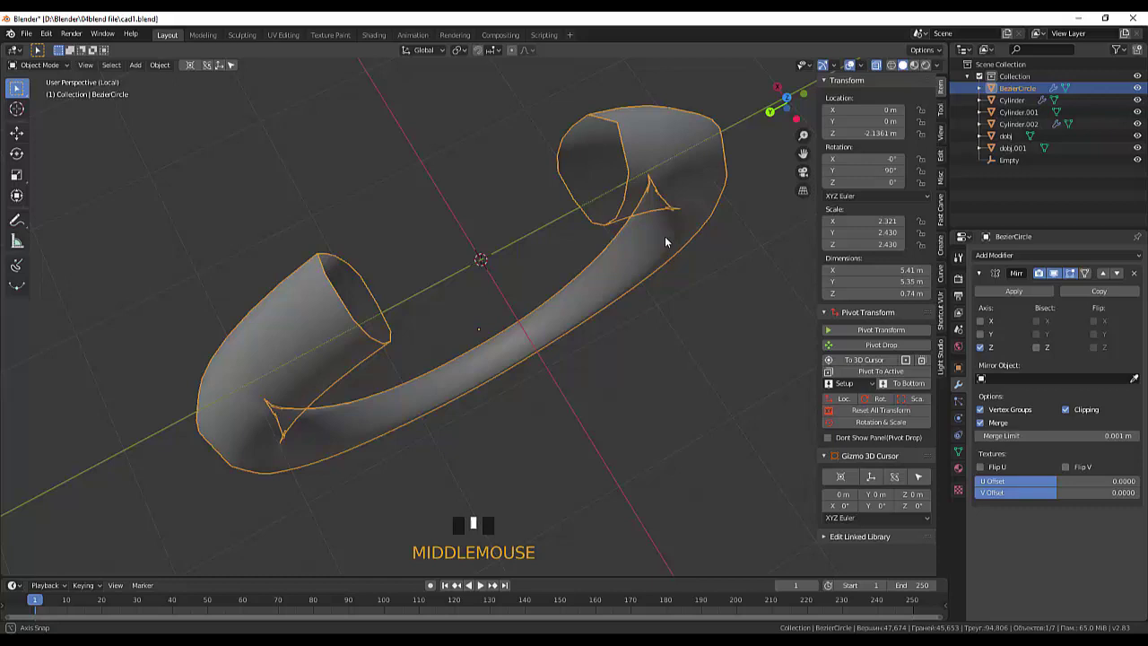
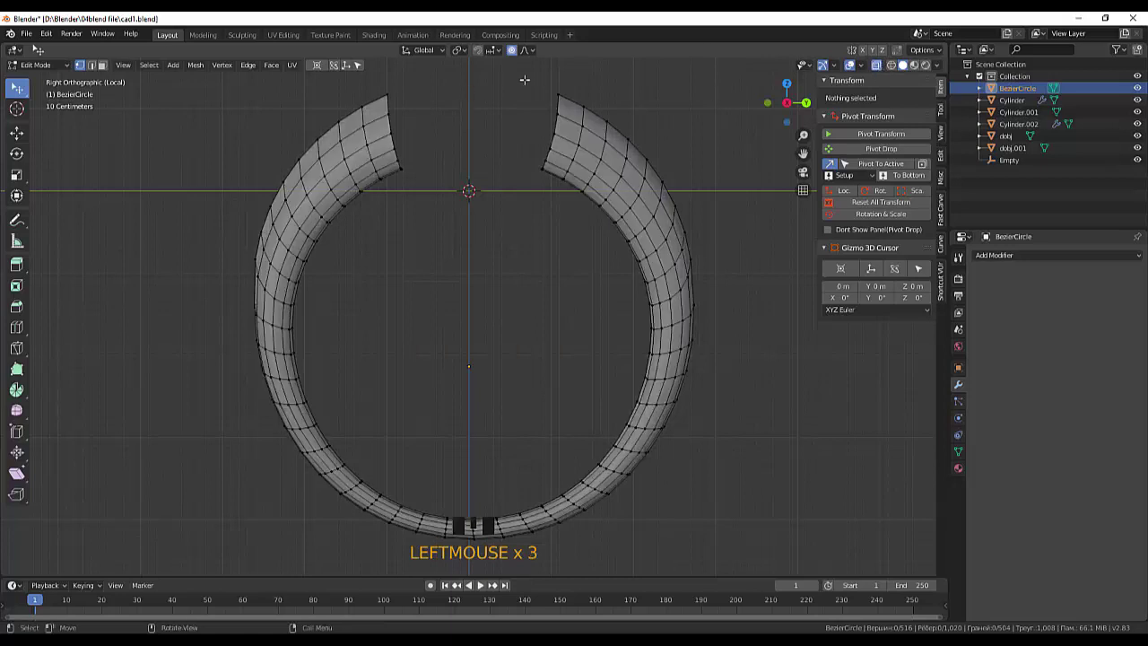
Box-select the vertex loops at each band tip and shrink them into narrow tapered ends.
key("b")
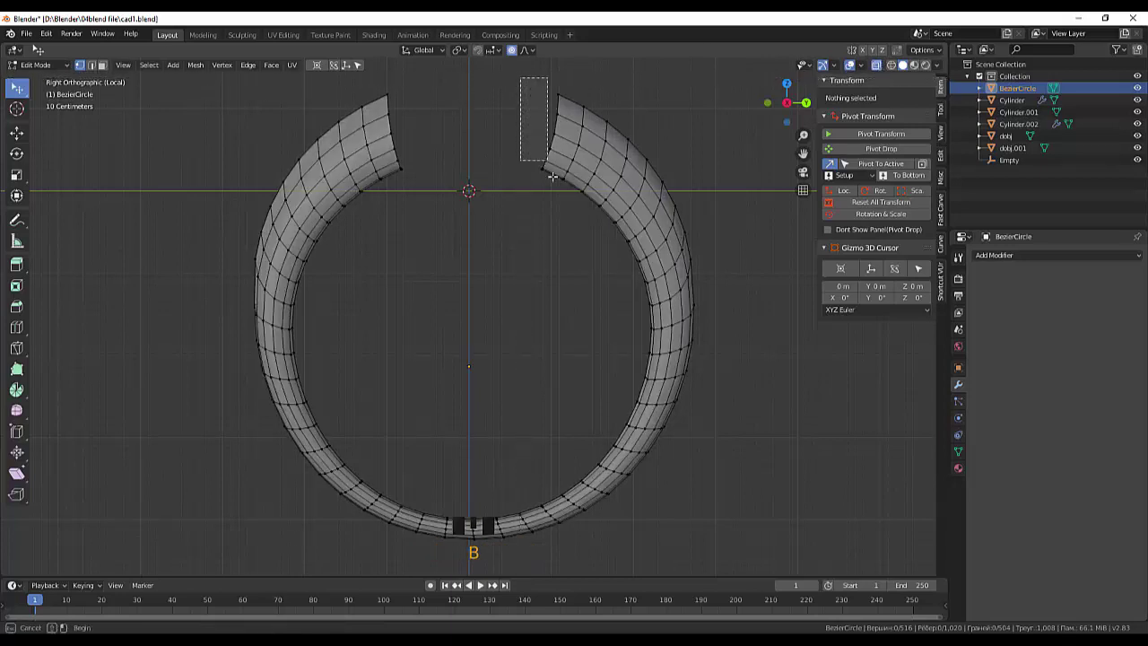
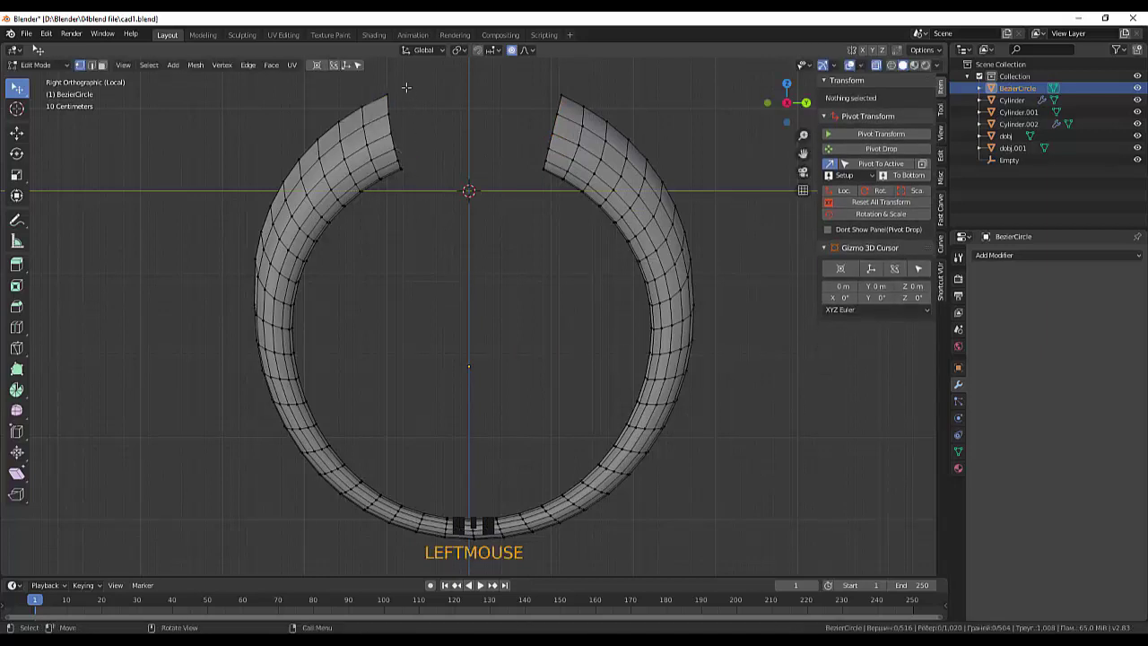
key("b")
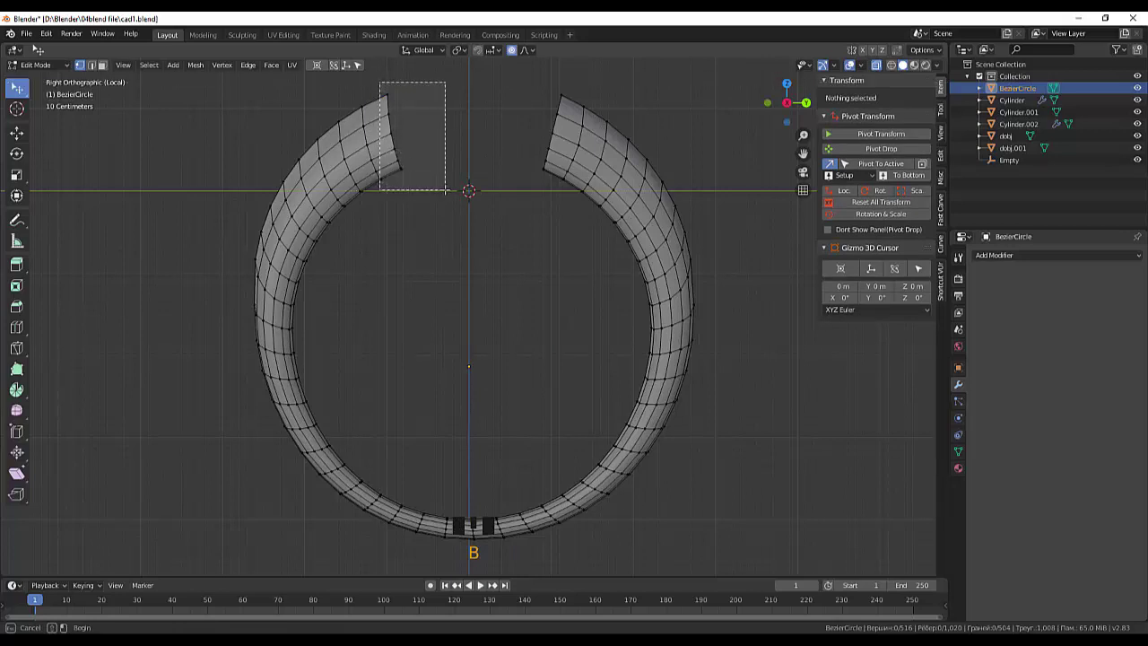
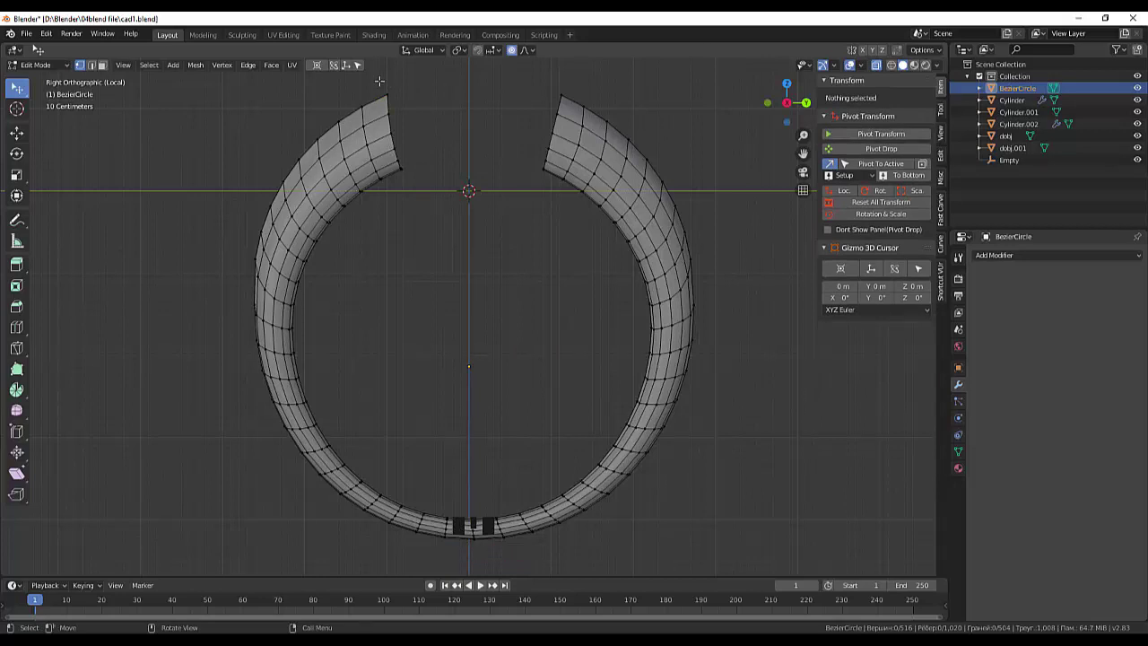
key("b")
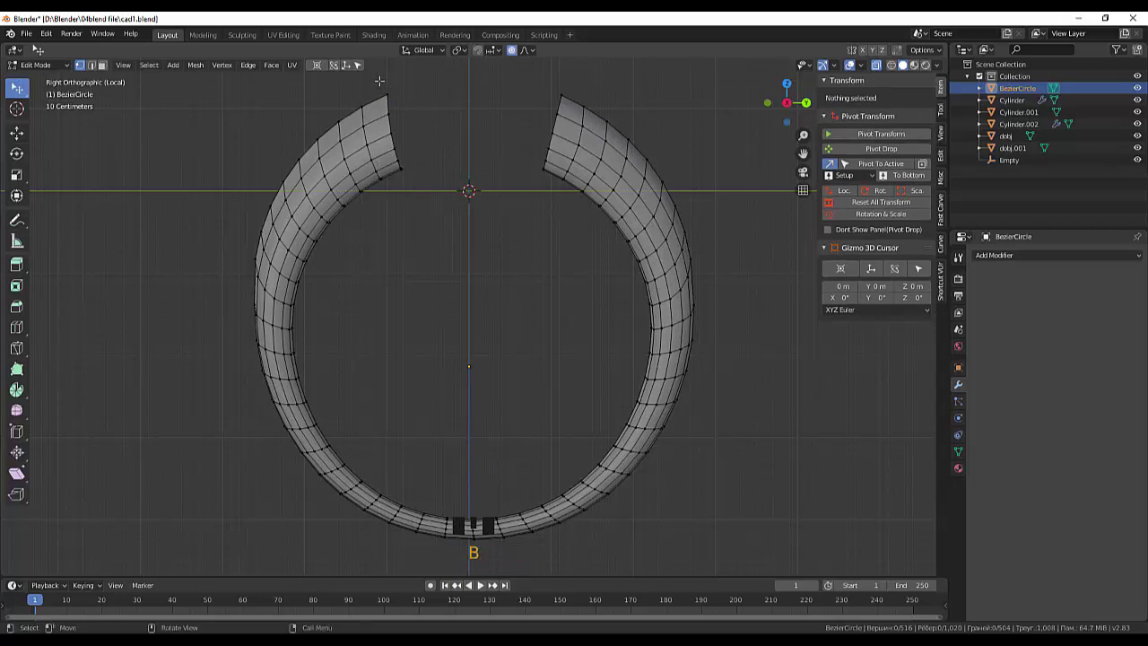
key("b")
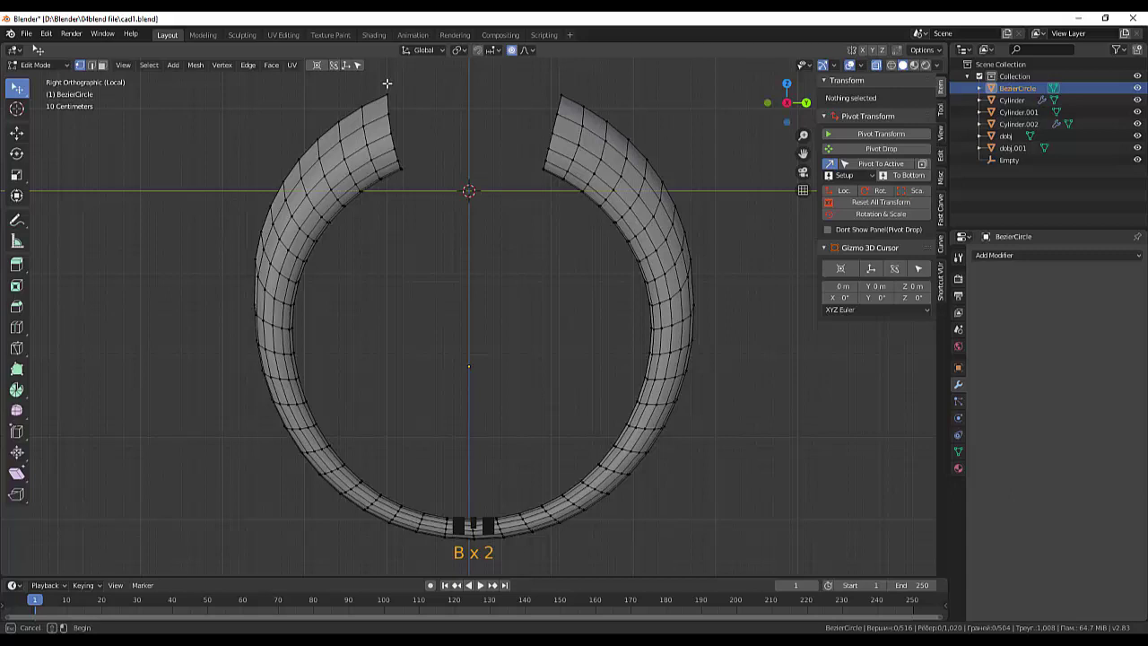
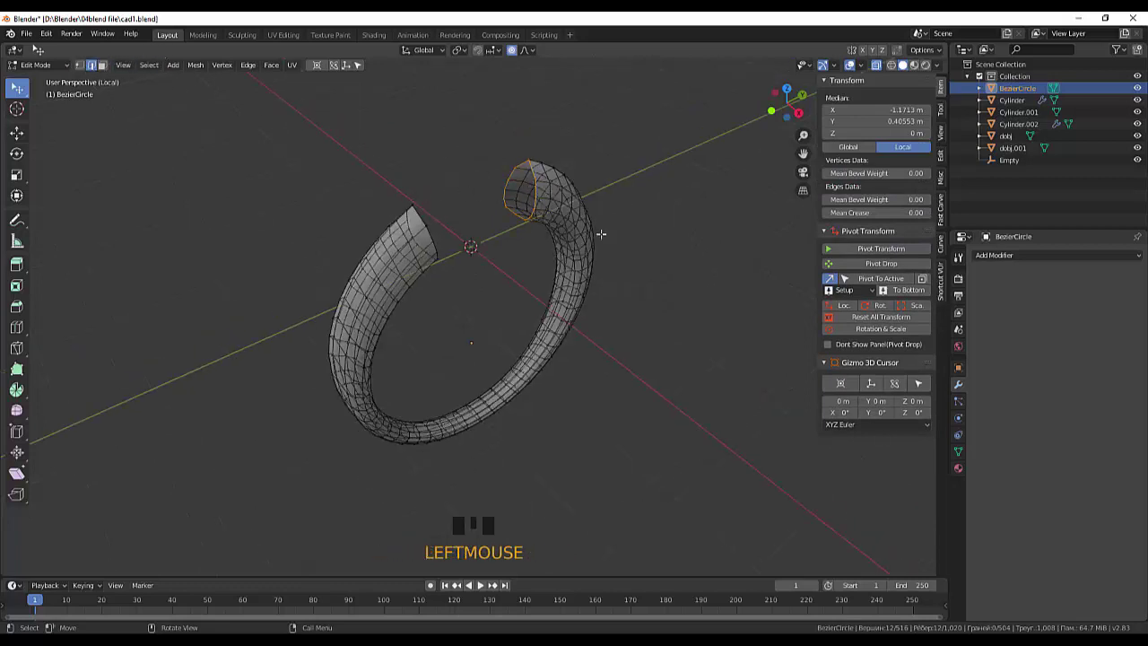
key("g")
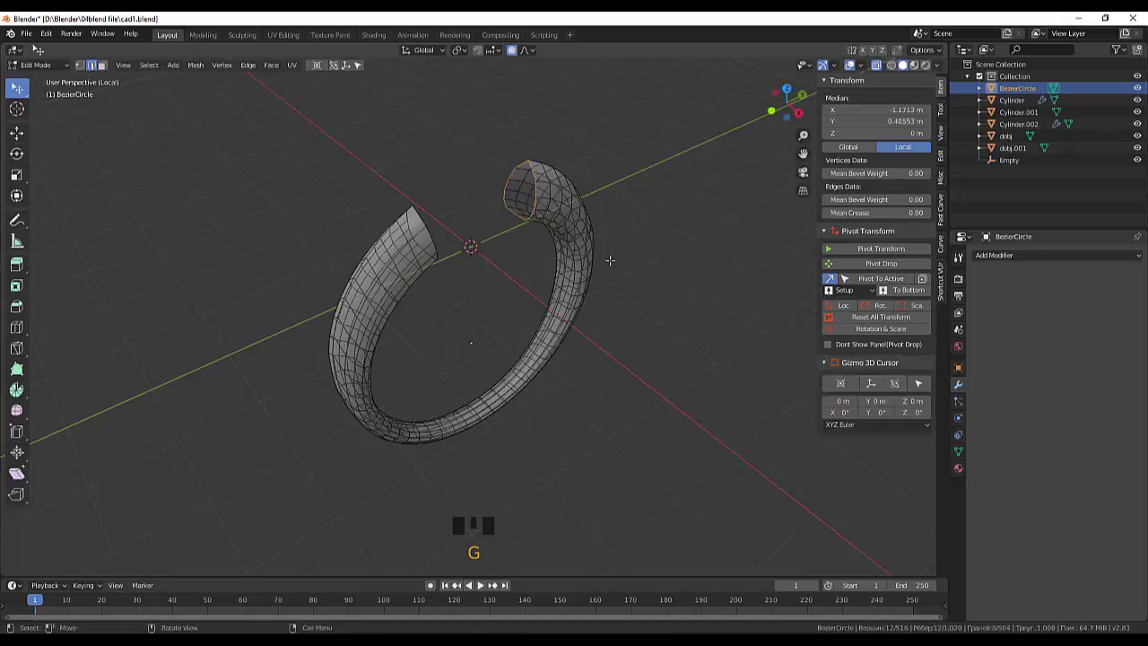
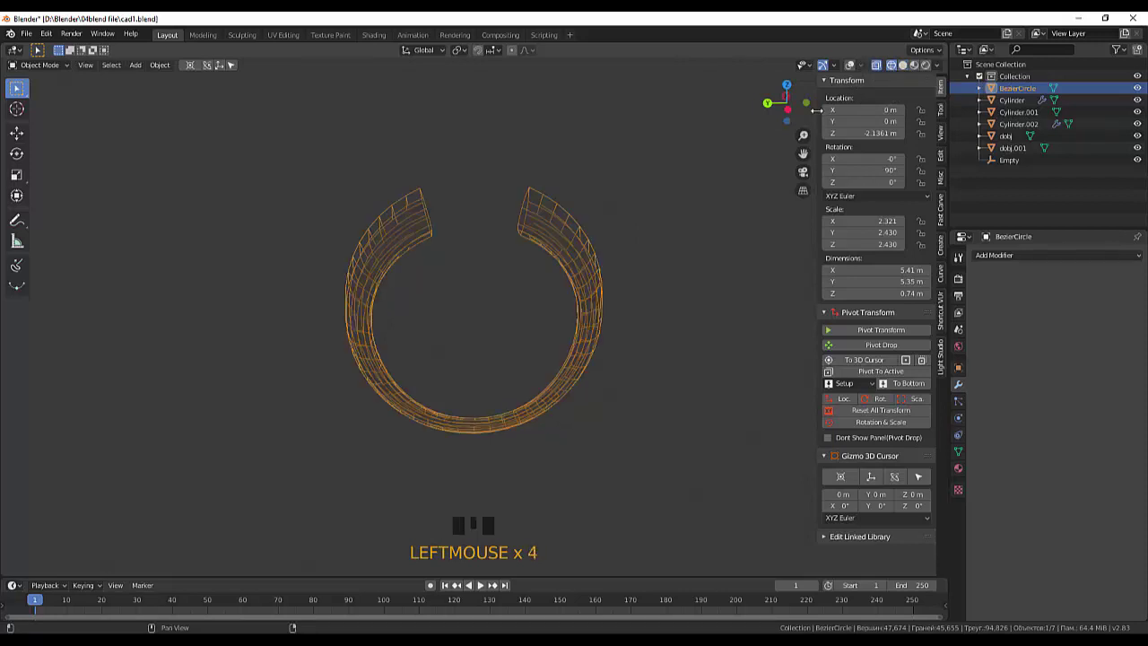
Show the band as wireframe from the right side view and re-enter mesh editing.
left_click(882, 70)
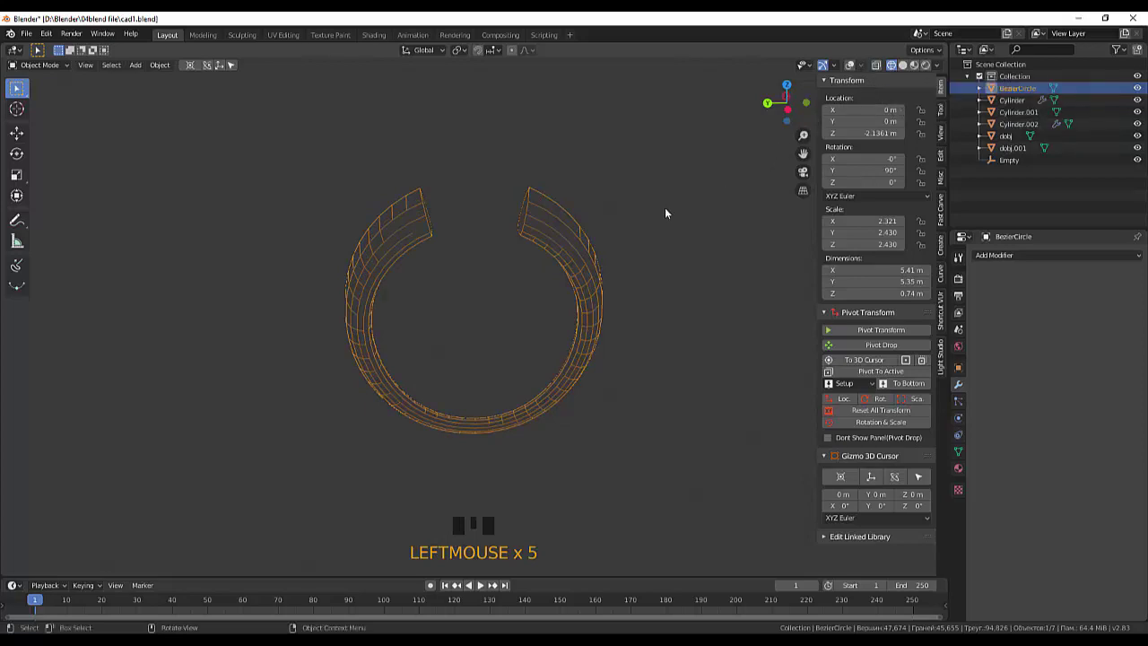
scroll("up", 3)
key("KP_3")
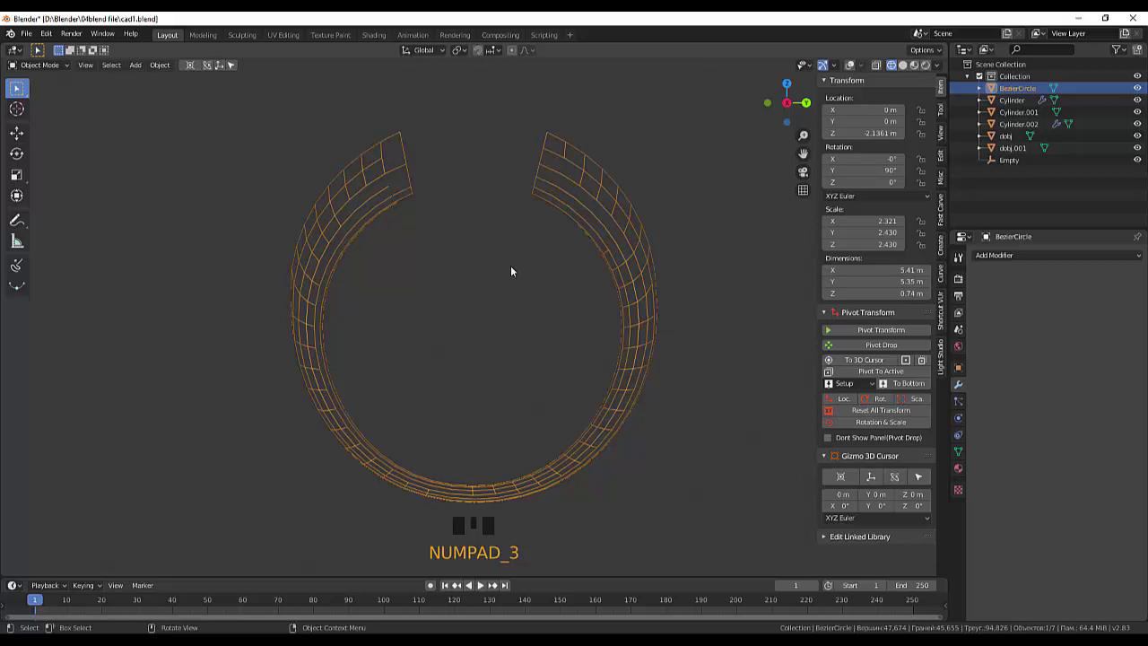
left_click(564, 110)
left_click(570, 156)
left_click(569, 153)
Switch the band back to solid shading with its mesh edges drawn over the surface.
left_click_drag(34, 66, 846, 82)
left_click(899, 65)
left_click(891, 65)
left_click(878, 68)
left_click(903, 69)
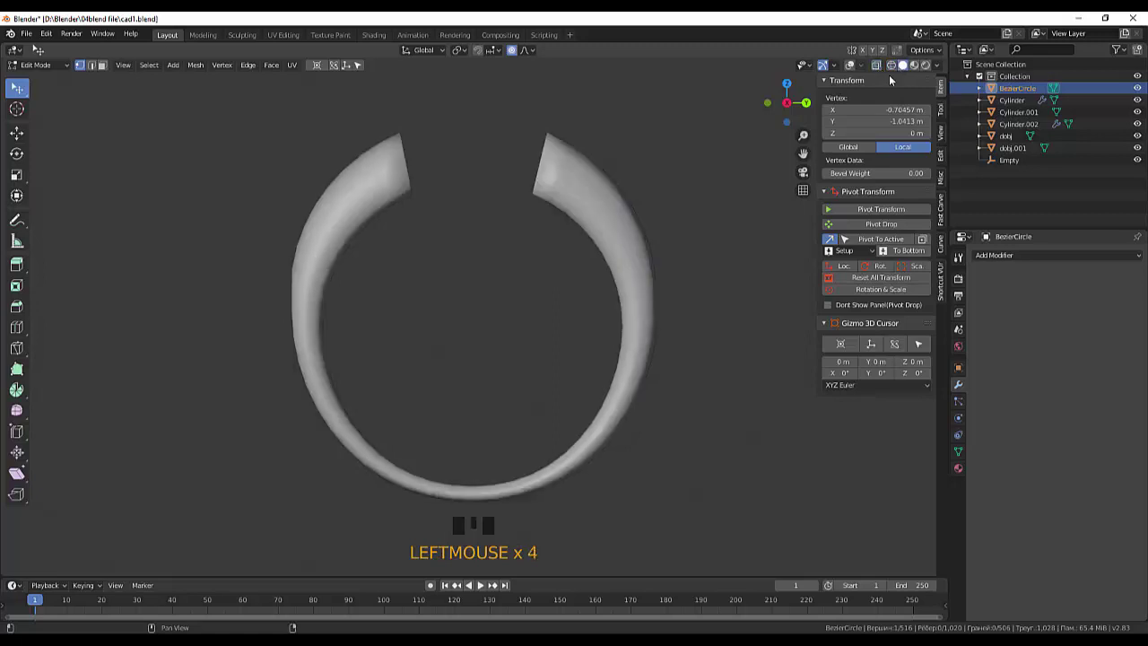
left_click(880, 73)
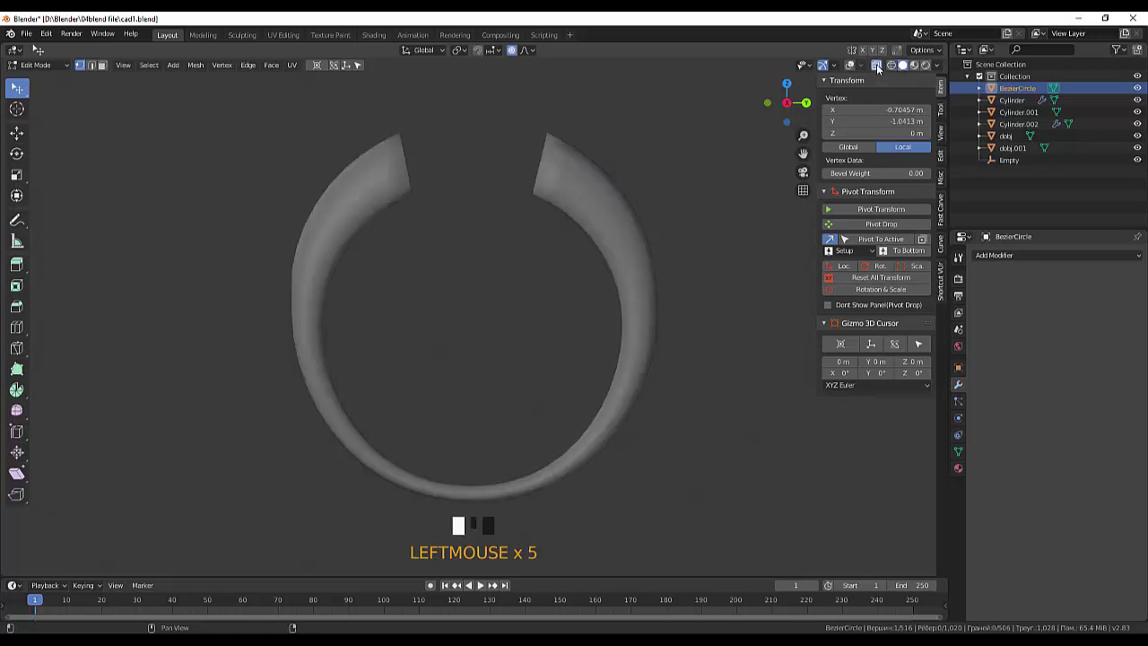
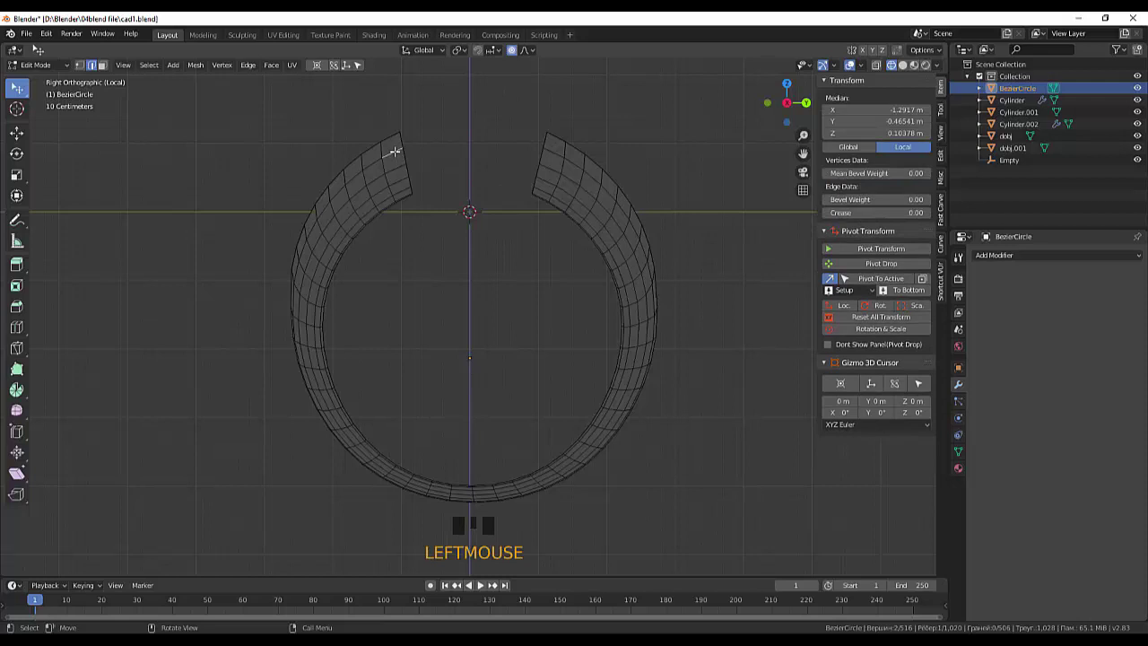
Add and slide edge loops near the band tip to close it off, then return to the full ring.
key("ctrl+r")
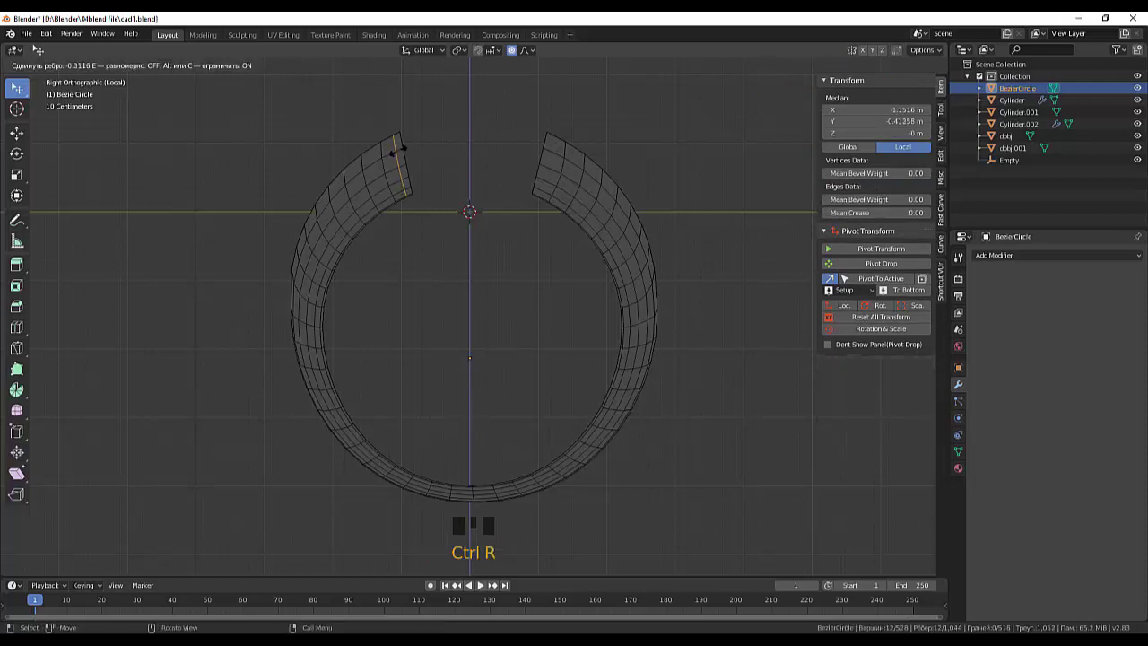
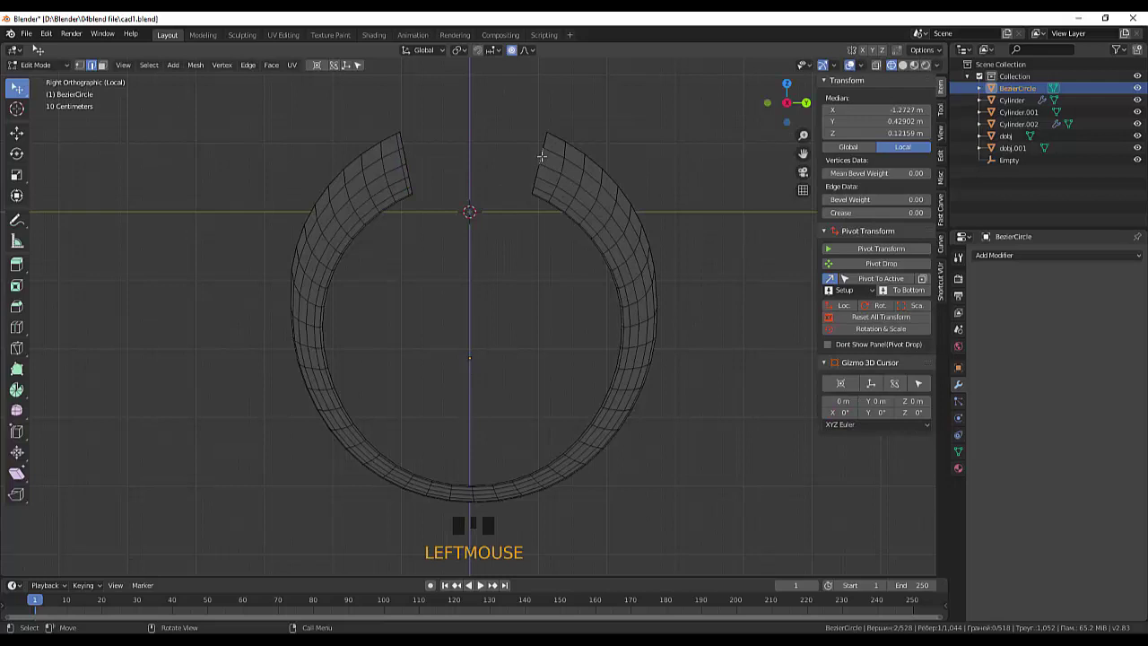
key("ctrl+r")
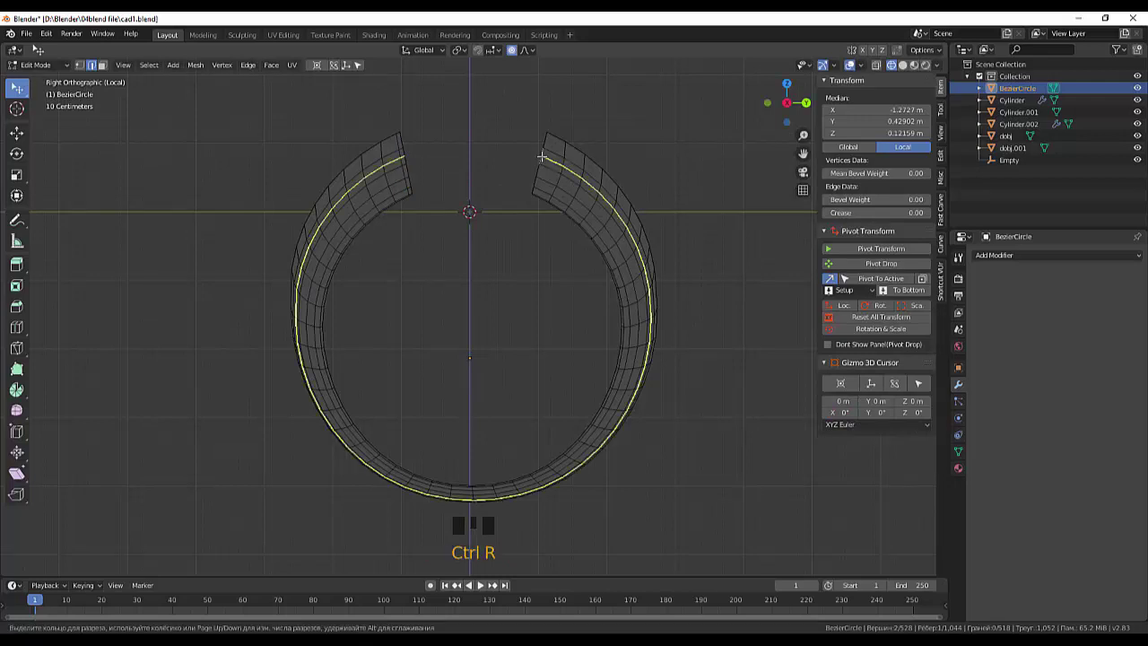
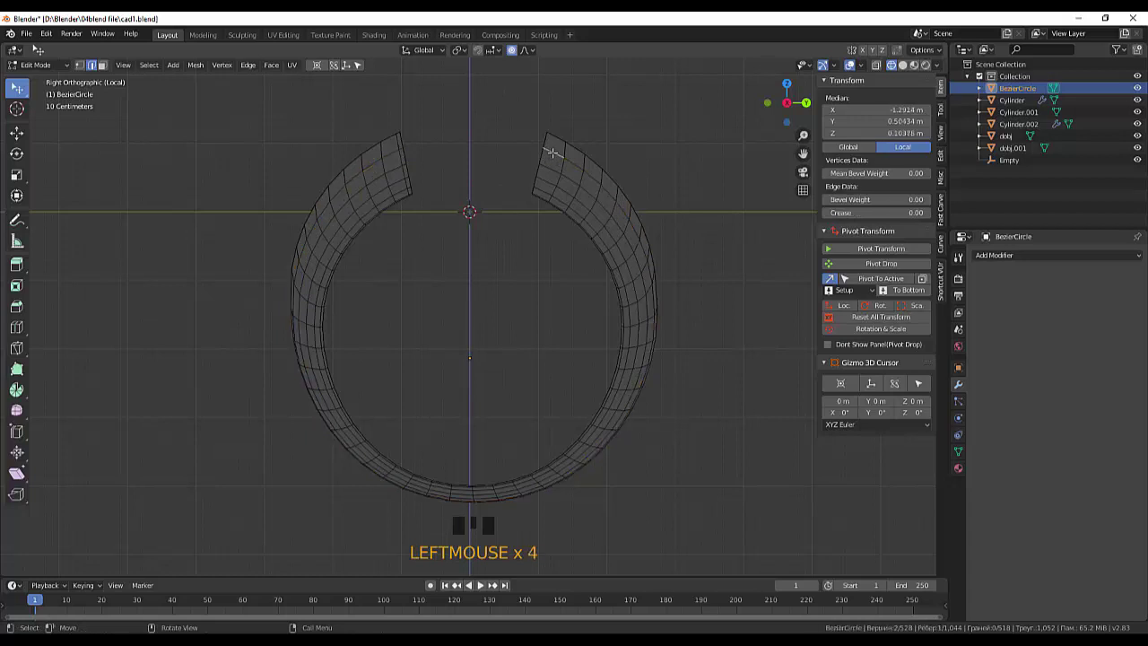
key("ctrl+r")
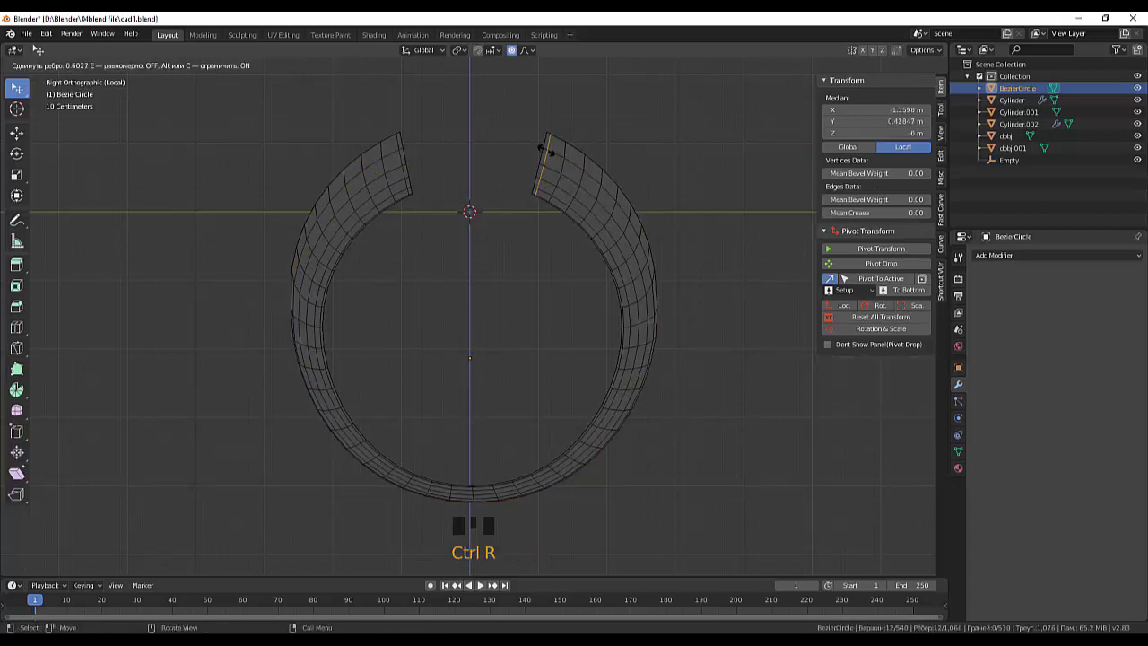
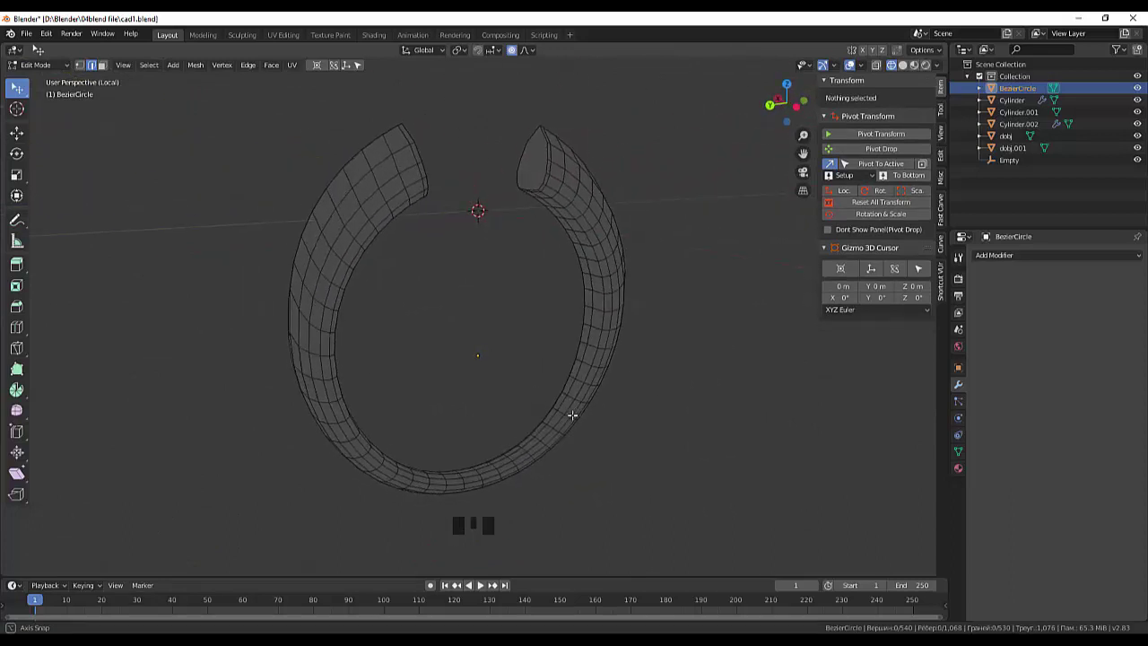
scroll("down", 3)
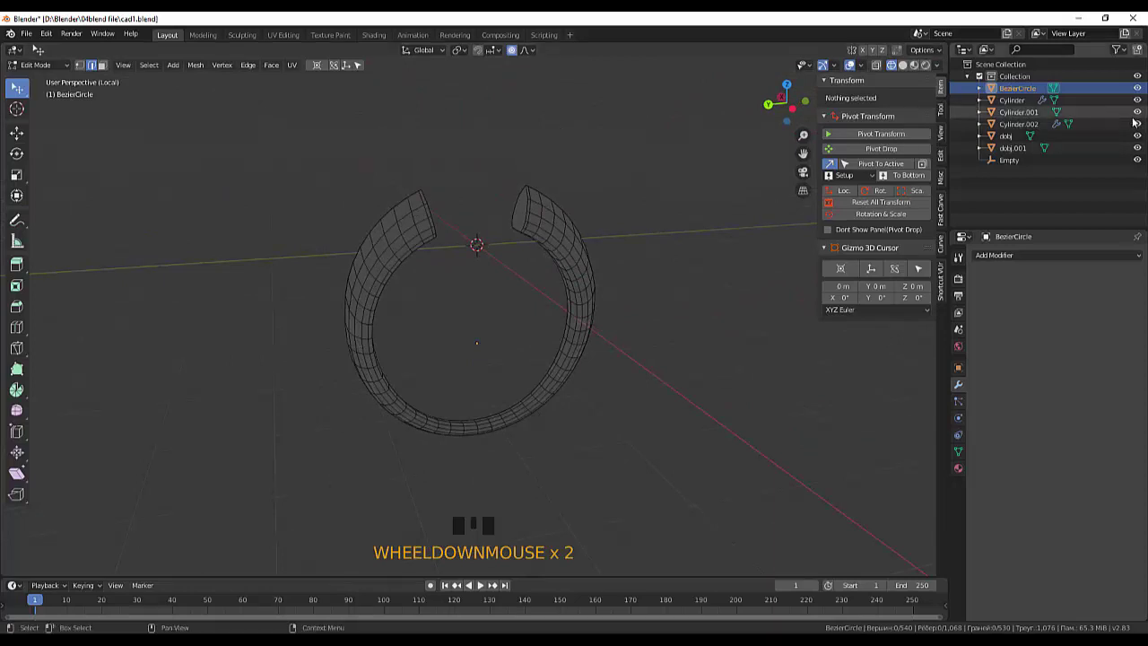
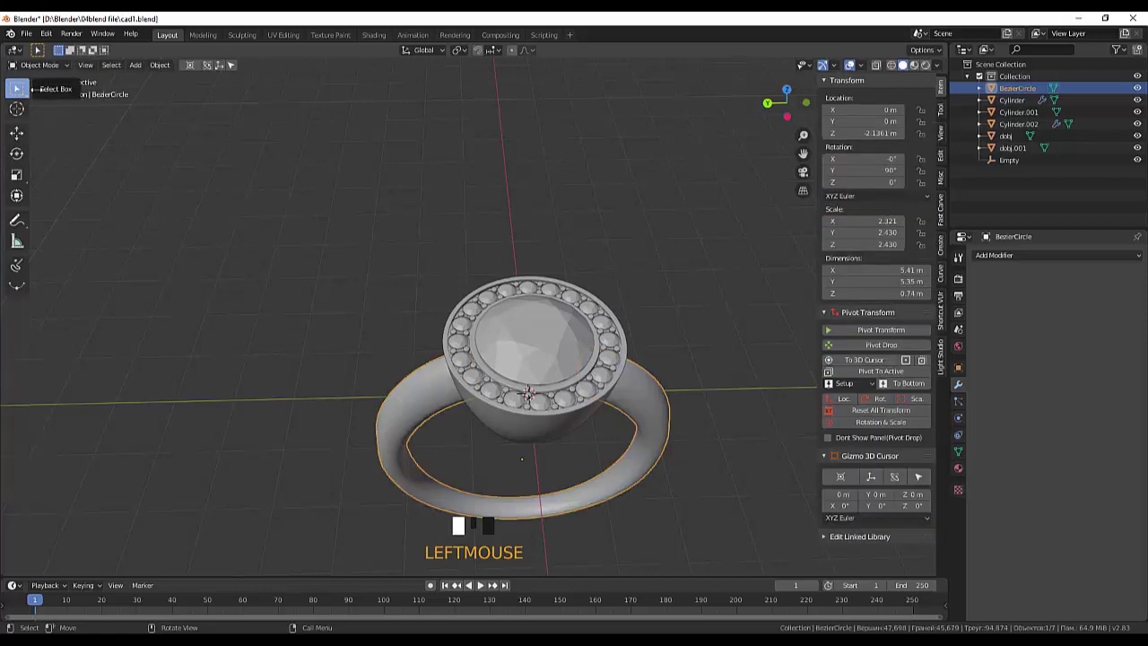
Return to Object Mode, select the cup setting and view the whole ring from the right side.
left_click_drag(385, 247, 638, 190)
scroll("down", 3)
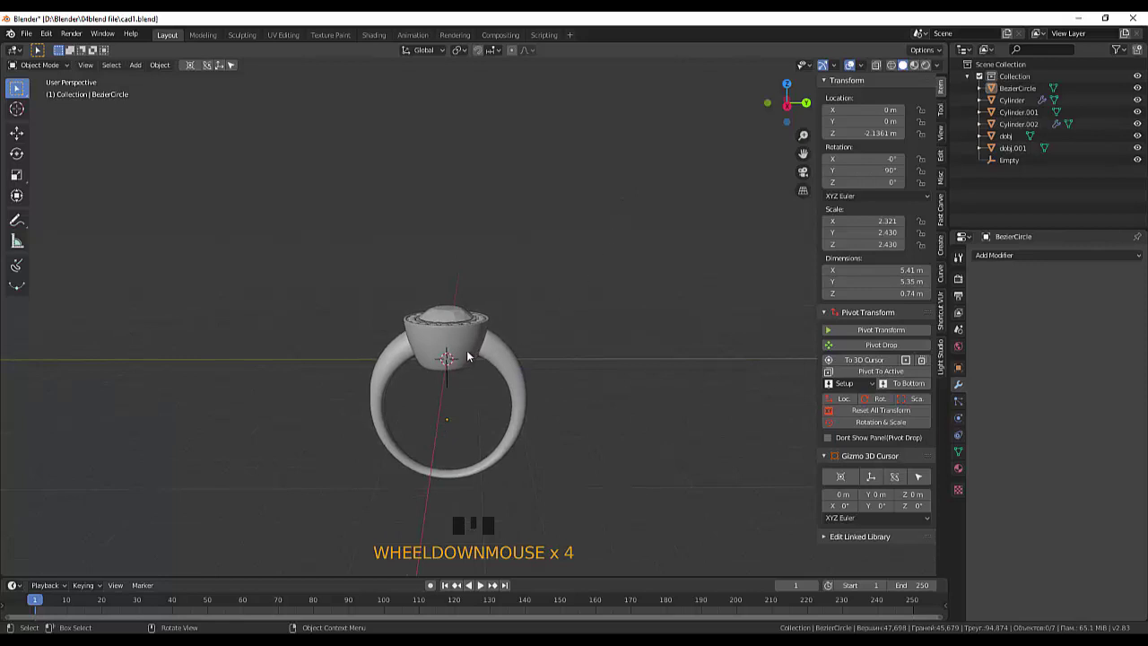
left_click(476, 355)
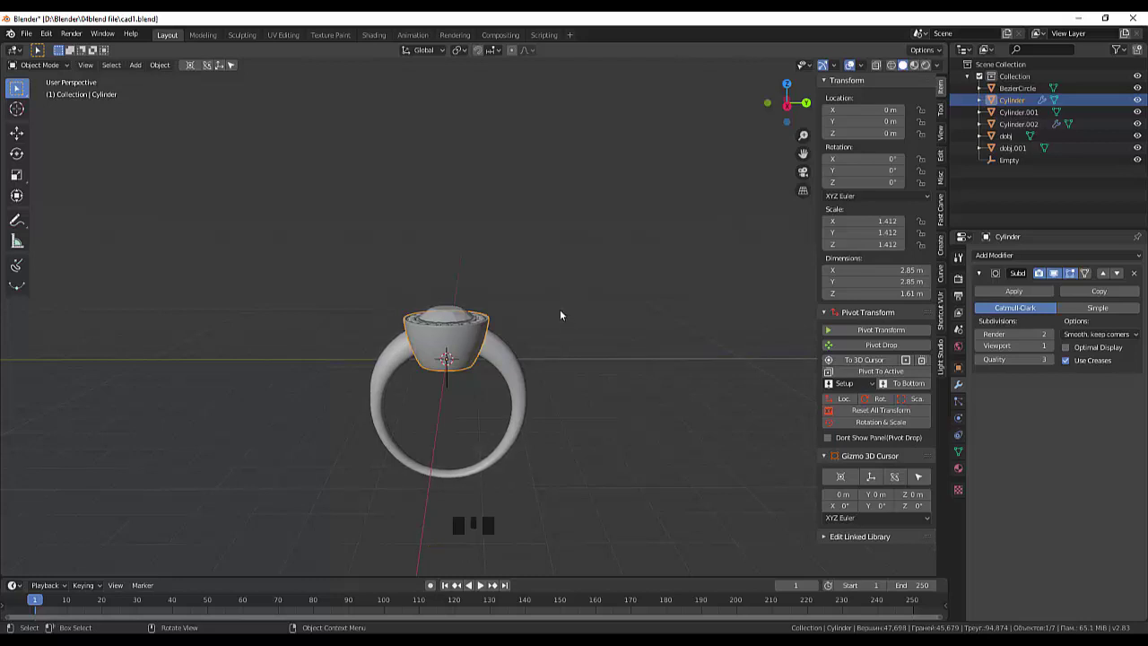
key("KP_3")
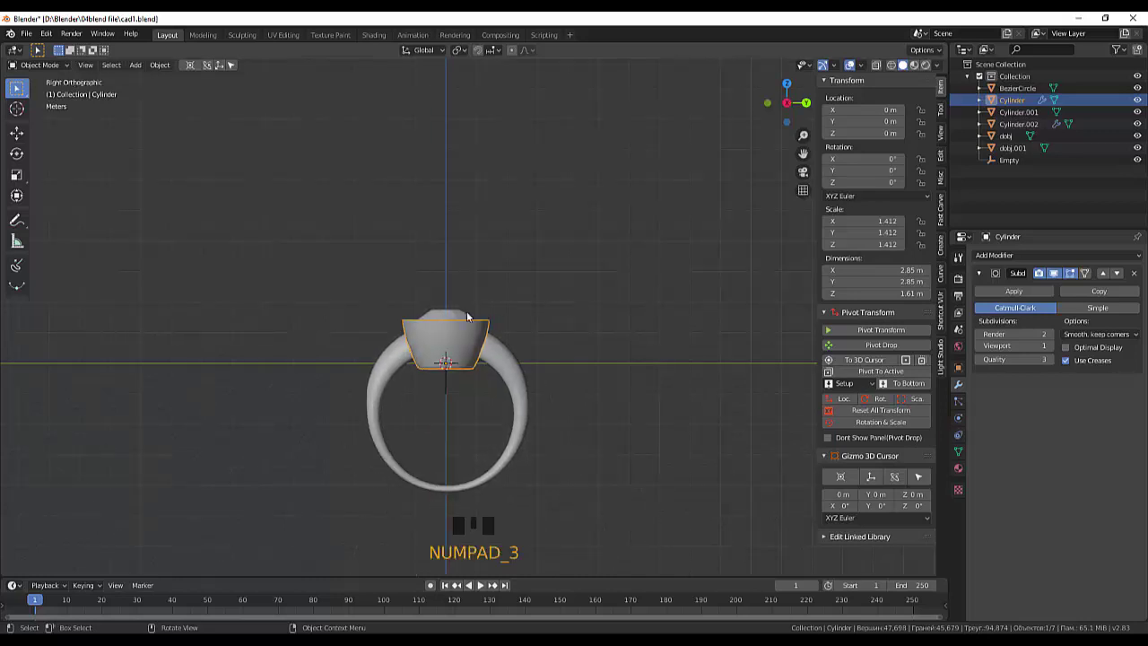
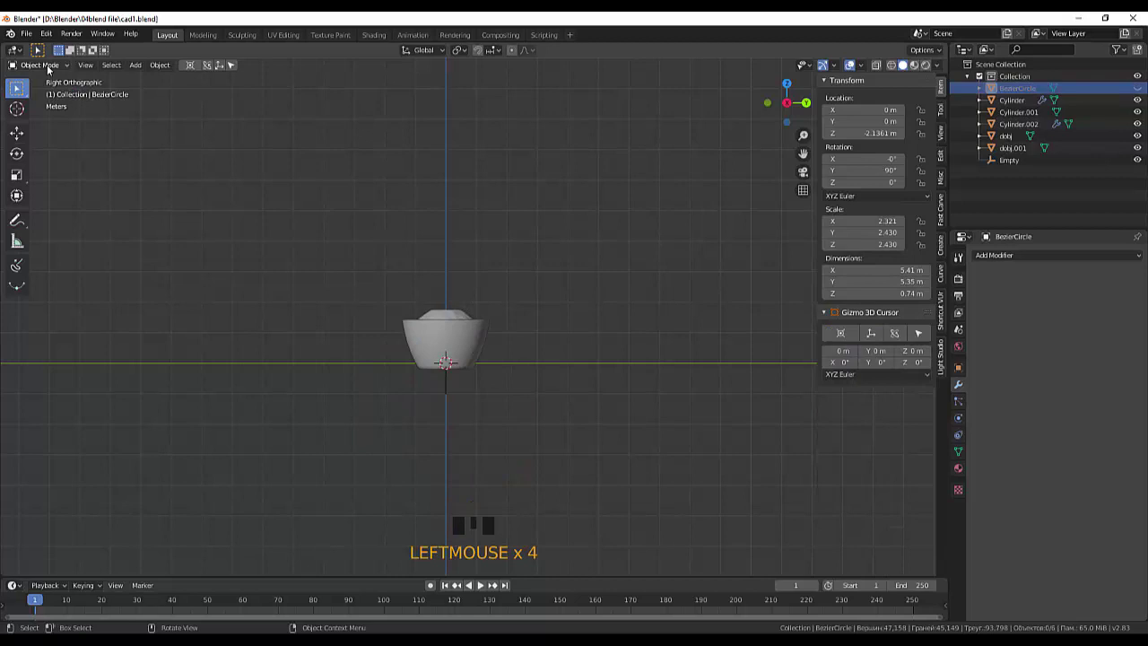
Hide the band, then scale the gem setting parts and raise them along Z atop the band.
left_click(53, 72)
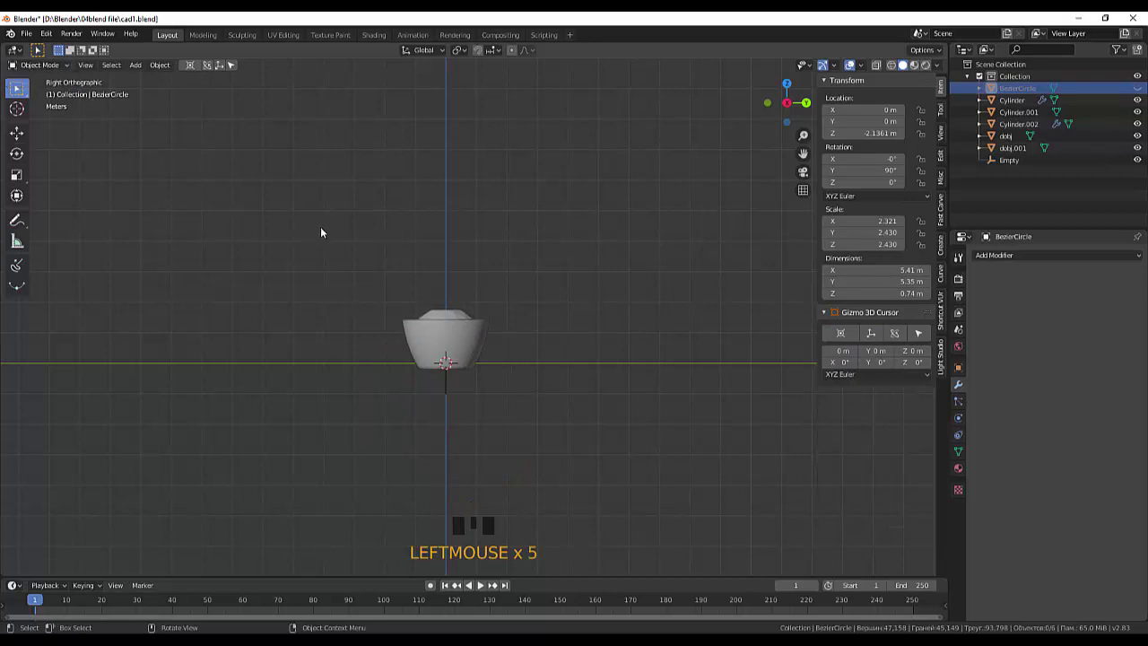
key("b")
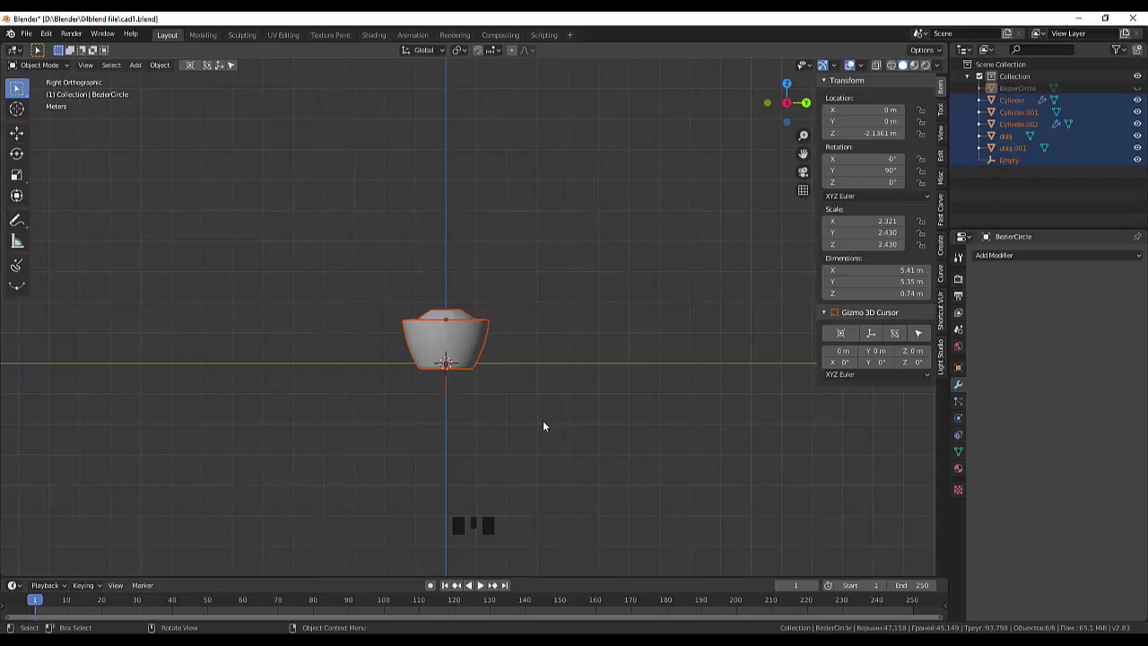
key("s")
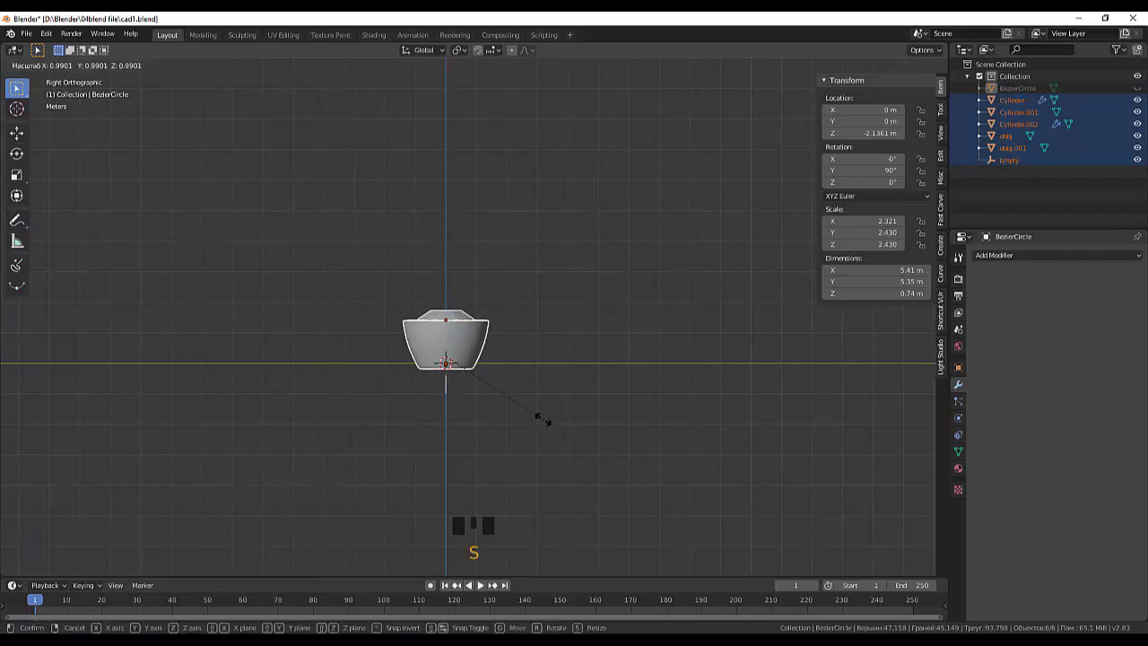
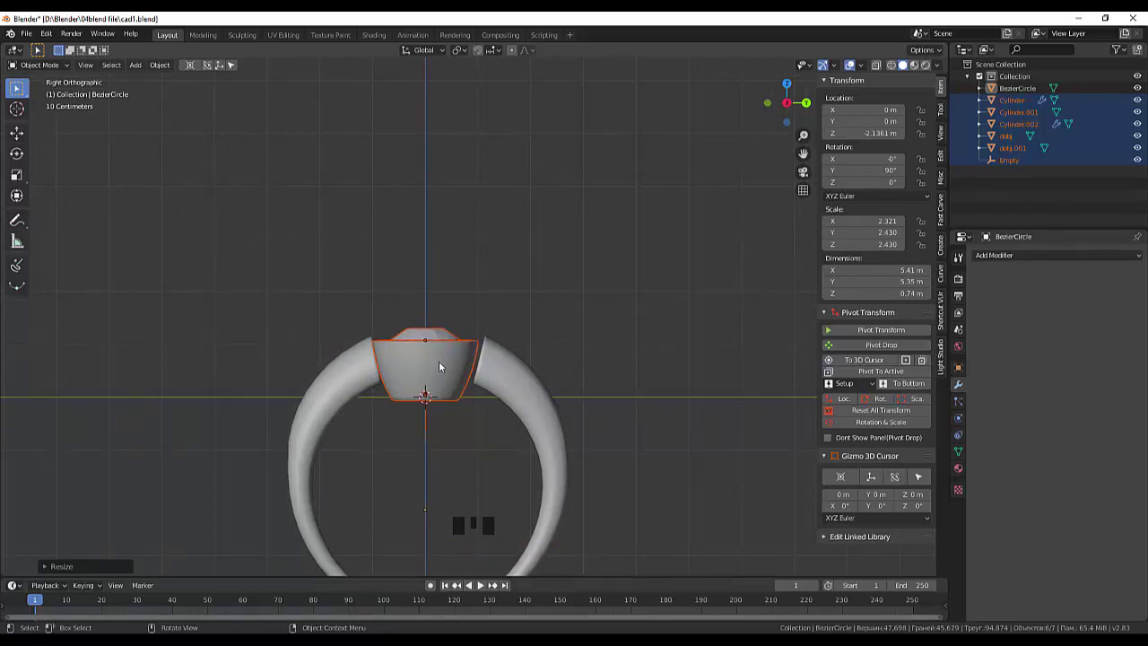
key("g")
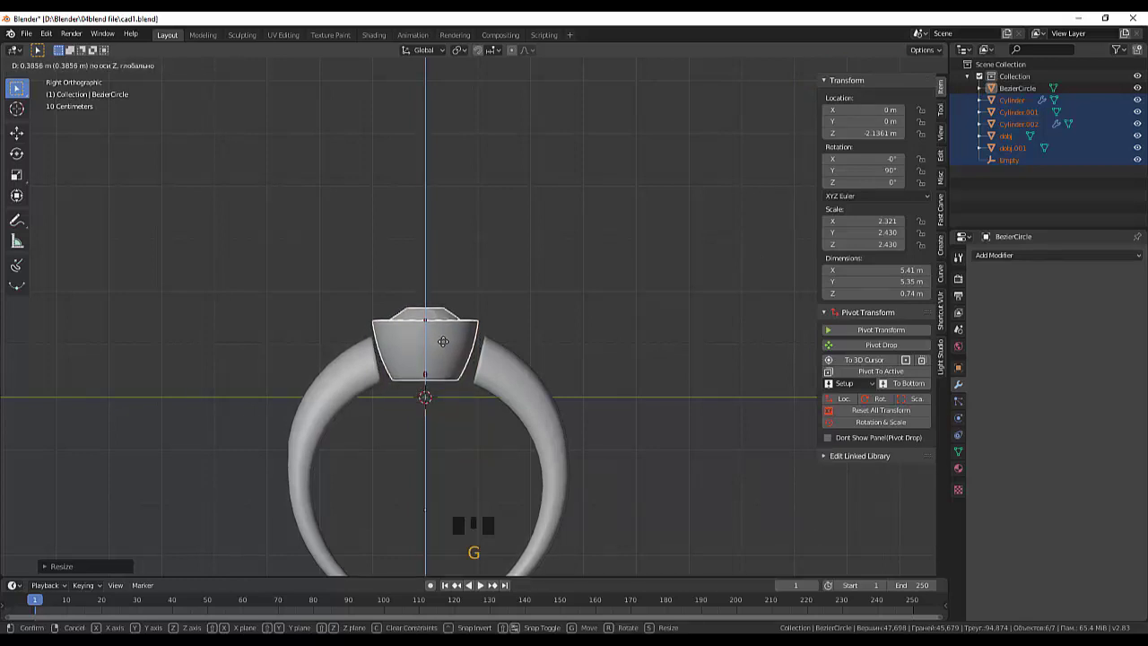
left_click_drag(618, 366, 624, 361)
scroll("down", 3)
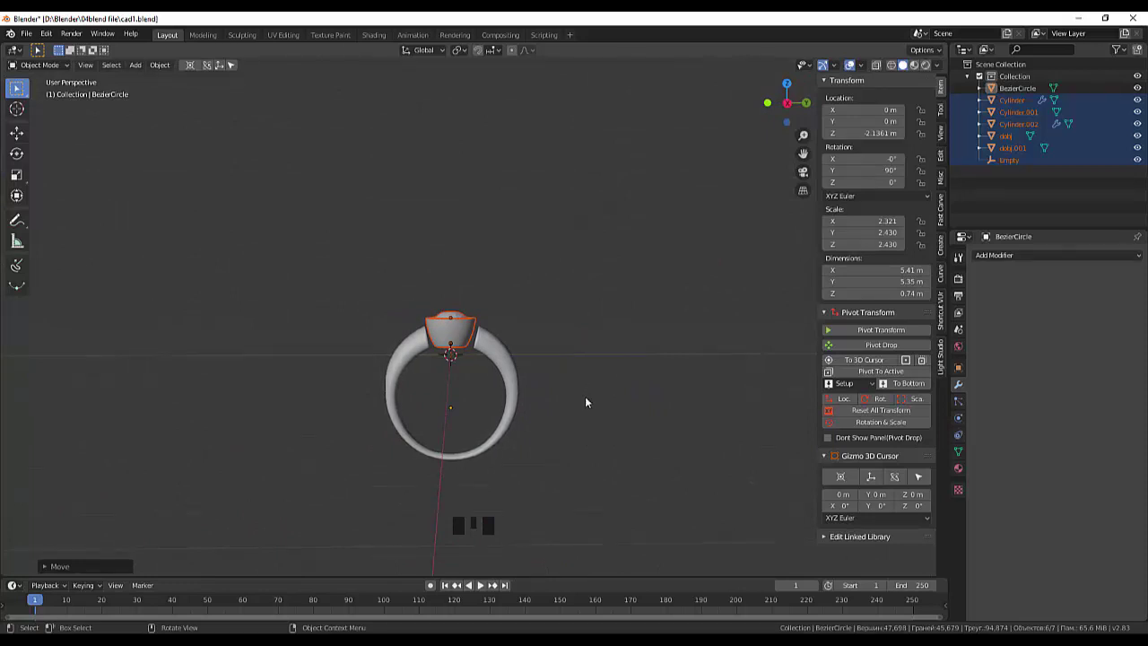
Shrink the band and move it up along Z to sit just under the gem setting.
left_click(508, 352)
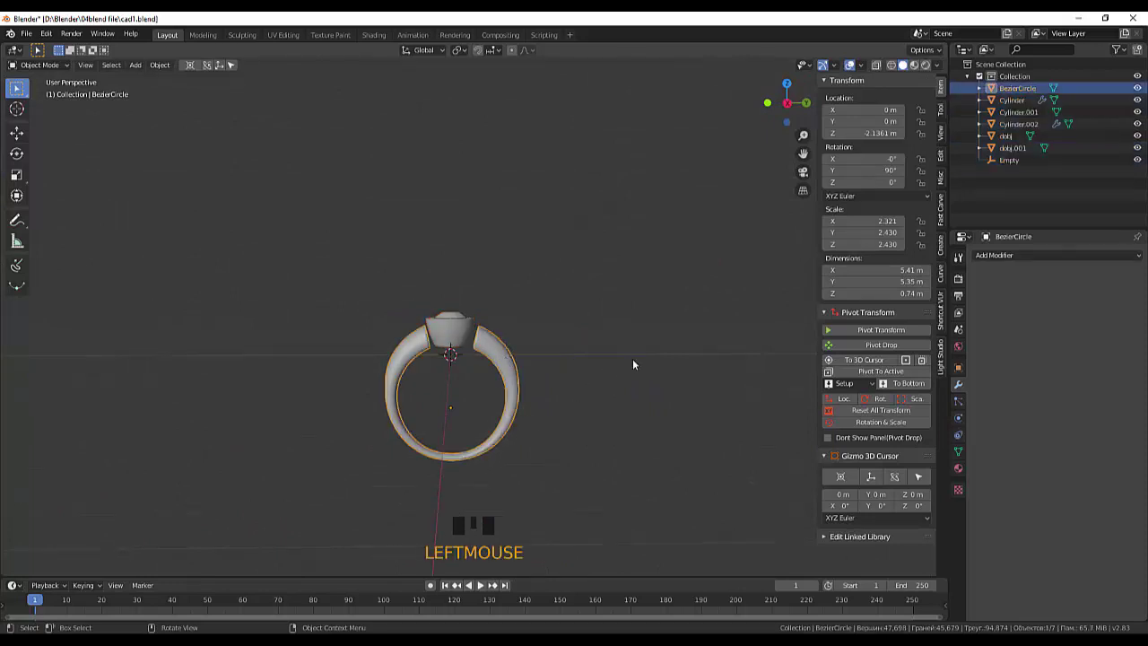
key("s")
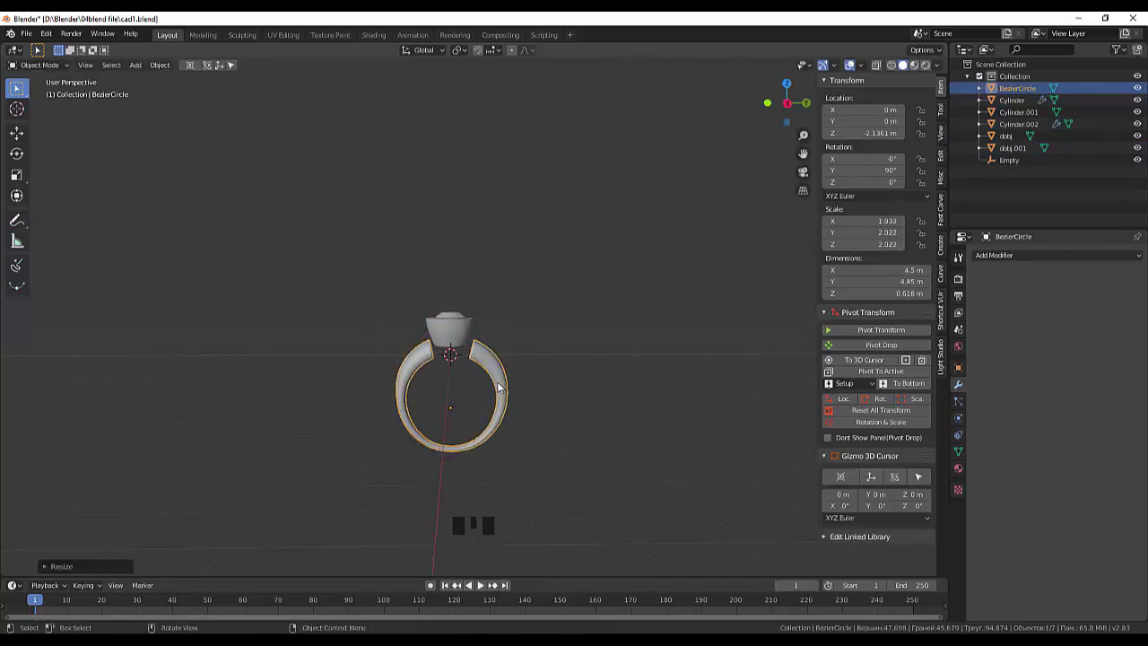
key("g")
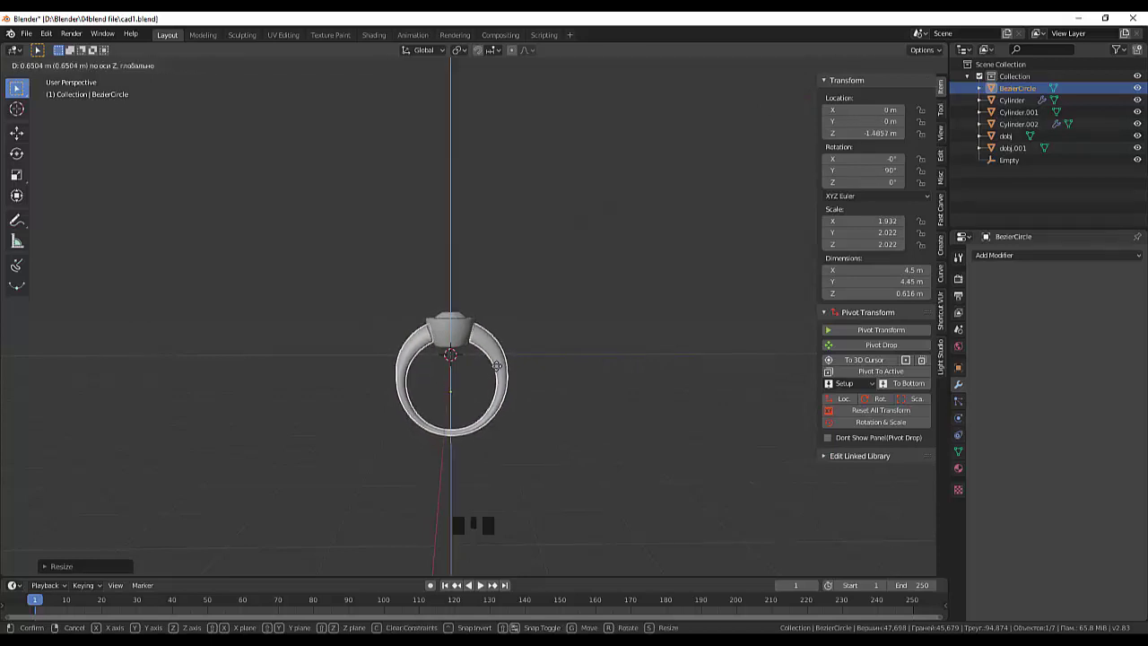
left_click_drag(557, 392, 550, 390)
scroll("up", 3)
left_click_drag(534, 393, 530, 402)
Isolate the band in Local View and look at its open tips from the right side.
left_click(530, 401)
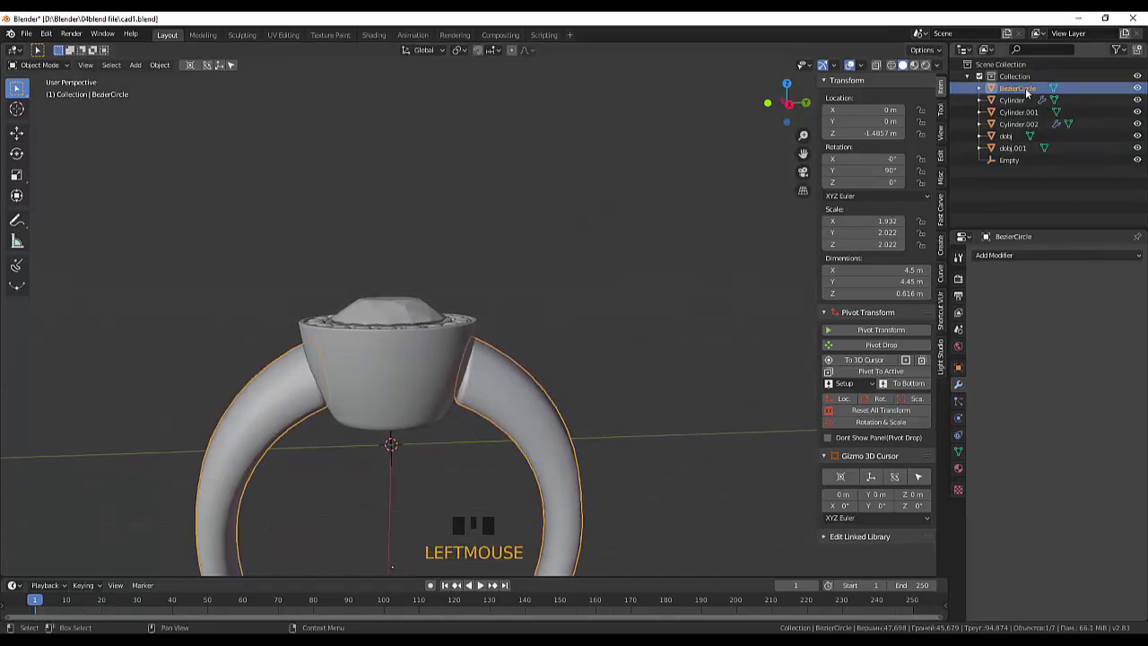
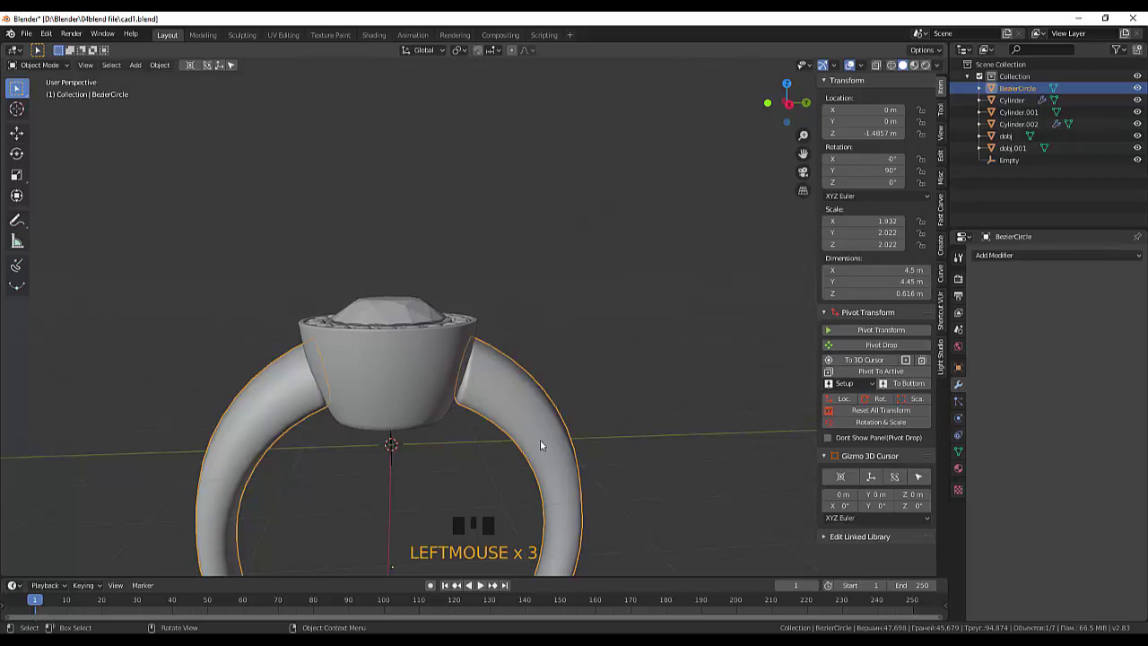
key("KP_Divide")
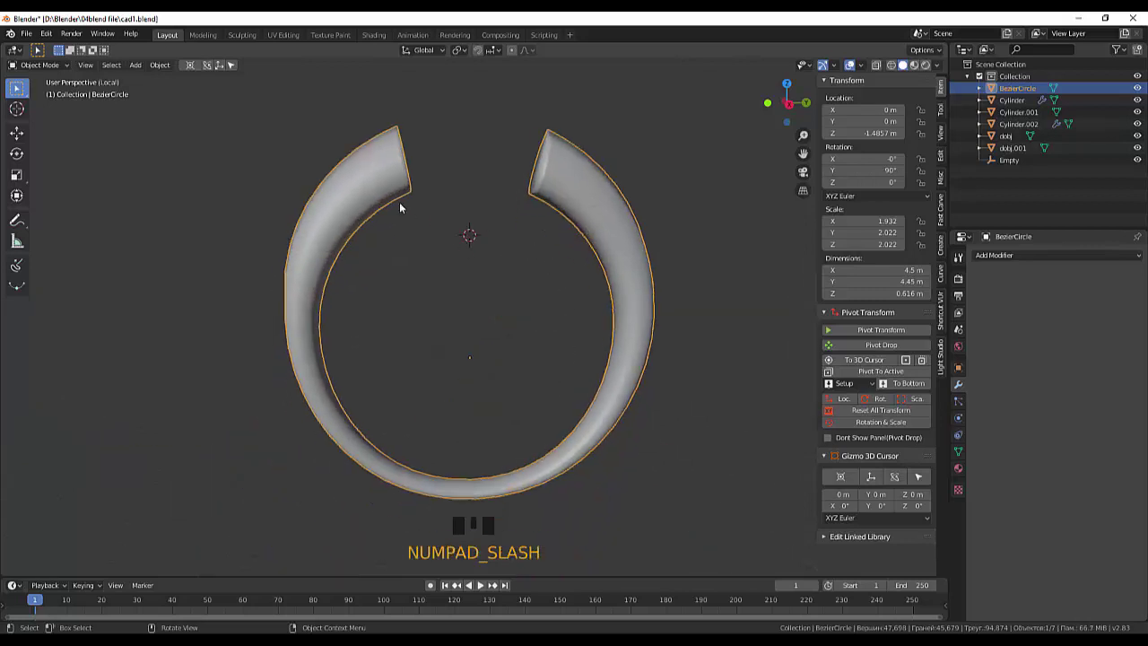
key("KP_3")
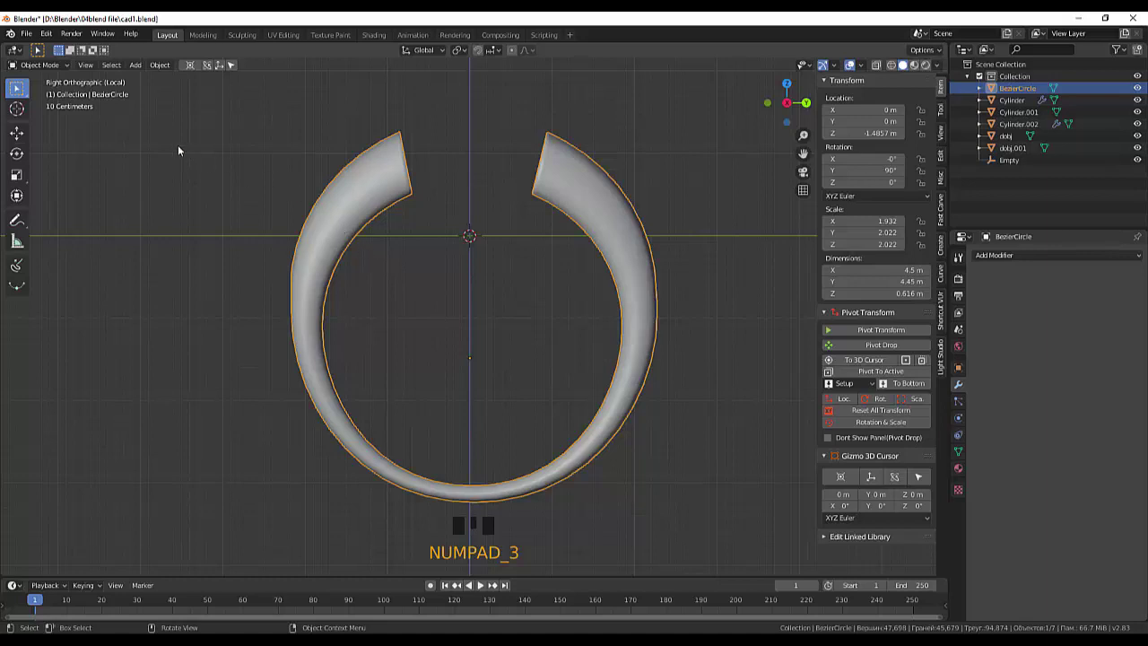
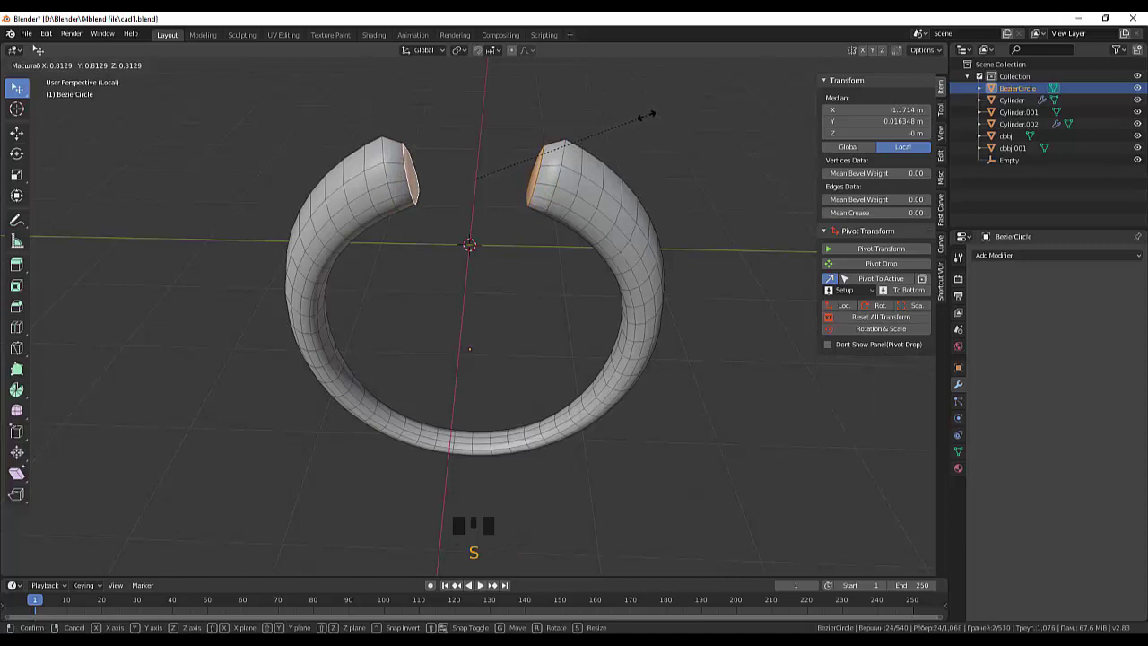
Extrude the band's two tip end faces individually outward along their normals toward the cup.
key("s")
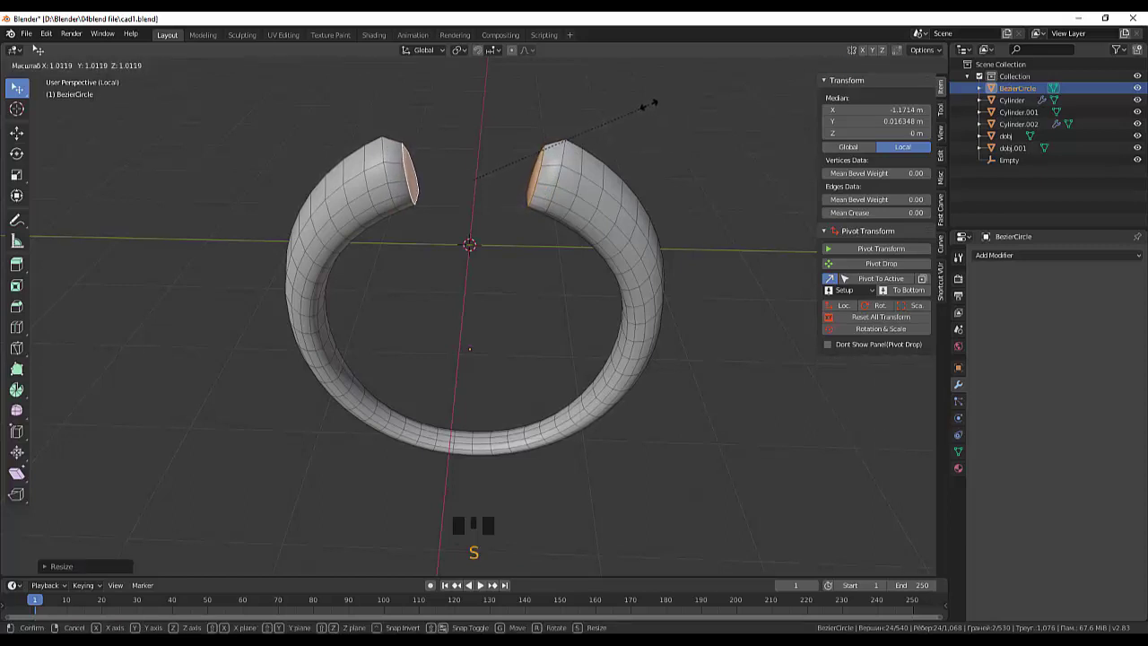
key("Escape")
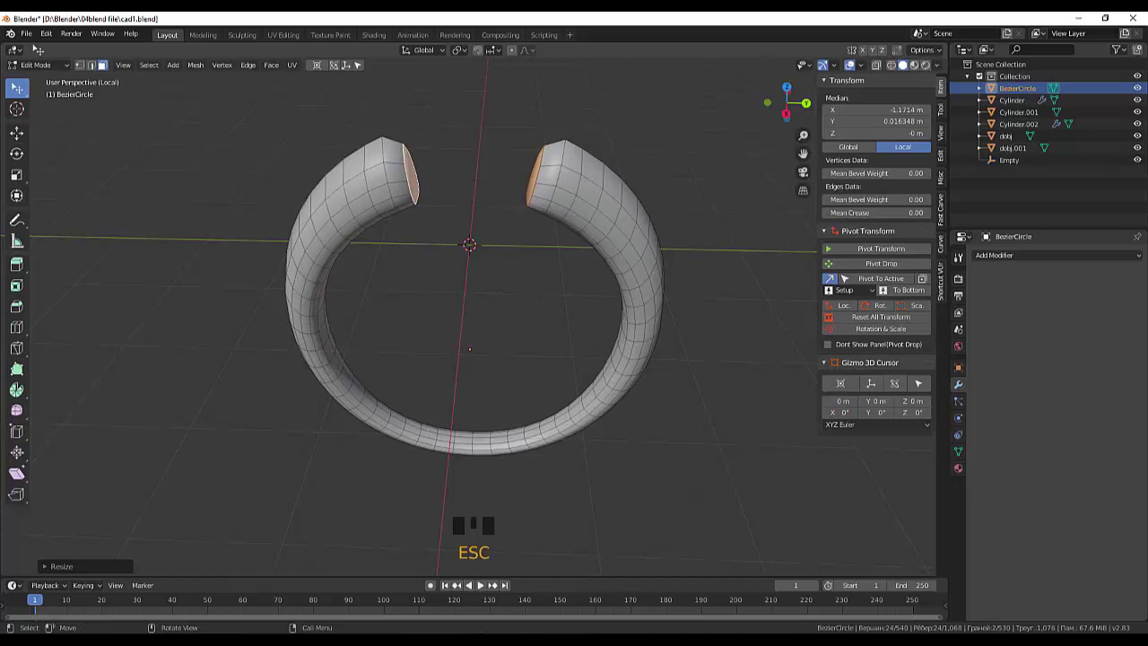
key("ctrl+z")
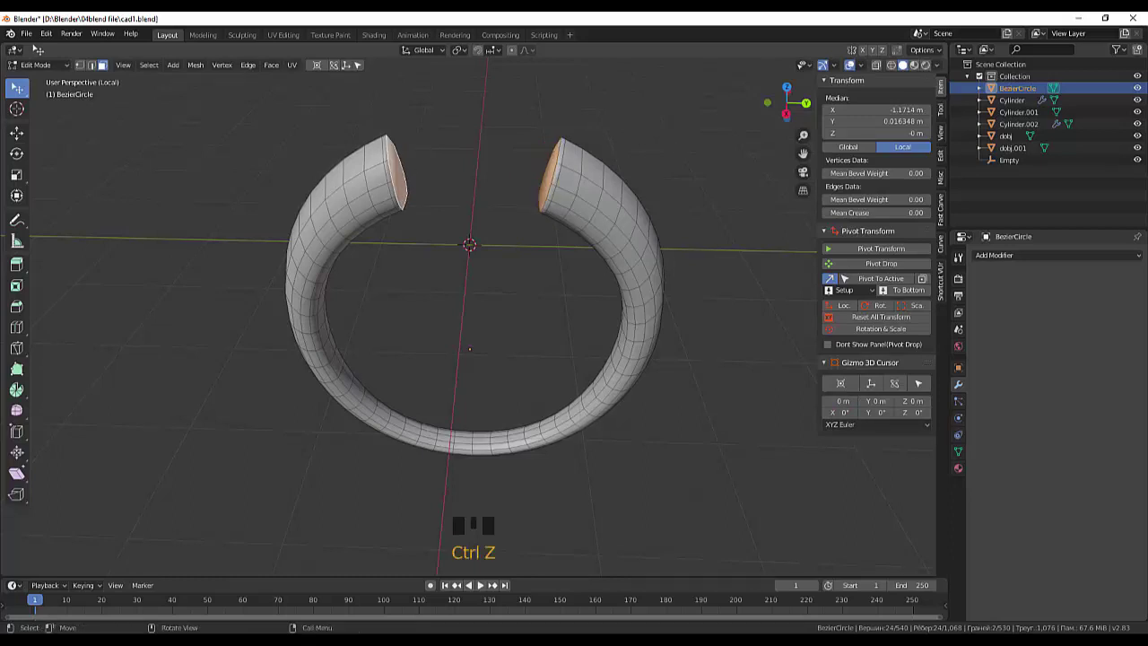
key("e")
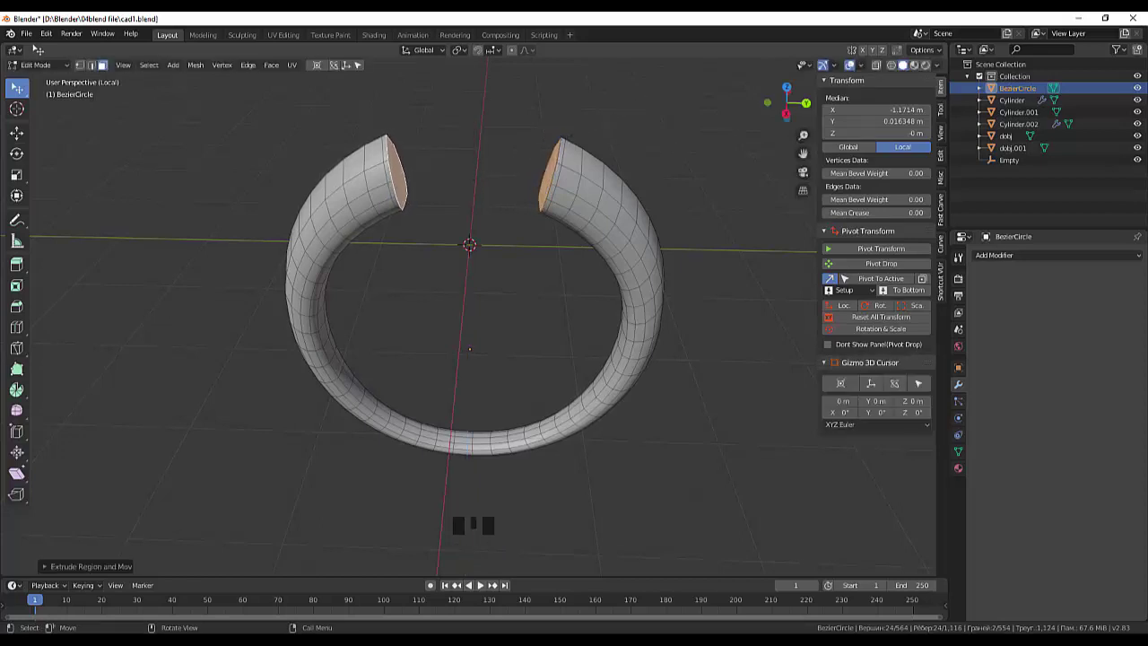
key("e")
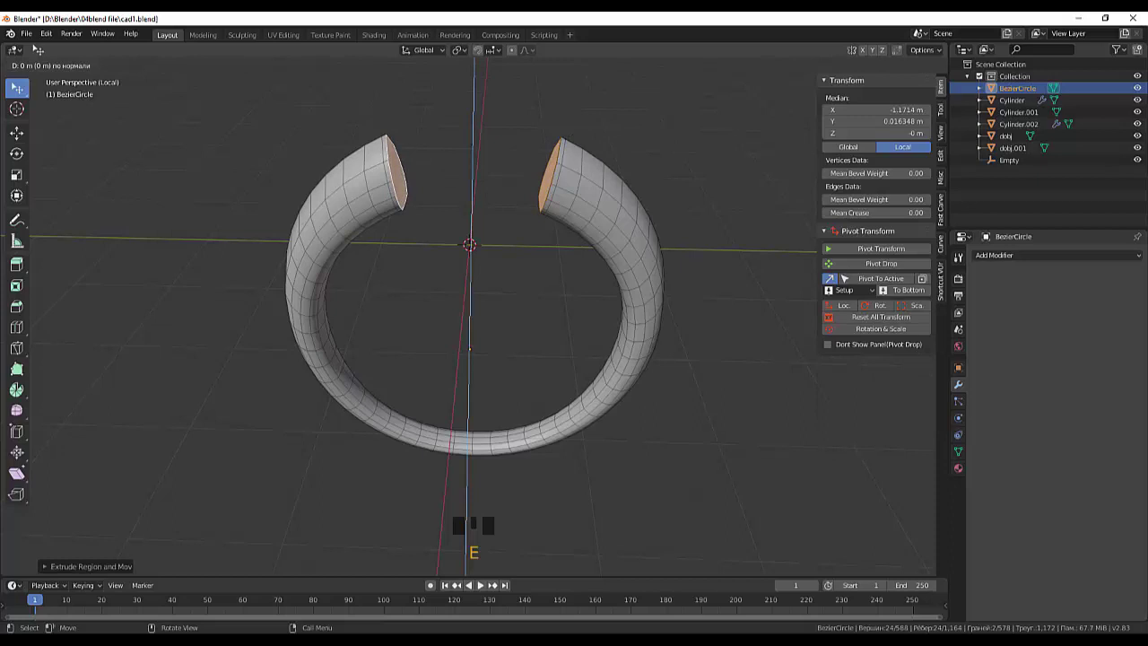
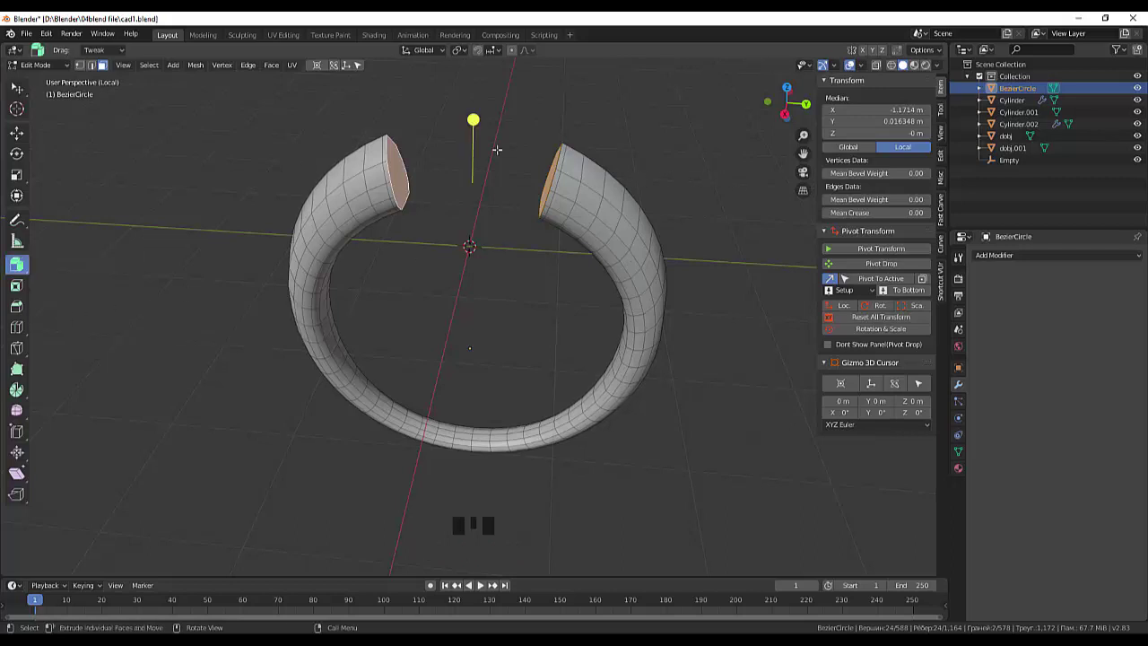
key("e")
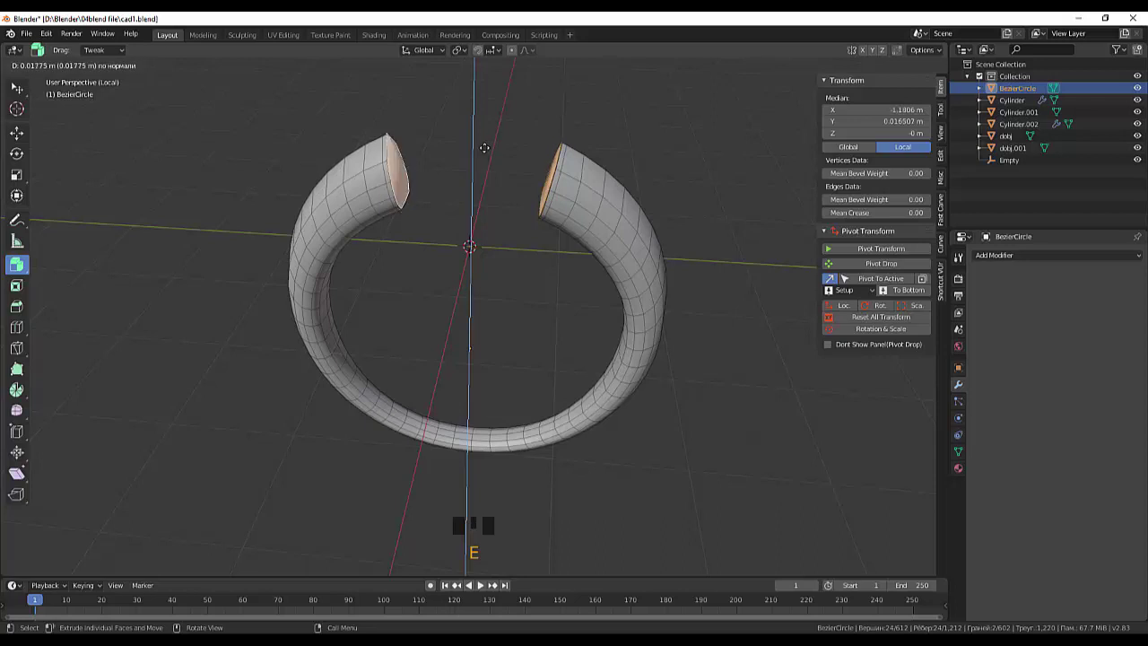
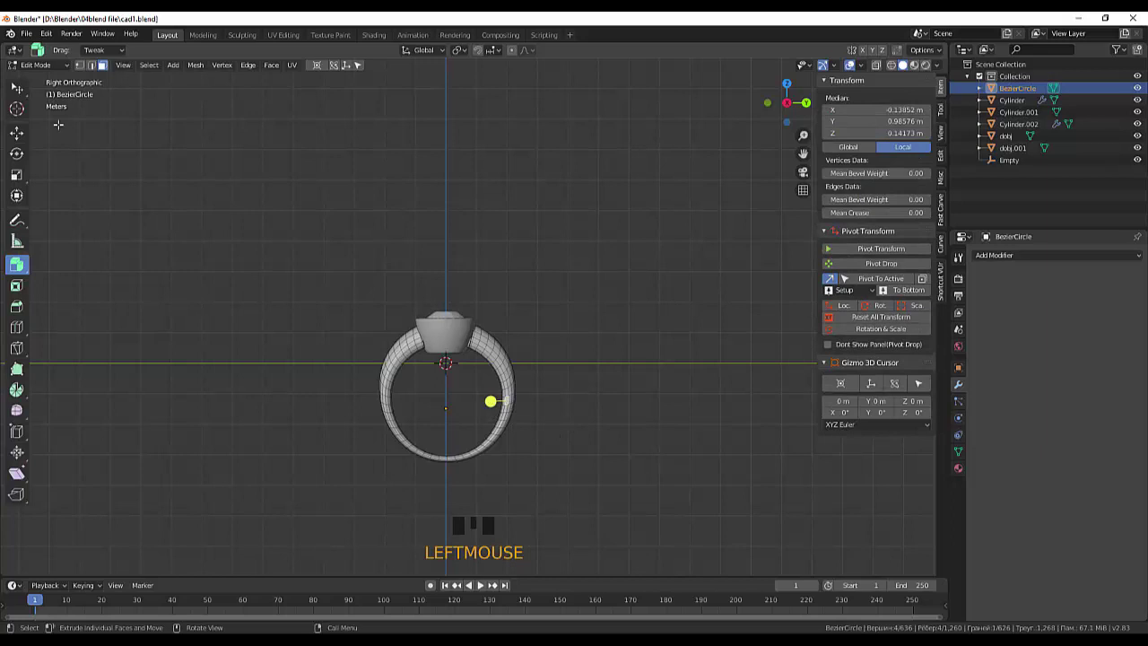
Stretch the band along Y to 4.69 m and isolate it alone in Local View for editing.
left_click_drag(57, 72, 511, 420)
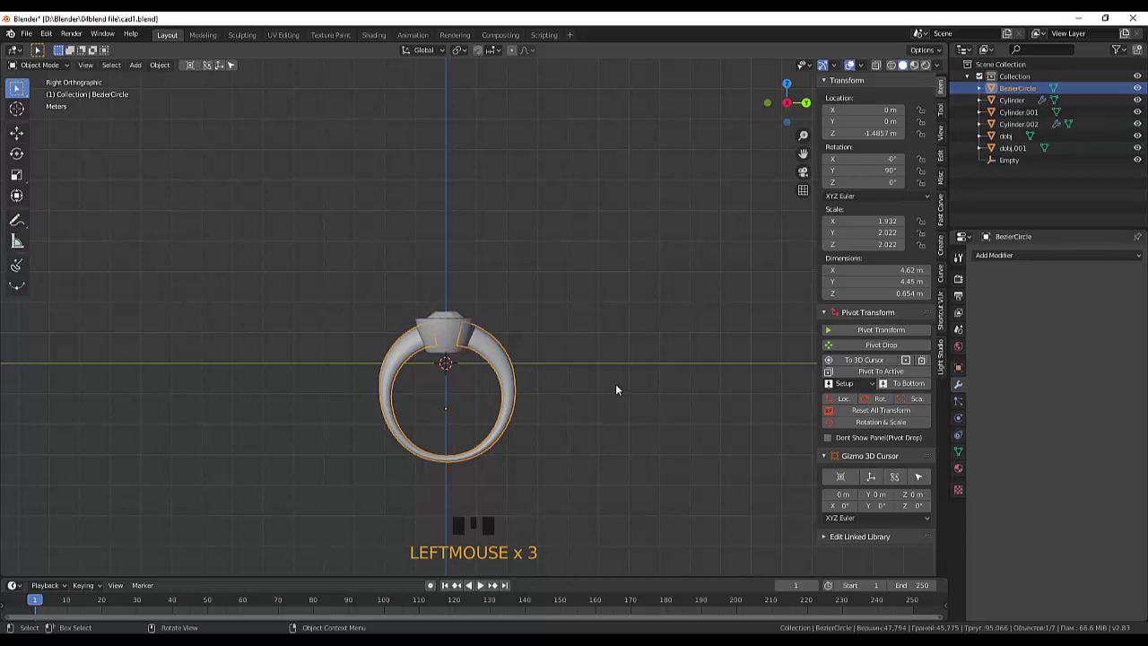
key("s")
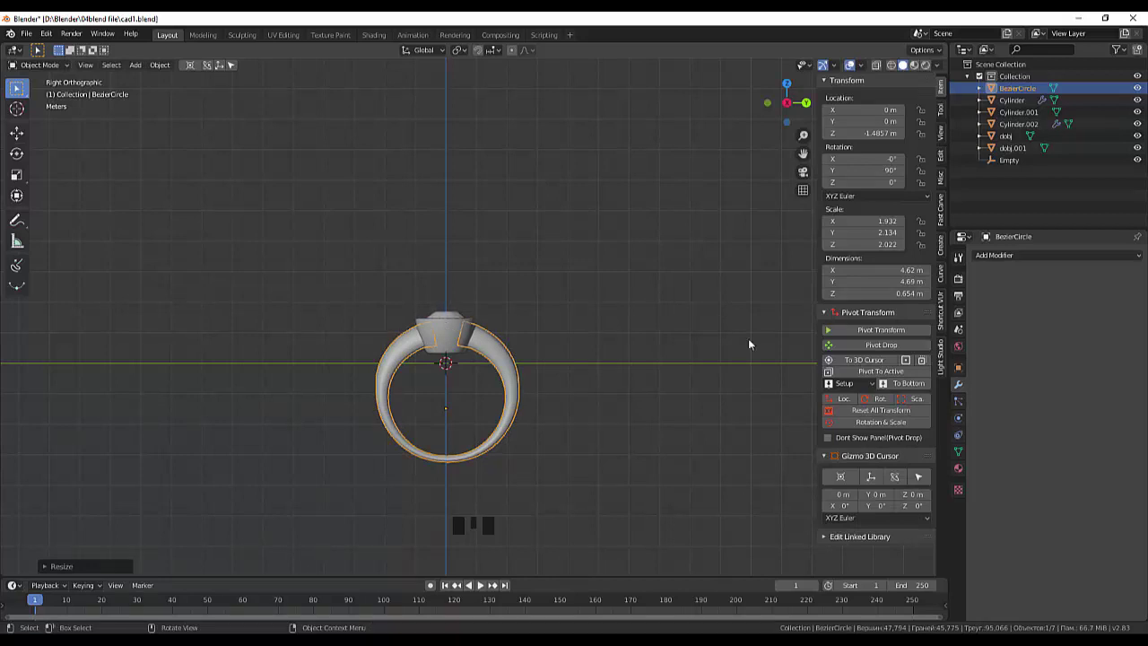
key("KP_Divide")
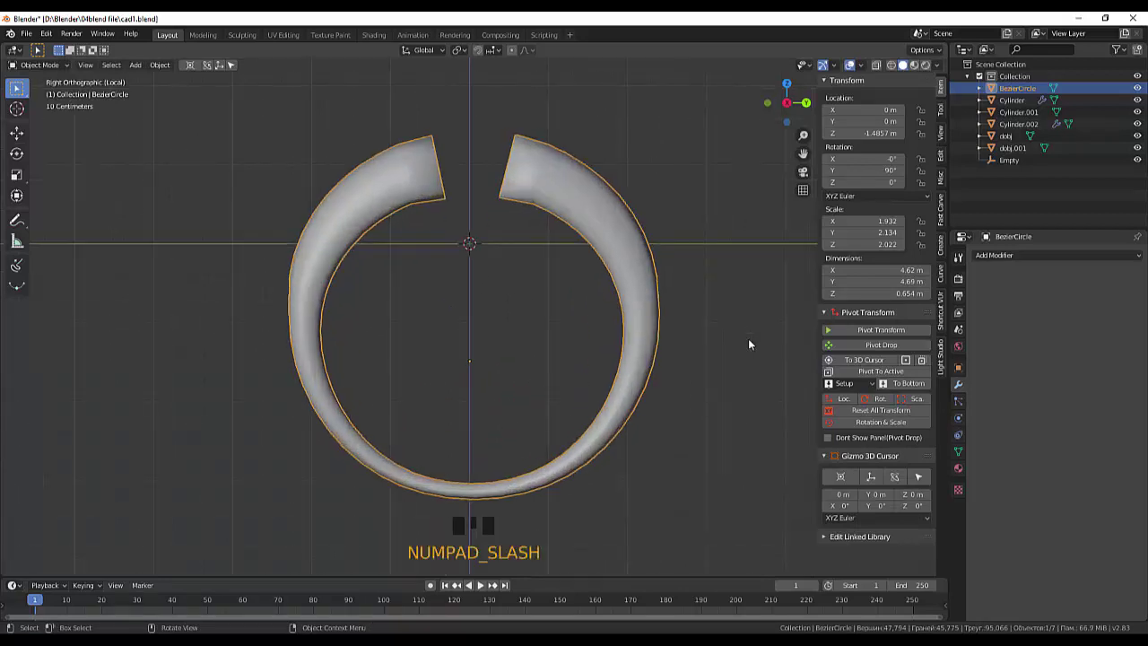
left_click(756, 346)
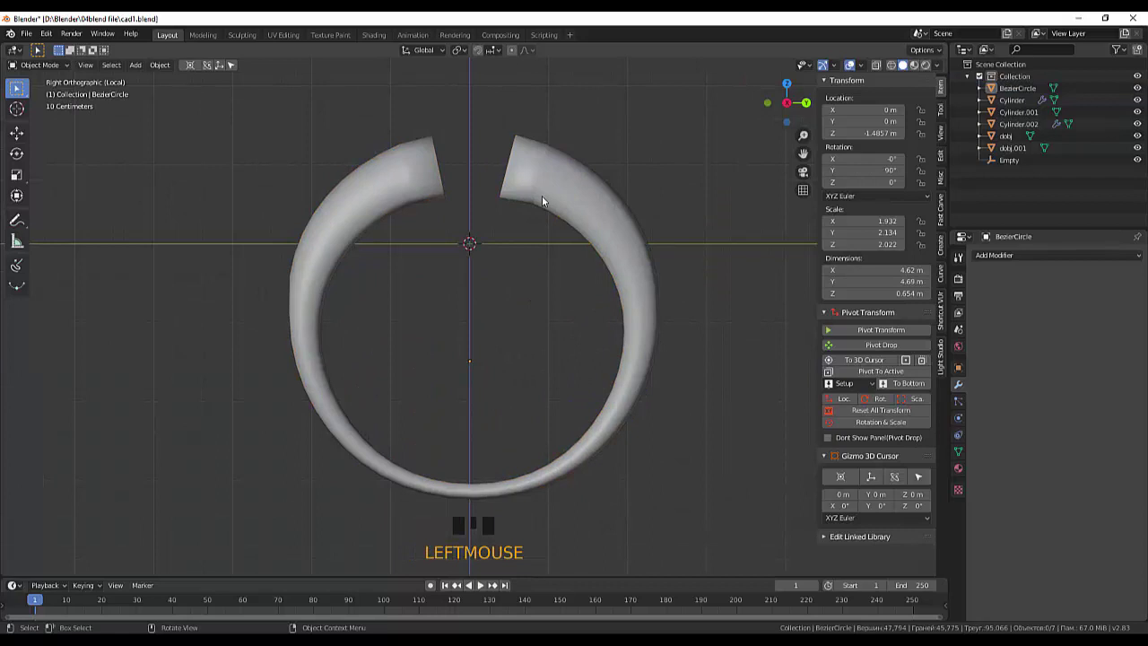
left_click(521, 191)
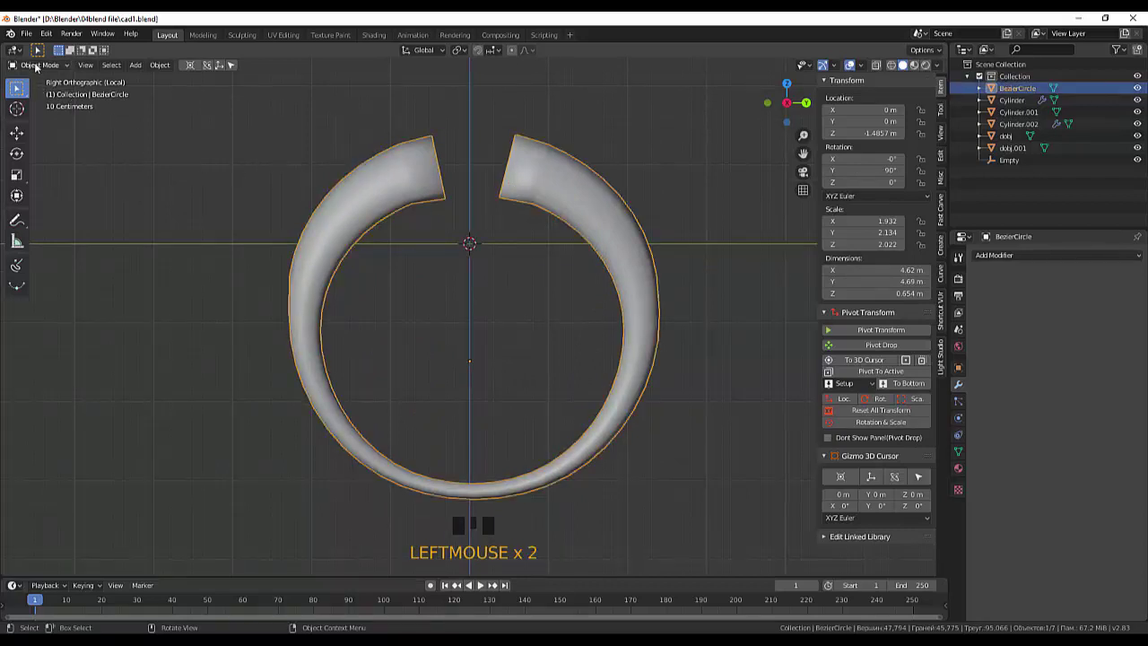
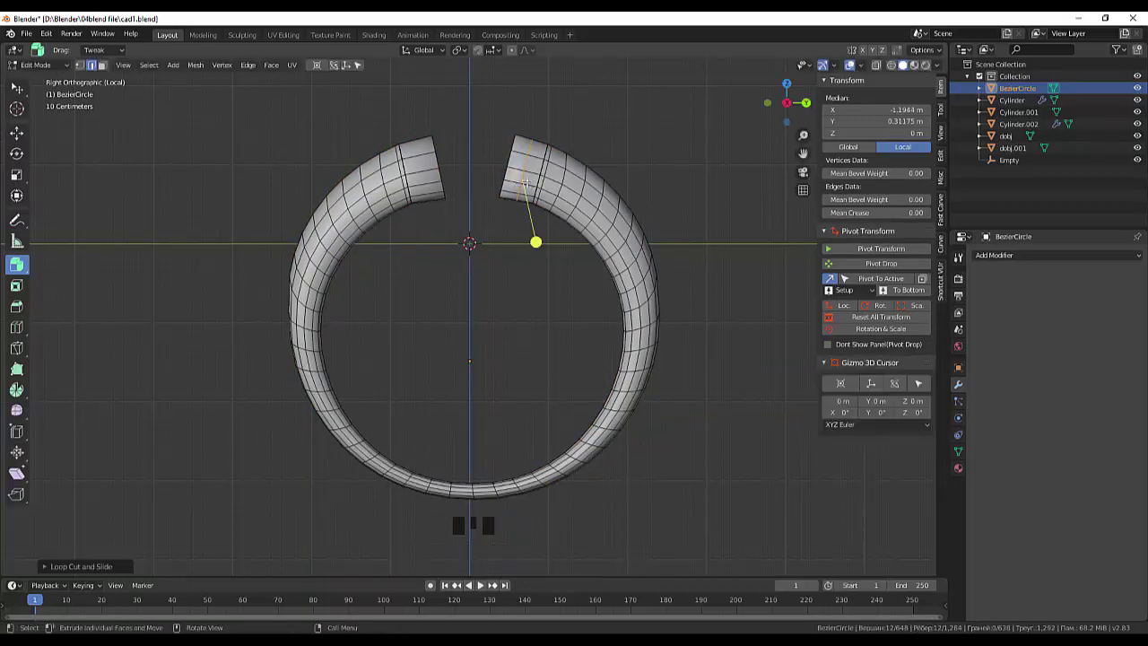
Cut extra edge loops near both open ends of the band and nudge them into place.
key("g")
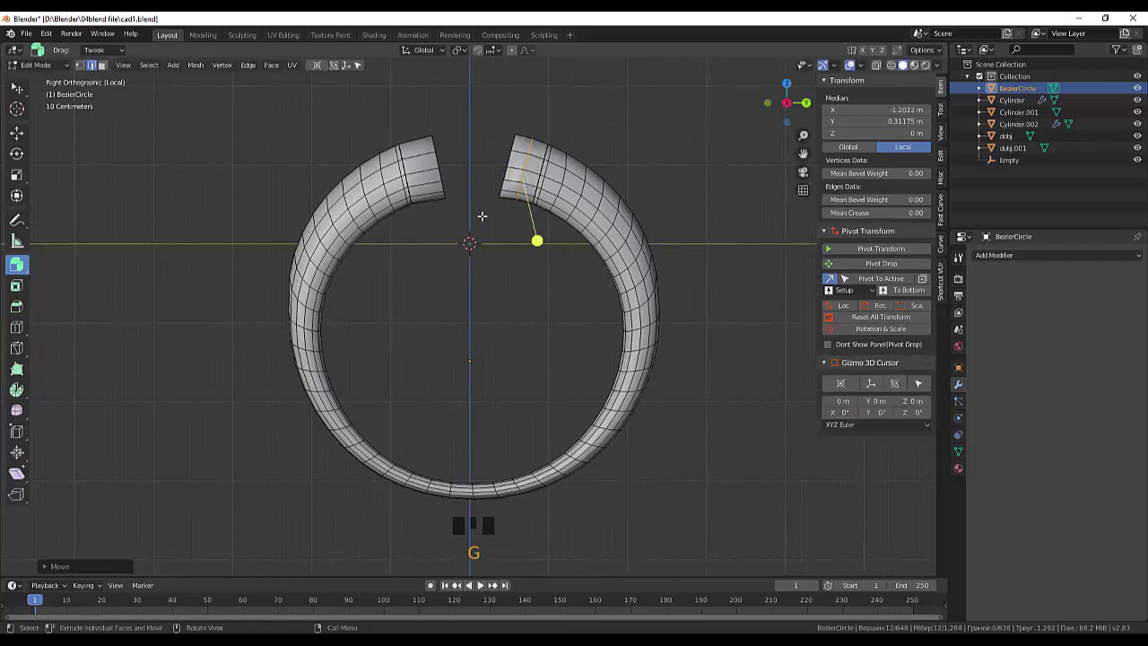
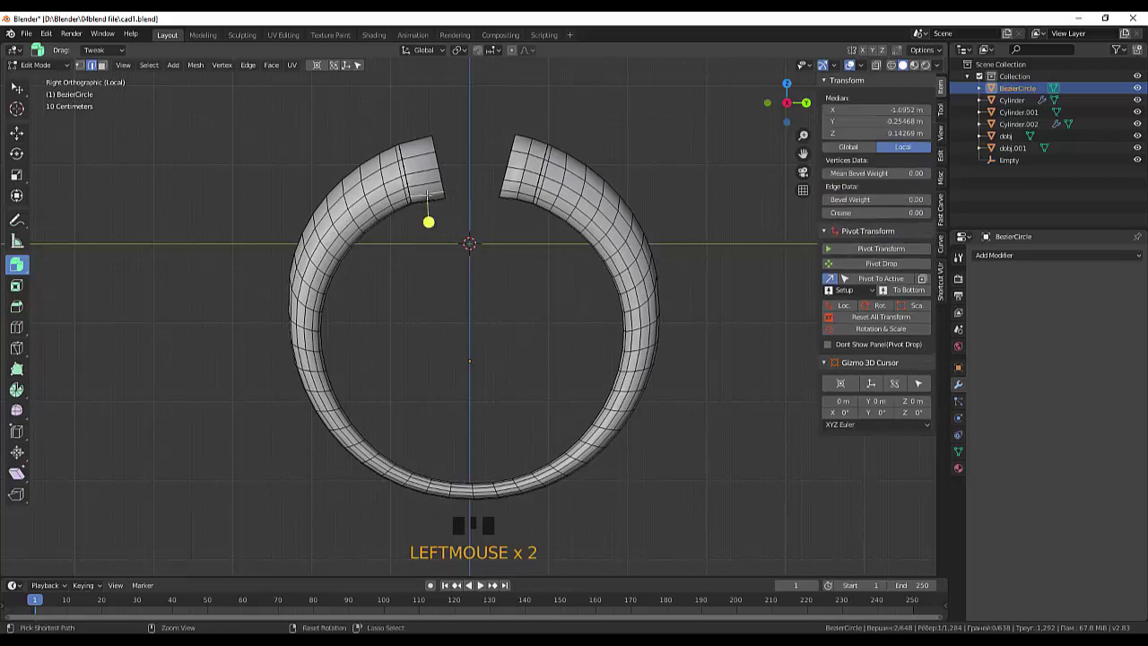
key("ctrl+r")
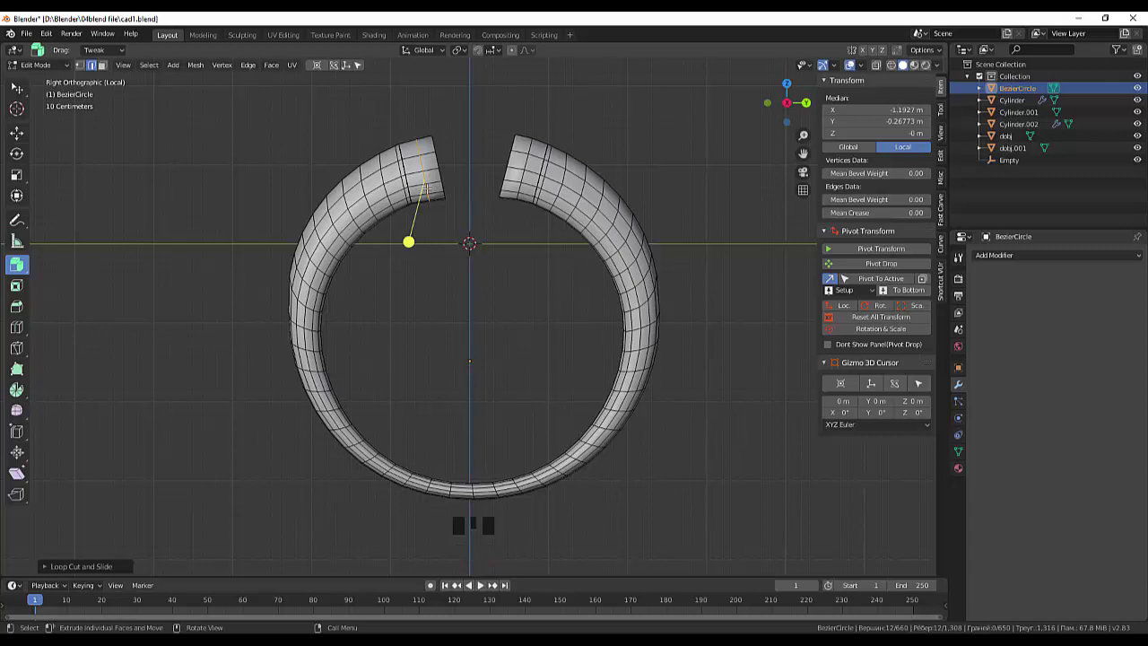
key("g")
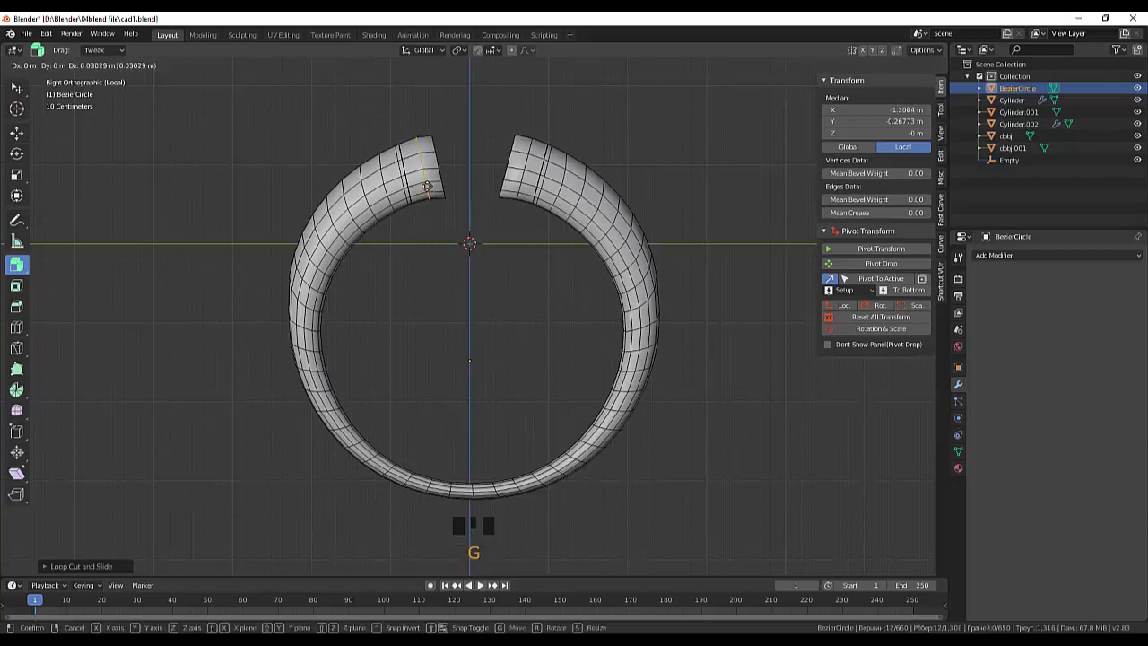
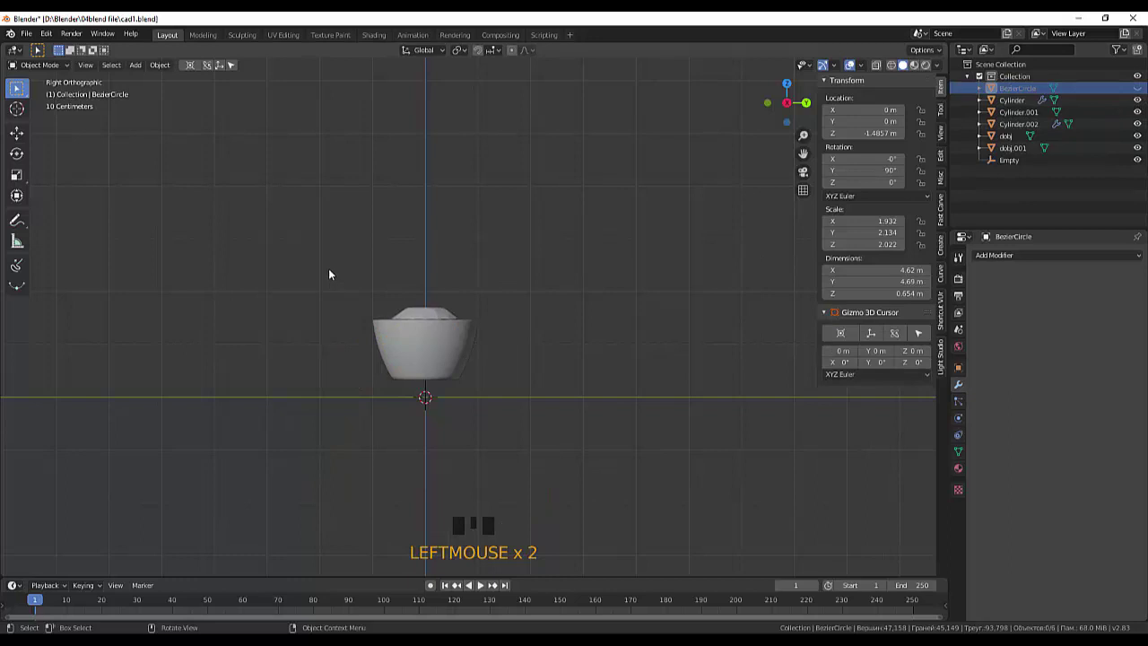
Box-select all the cup setting parts, isolate them and raise them along Z above the centre.
key("b")
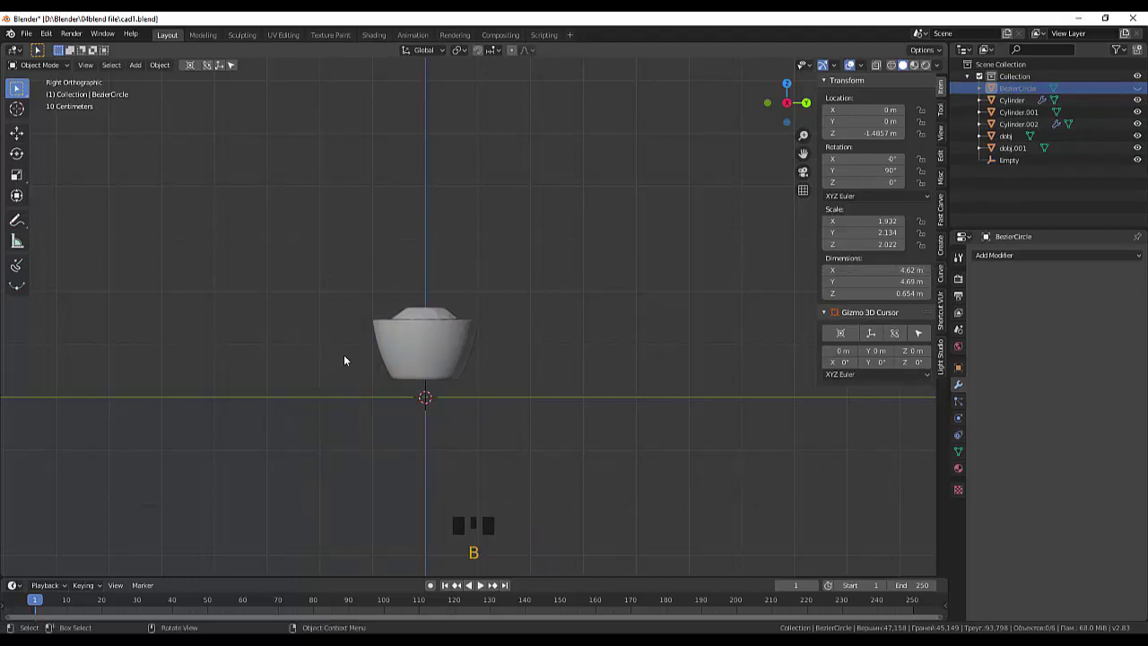
key("b")
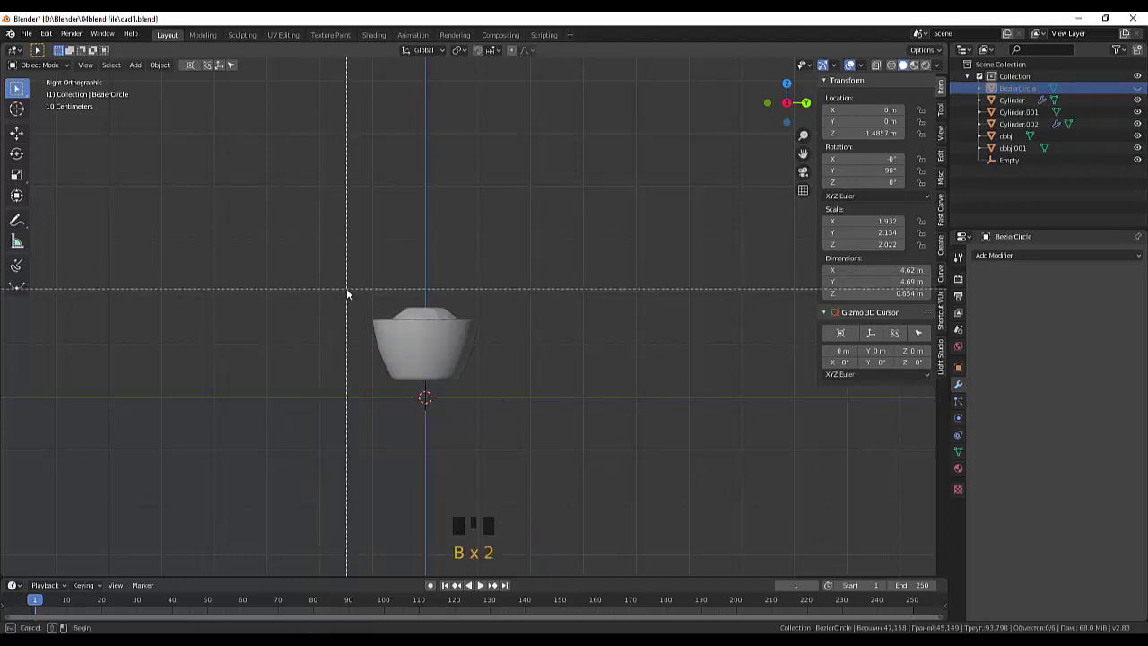
key("b")
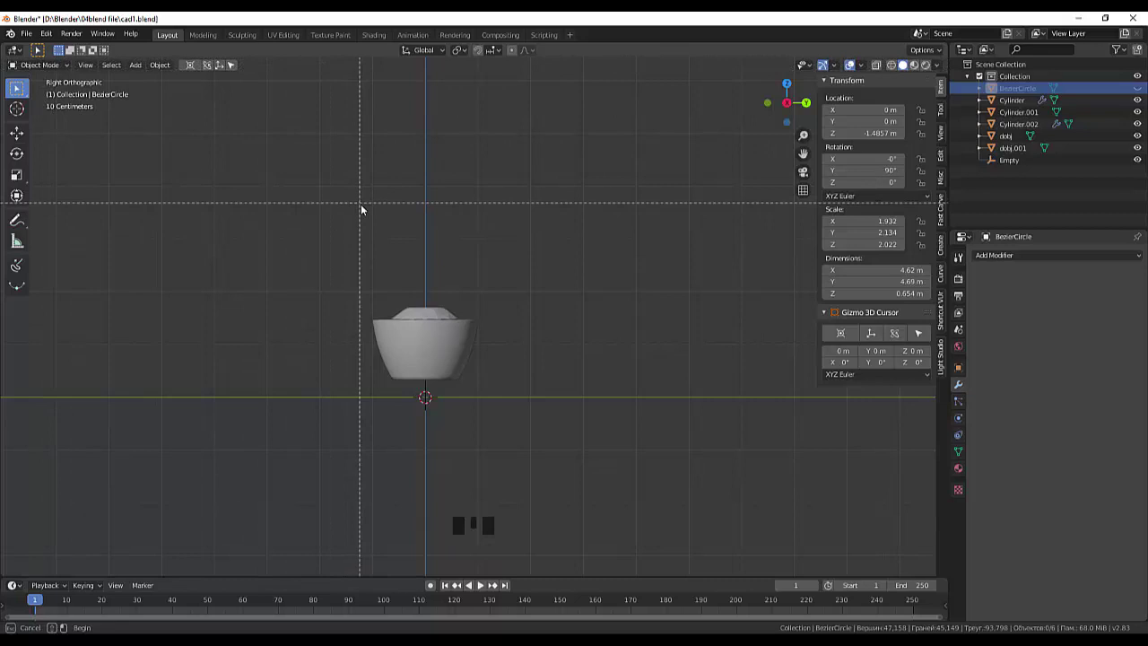
left_click(379, 223)
left_click_drag(333, 224, 365, 257)
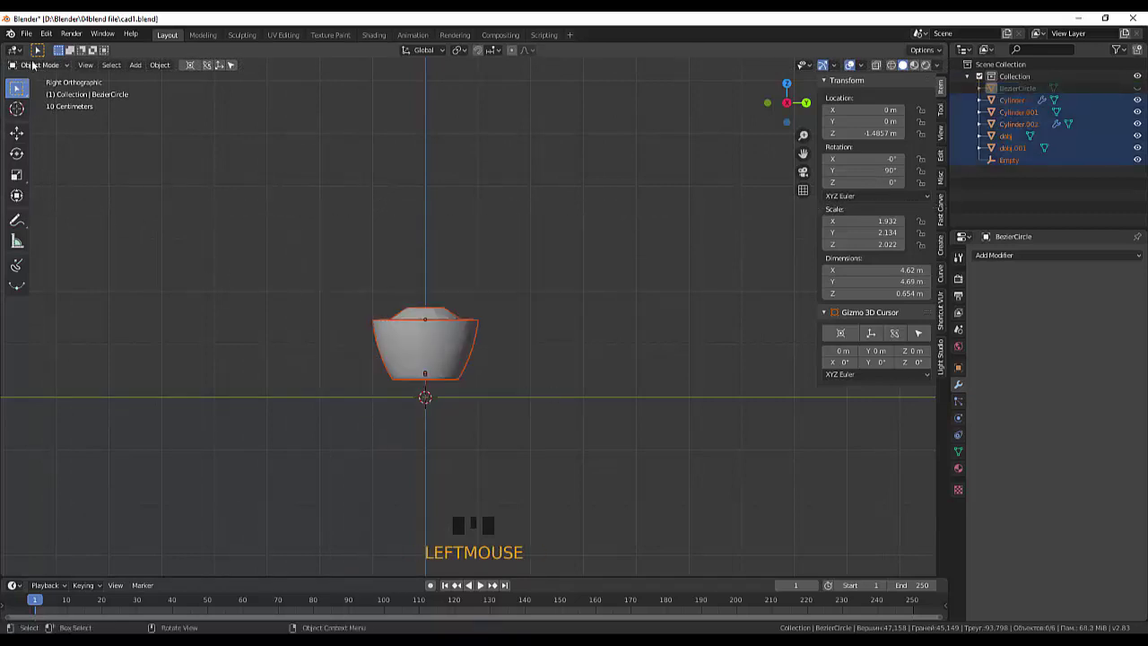
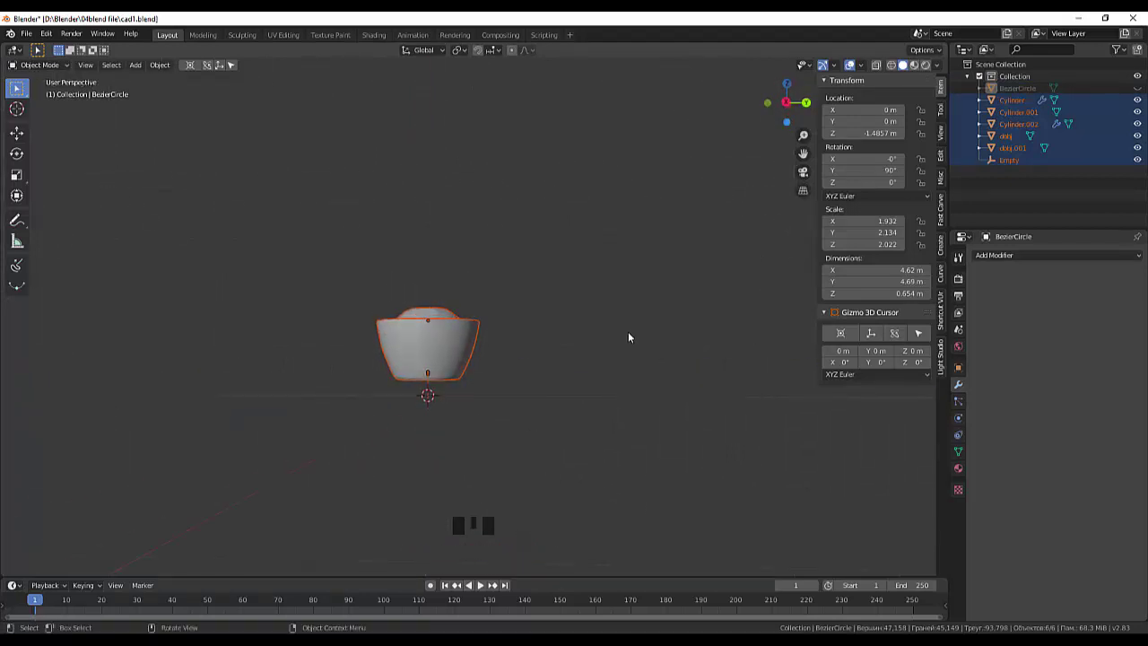
key("KP_Divide")
middle_click(663, 345)
scroll("down", 3)
left_click_drag(656, 321, 509, 278)
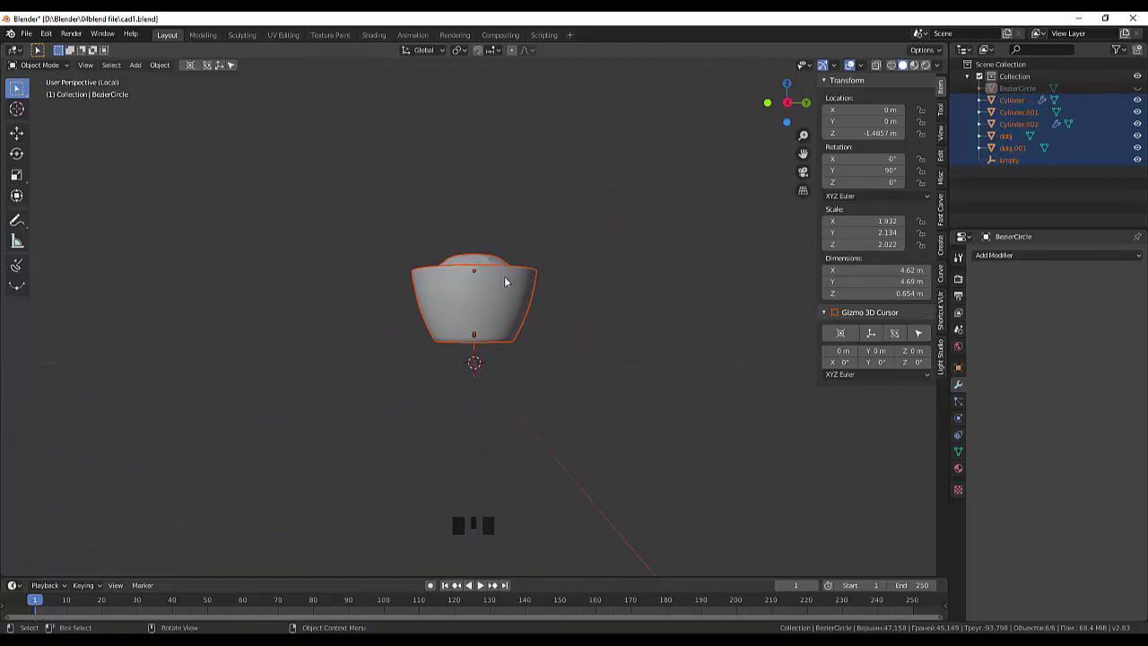
key("g")
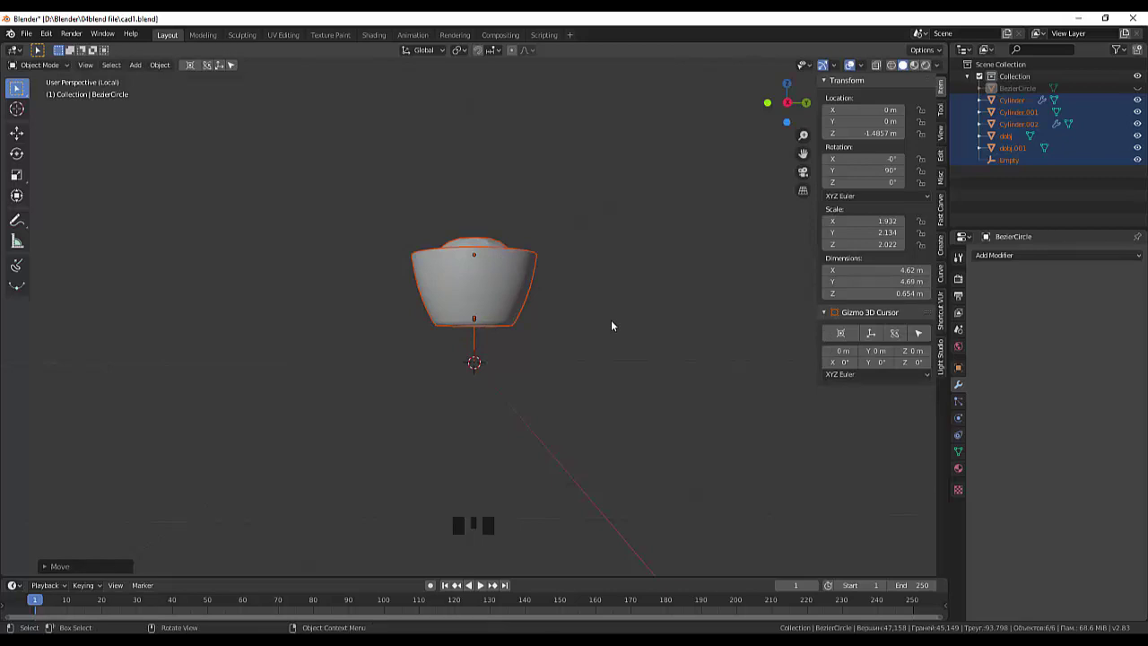
Leave Local View and reselect the setting parts with the Cylinder as the active object.
key("KP_Divide")
key("KP_Divide")
key("KP_Divide")
left_click(615, 341)
key("KP_Divide")
key("KP_Divide")
key("KP_Divide")
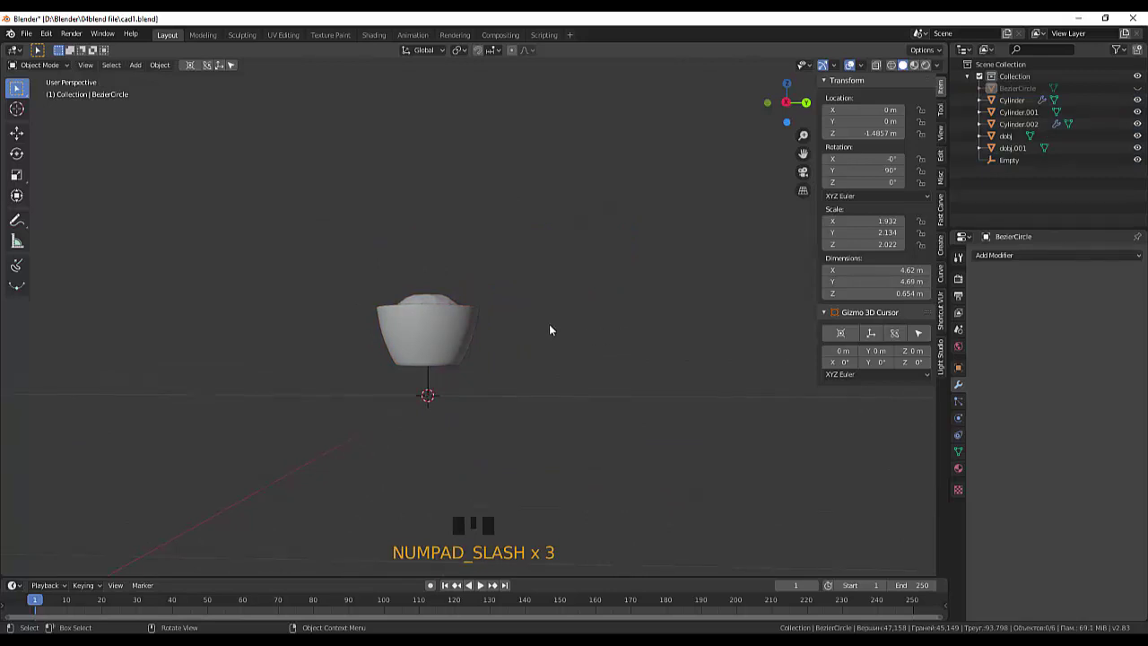
left_click(346, 252)
left_click(400, 334)
left_click(164, 137)
left_click_drag(24, 93, 339, 237)
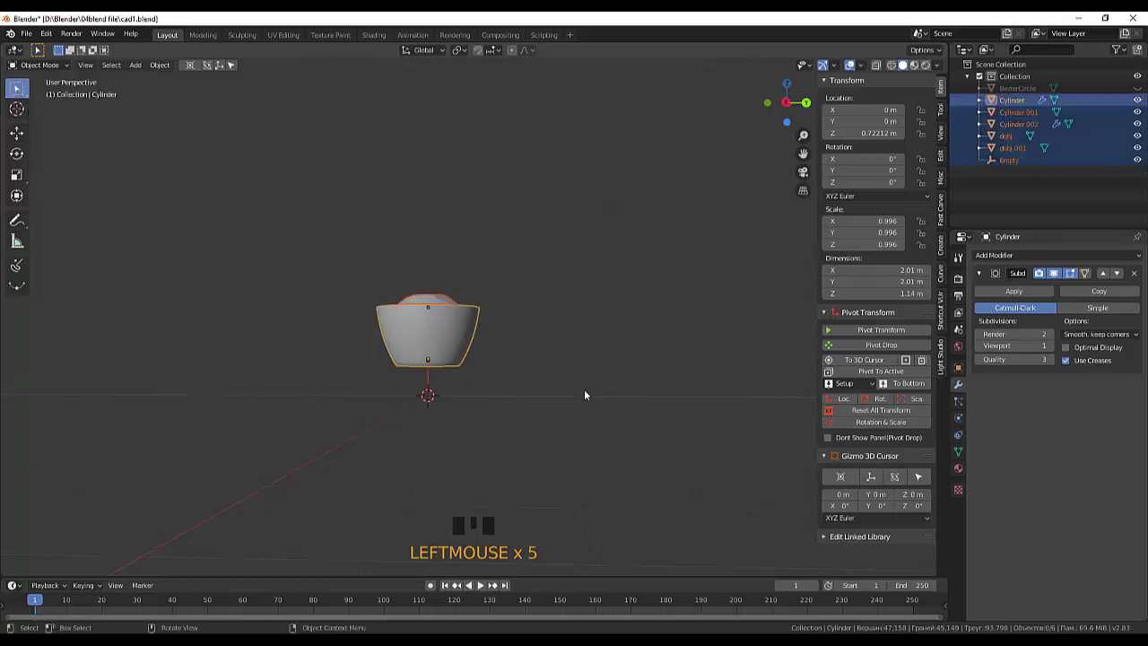
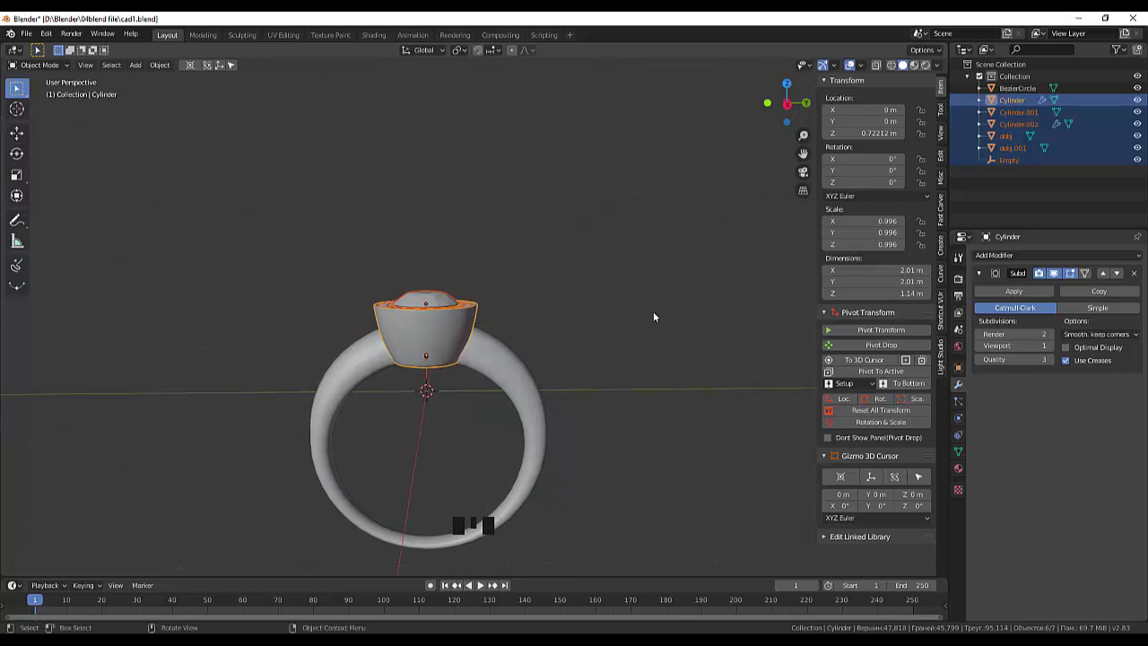
Lower the cup setting along Z to about 0.56 m so it sits onto the band.
key("KP_3")
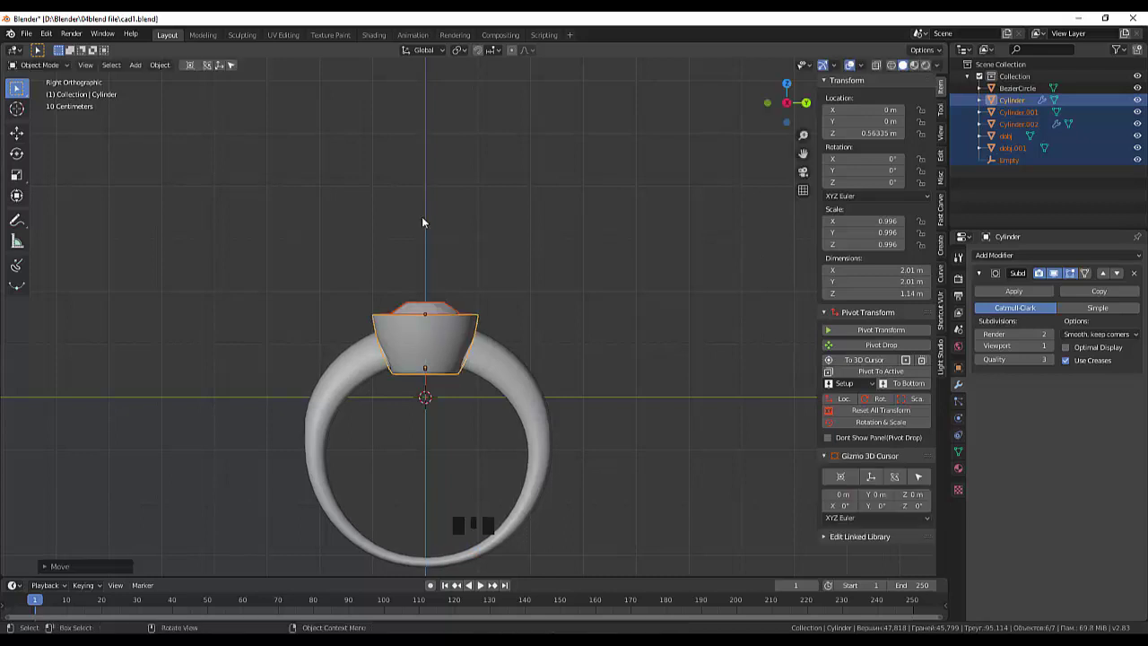
left_click(526, 294)
left_click_drag(547, 324, 583, 445)
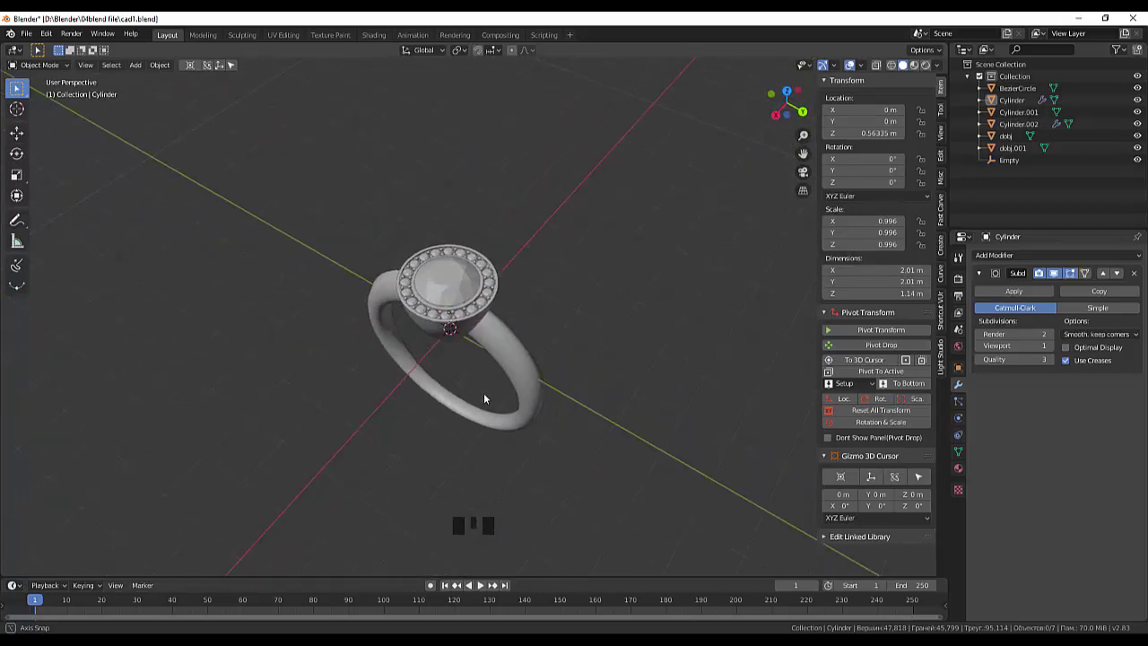
Orbit and zoom around the ring to inspect how the band meets the setting.
scroll("down", 3)
scroll("up", 3)
left_click_drag(507, 387, 711, 283)
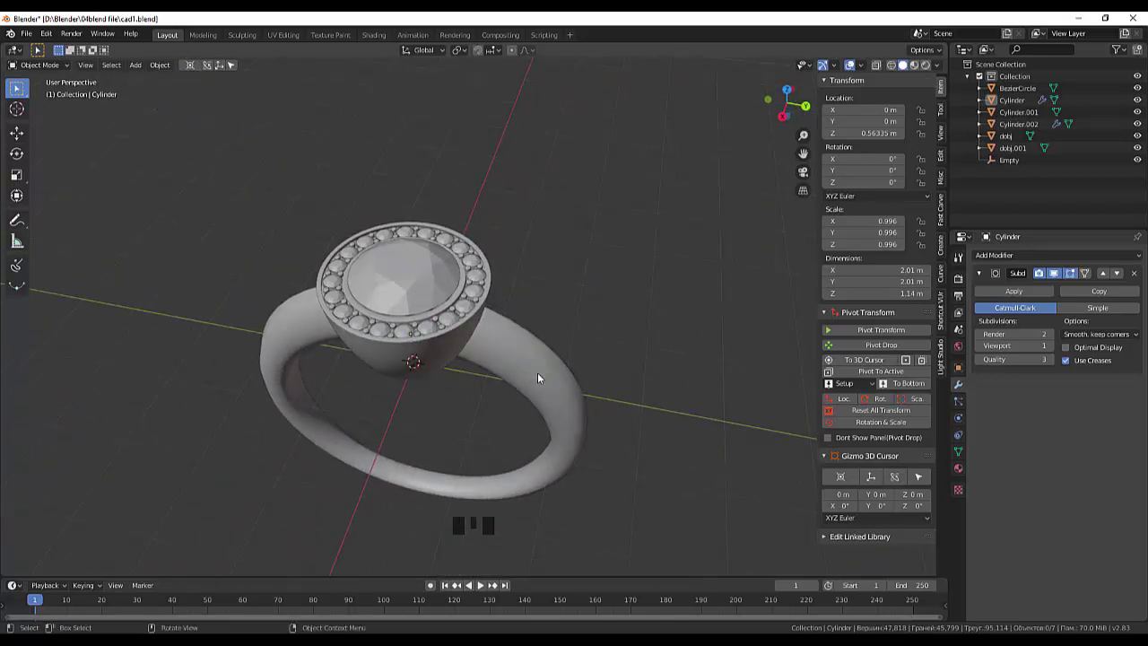
left_click(539, 372)
left_click_drag(587, 357, 625, 309)
scroll("down", 3)
left_click_drag(993, 257, 927, 452)
left_click_drag(697, 433, 721, 416)
scroll("up", 3)
scroll("down", 3)
left_click_drag(671, 439, 635, 468)
Select the BezierCircle band and add a Subdivision Surface modifier to smooth it.
left_click(620, 460)
left_click_drag(637, 464, 632, 451)
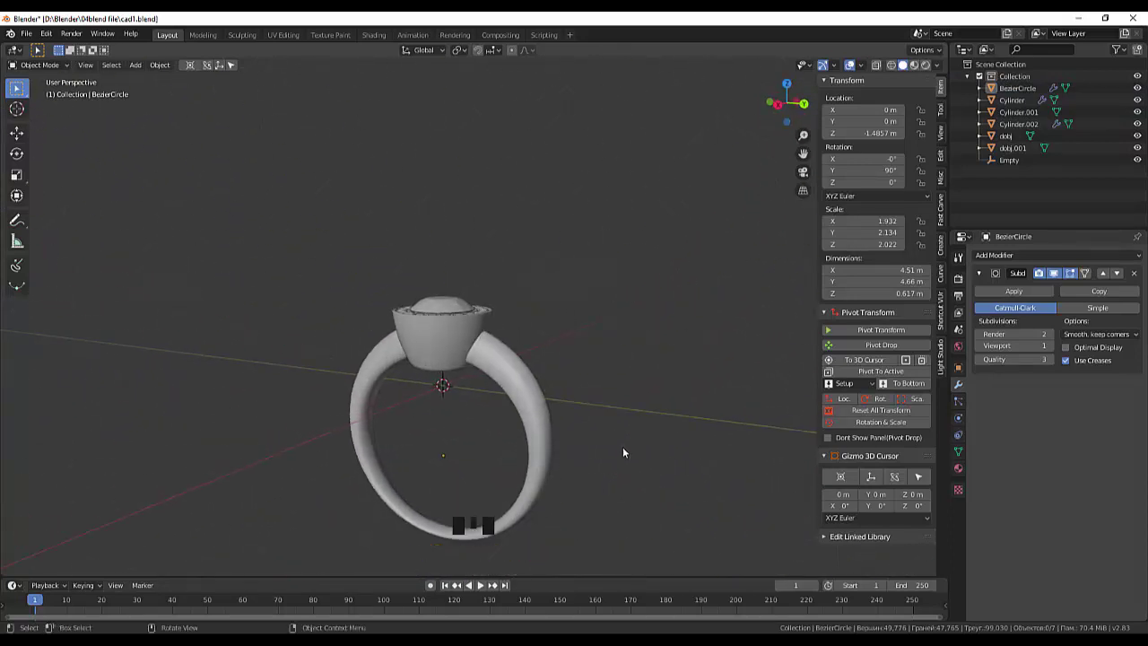
scroll("down", 3)
left_click_drag(614, 430, 565, 470)
scroll("up", 3)
left_click_drag(633, 416, 751, 473)
left_click(750, 473)
left_click(587, 235)
left_click(586, 235)
Make the cup setting active again and view the finished ring from above.
left_click(726, 257)
left_click_drag(733, 270, 741, 292)
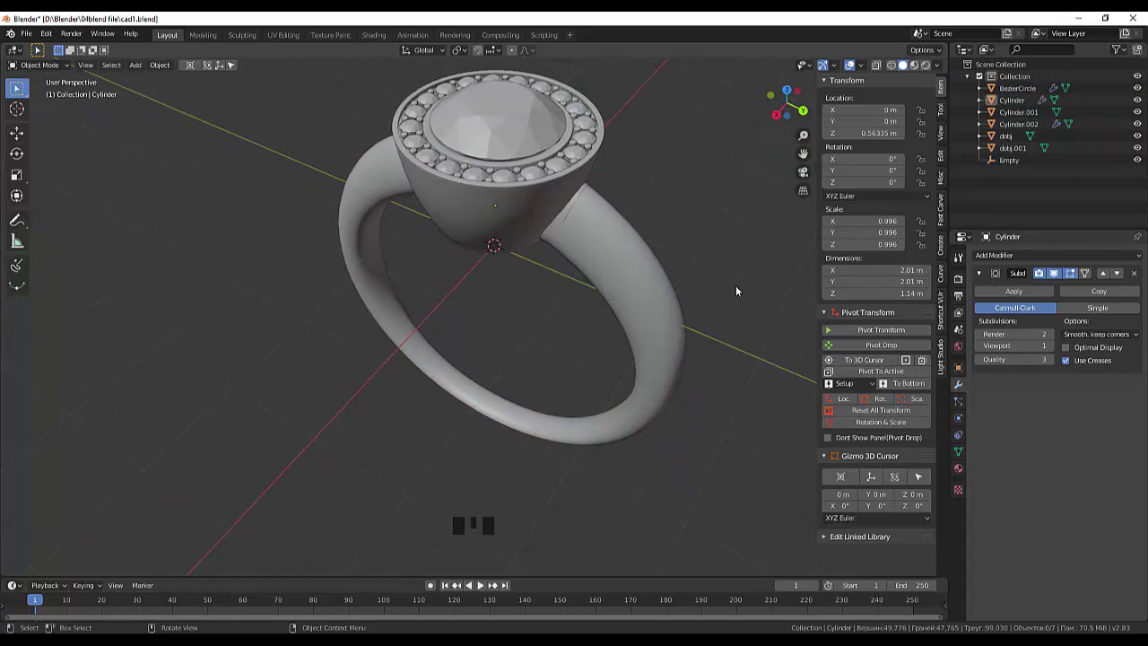